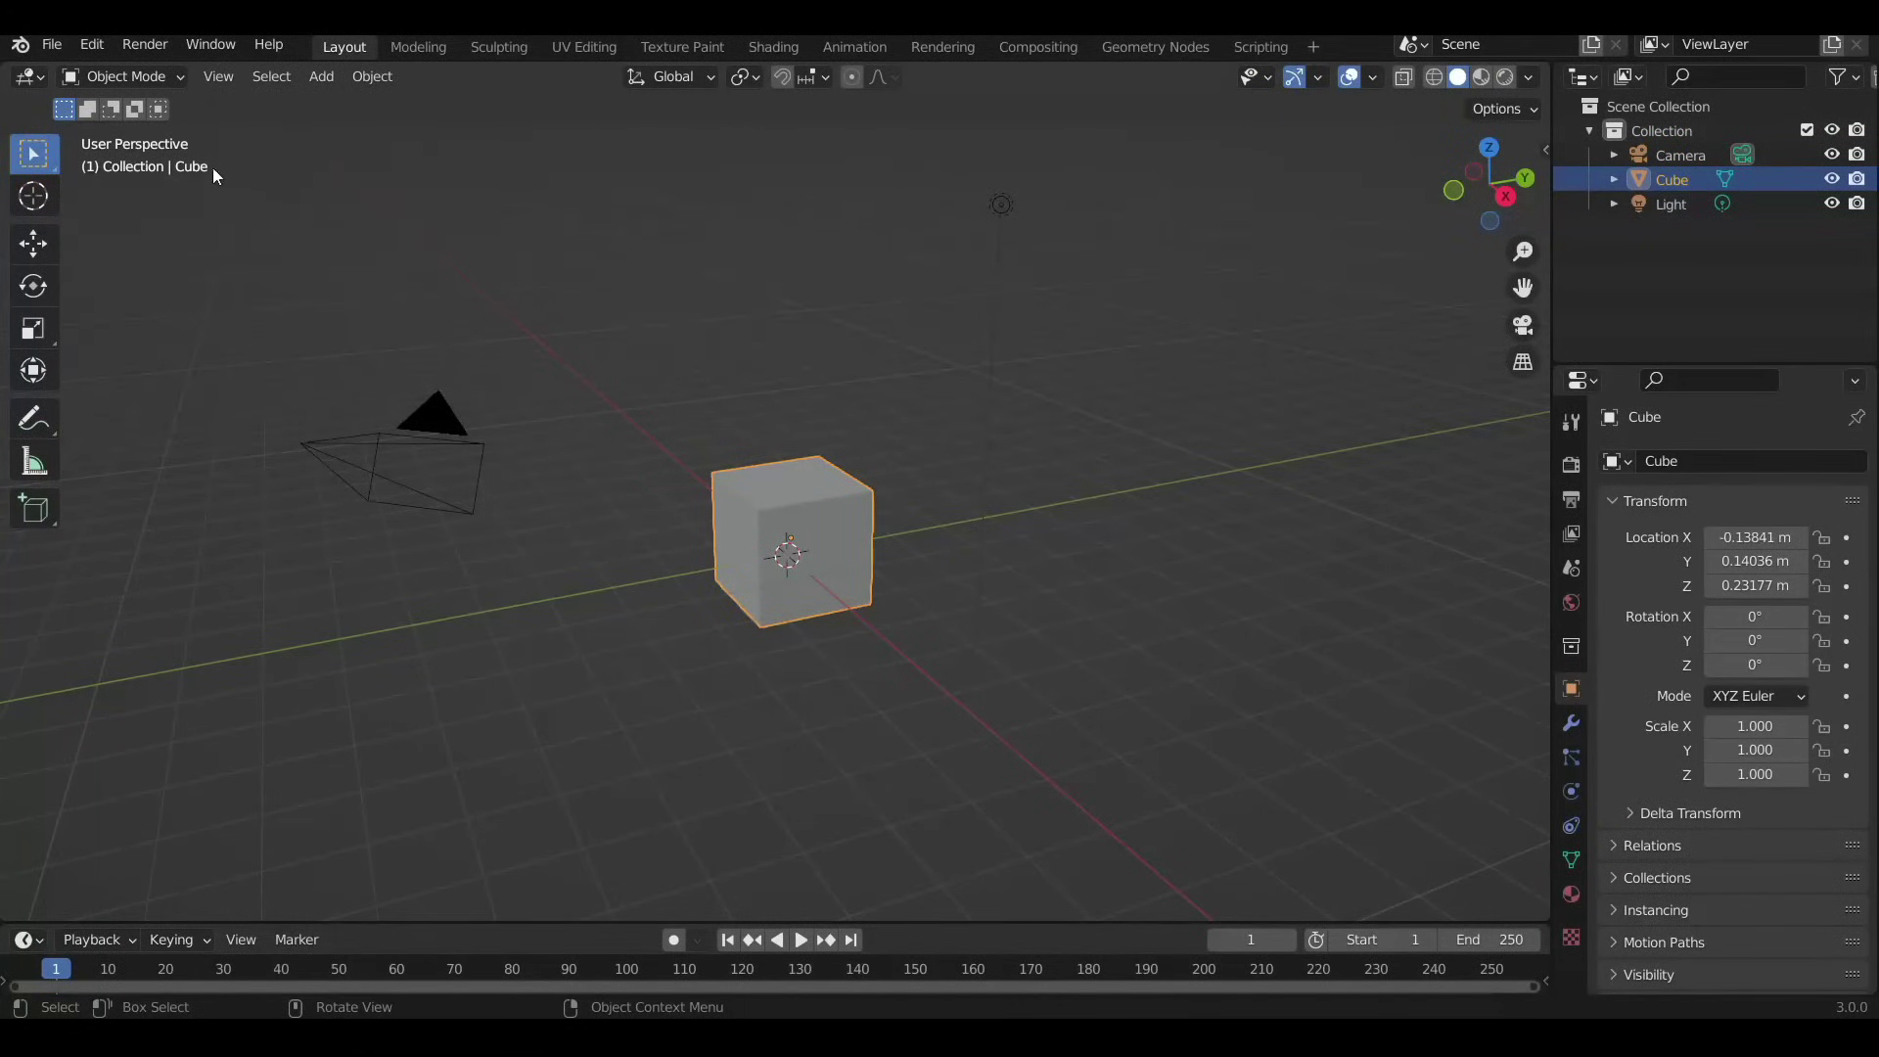
Enable the Object Move gizmo so move handles show on the default cube.
left_click(103, 54)
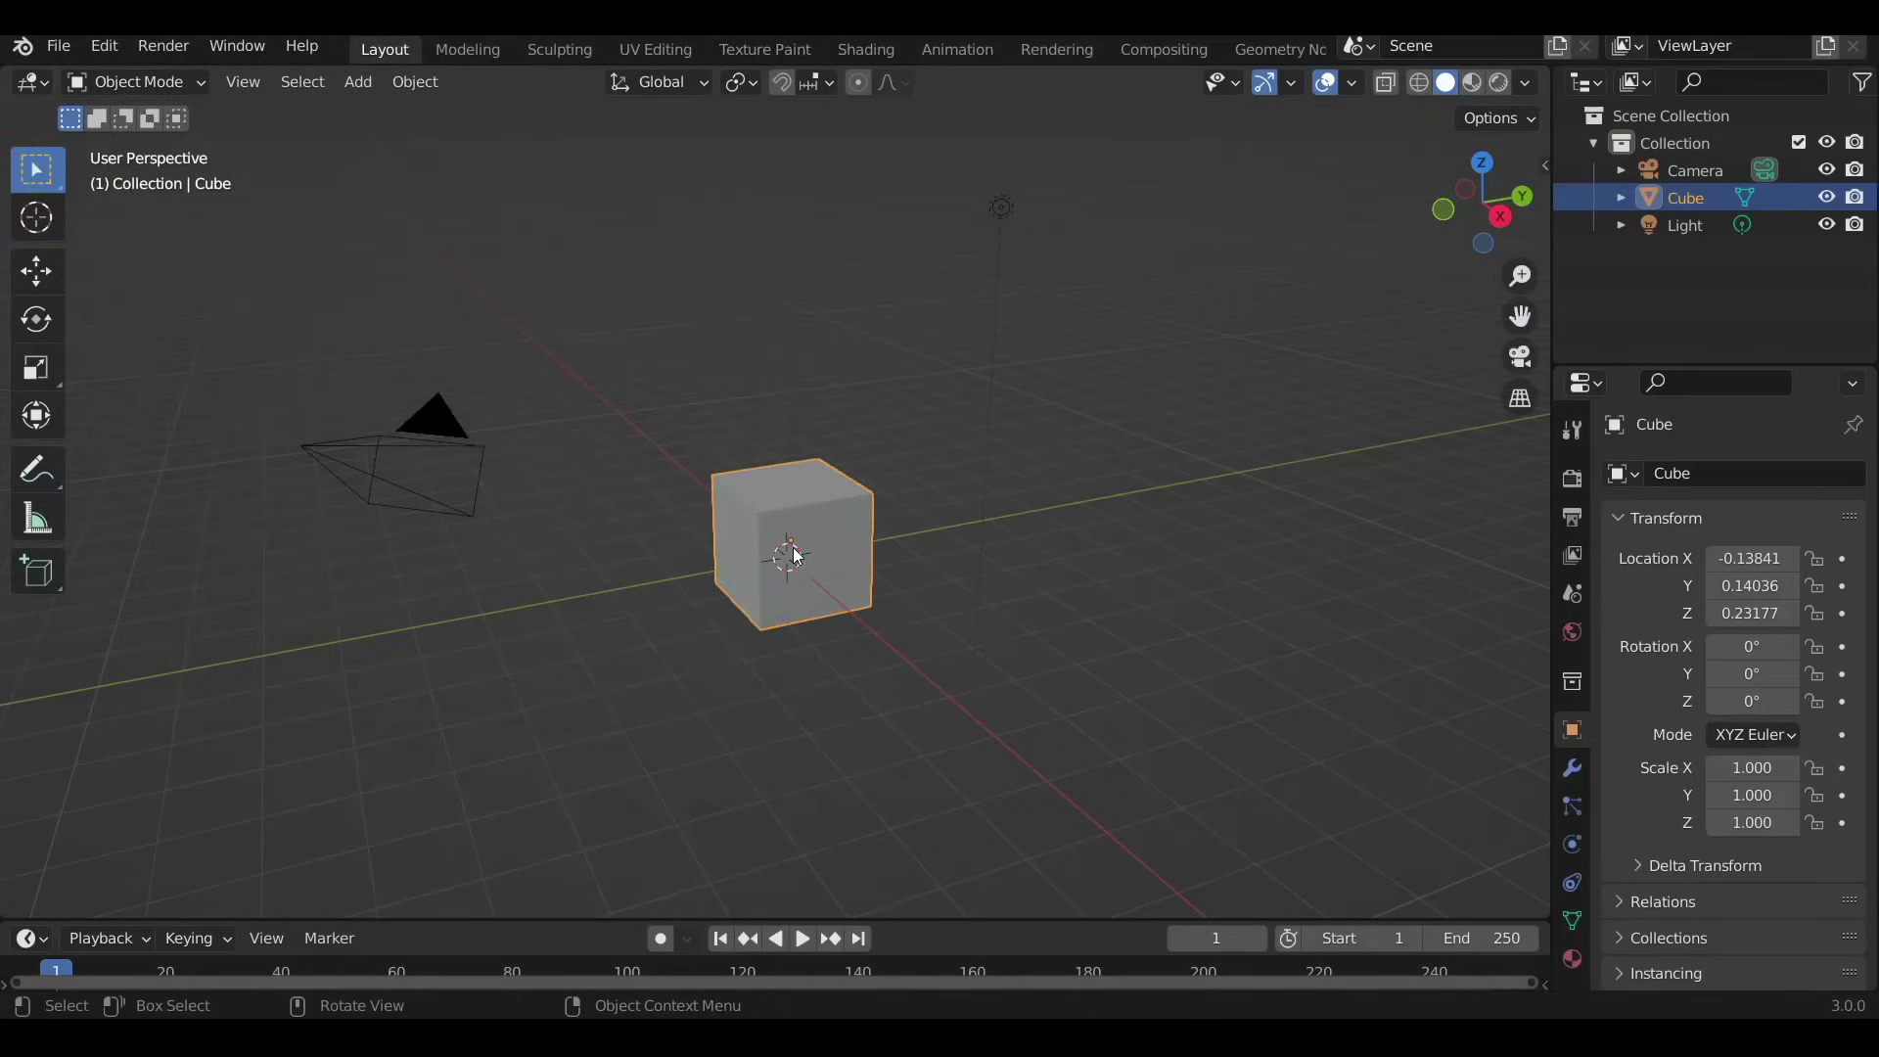
left_click(1298, 88)
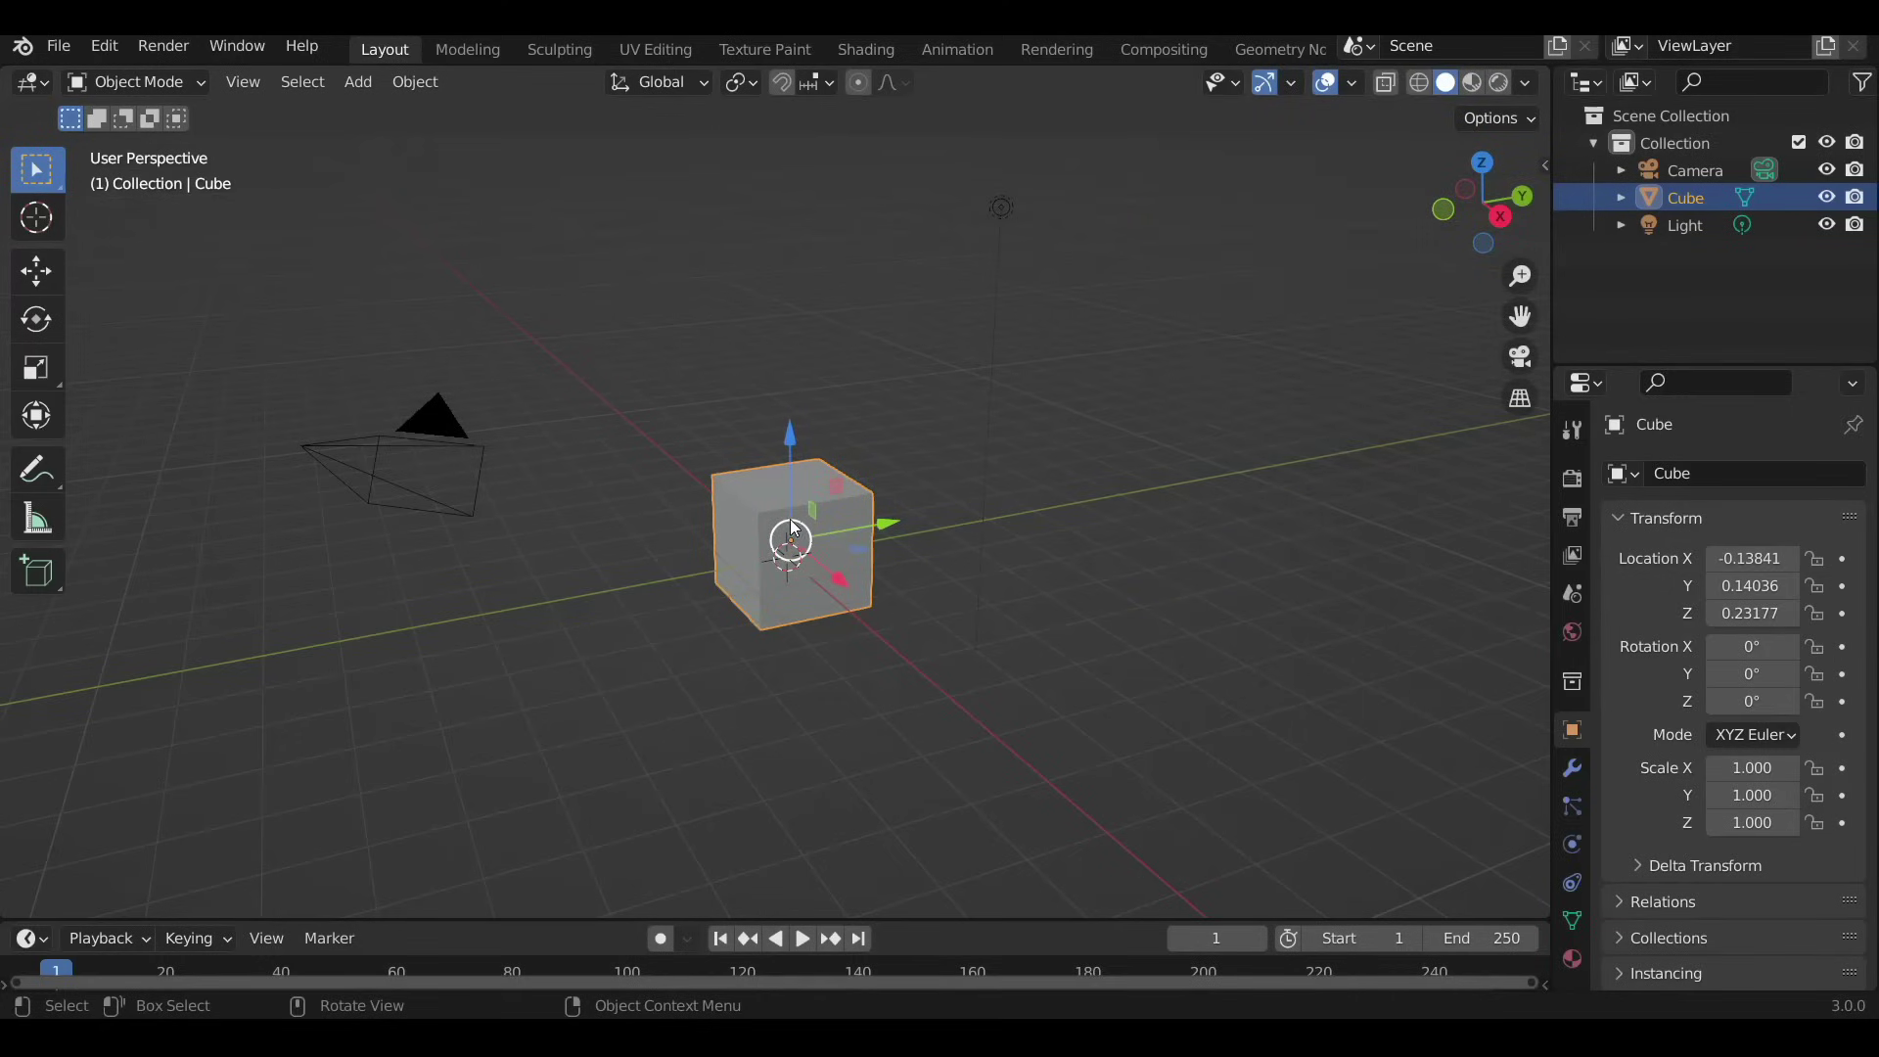
Drag the cube to a slightly raised position and save the scene as the startup file.
left_click(791, 483)
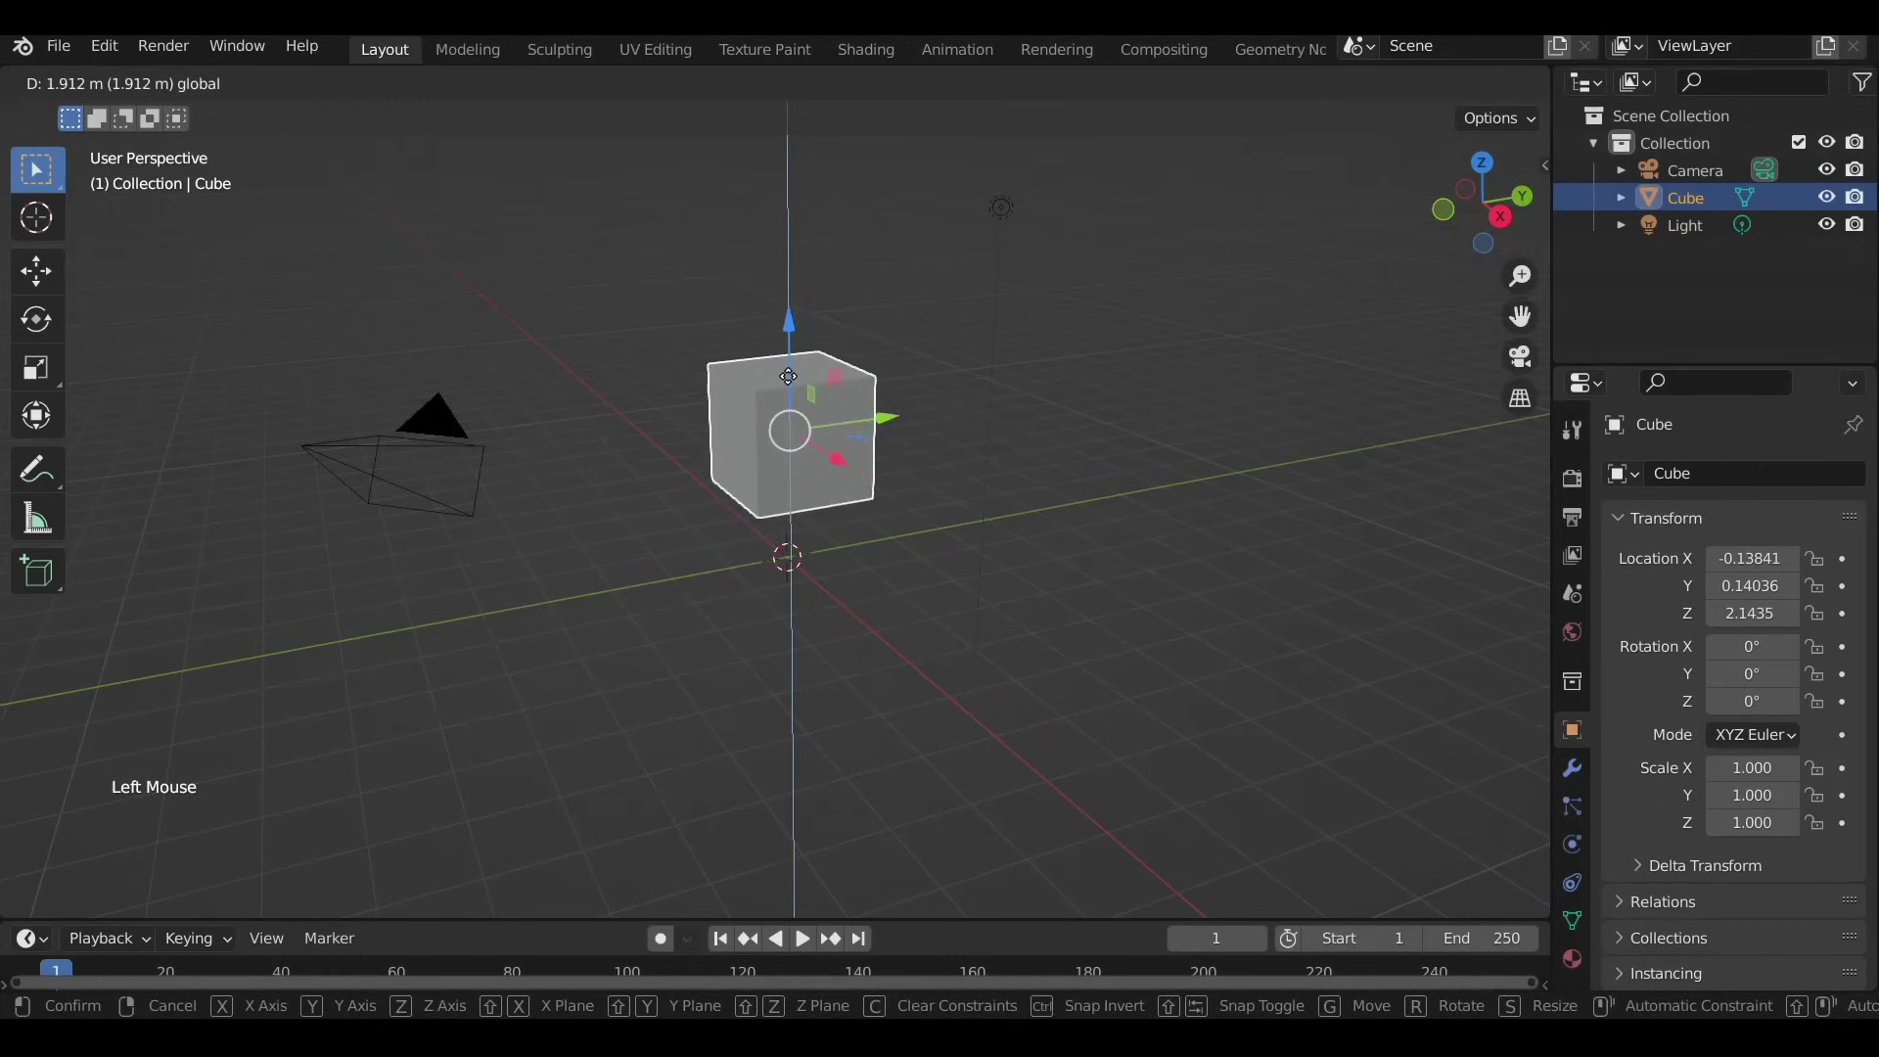
left_click(877, 517)
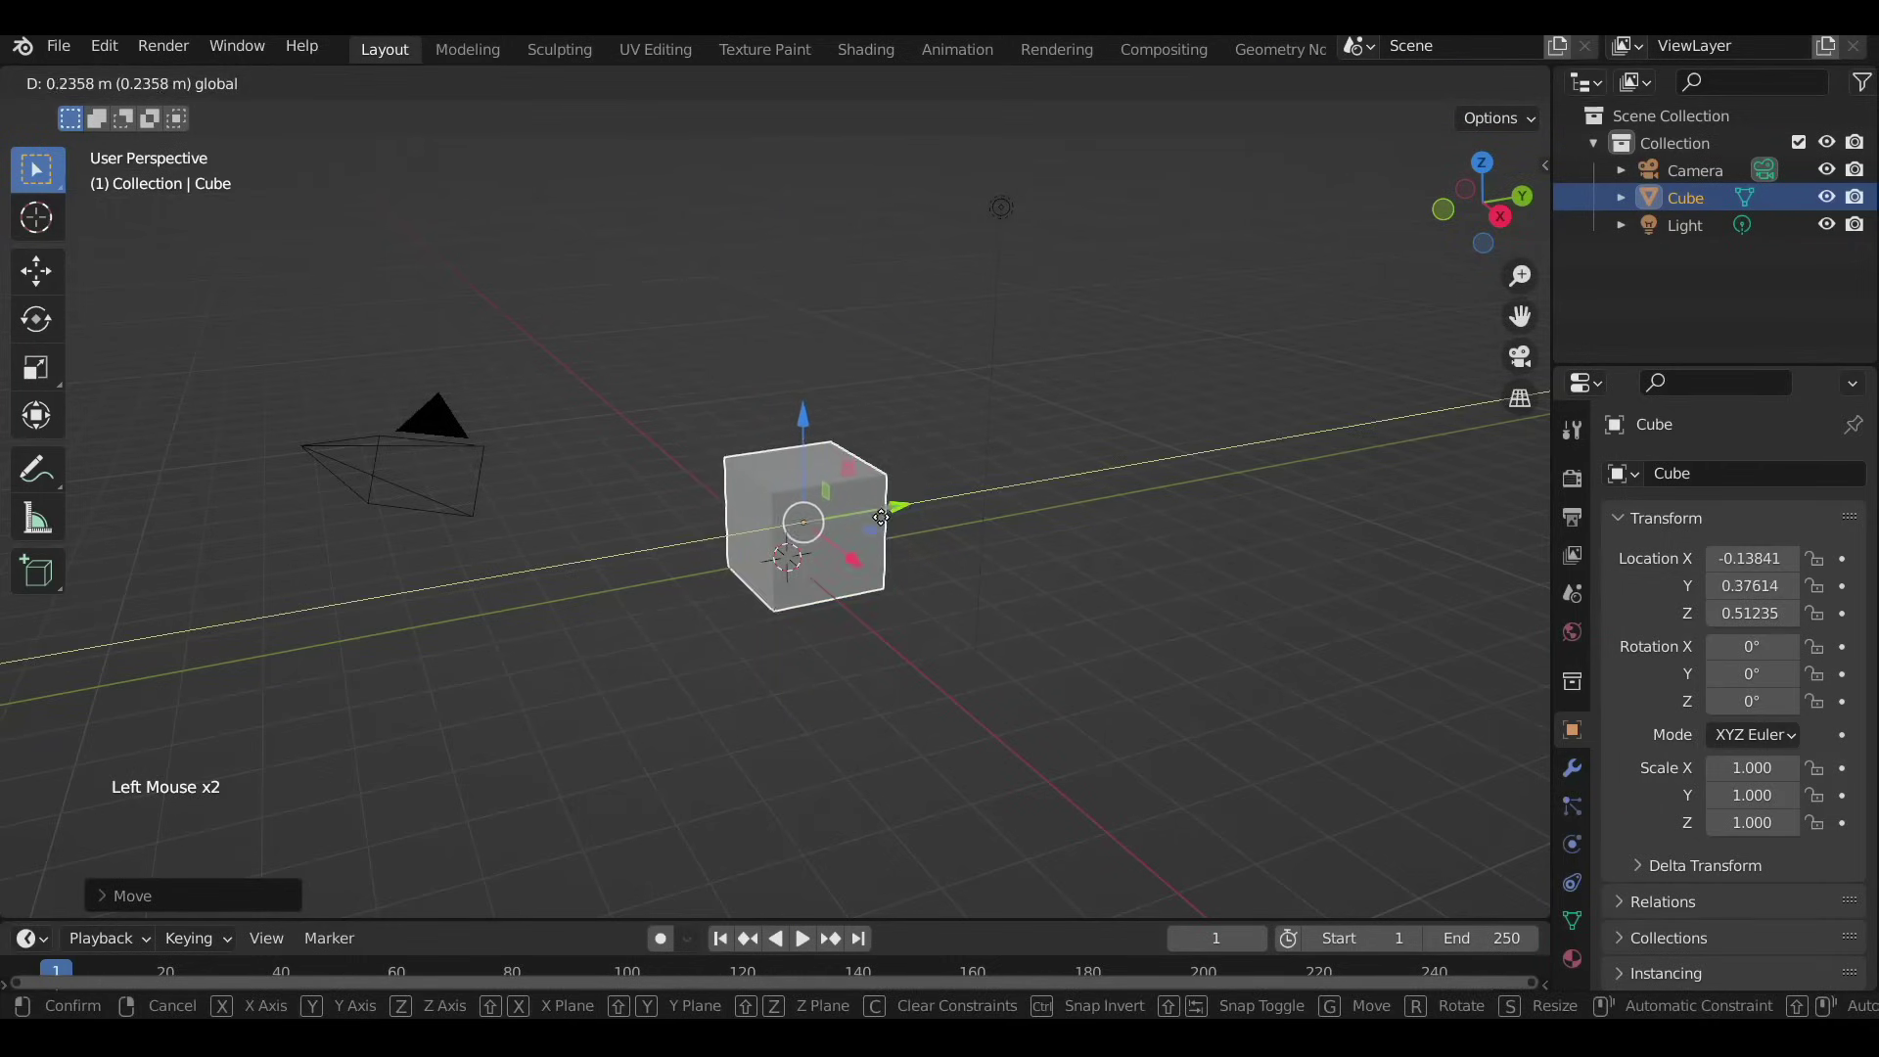
left_click(843, 575)
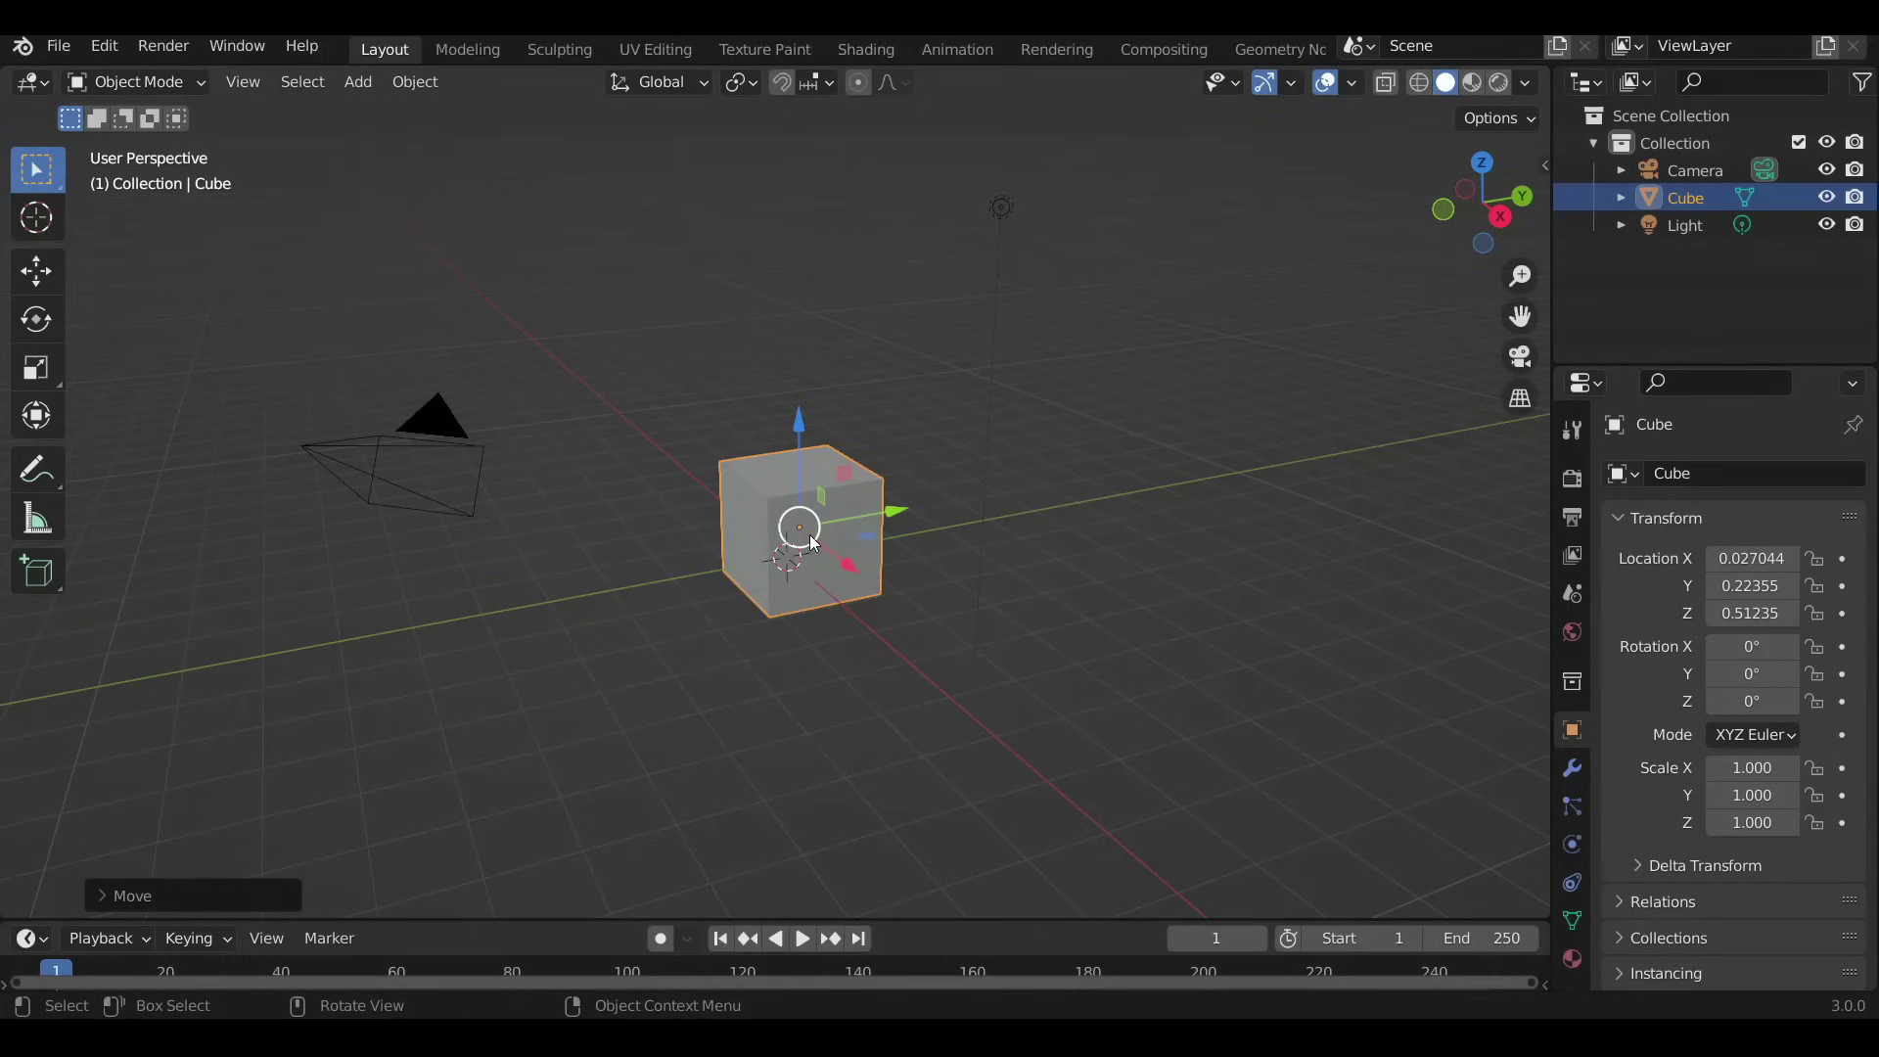
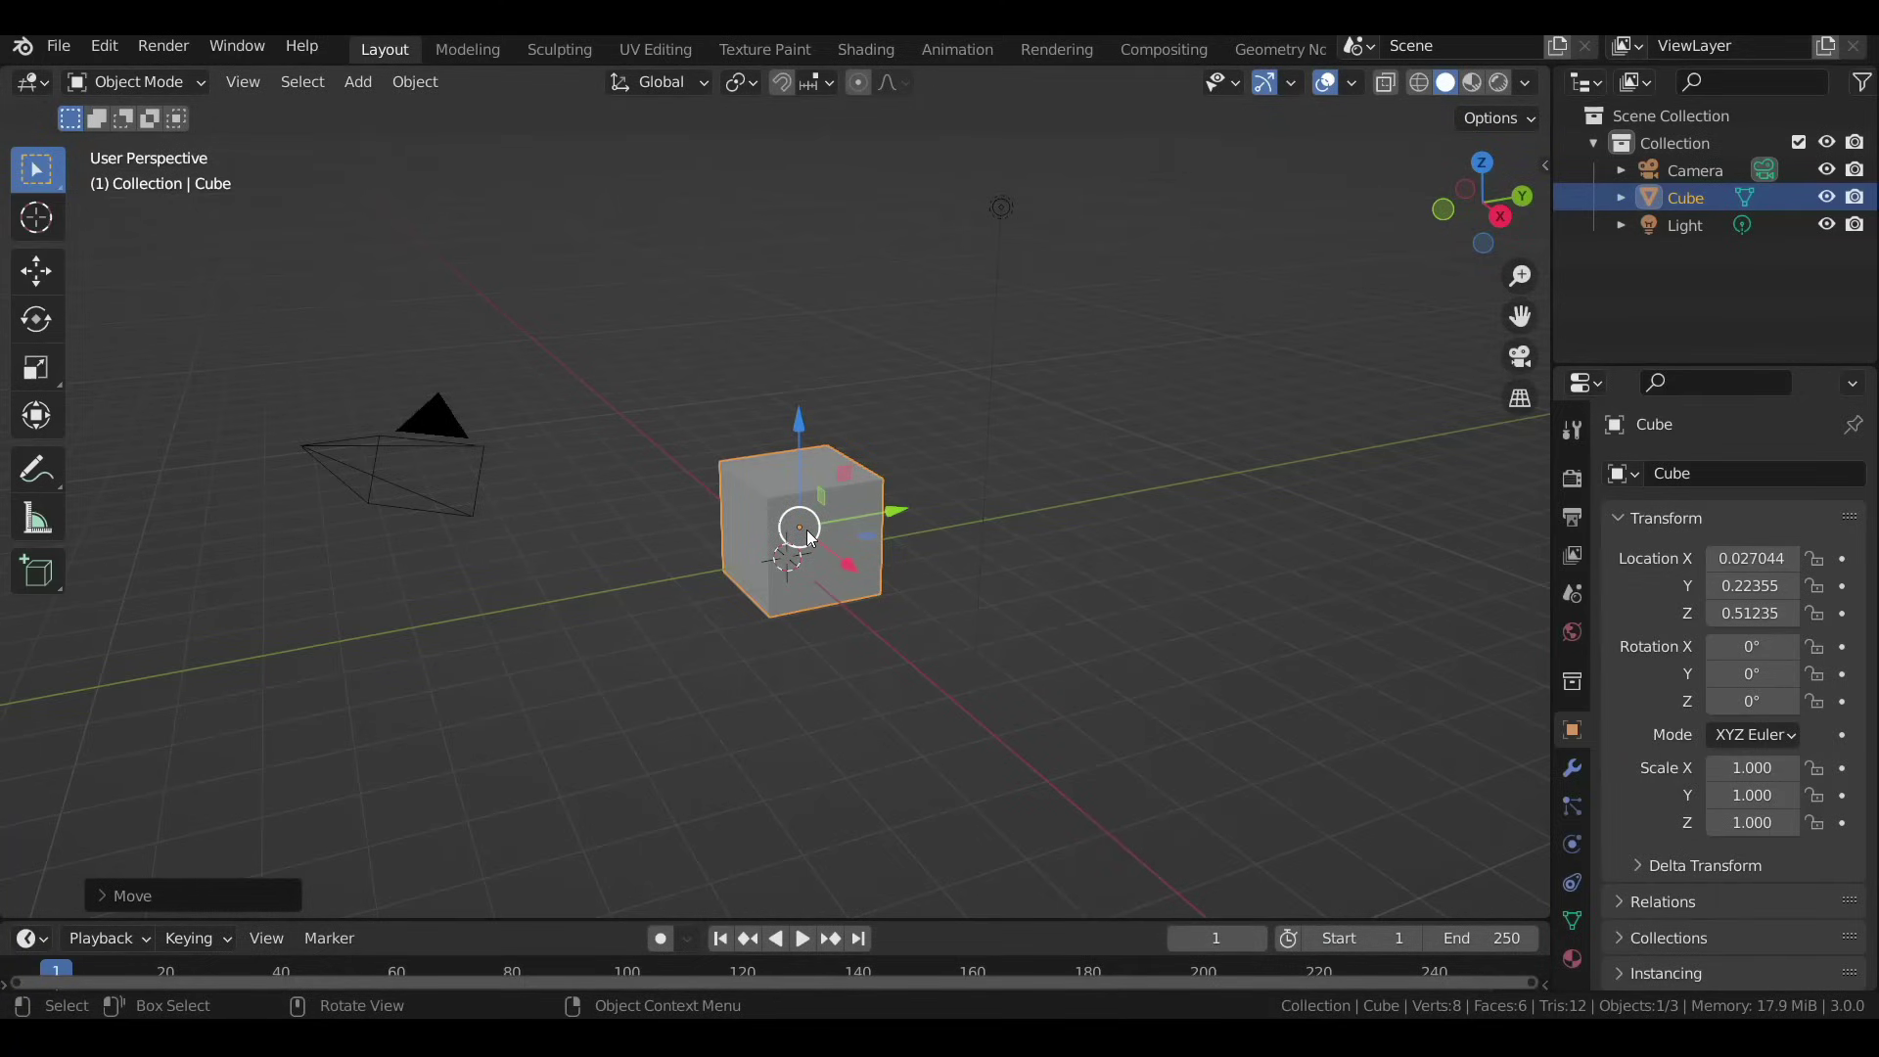
left_click(79, 53)
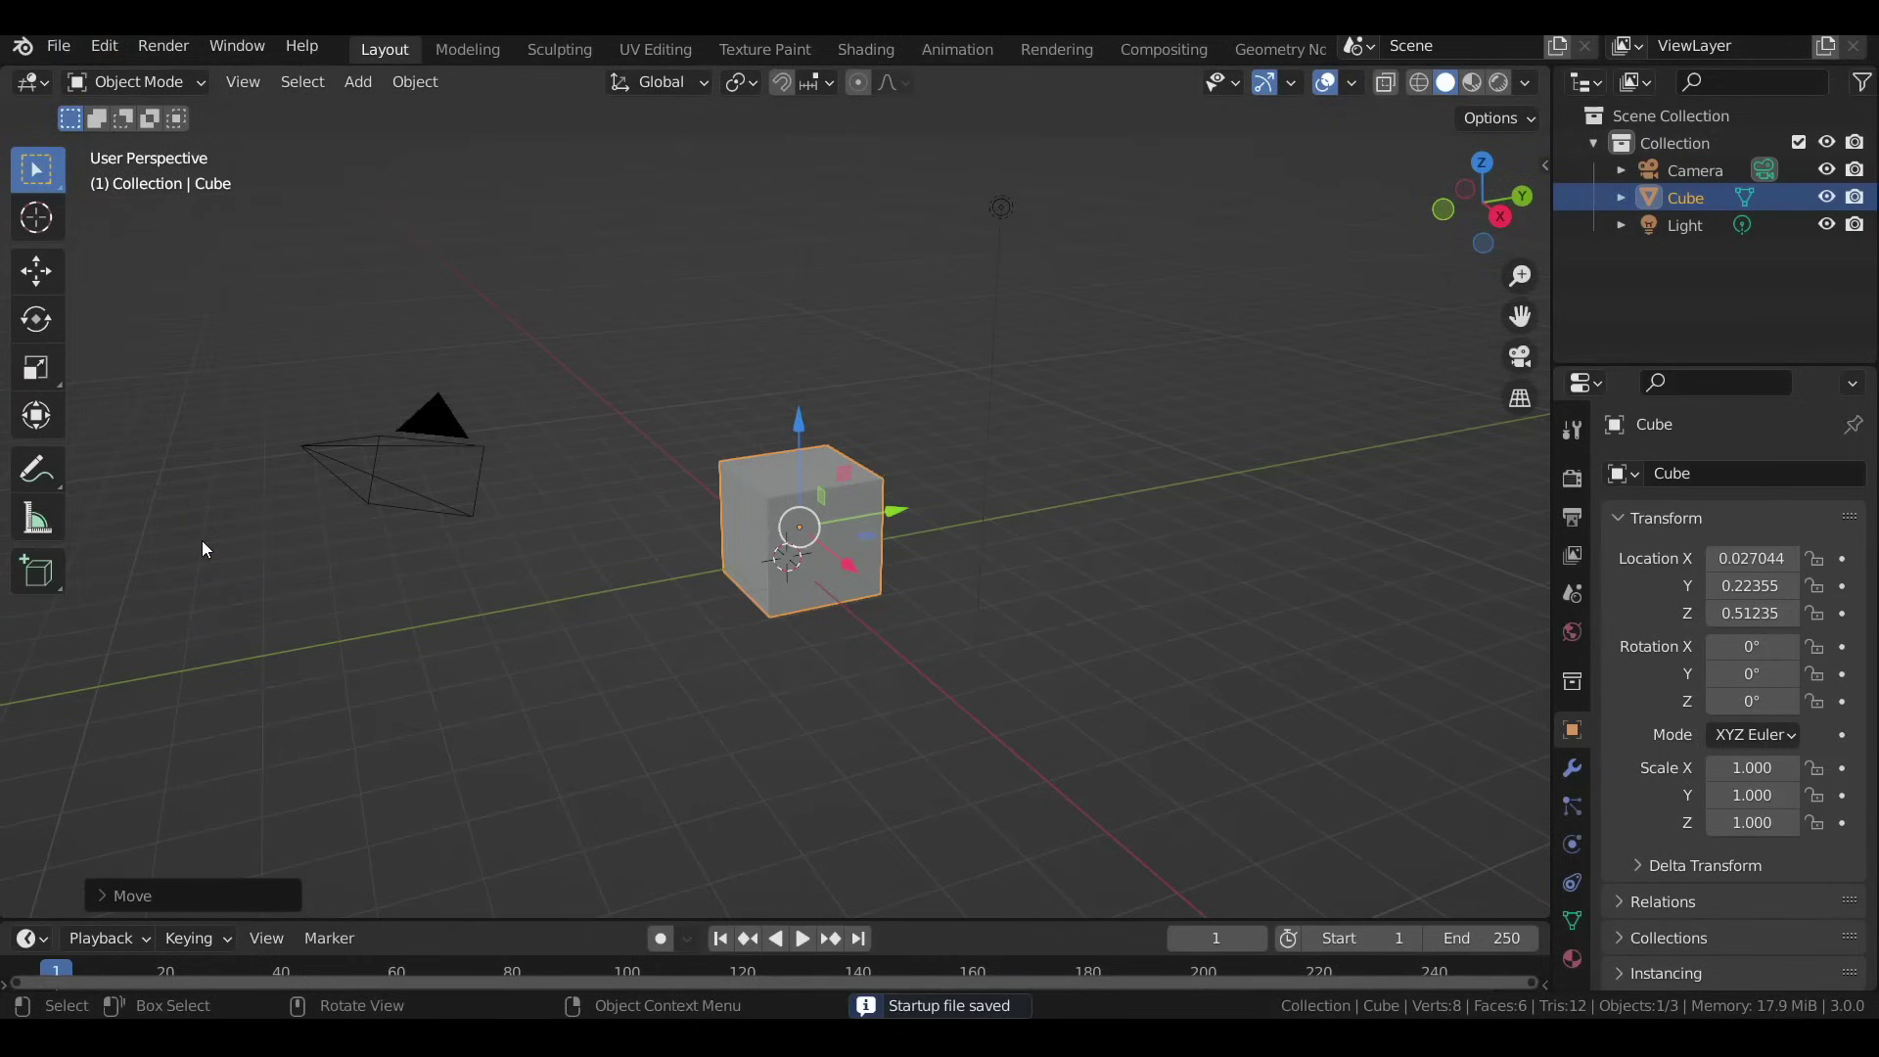
left_click(54, 59)
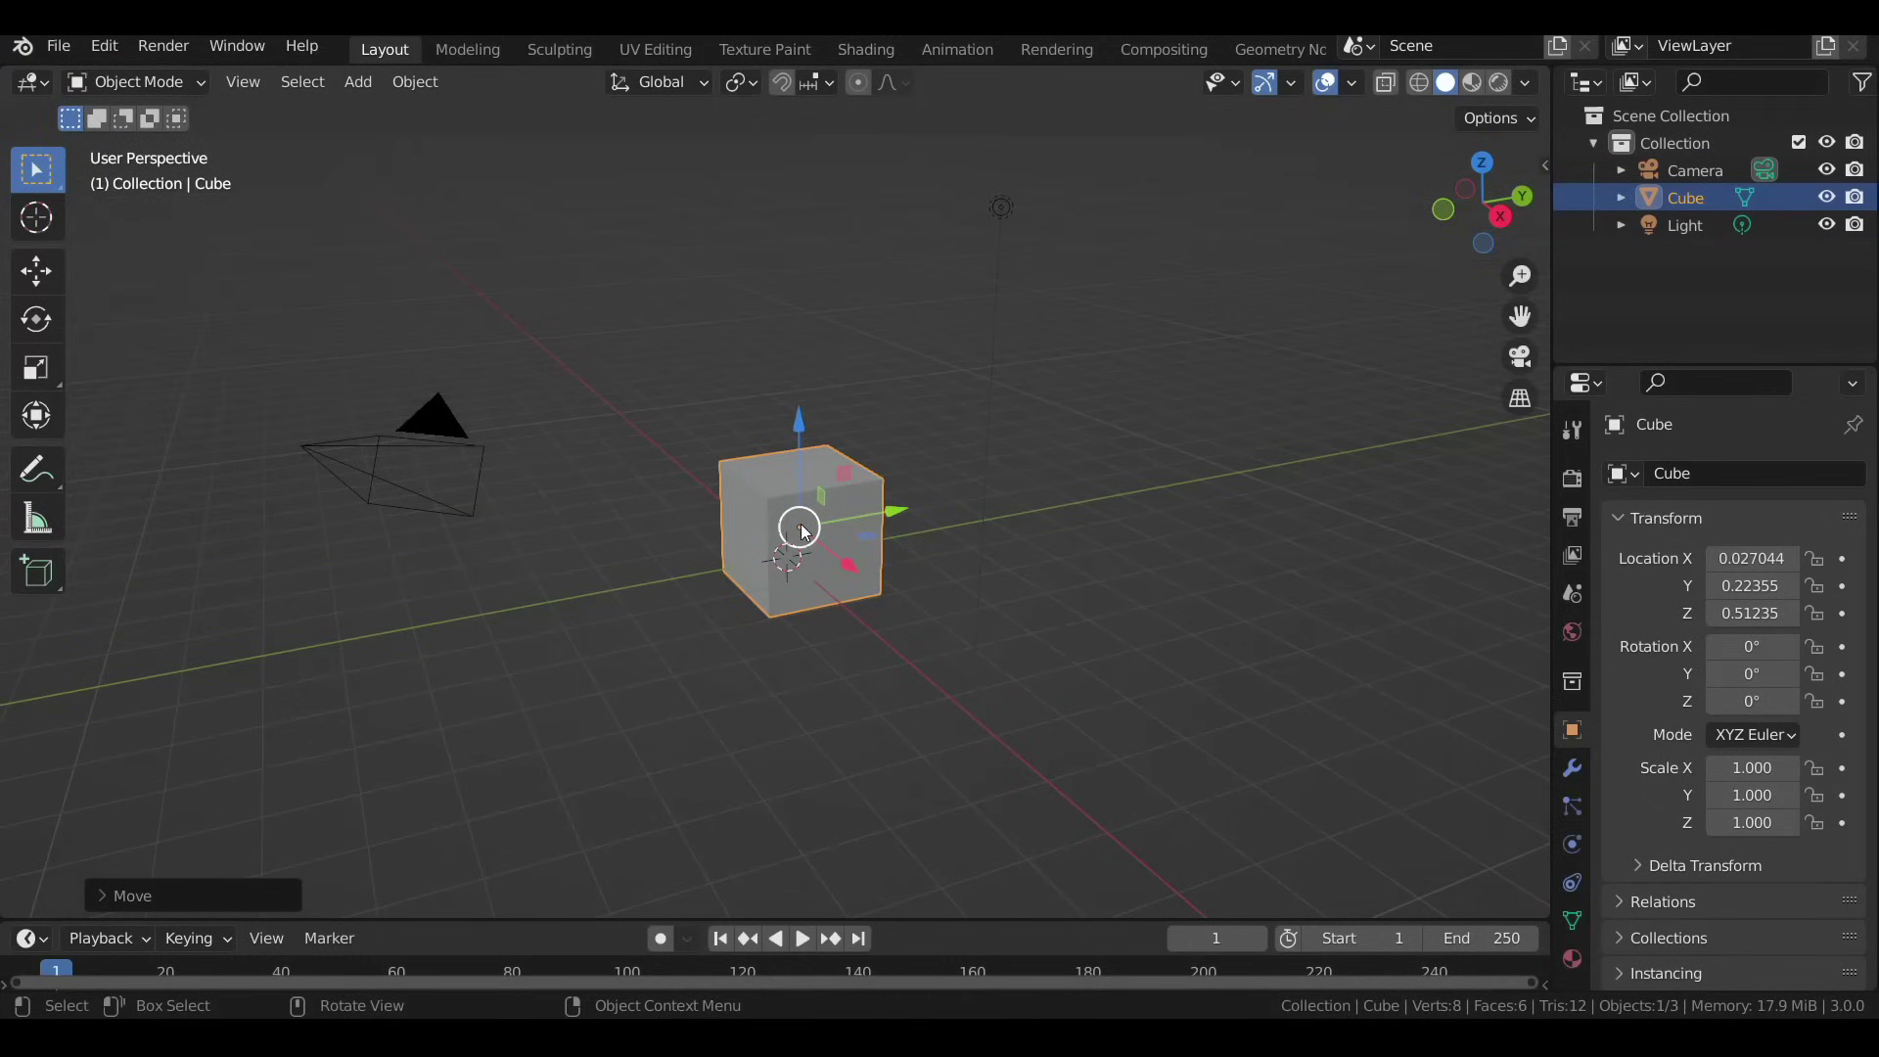
Select the light in the scene and delete it with X.
middle_click(799, 549)
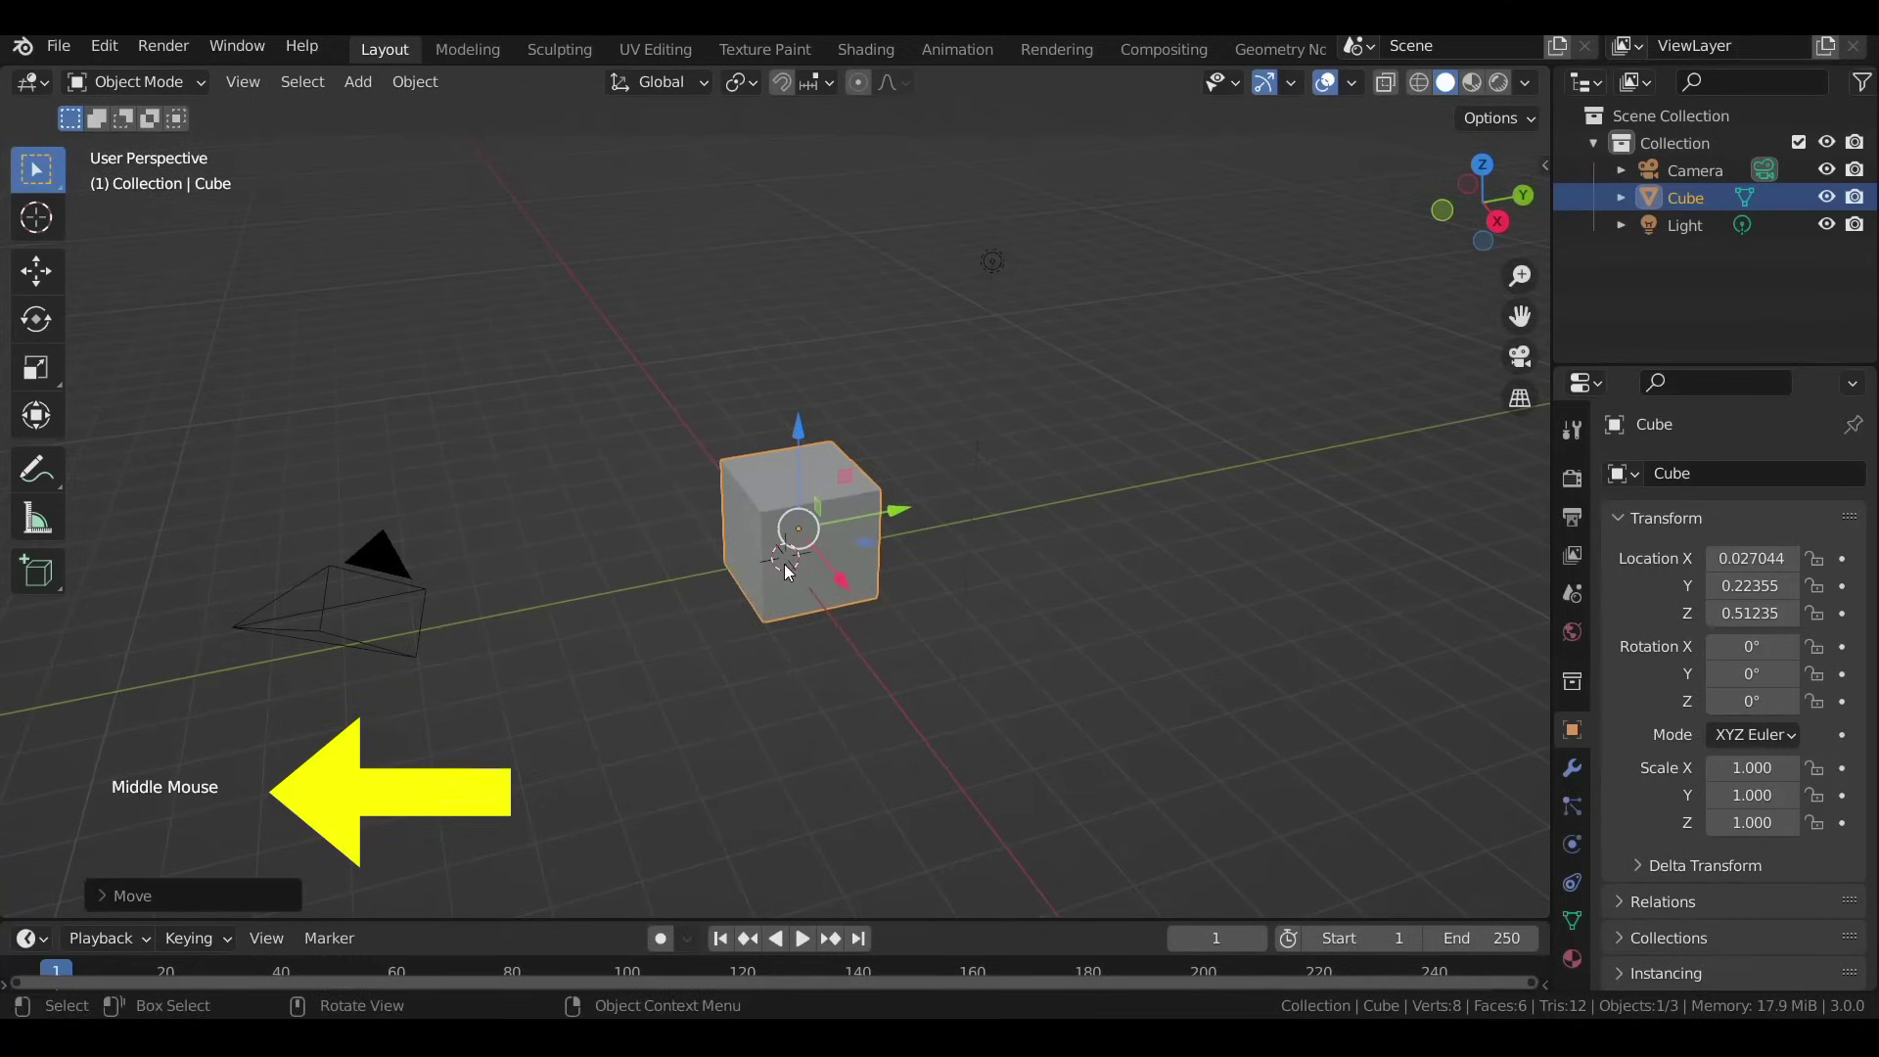
middle_click(810, 576)
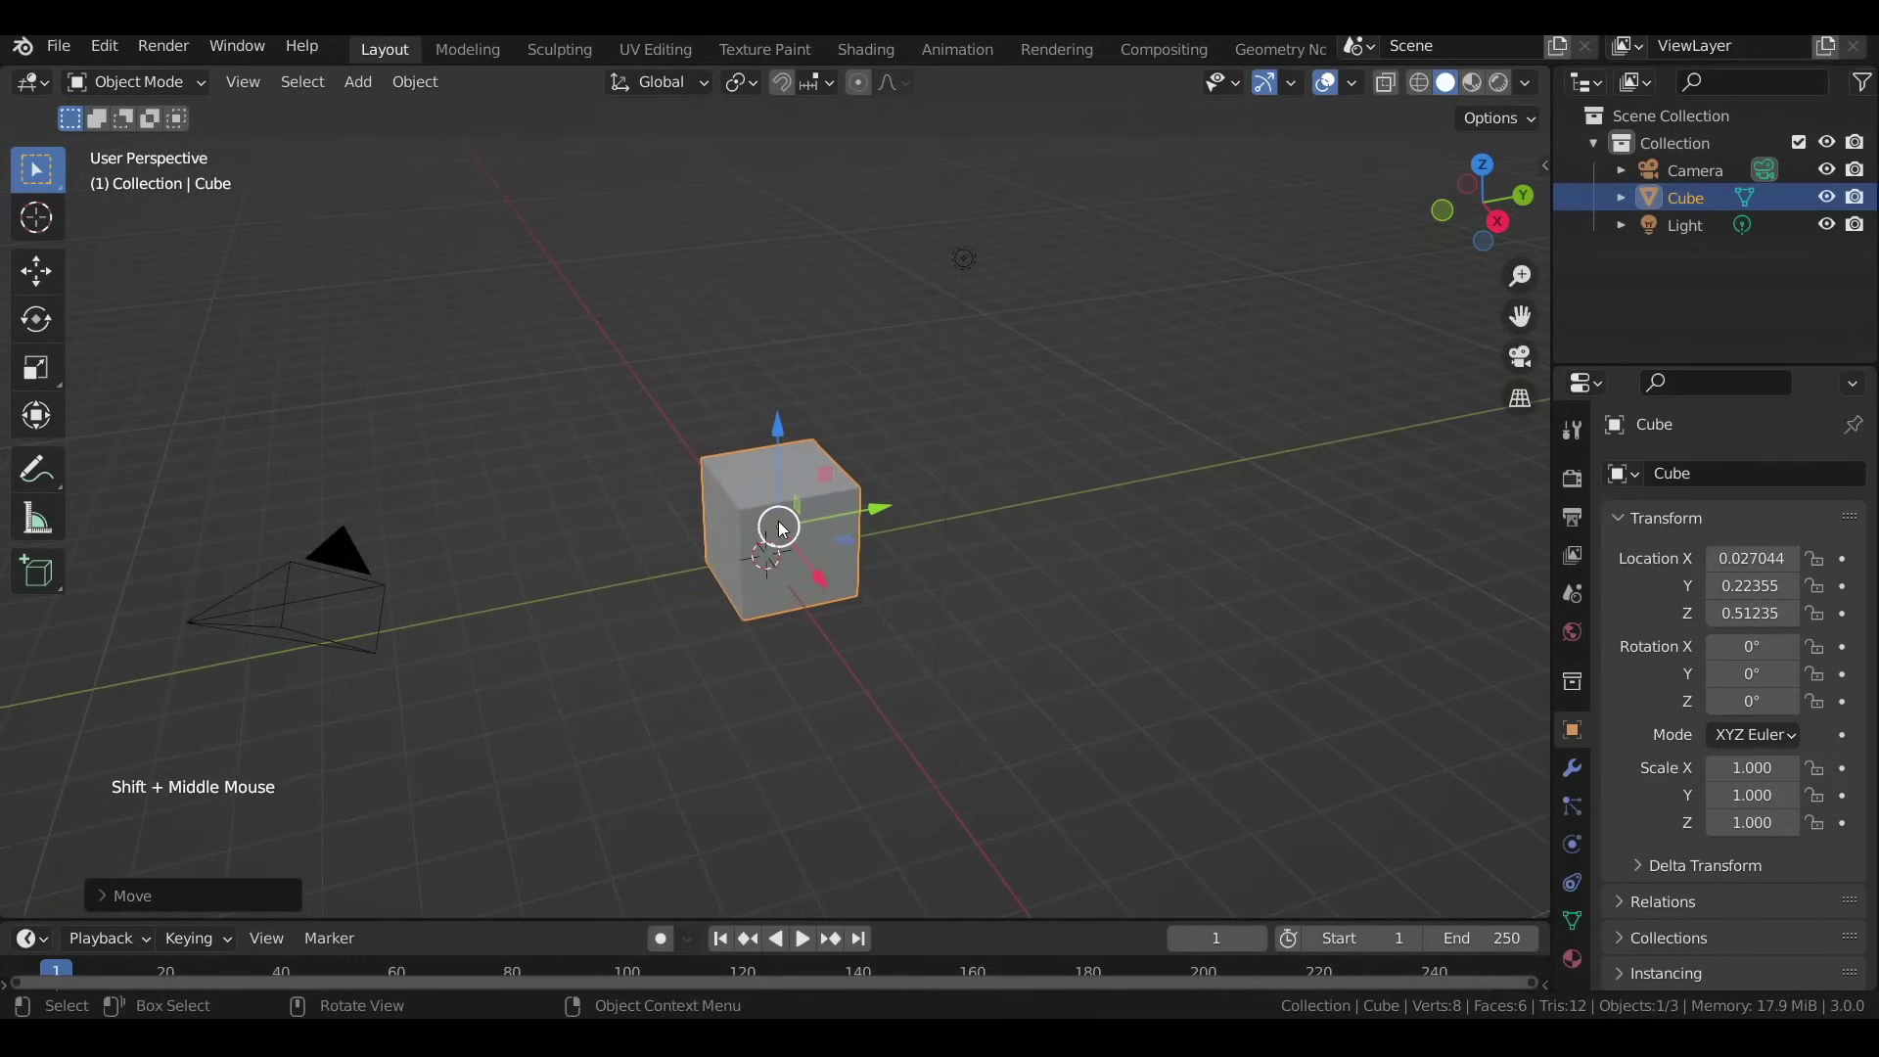
scroll("down", 3)
scroll("up", 3)
scroll("down", 3)
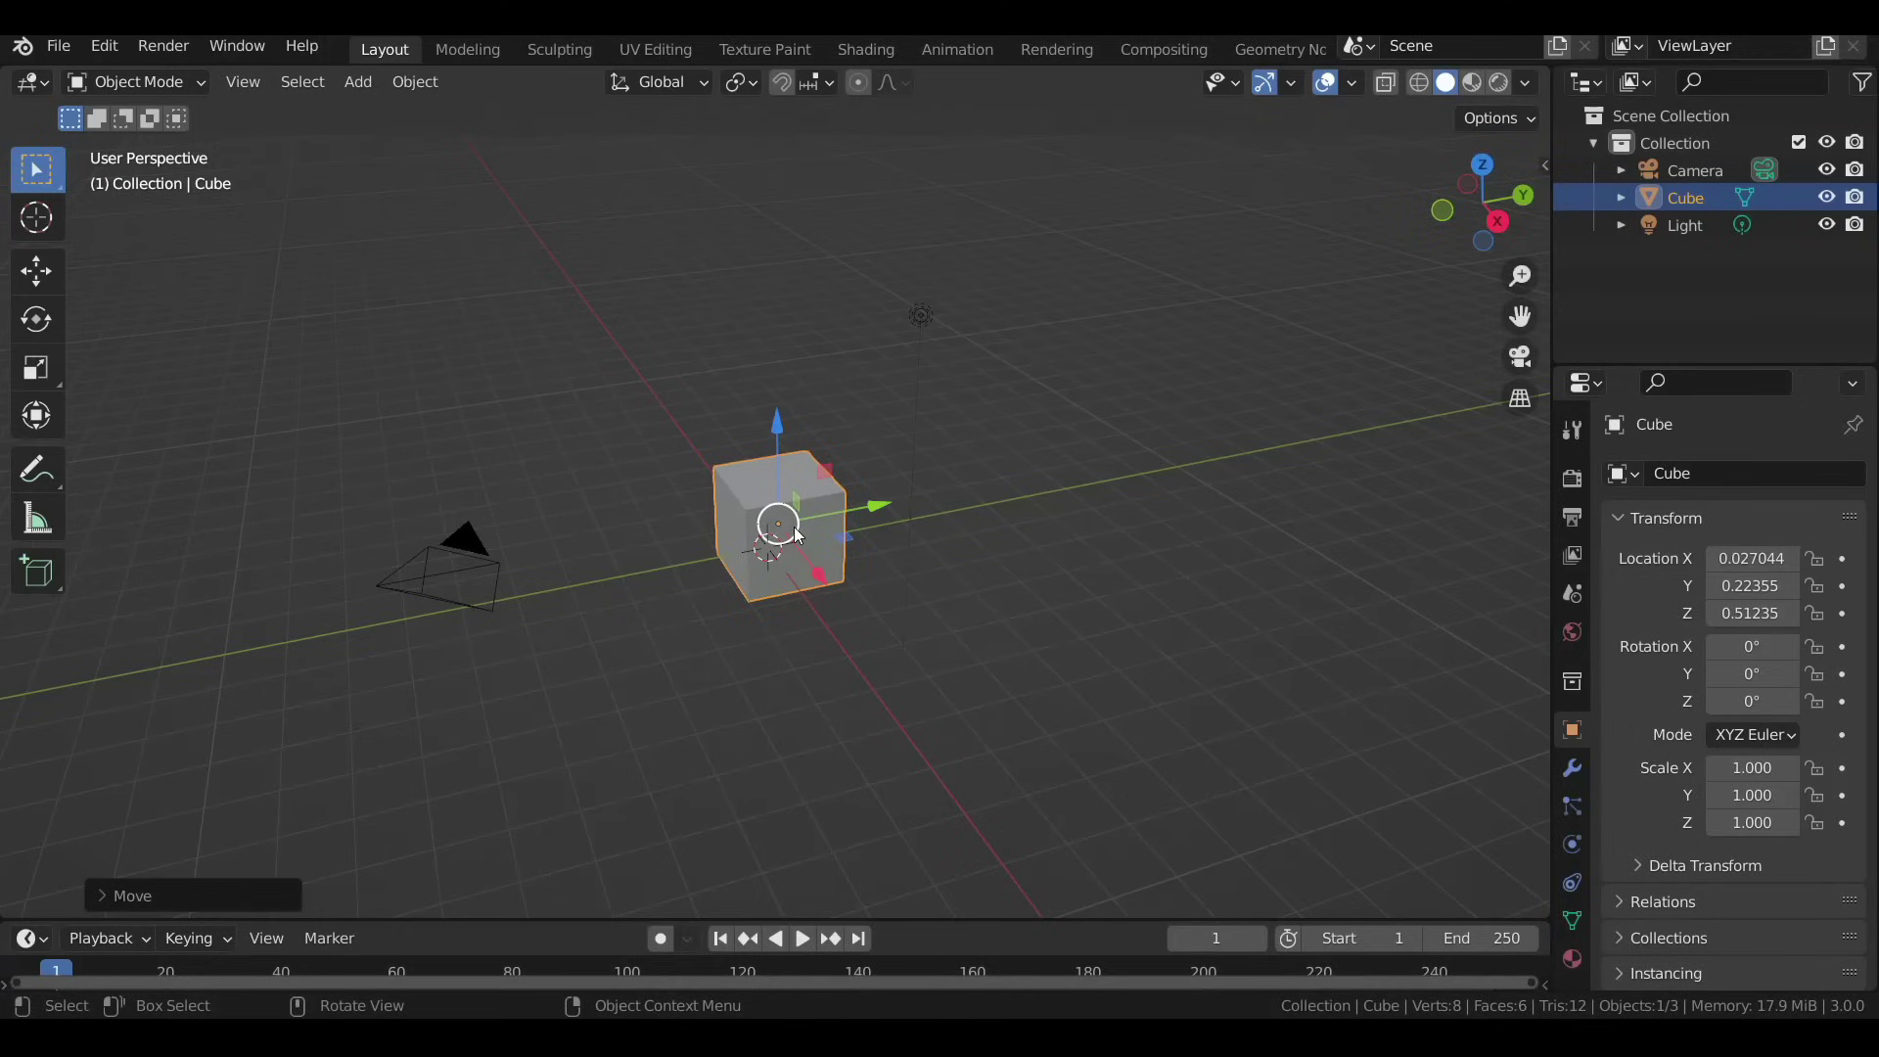
left_click(474, 569)
left_click(791, 520)
left_click(924, 340)
left_click(826, 505)
left_click(667, 227)
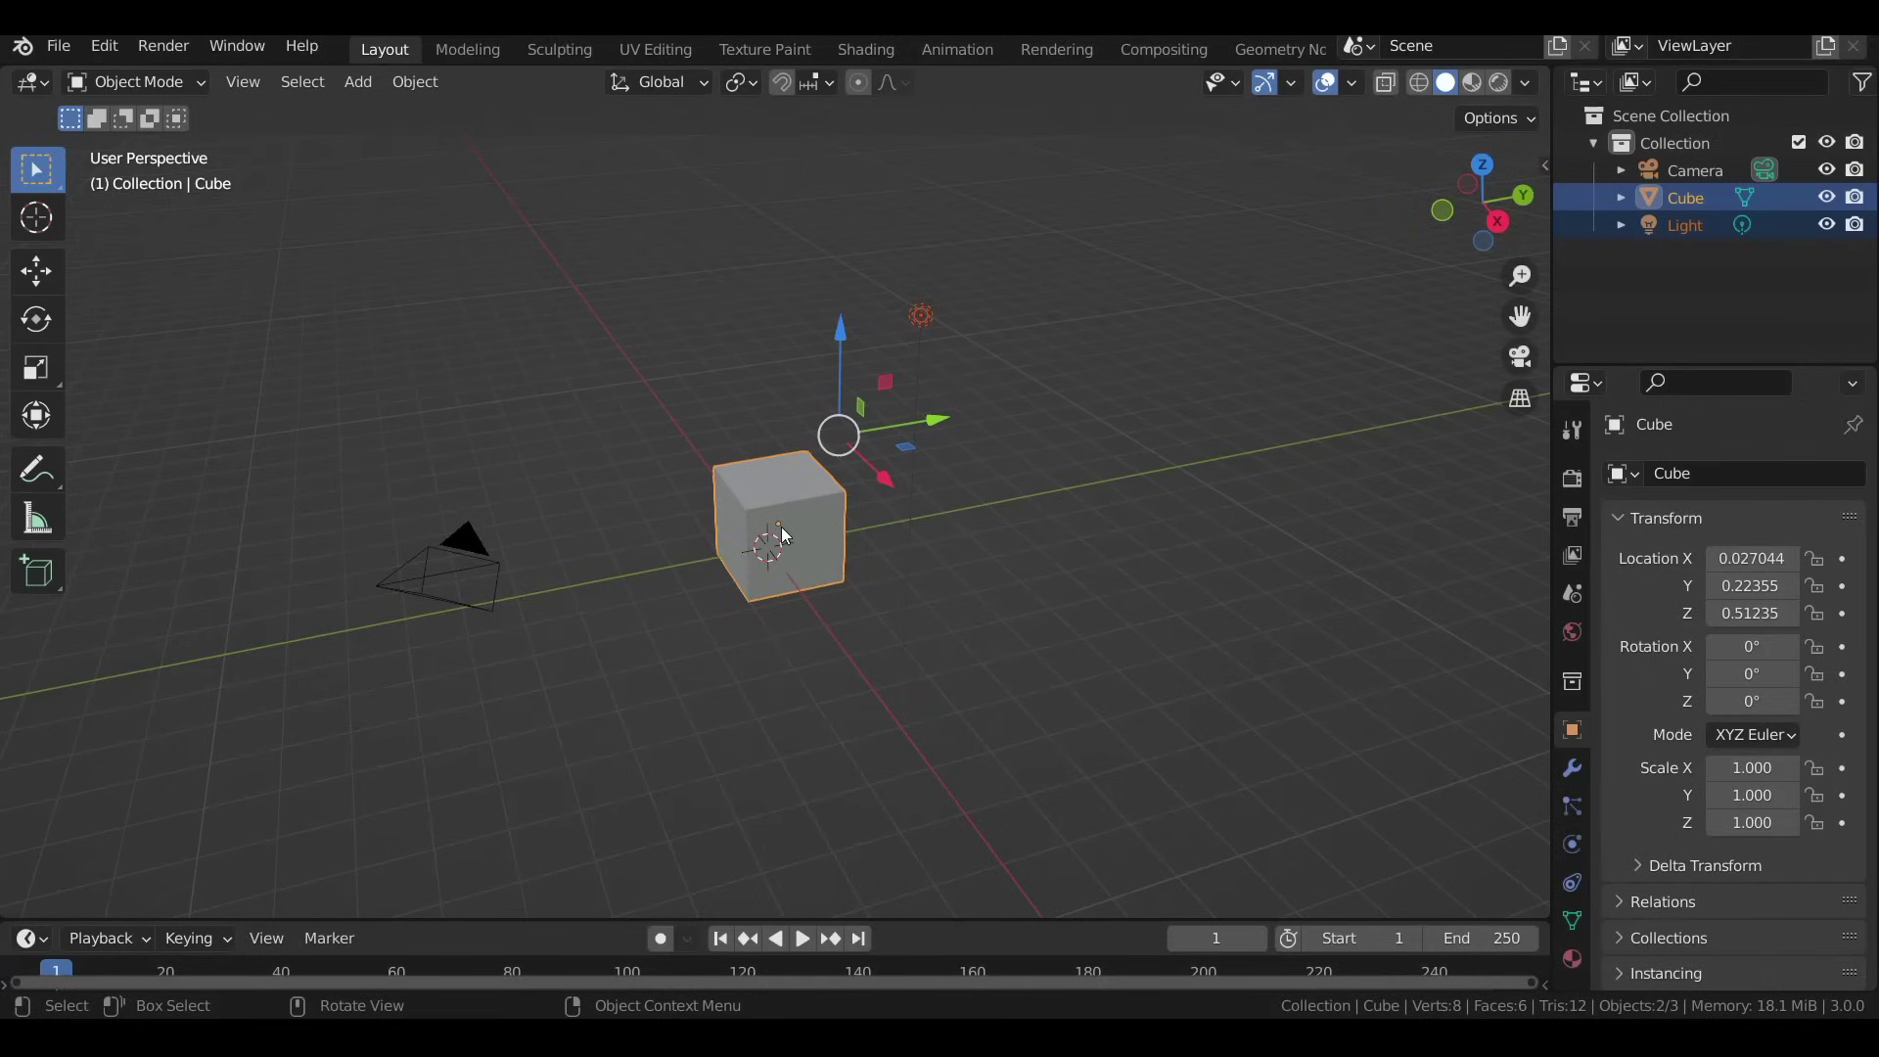
left_click(674, 513)
left_click(922, 329)
key("x")
Lift the cube far above the grid along Z.
left_click(780, 518)
left_click(782, 469)
scroll("up", 3)
middle_click(776, 613)
Add a mesh cylinder at the scene origin from the Shift+A menu.
key("shift+a")
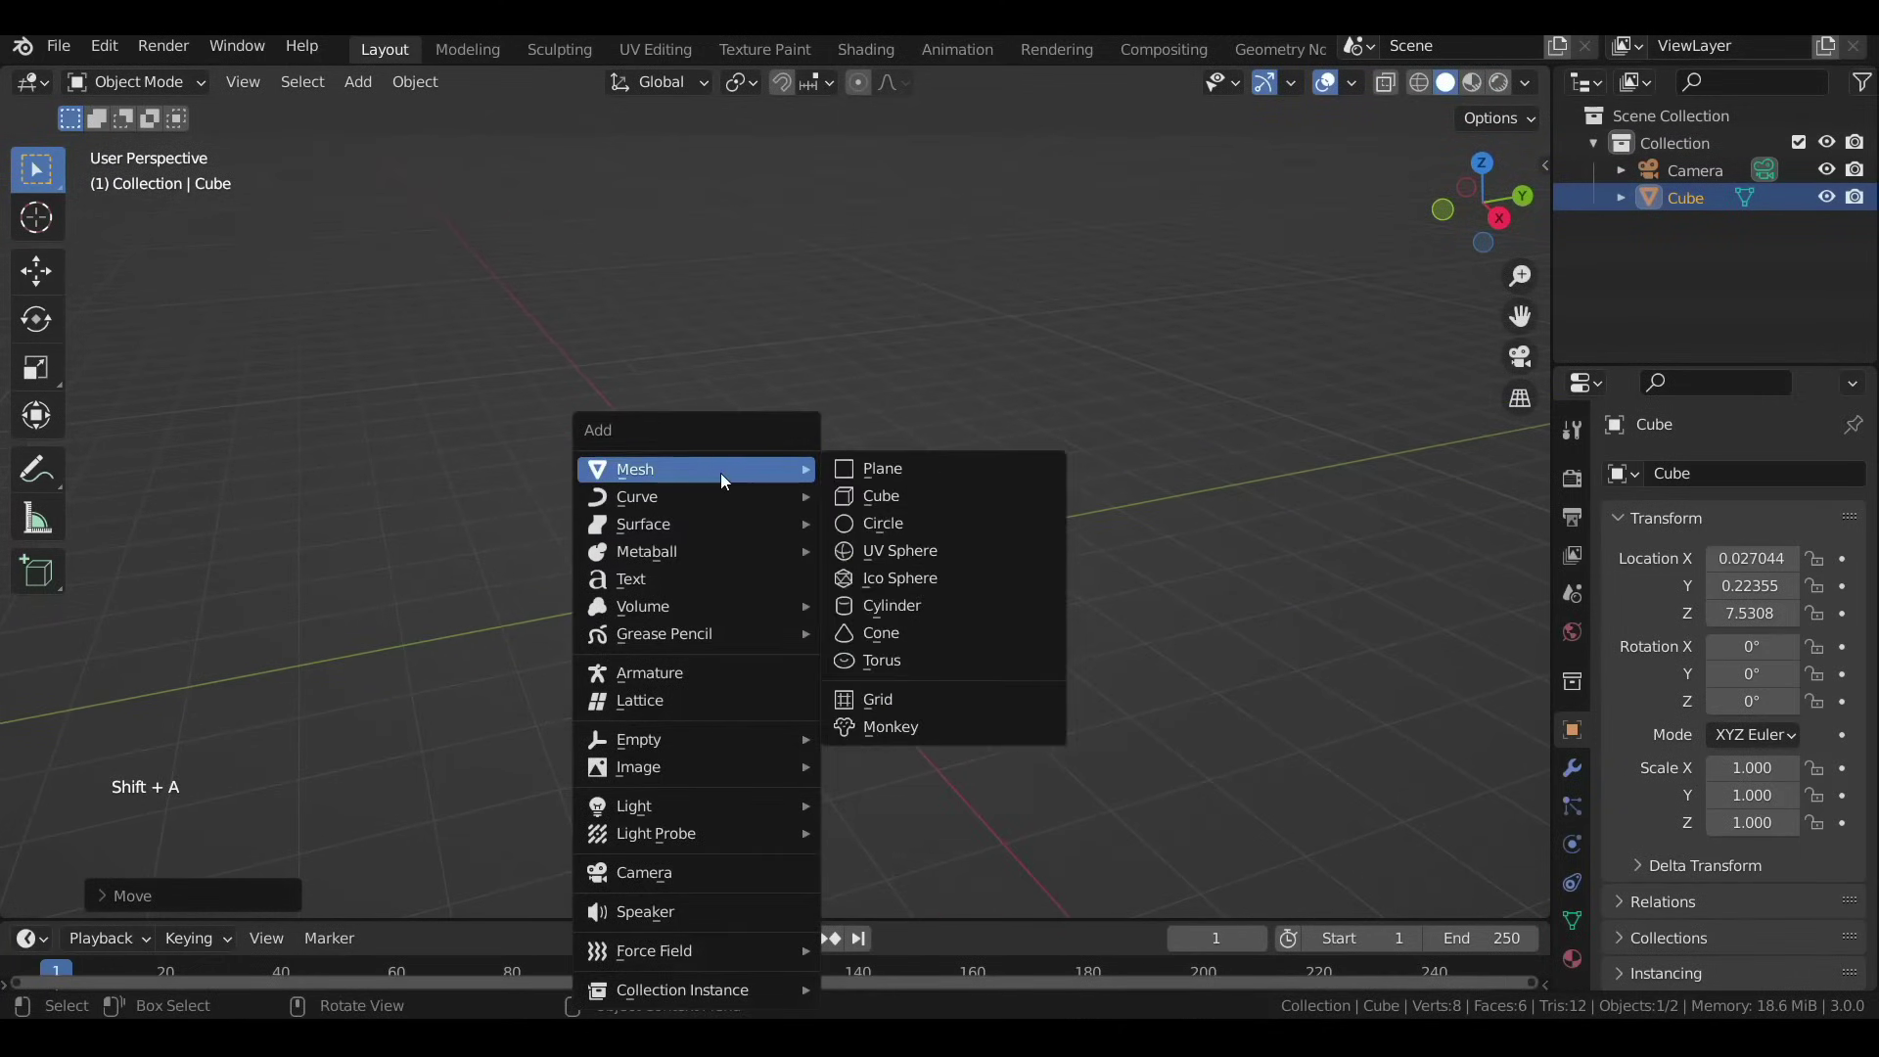
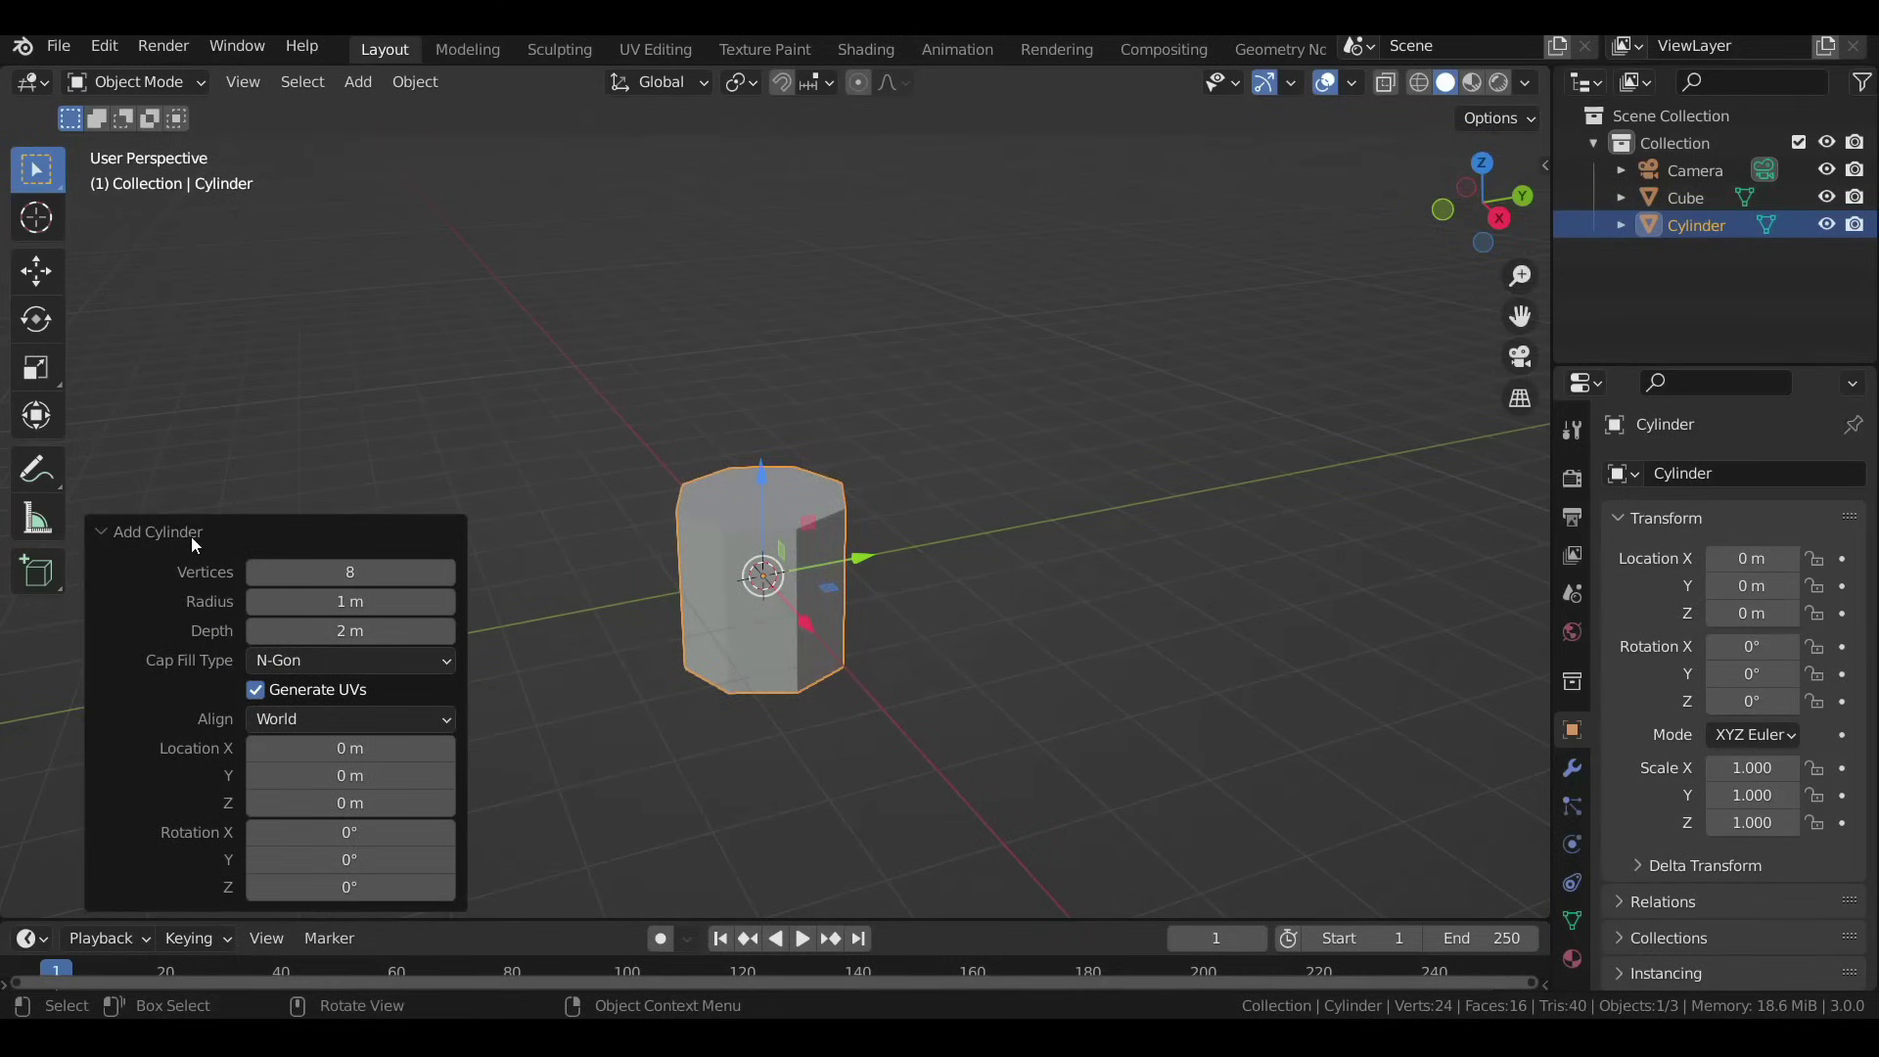
left_click(195, 544)
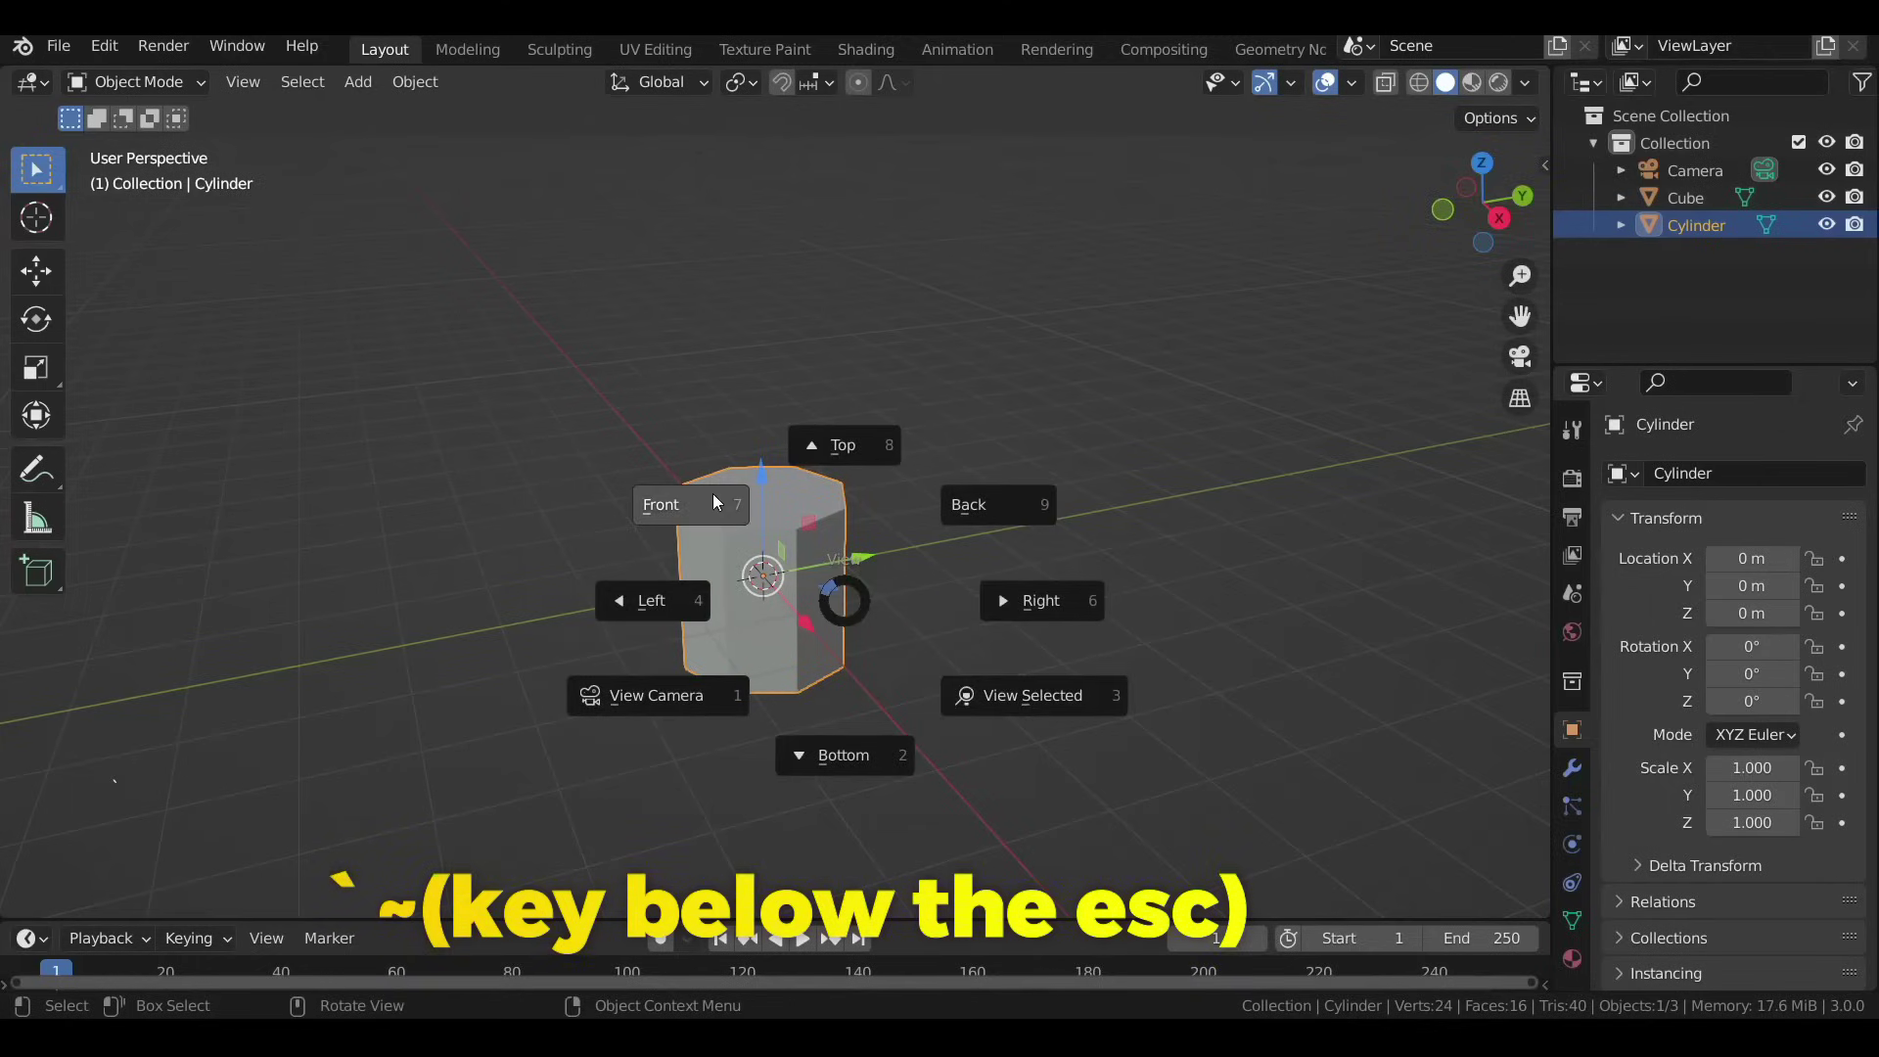
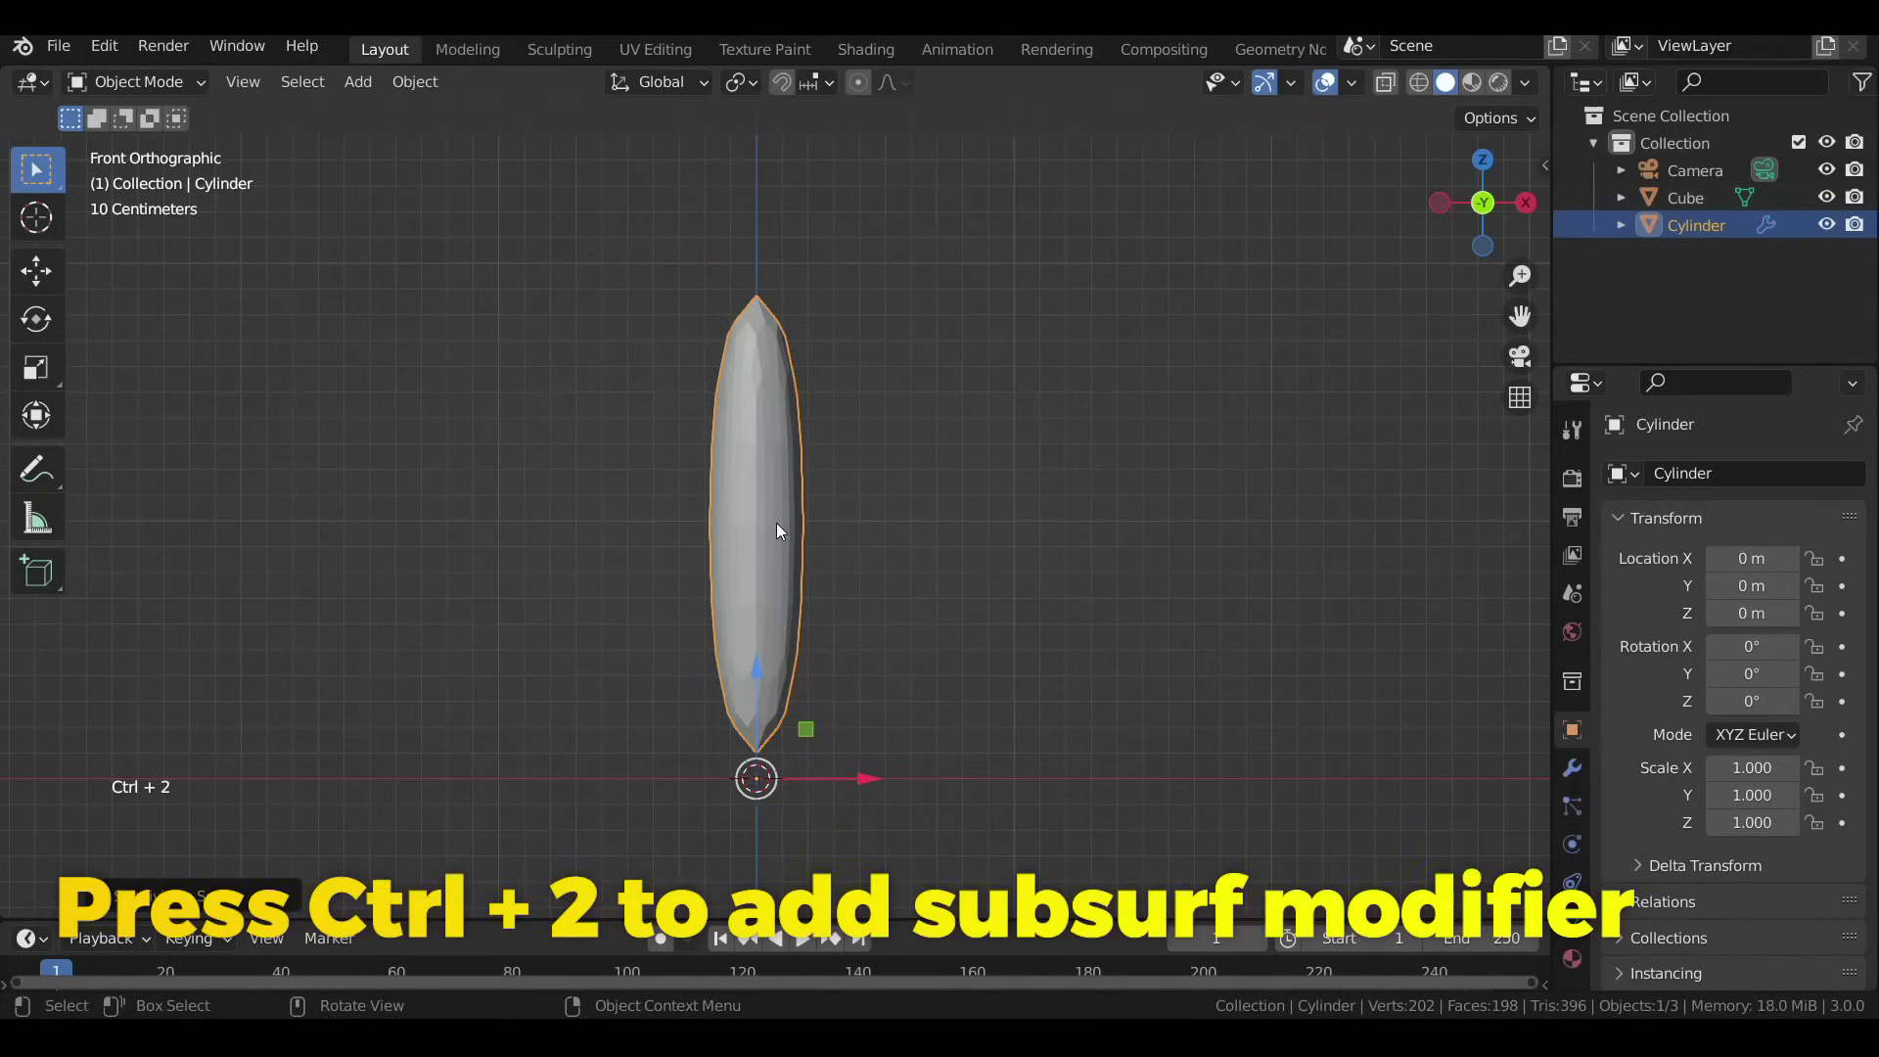
Add three loop cuts to the cylinder and bend the middle ring into a curved stem with an inset top.
key("Tab")
key("ctrl+r")
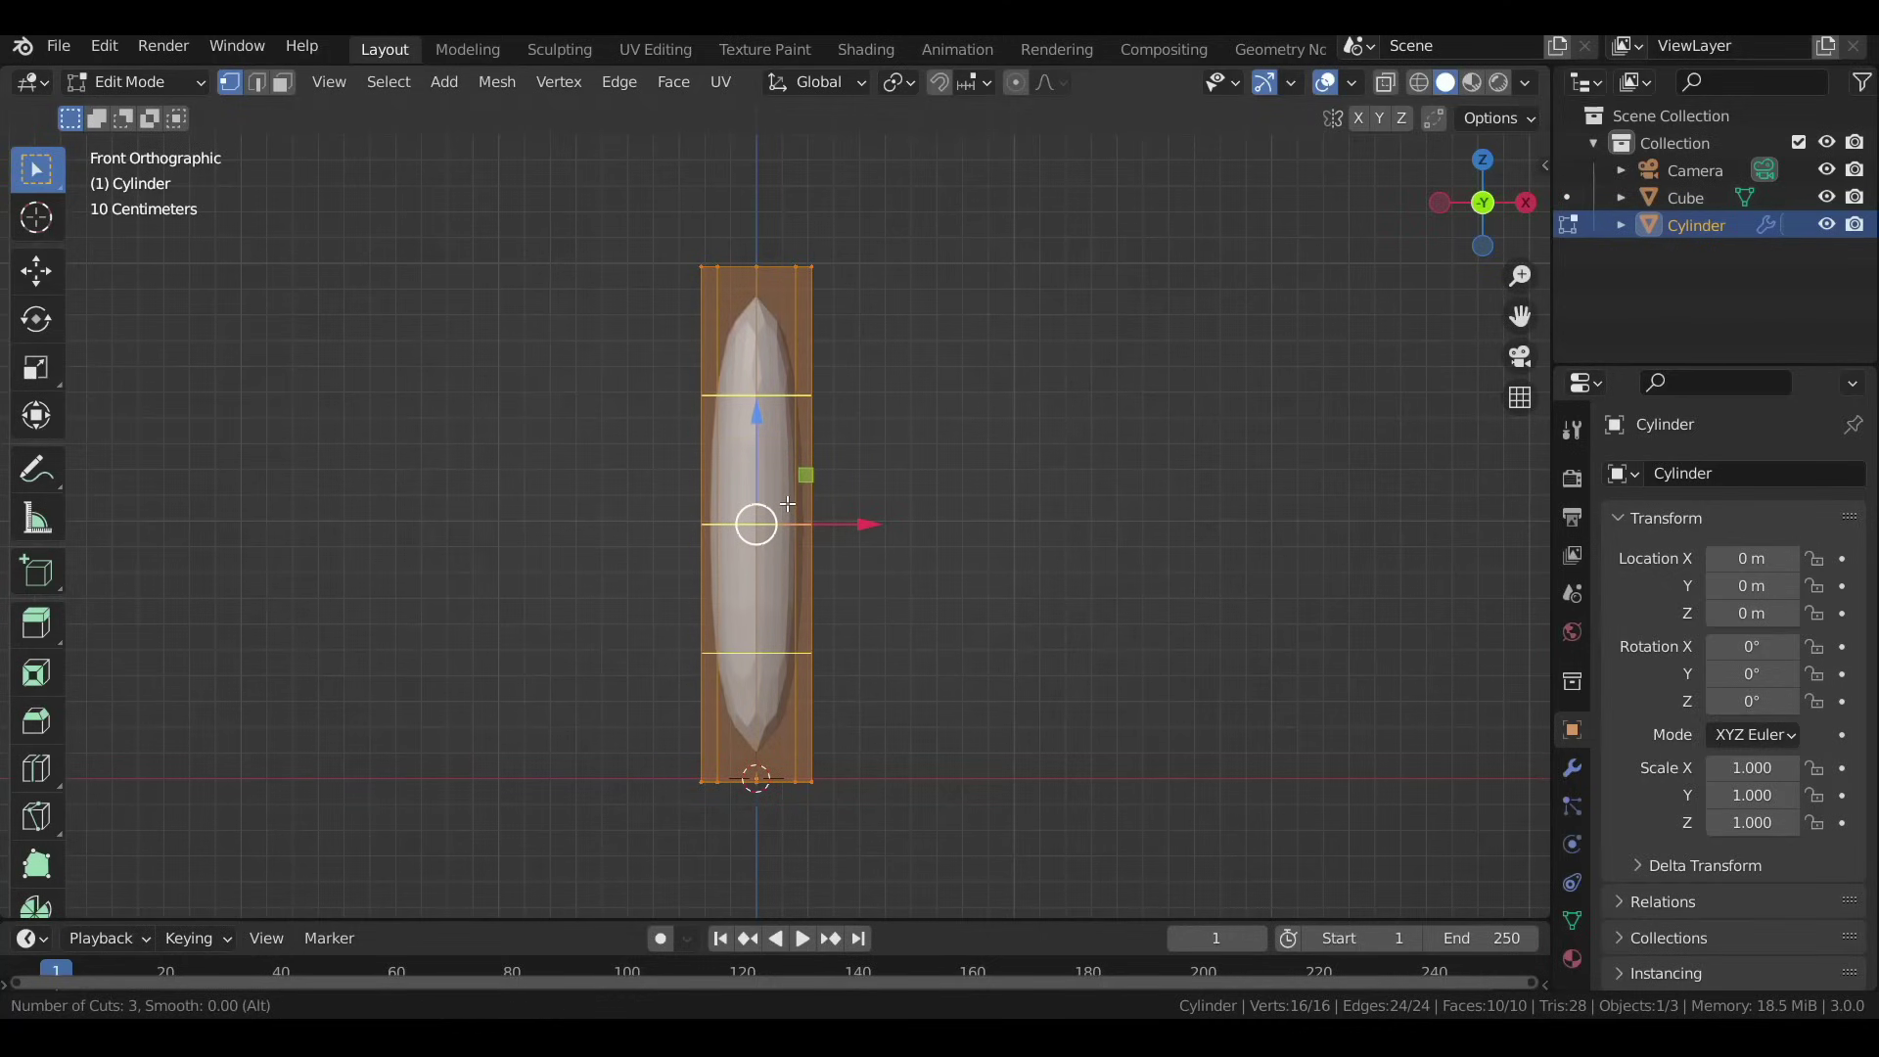
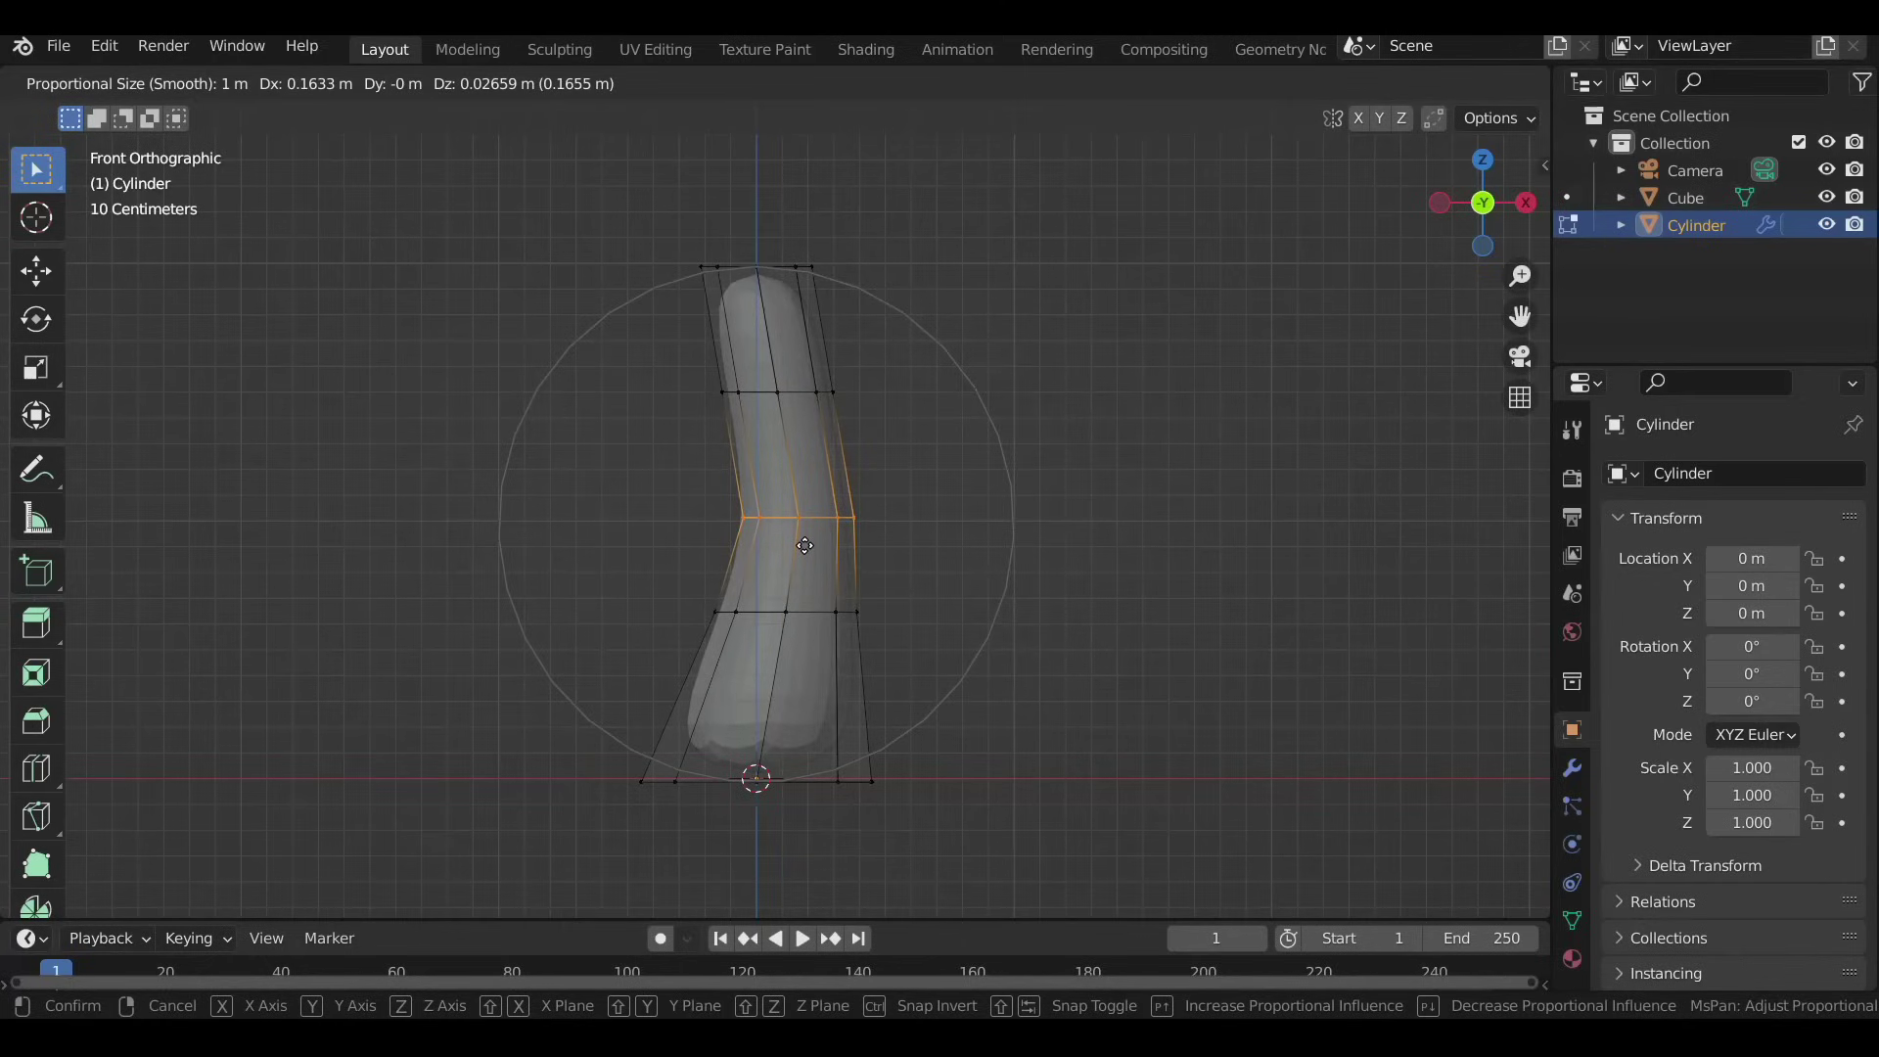
key("g")
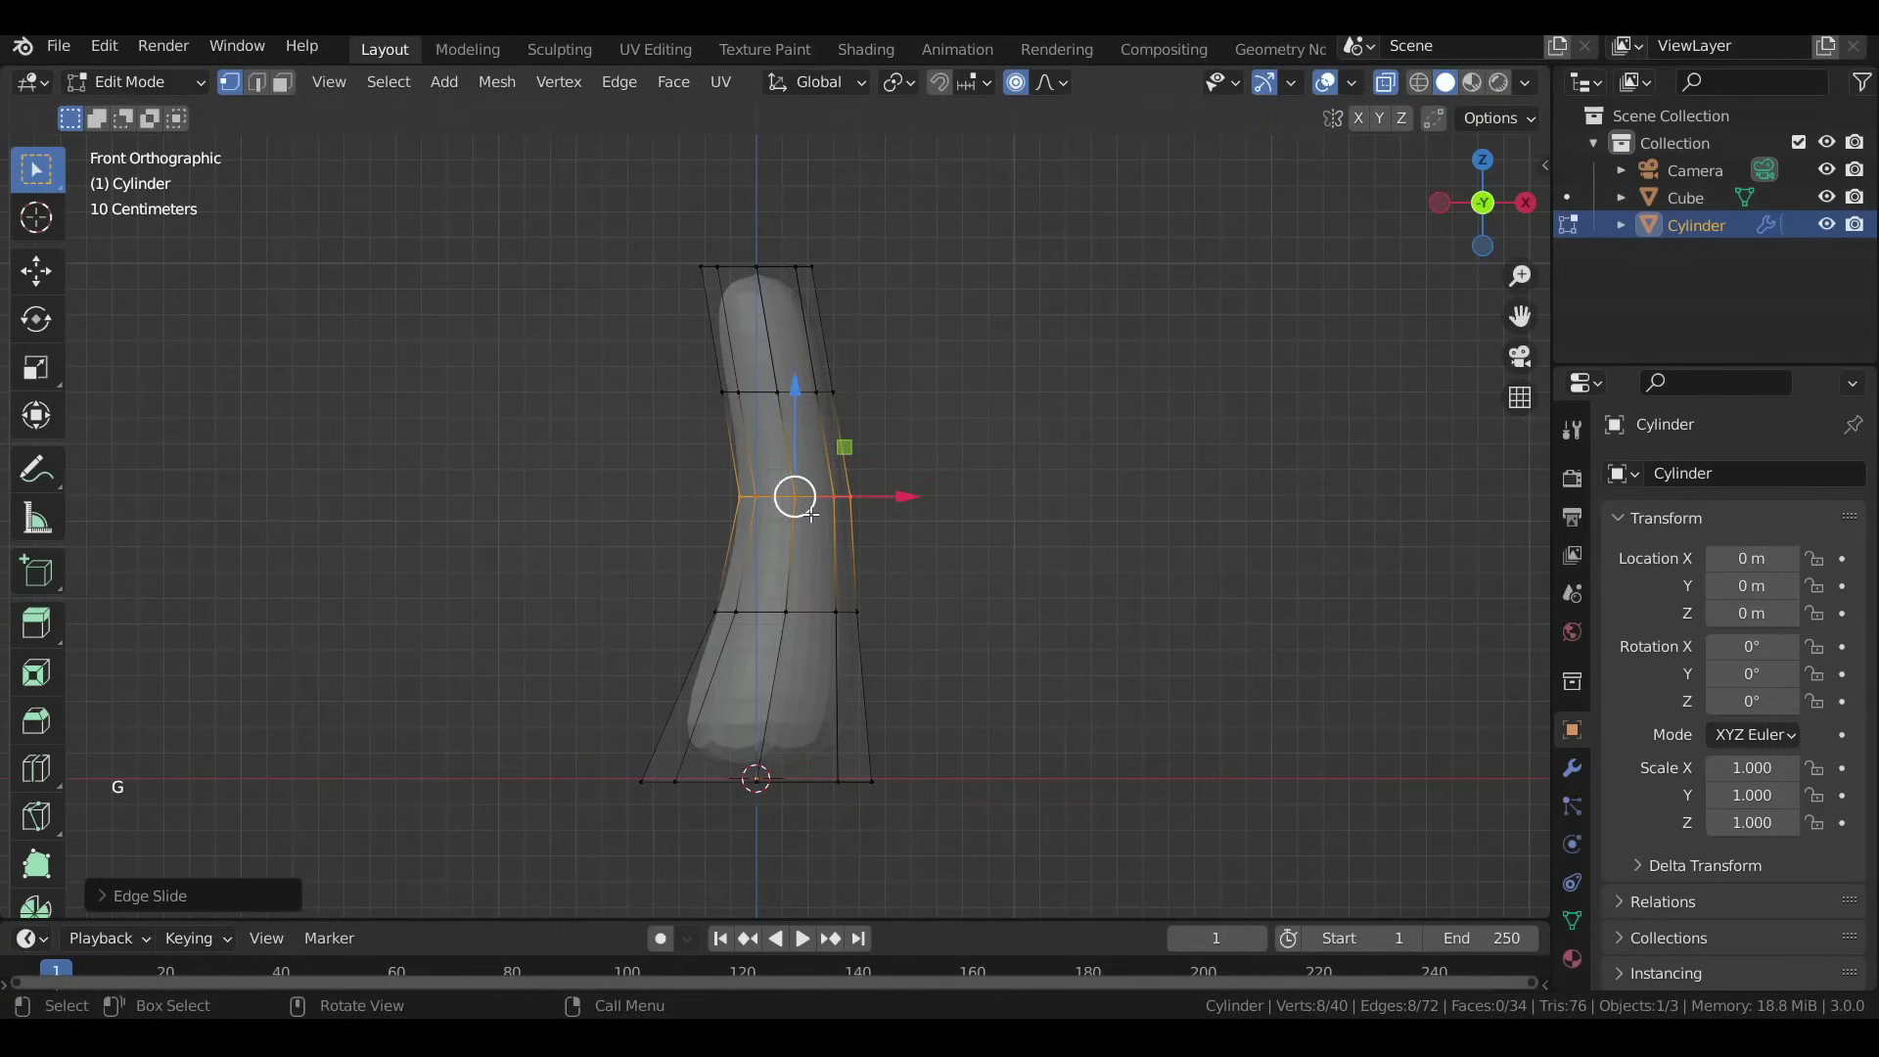
key("alt+z")
key("o")
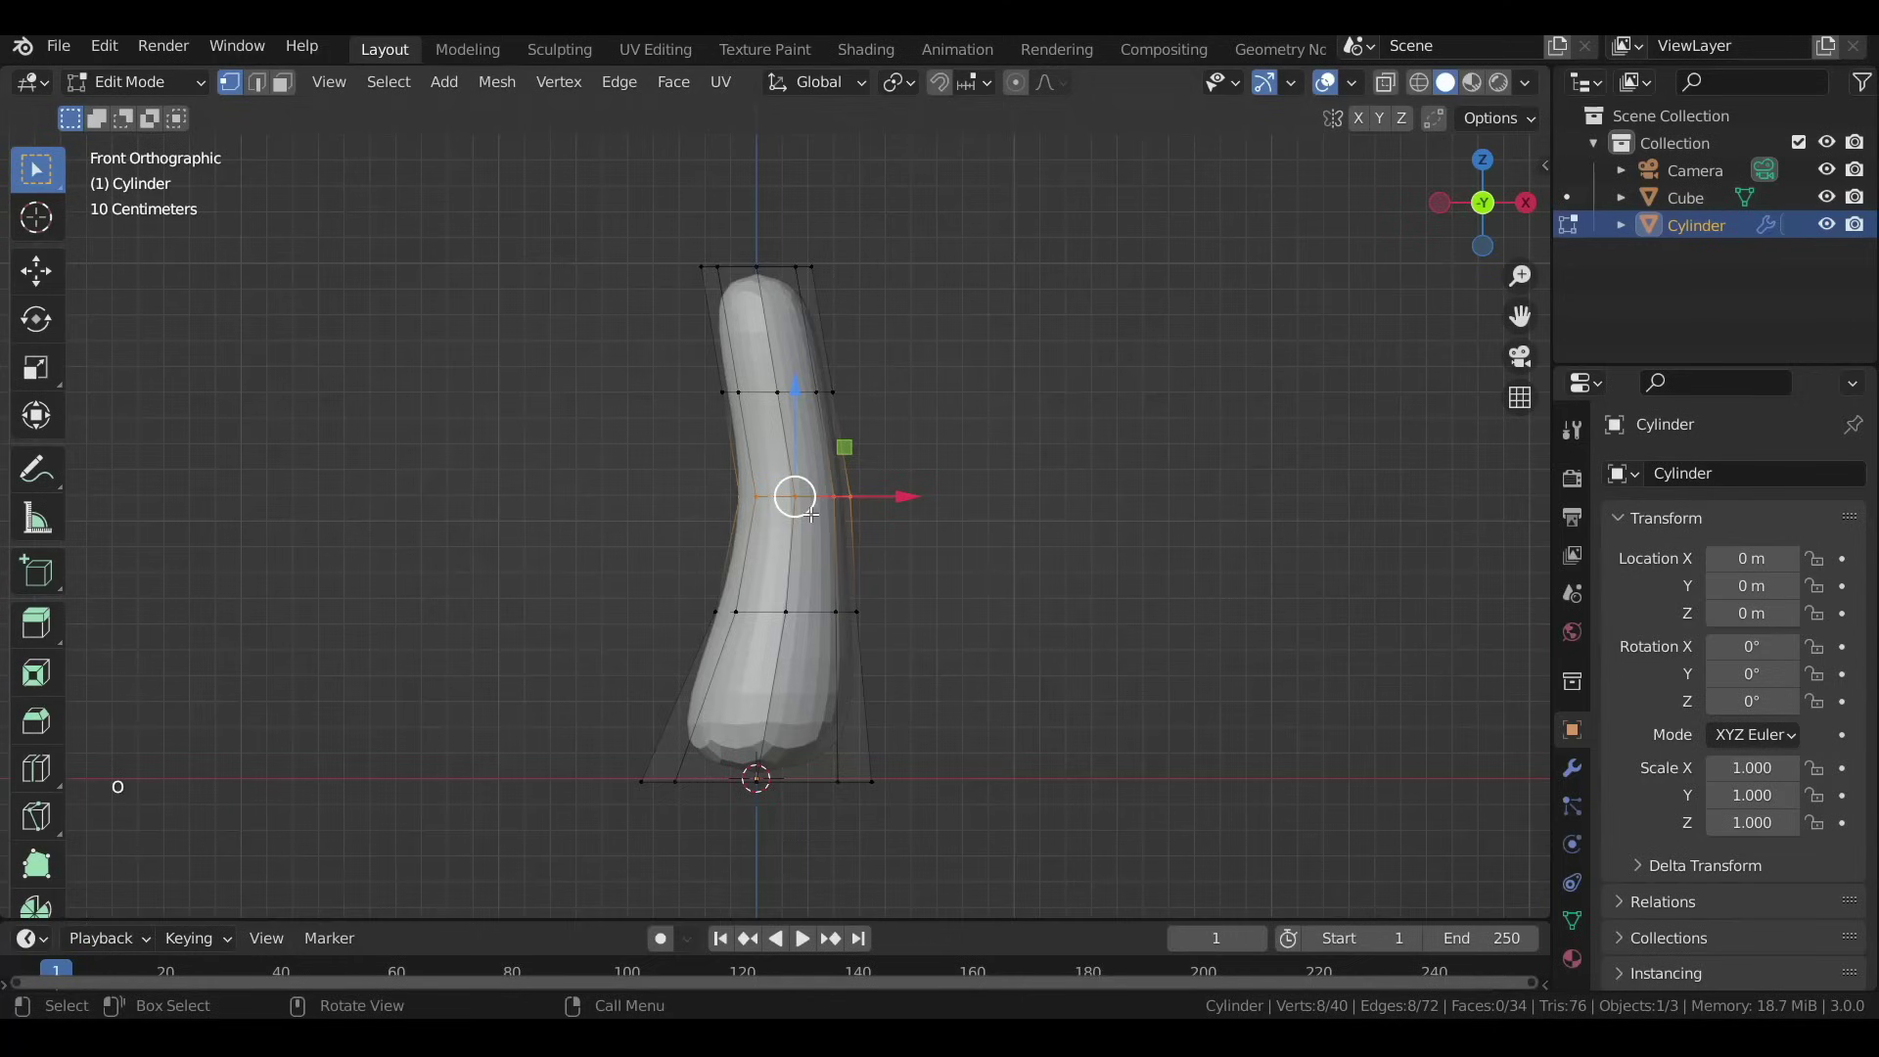
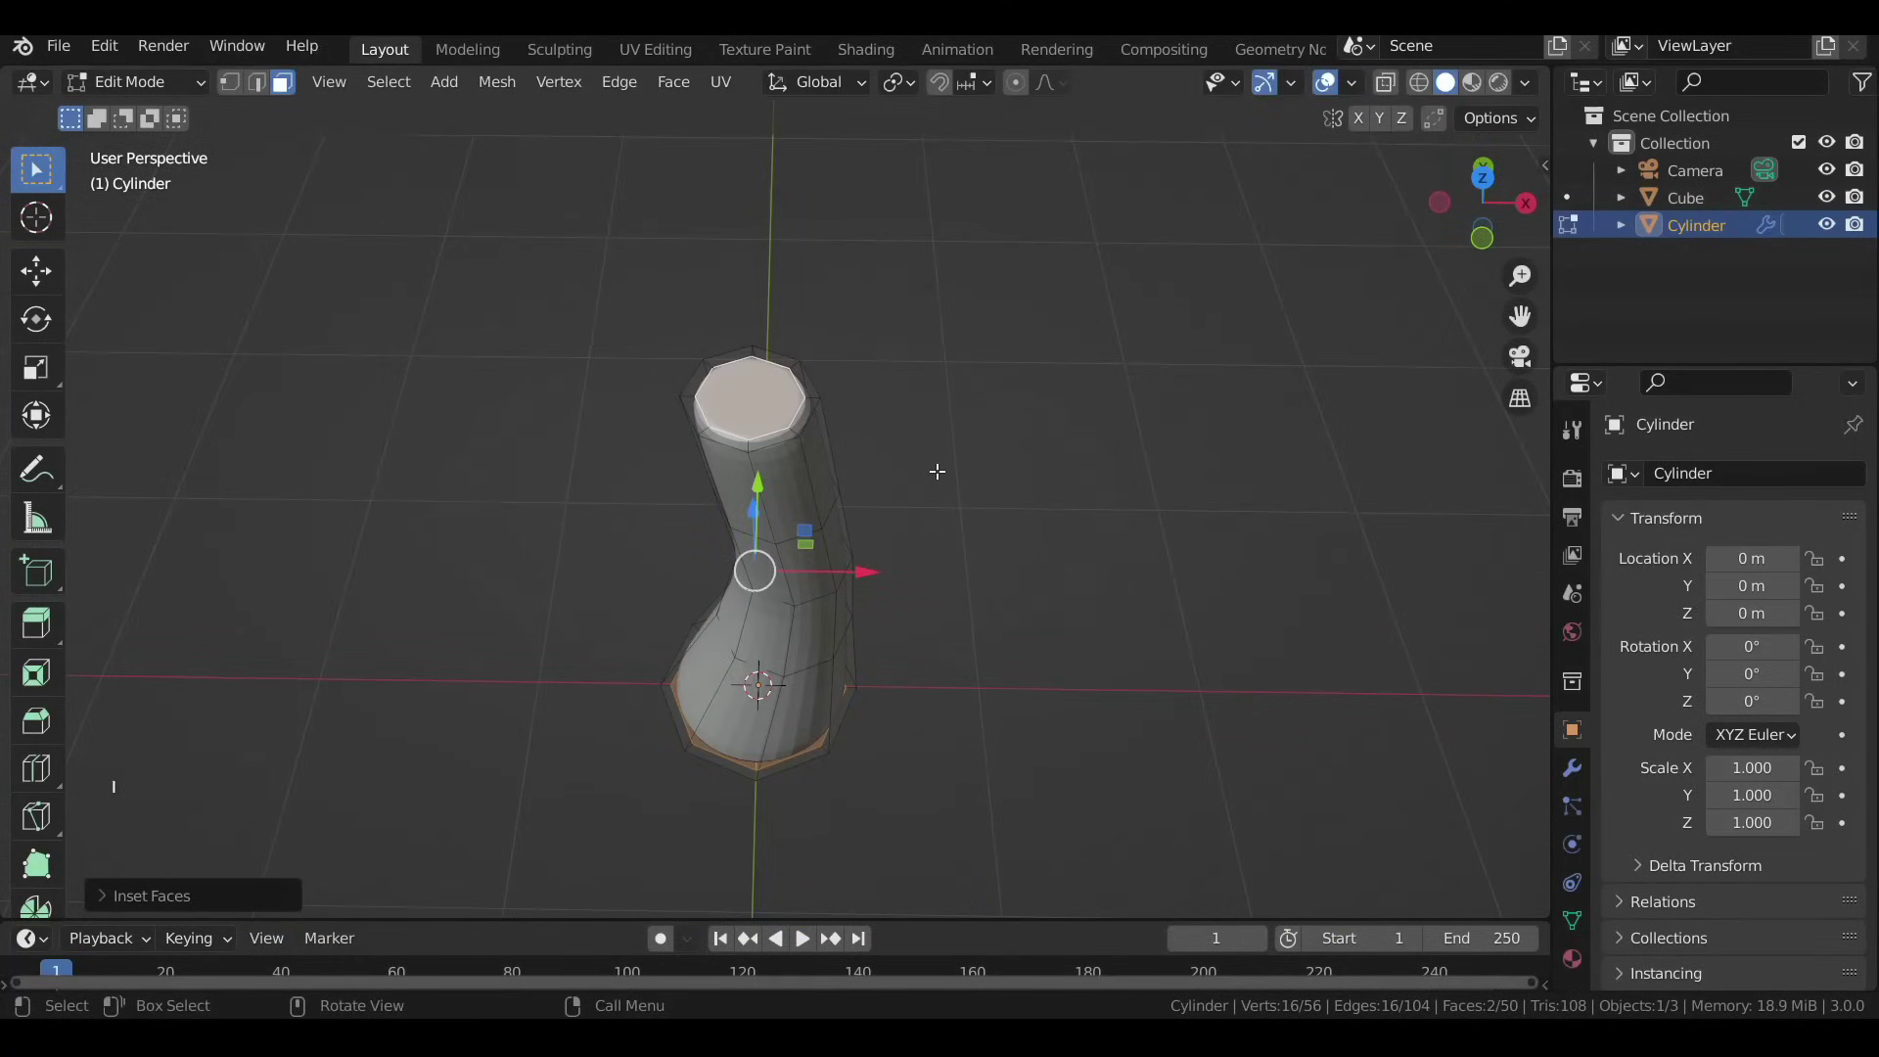
key("Tab")
Move the cube down onto the stem and round it into a smooth subdivided dome cap.
scroll("down", 3)
left_click(757, 213)
left_click(775, 163)
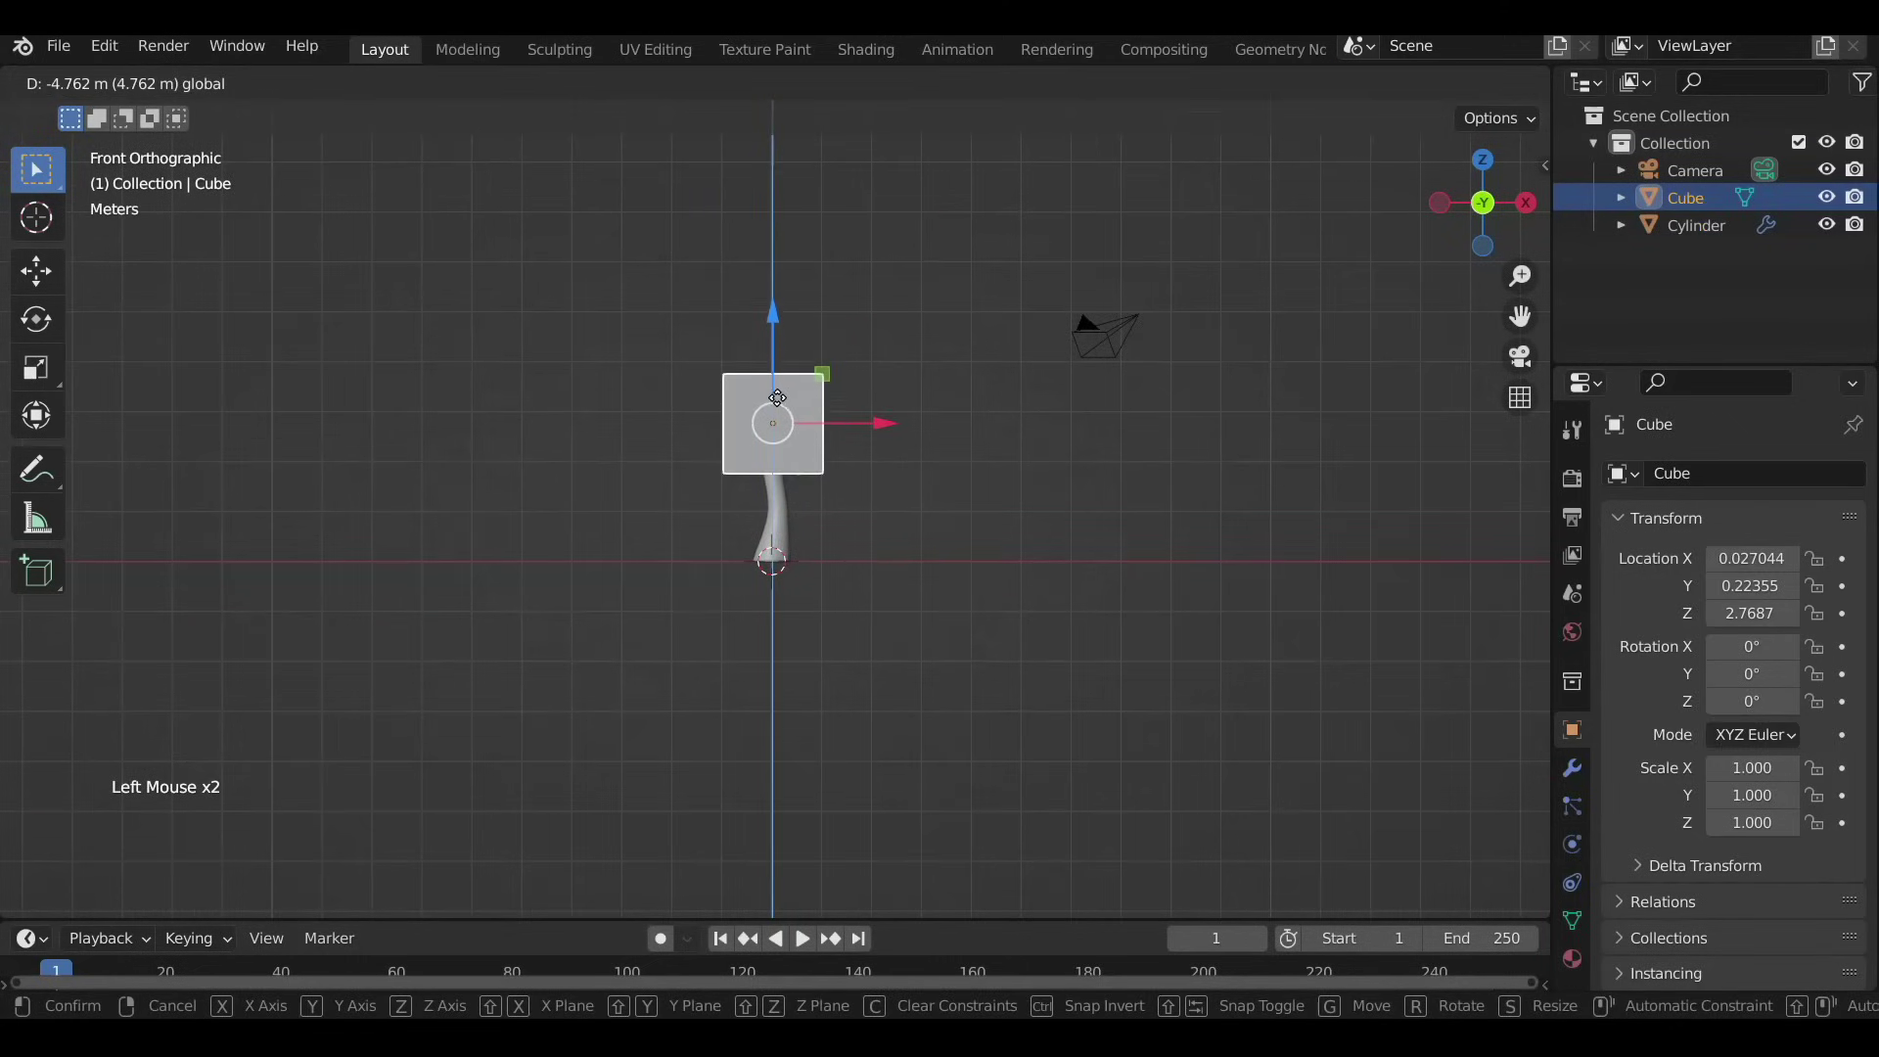
scroll("up", 3)
middle_click(802, 376)
middle_click(770, 352)
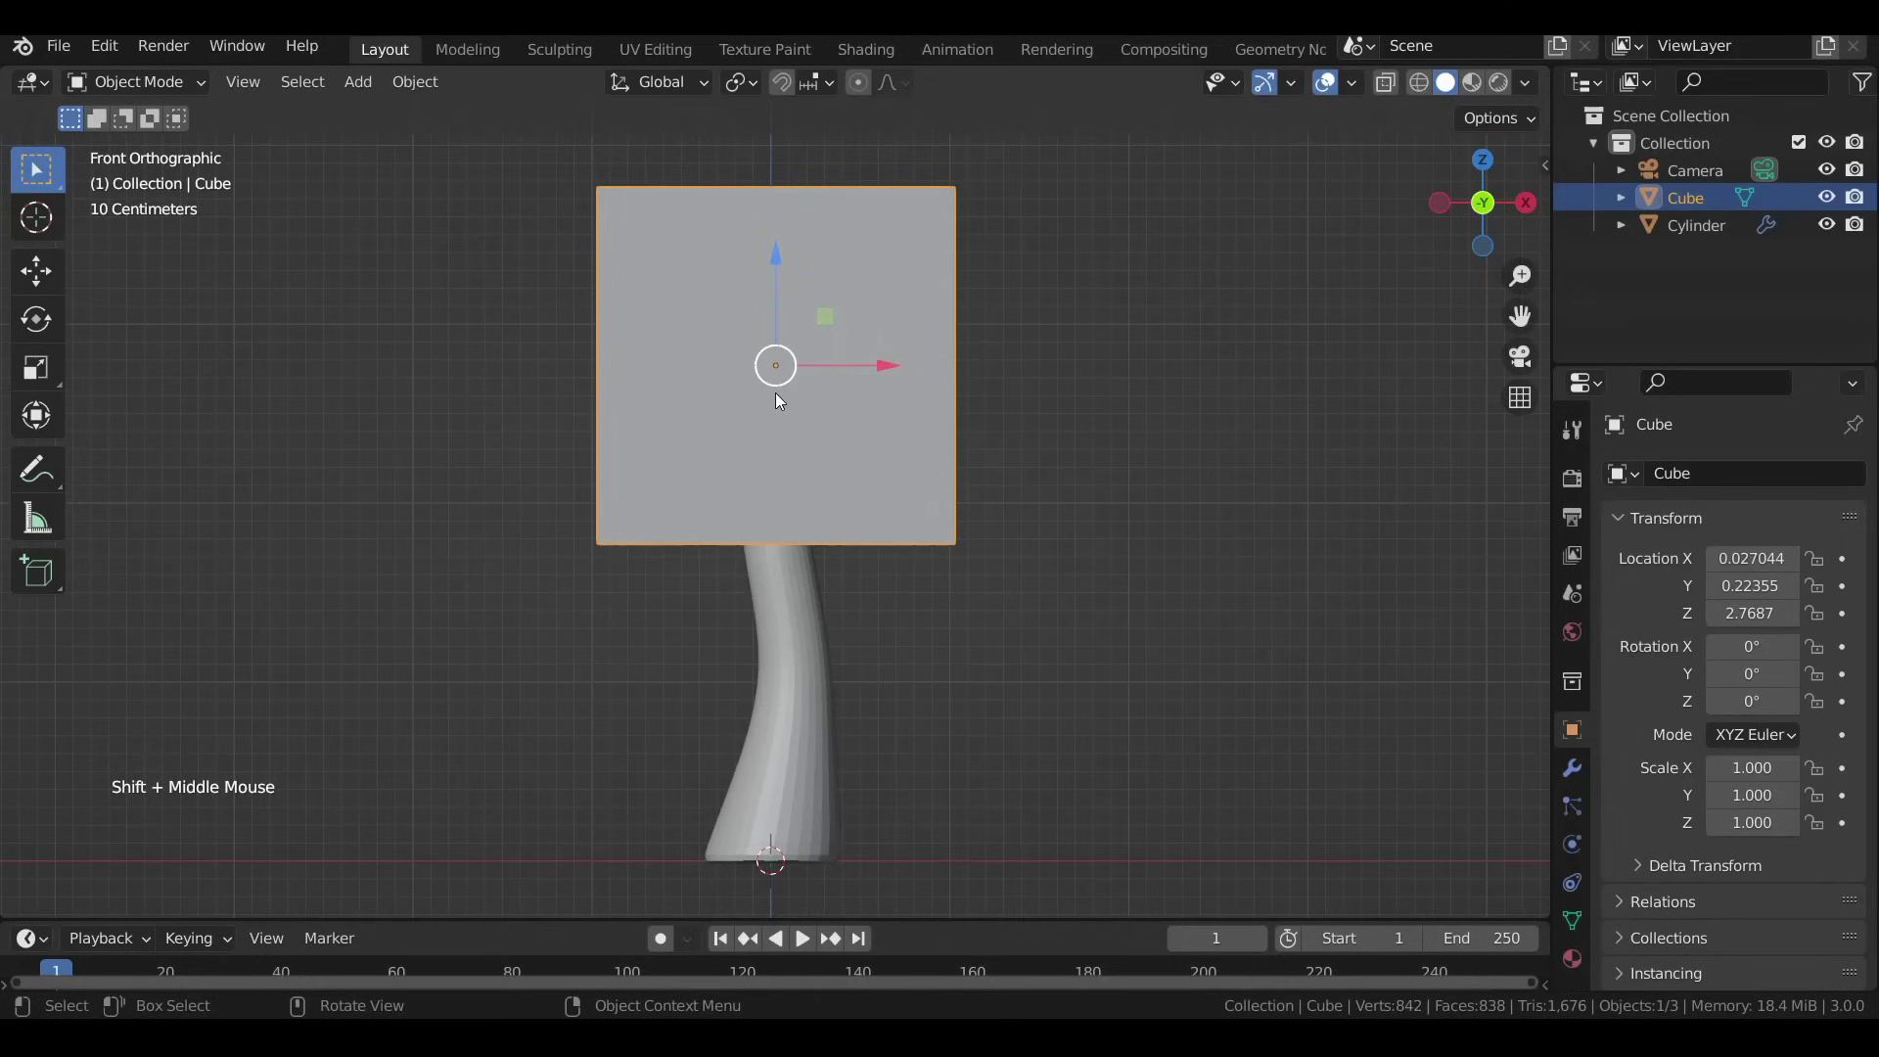
key("ctrl+2")
key("Tab")
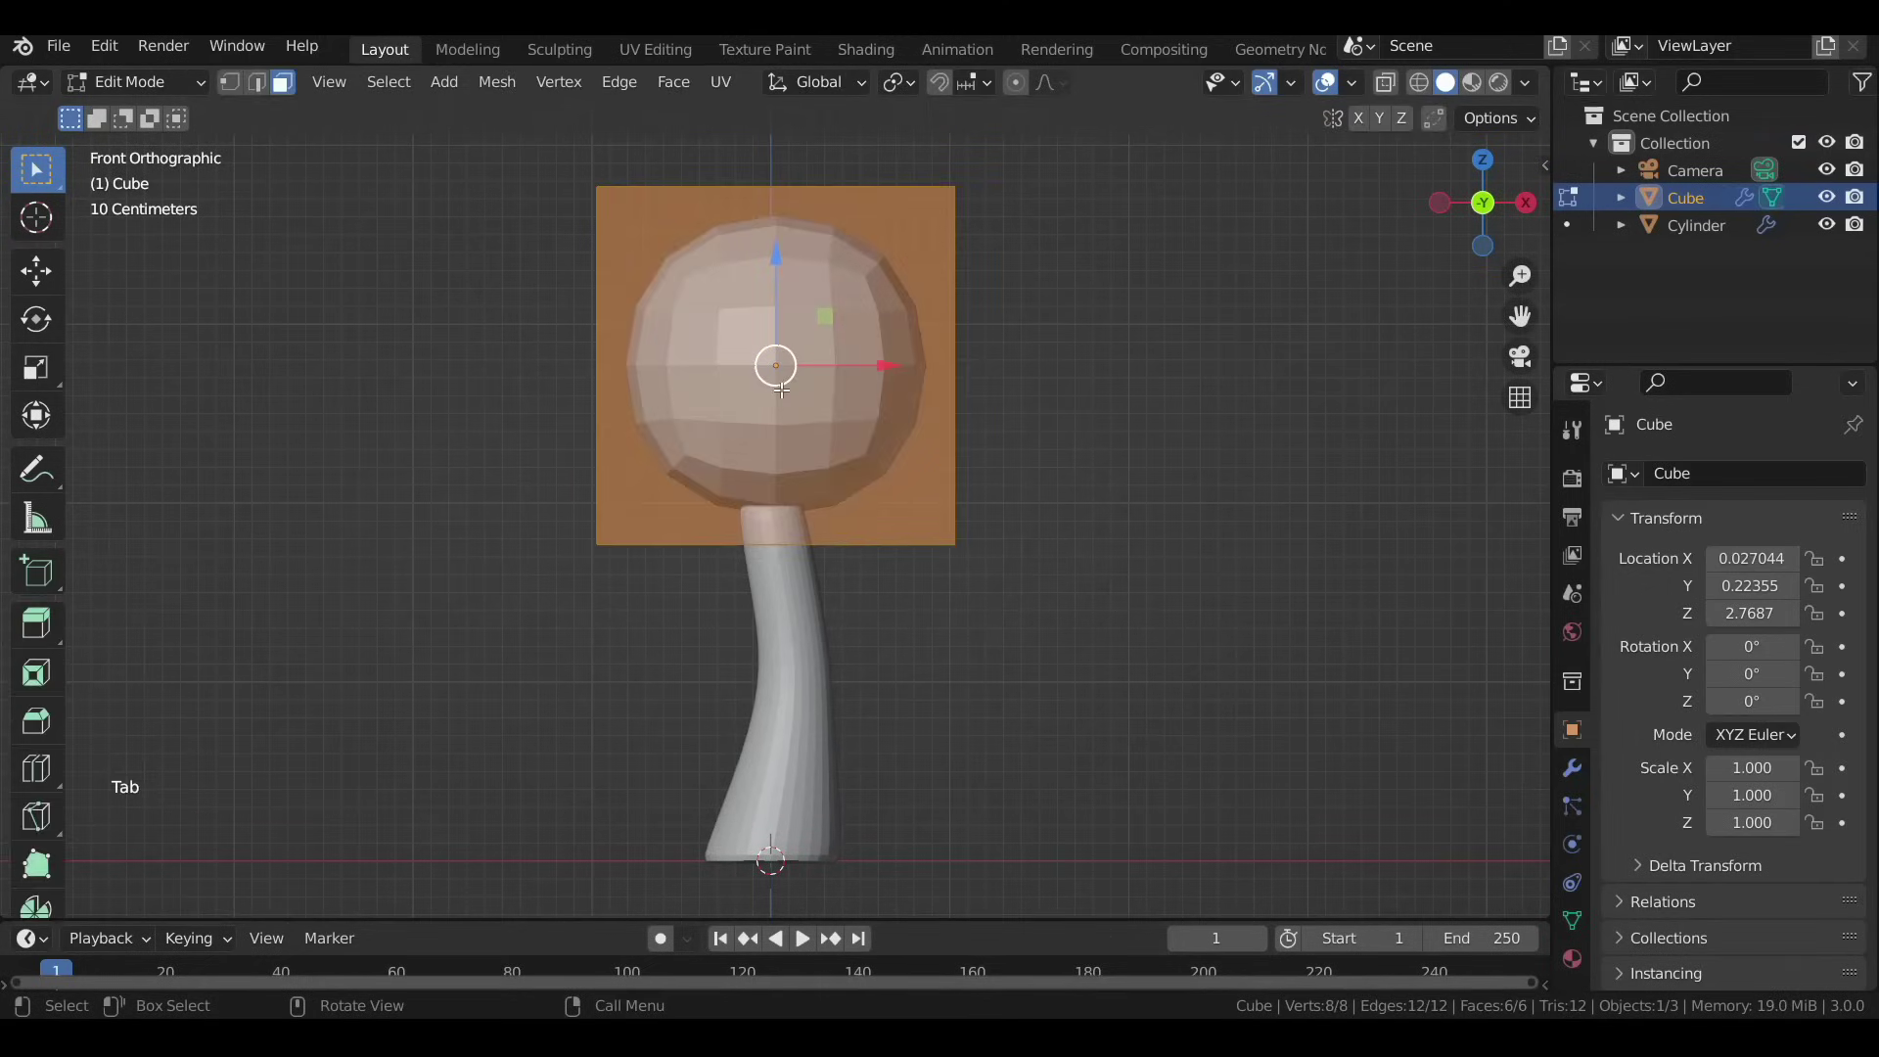
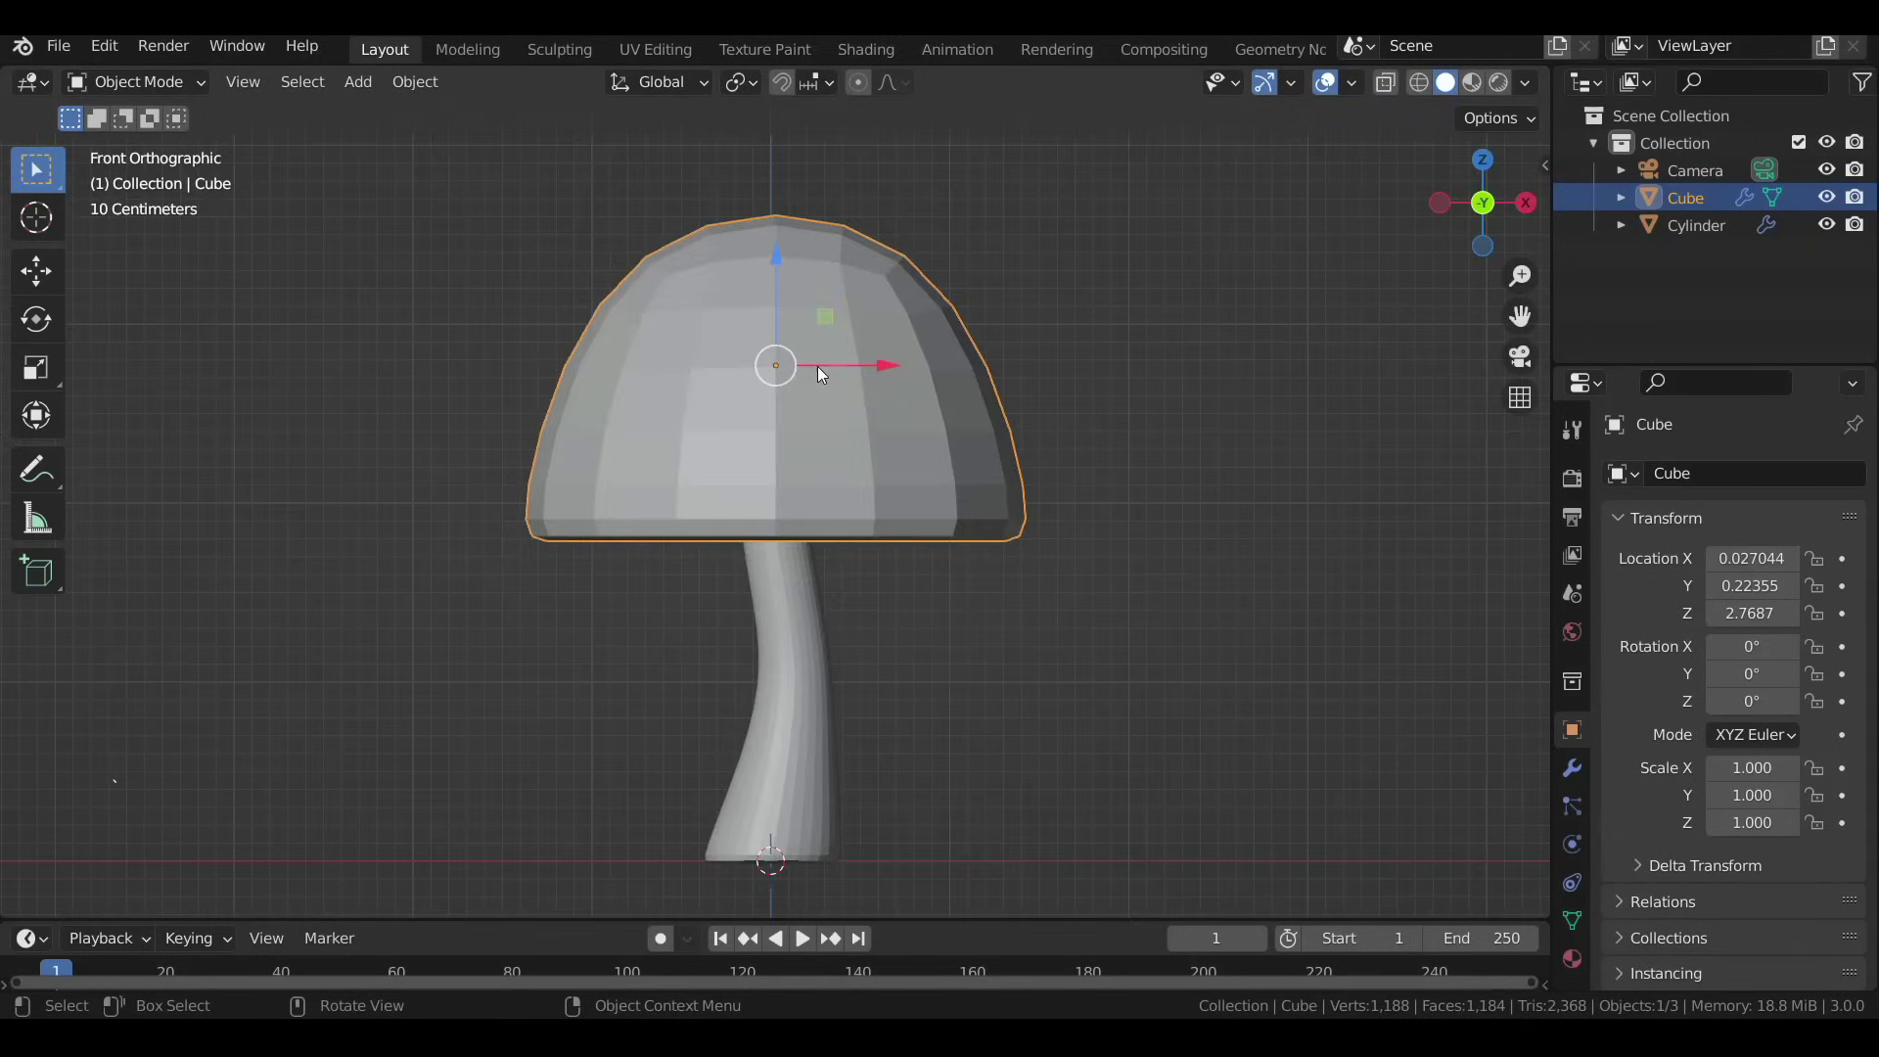
Shrink the mushroom cap slightly.
left_click(774, 312)
key("s")
left_click(776, 343)
Add a lattice and scale and shift it to closely enclose the cap.
key("shift+a")
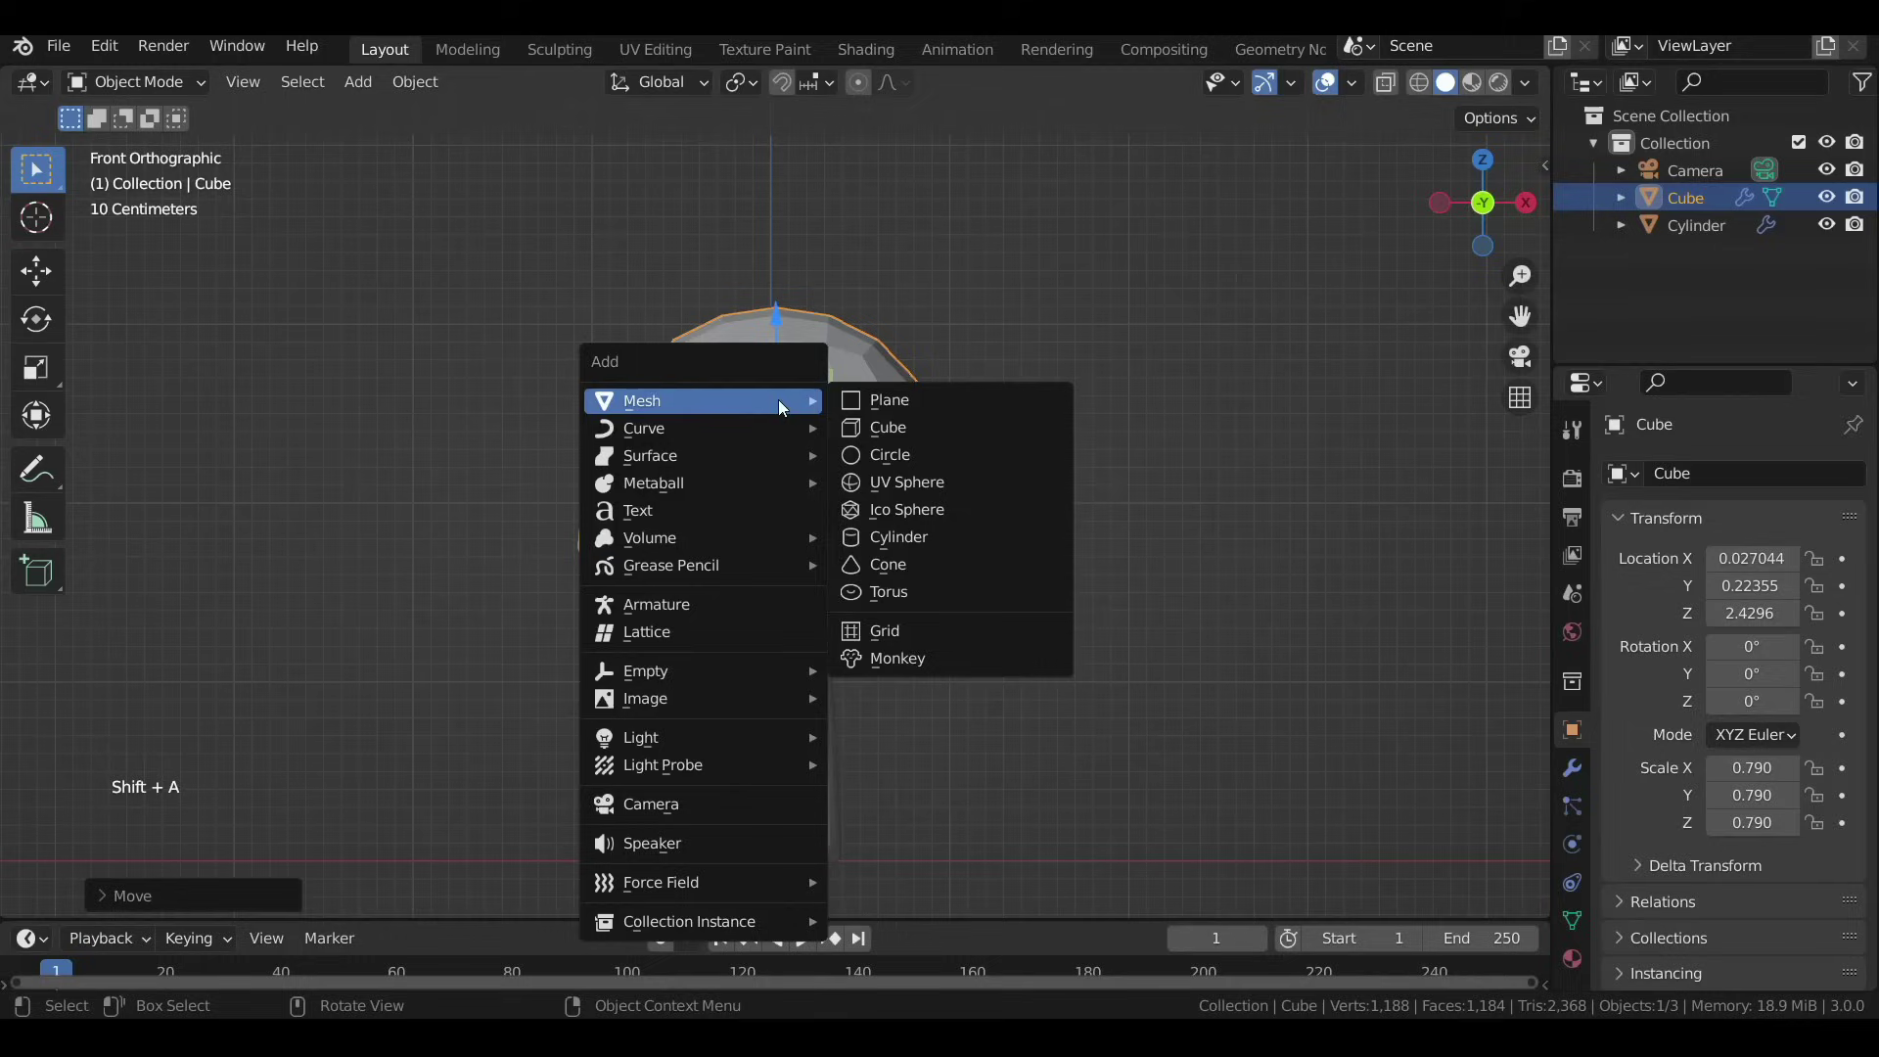
left_click(772, 785)
key("s")
key("s")
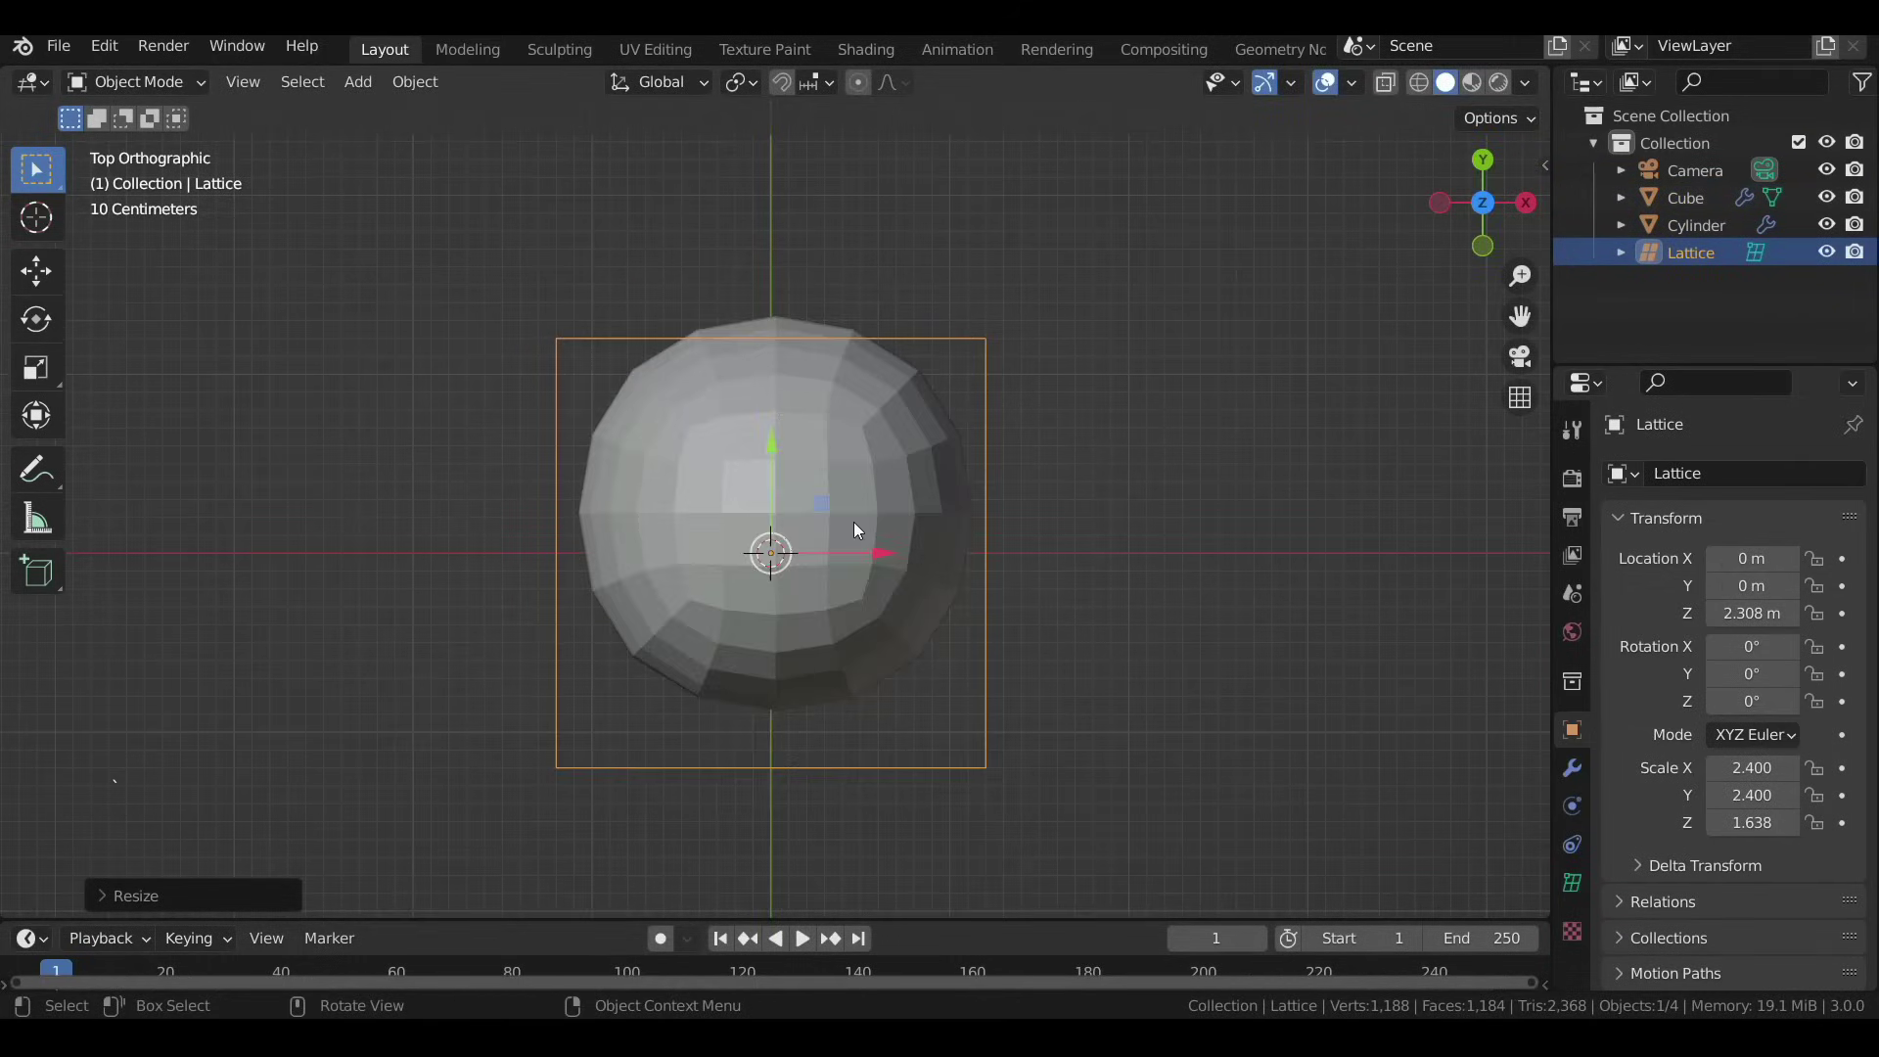
left_click(770, 475)
left_click(777, 418)
key("s")
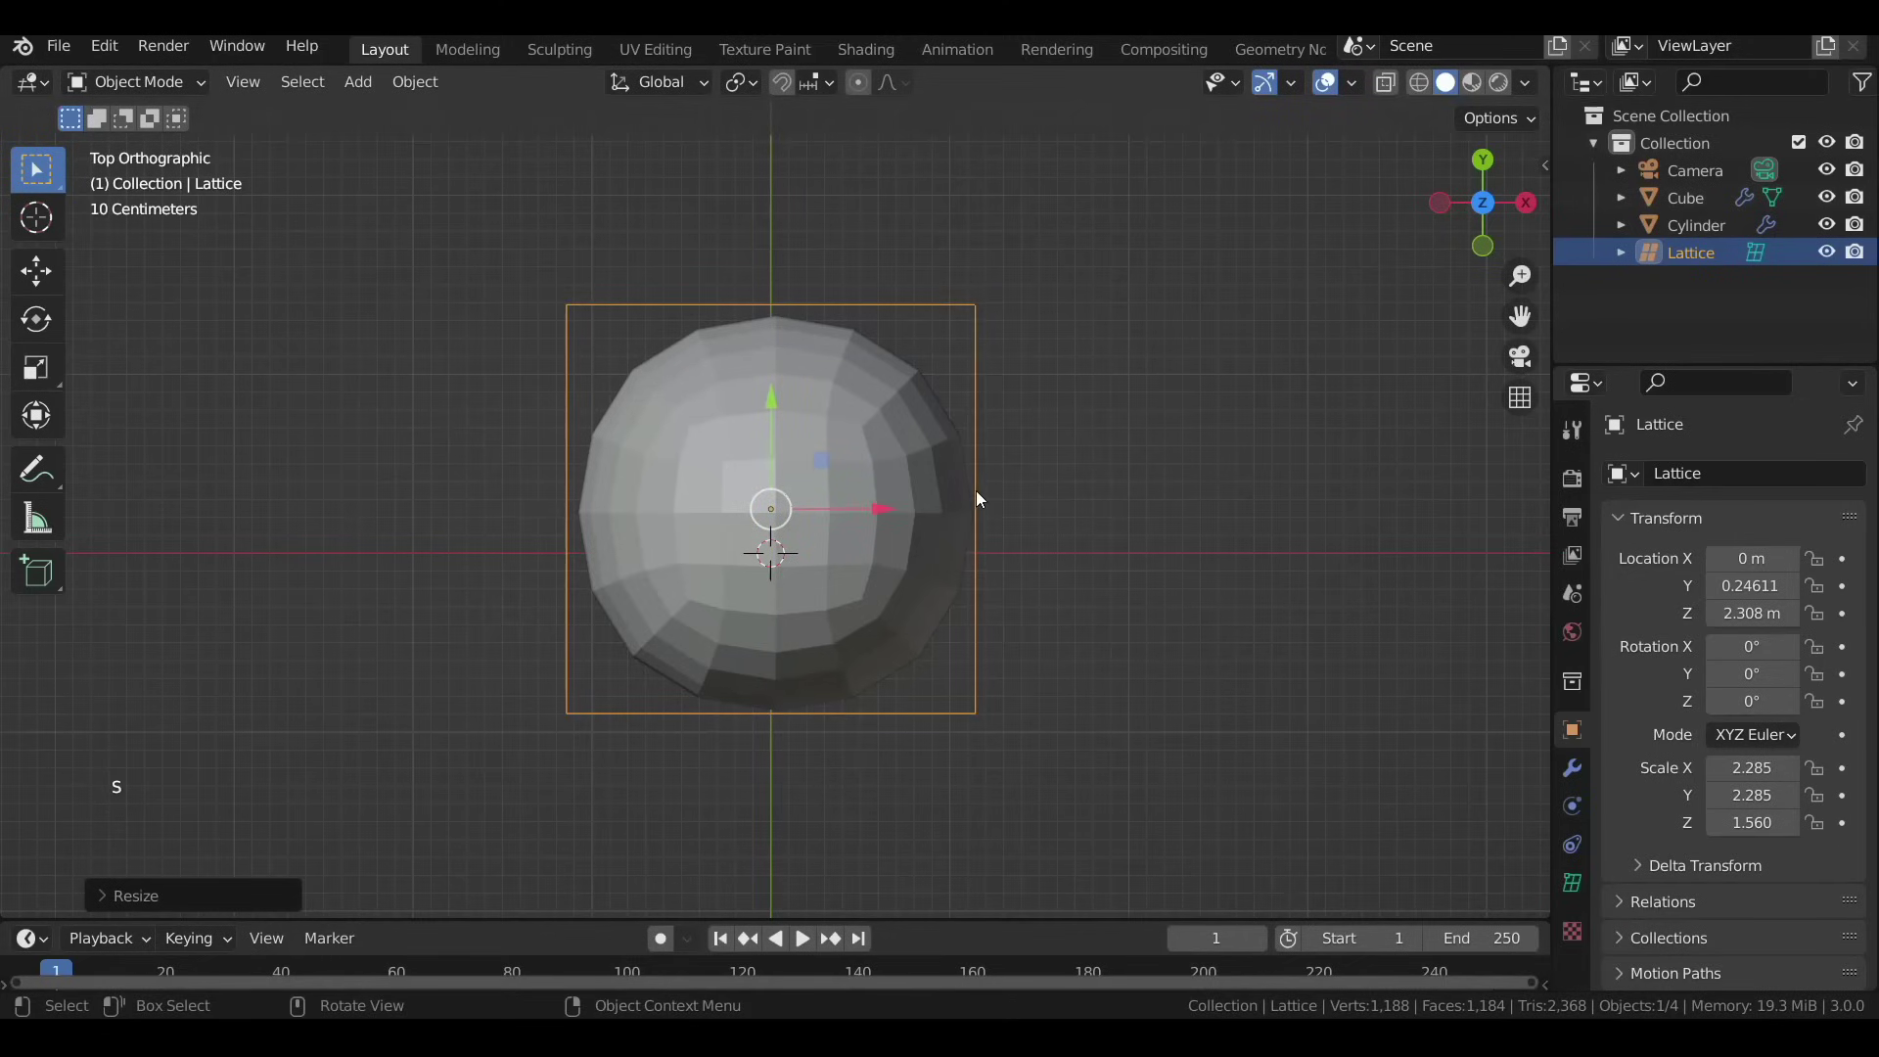
left_click(808, 405)
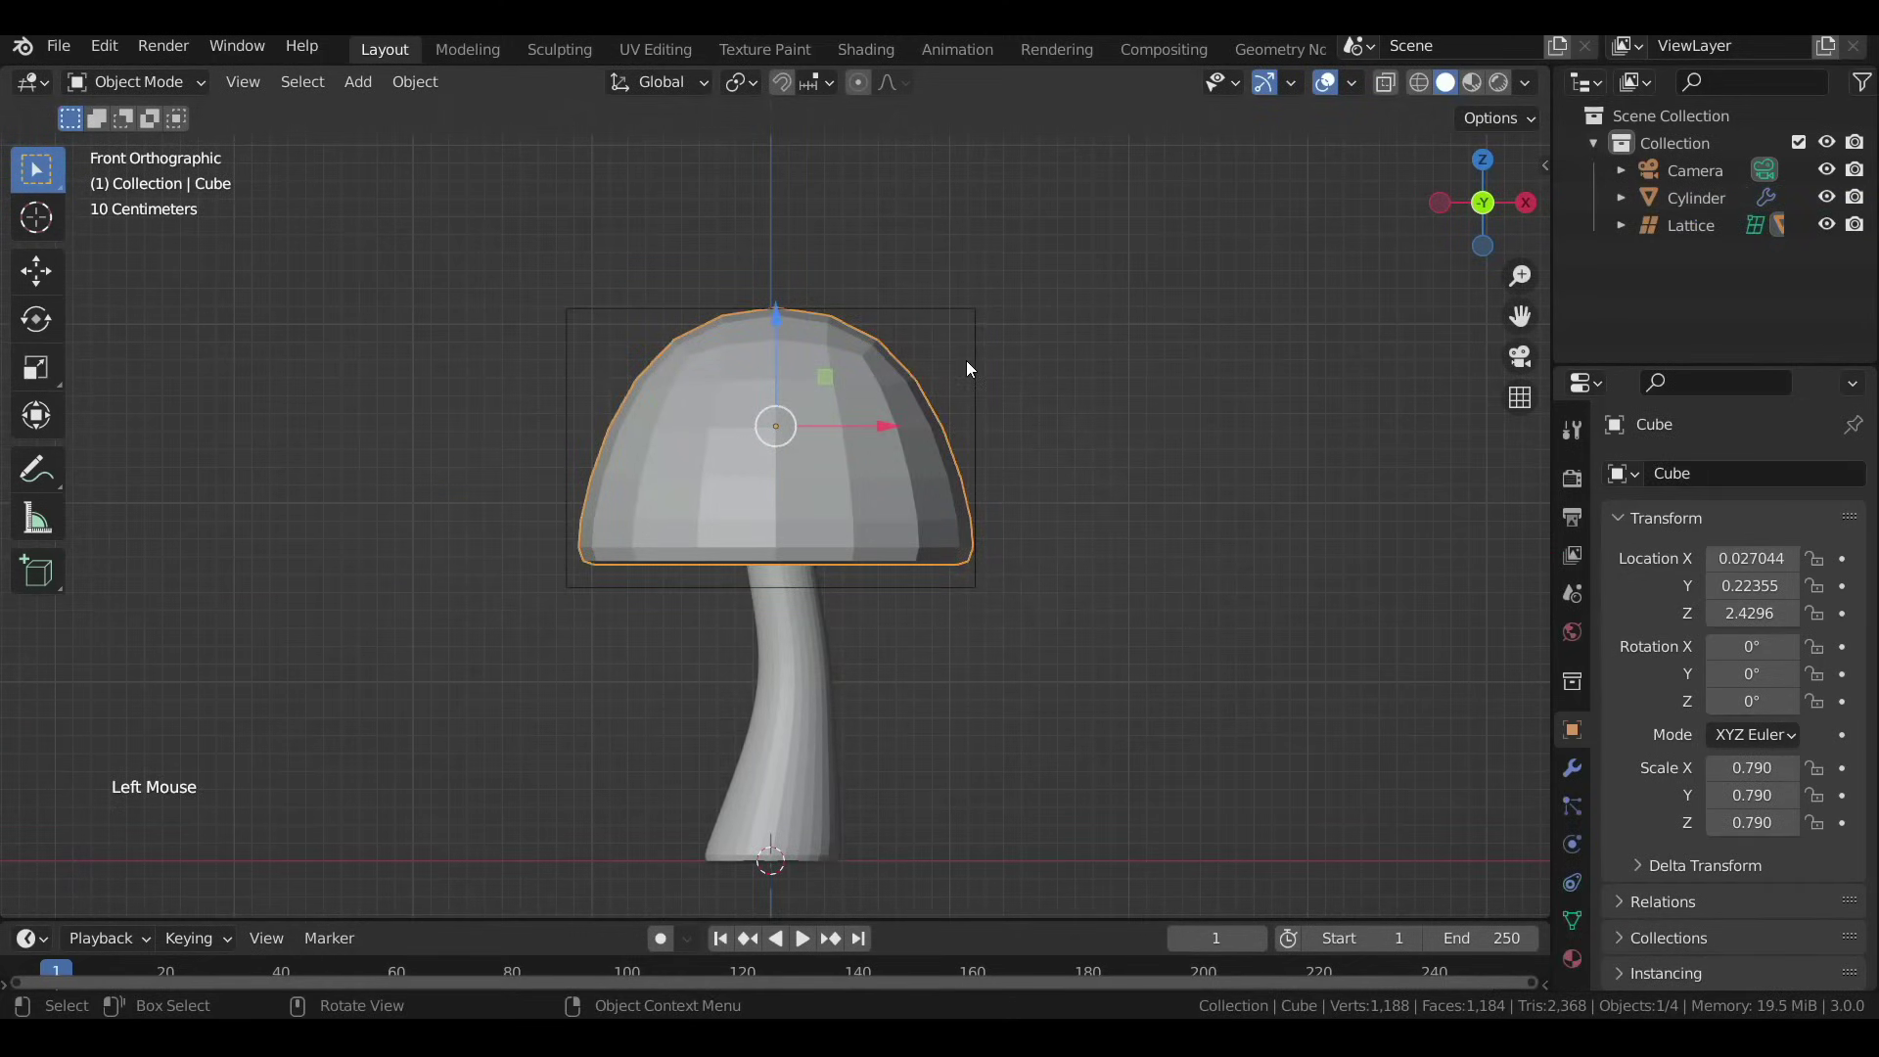
Parent the cap to the lattice with Lattice Deform and reshape the lattice to slant the cap.
left_click(979, 334)
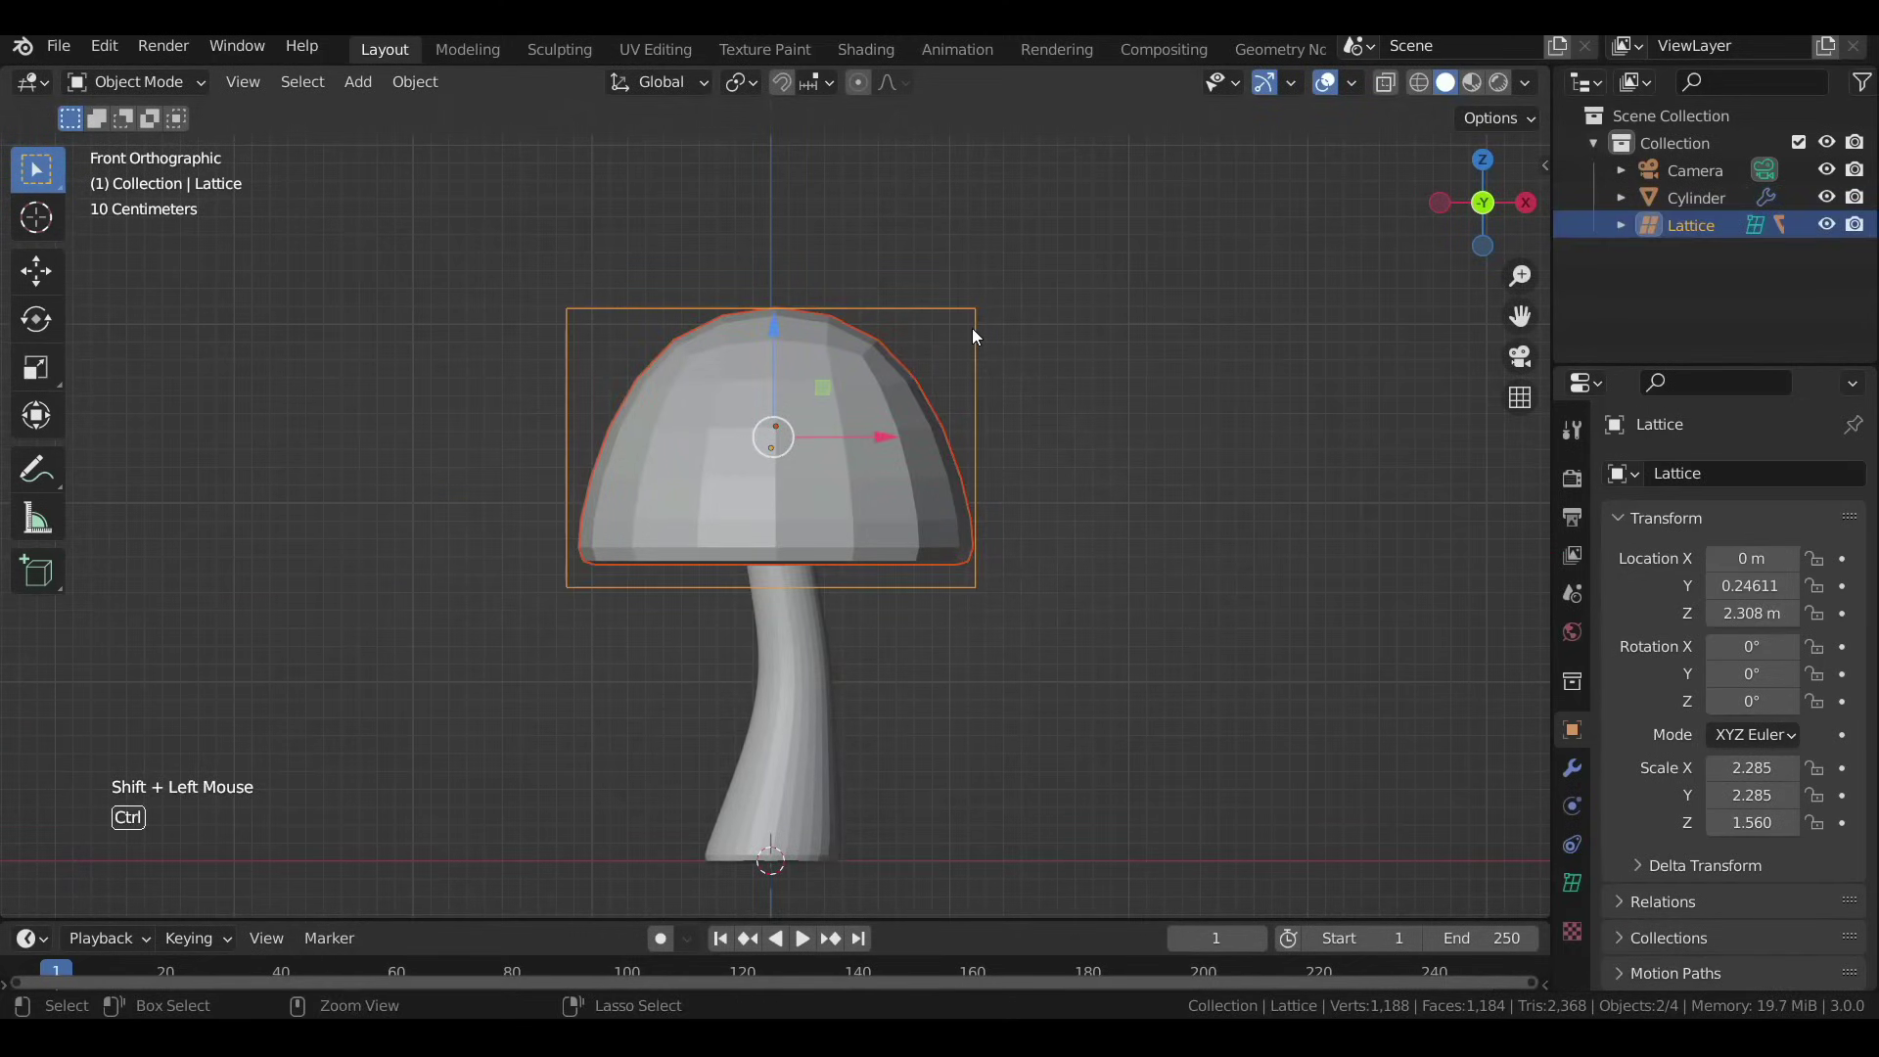
key("ctrl+p")
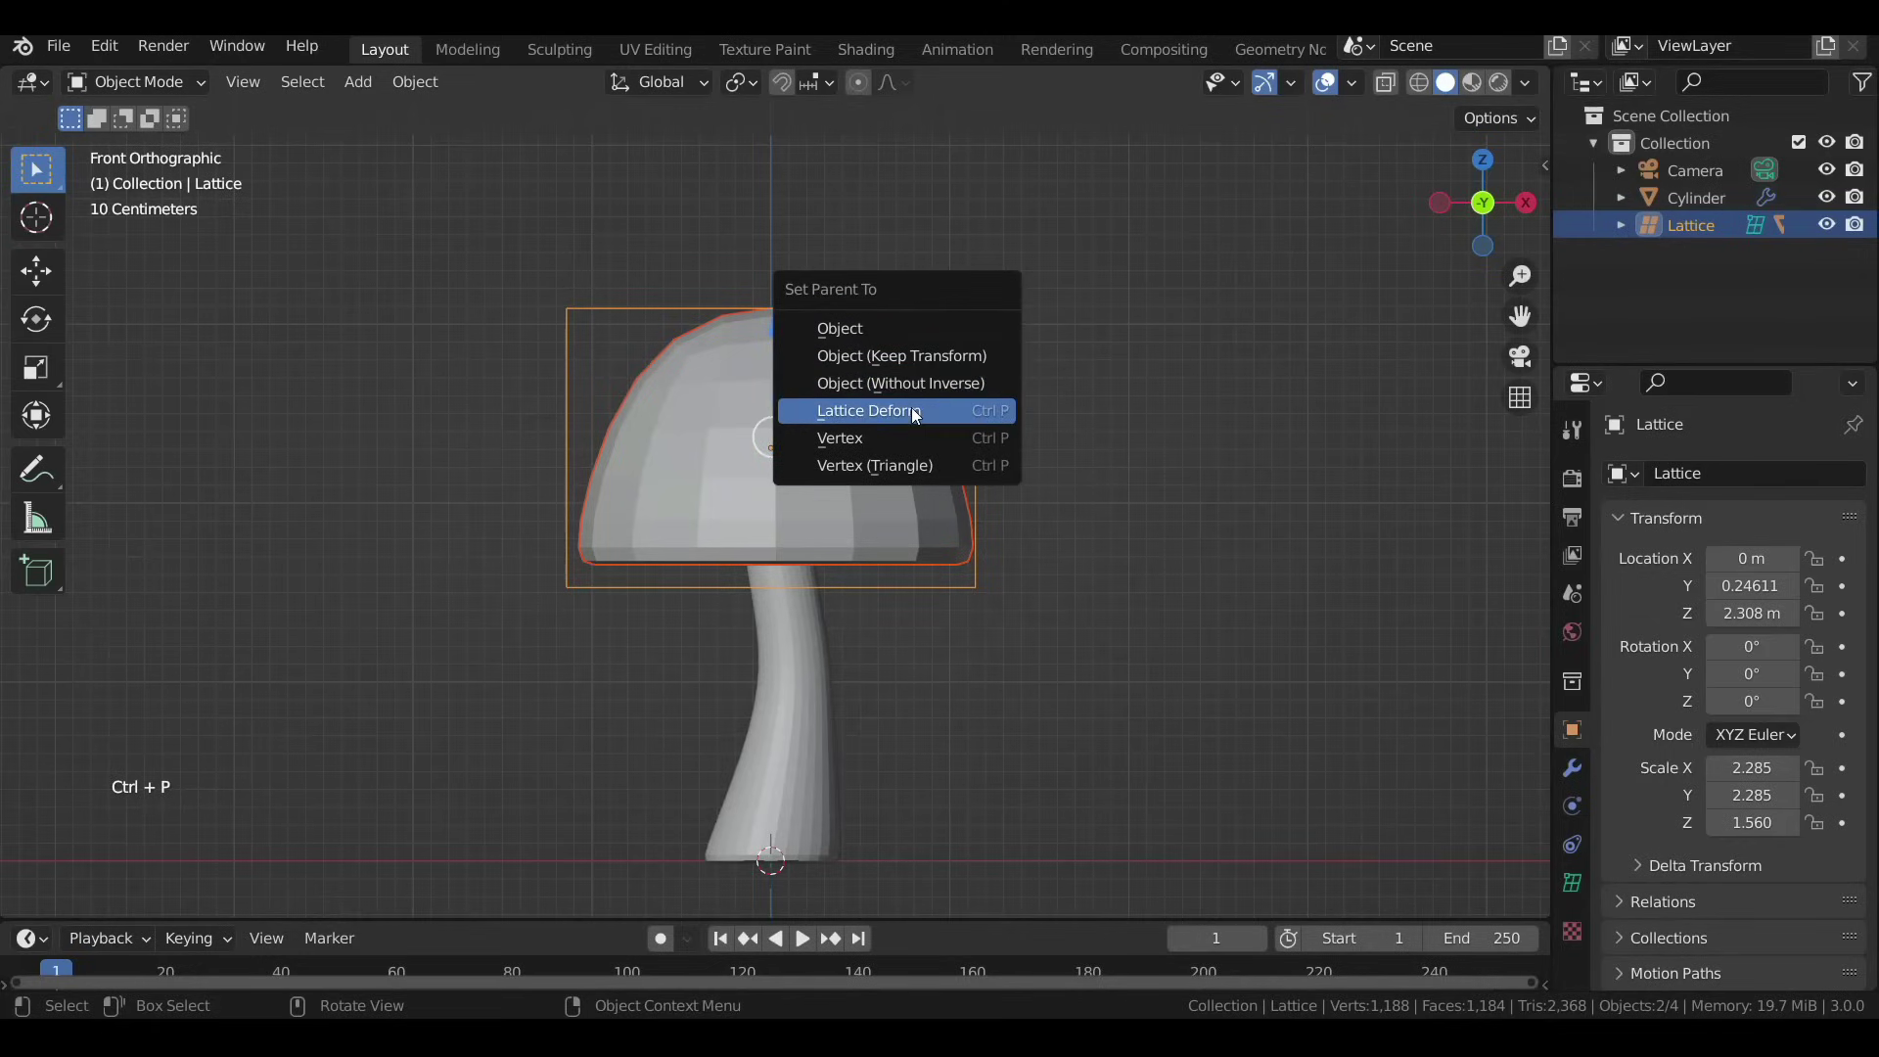
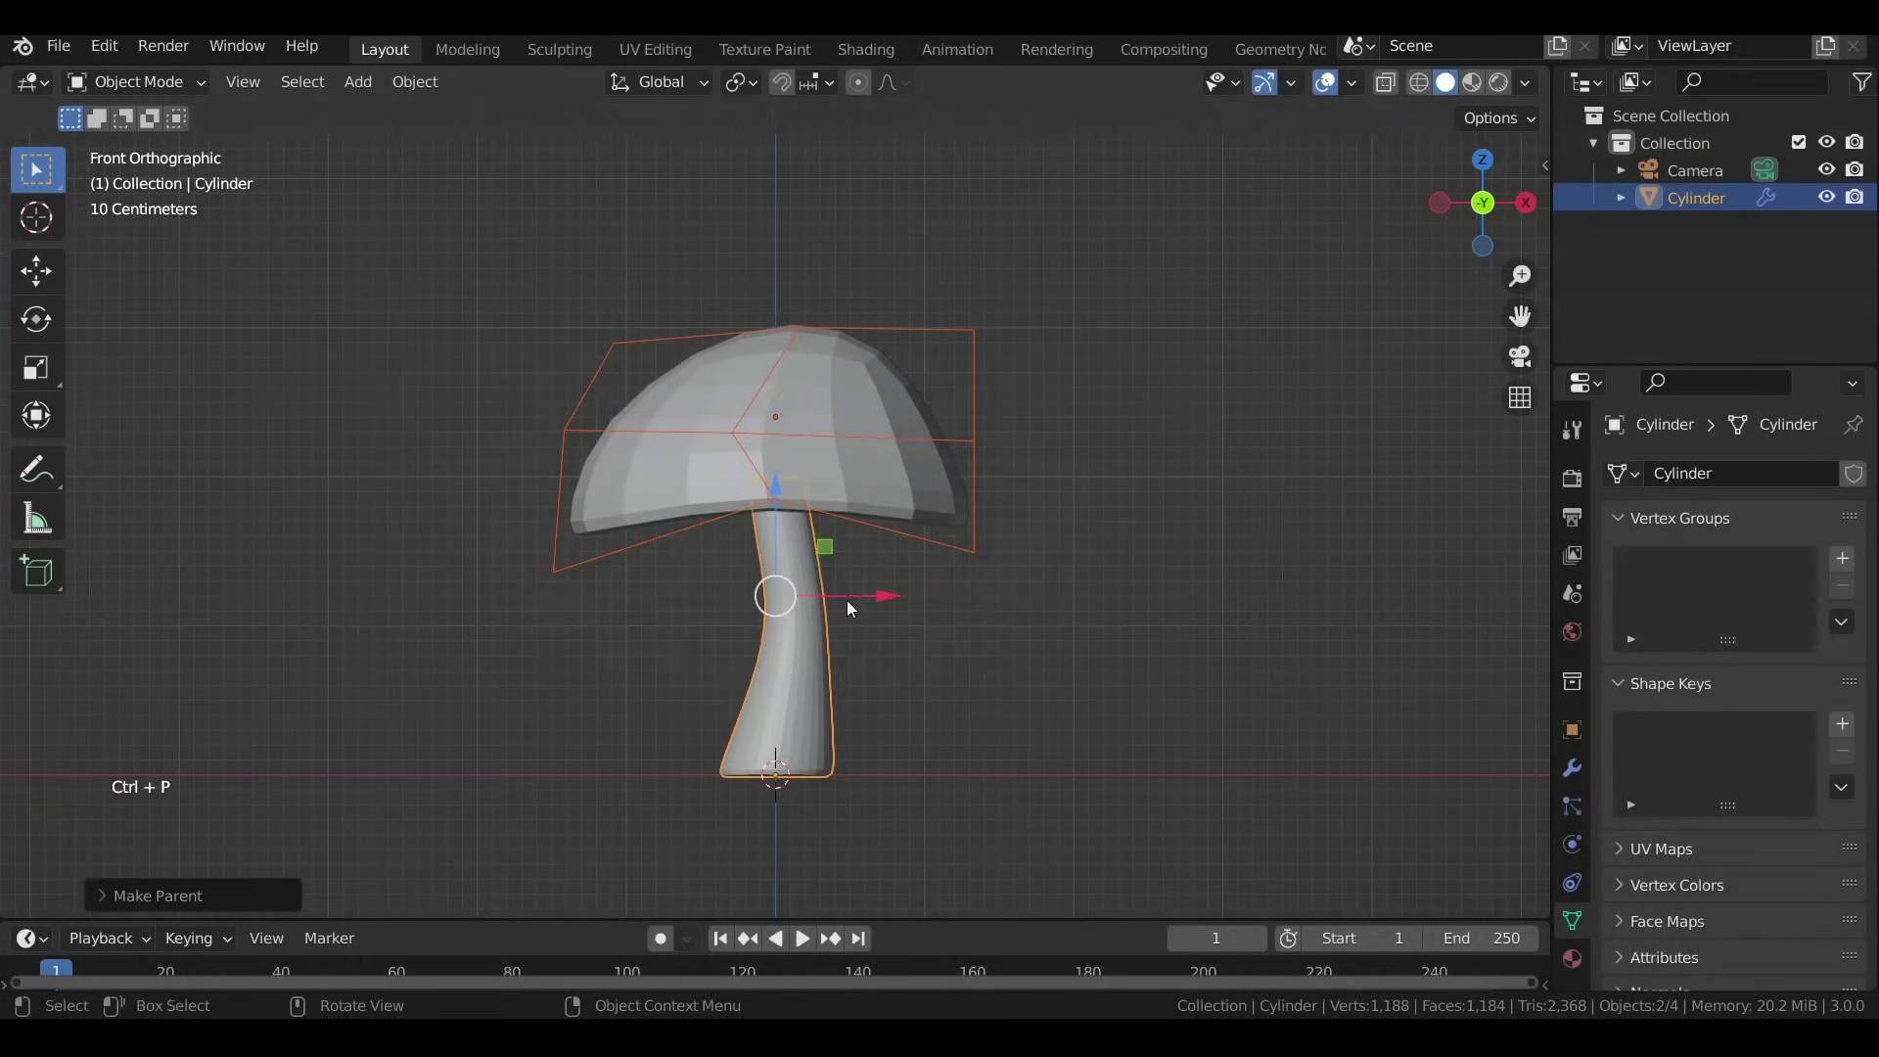
left_click(981, 452)
Rename the stem 'mushroom', shade it smooth, and add a small flattened cylinder as the first spot.
key("g")
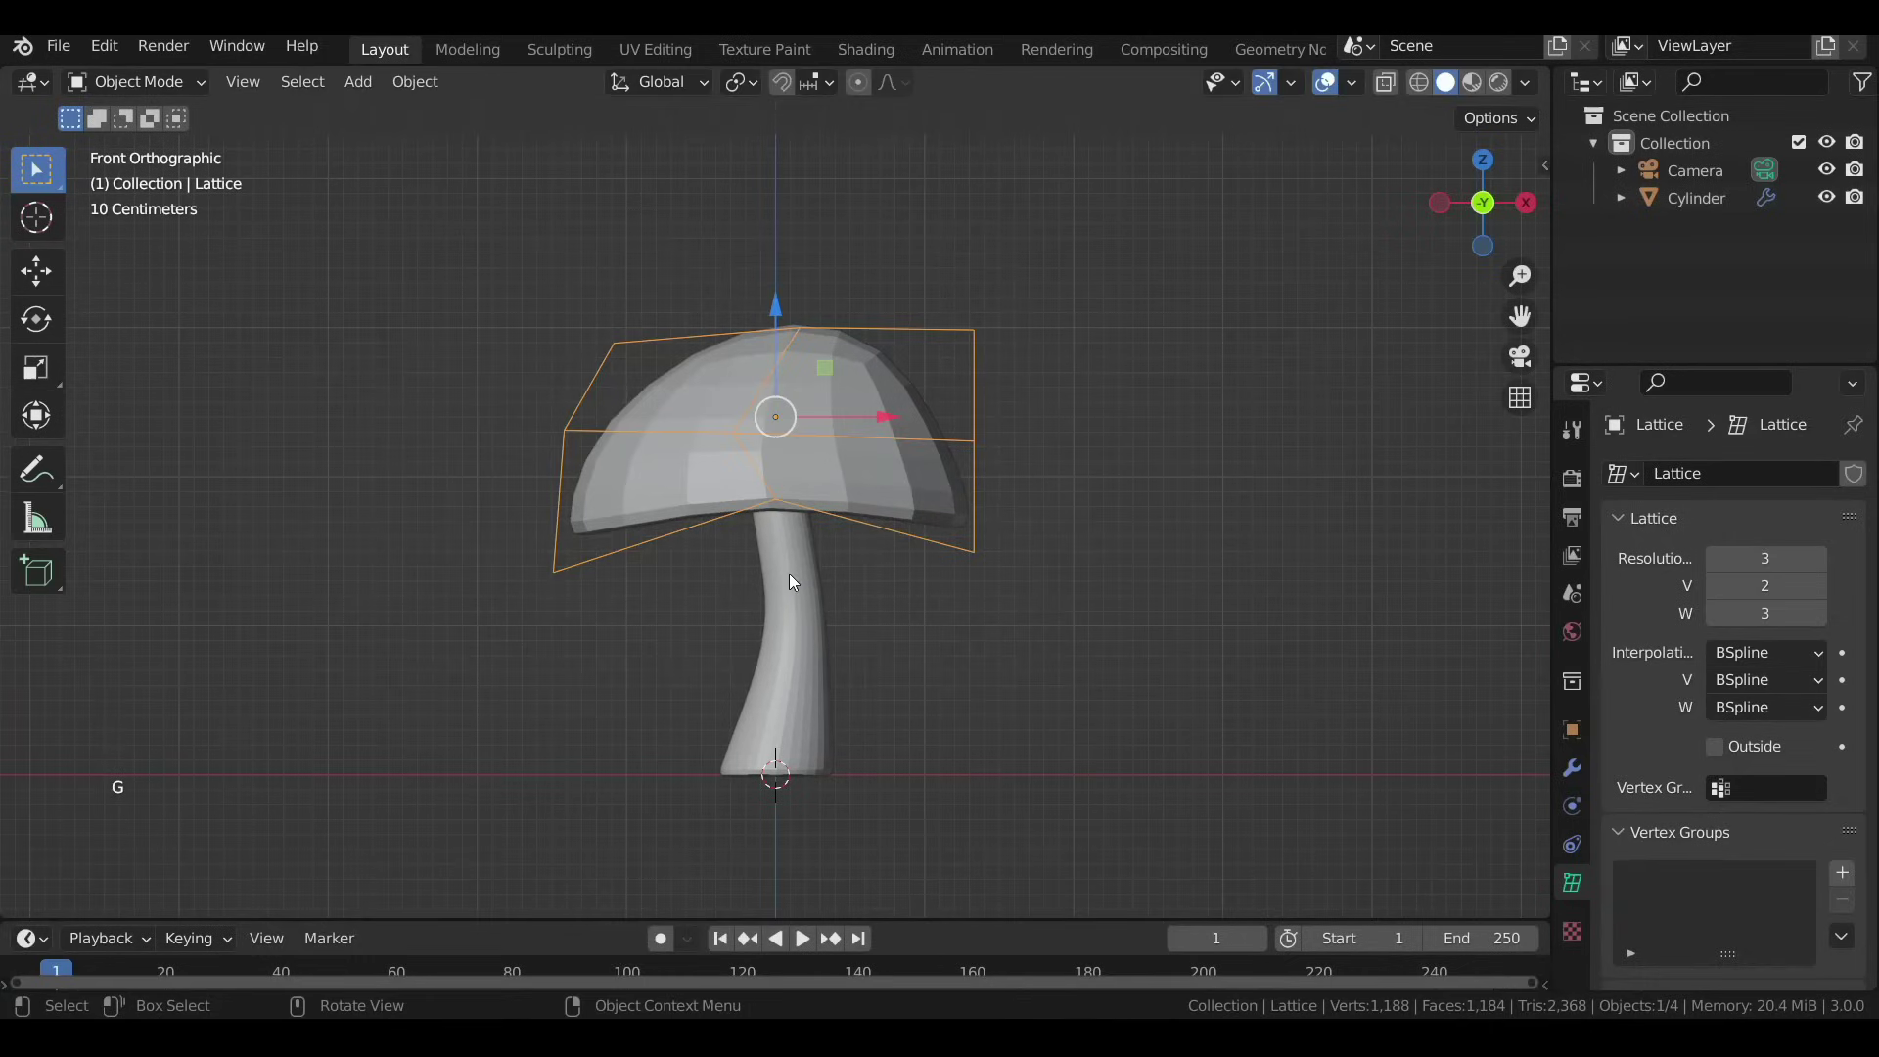
left_click(795, 590)
key("F2")
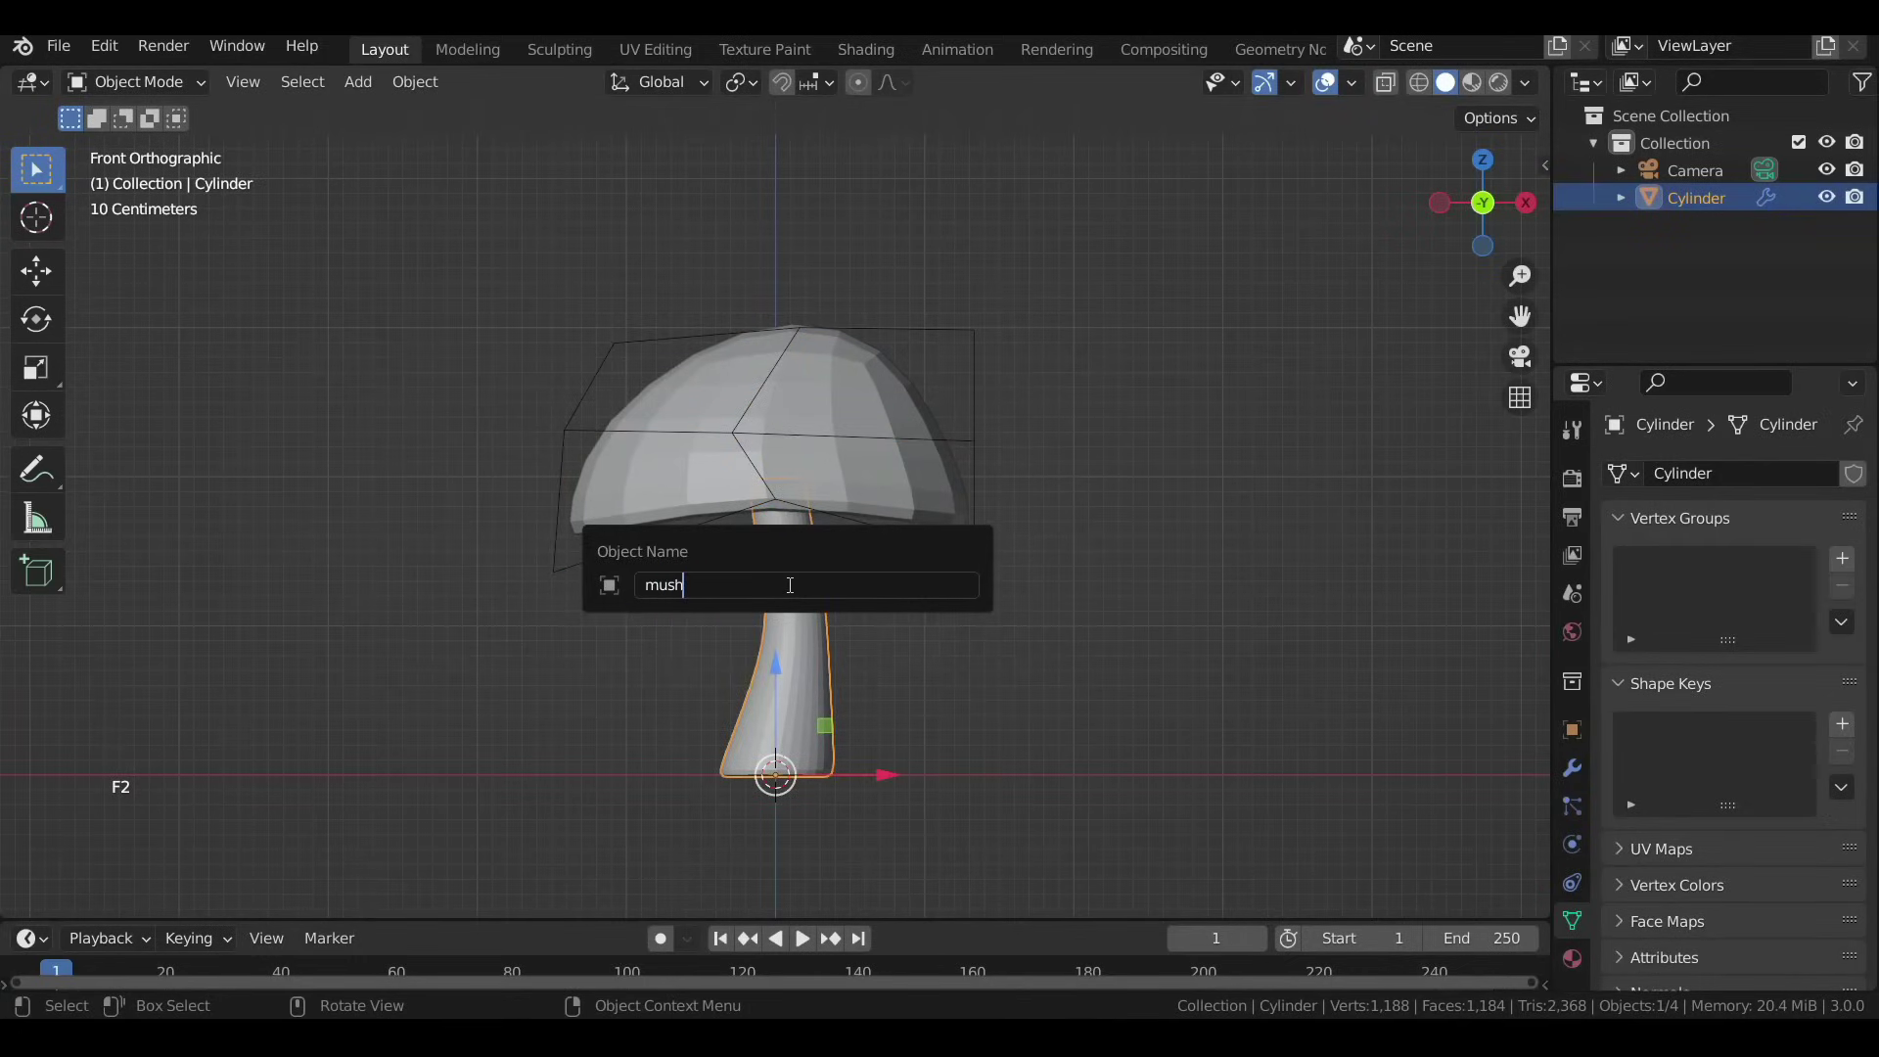
key("o")
key("a")
right_click(826, 425)
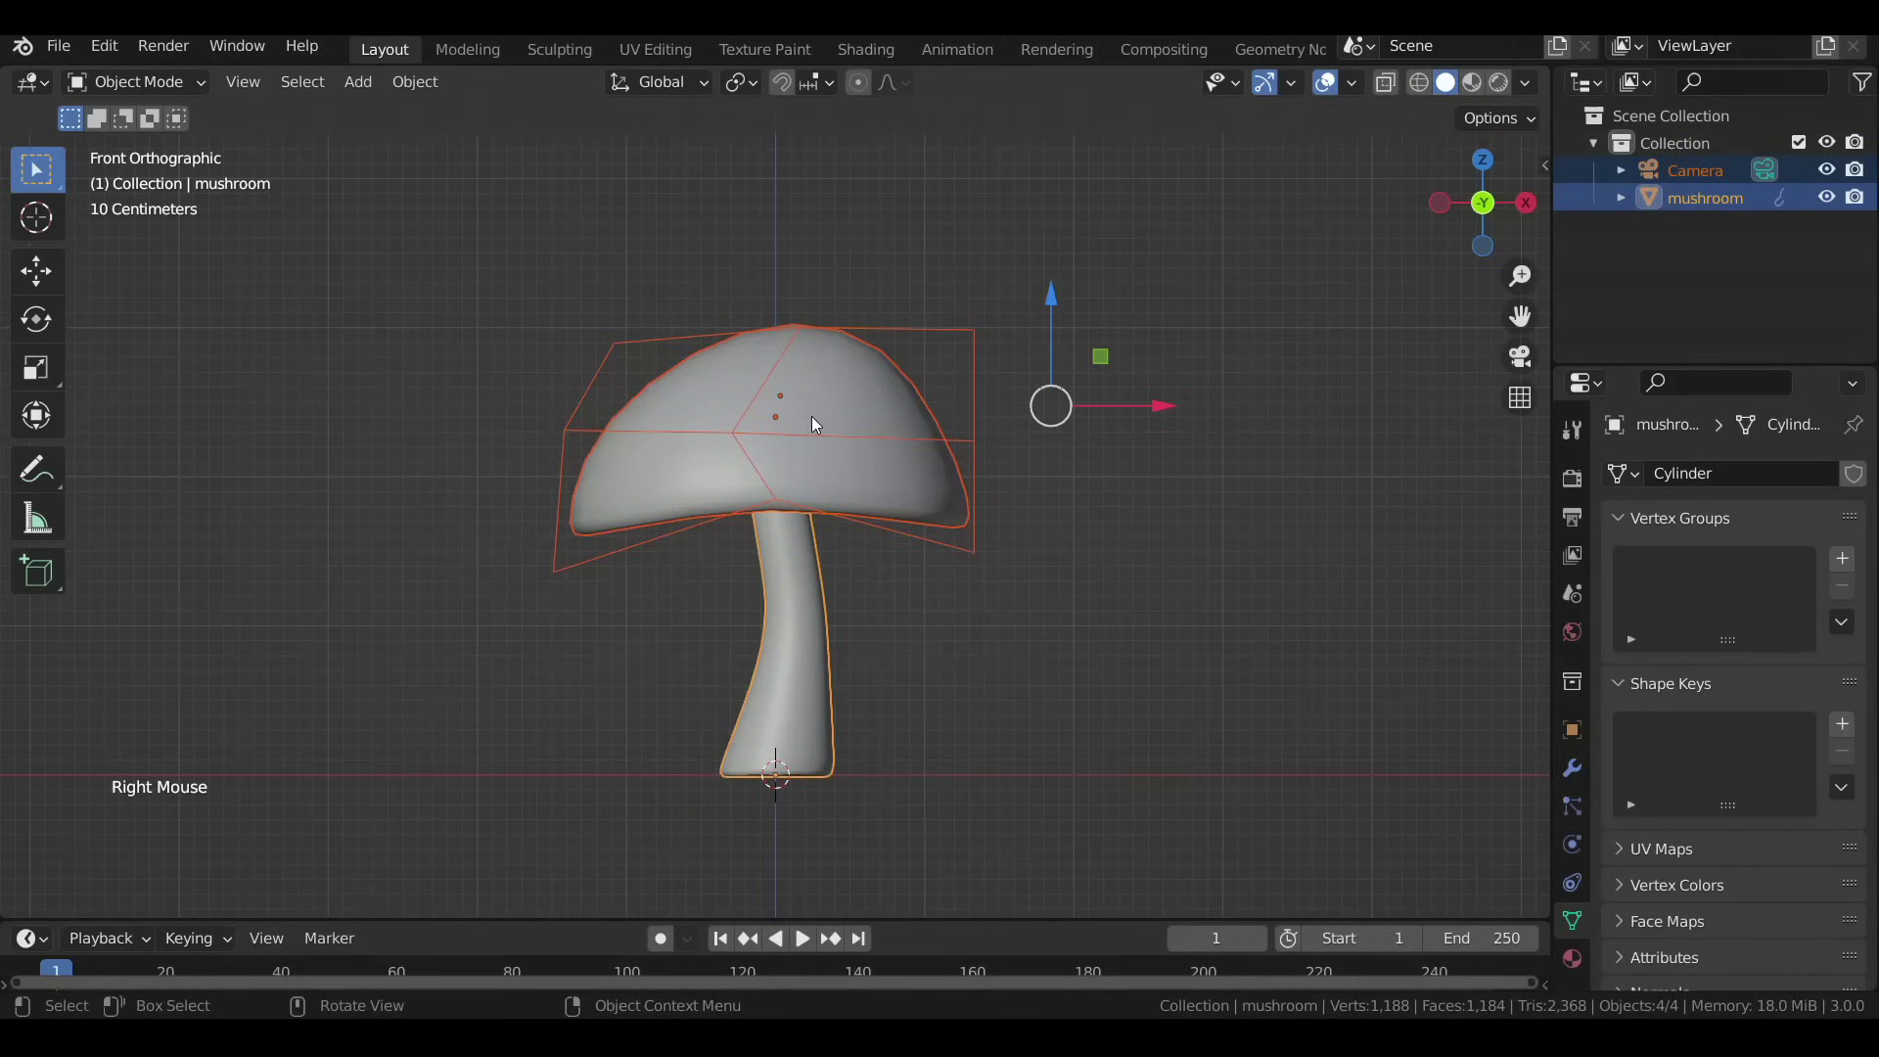
right_click(815, 424)
key("shift+a")
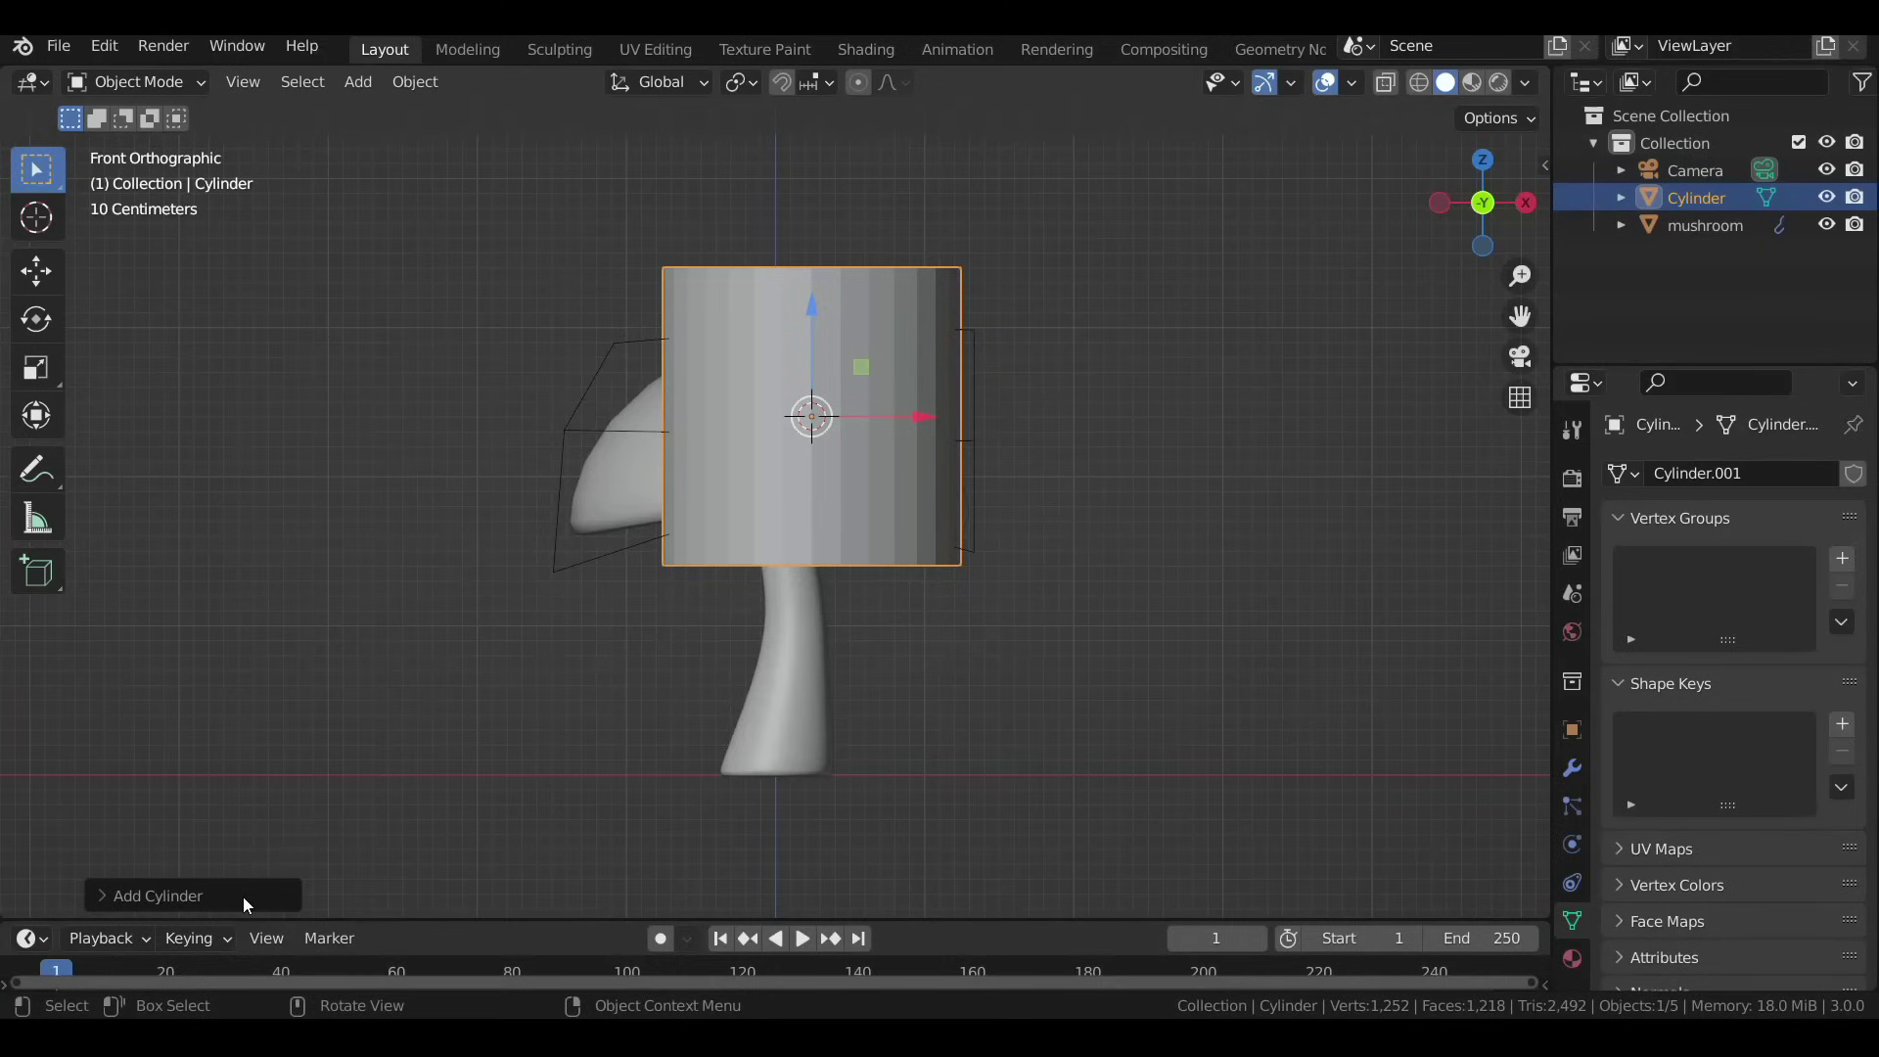
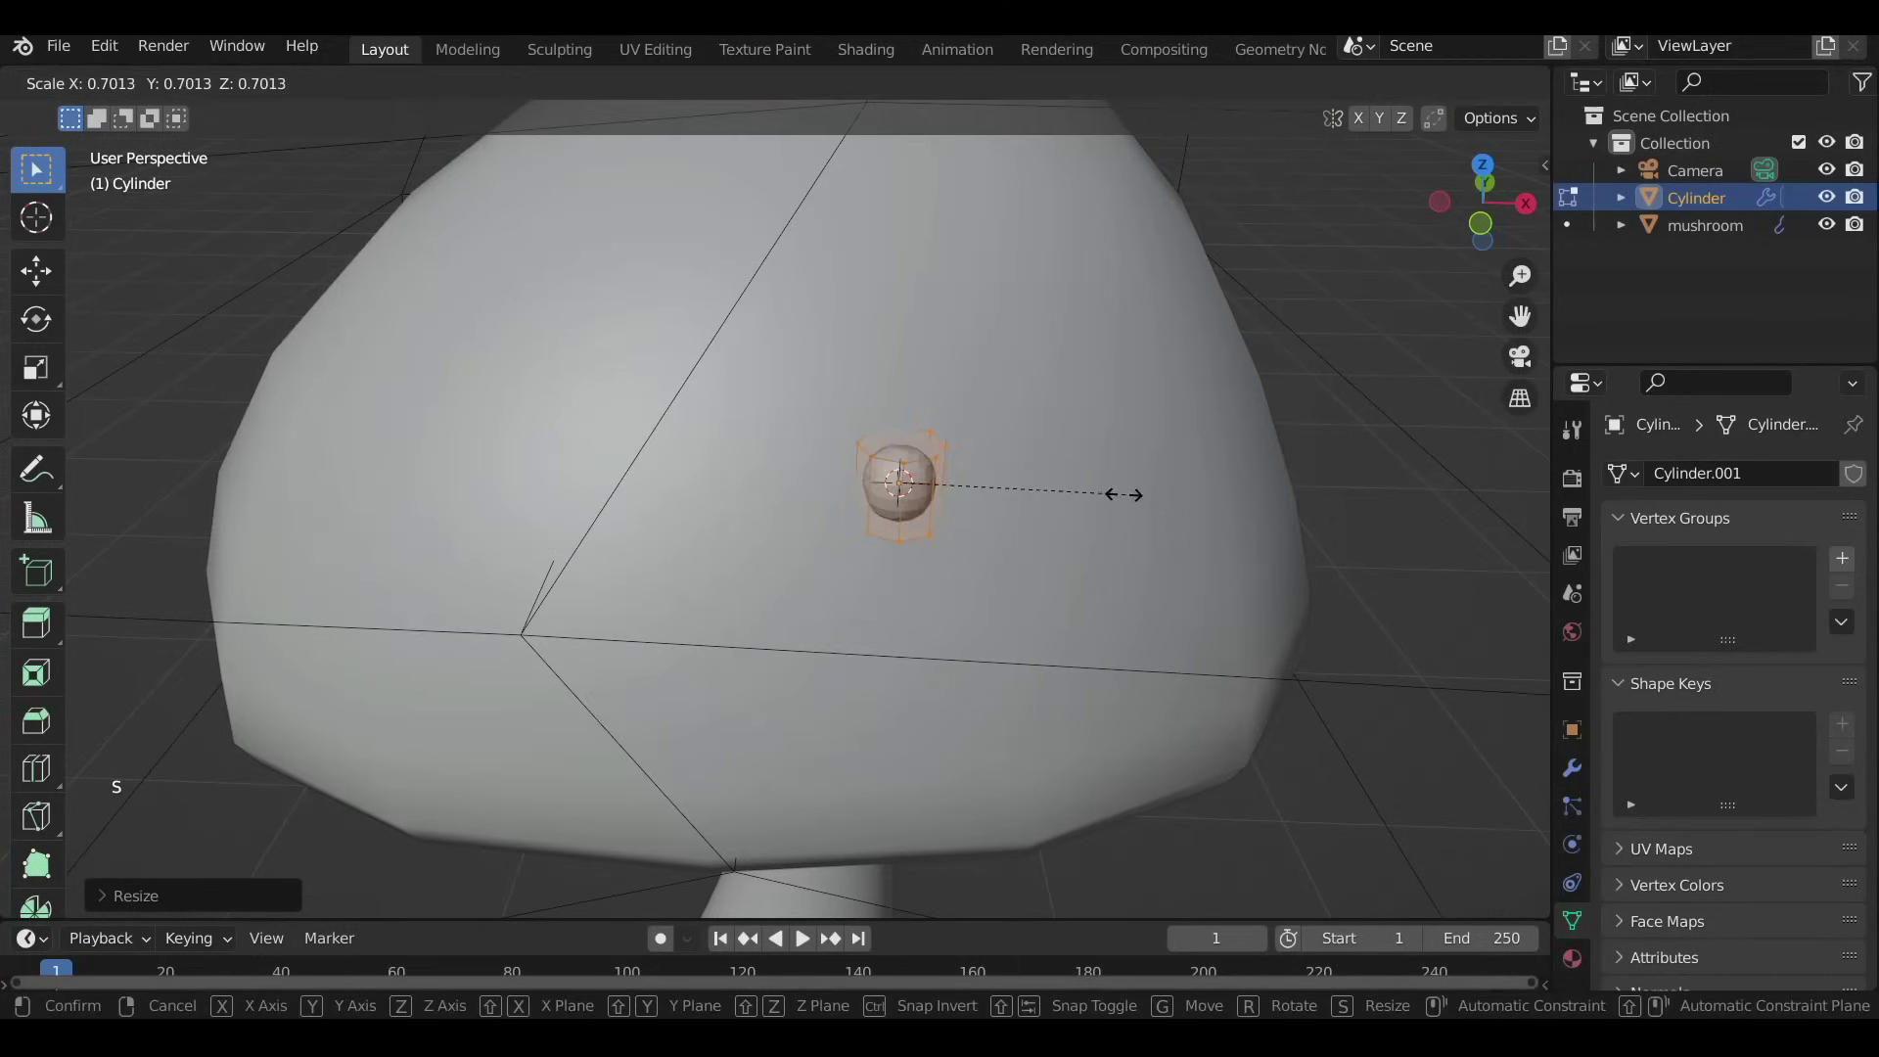
key("s")
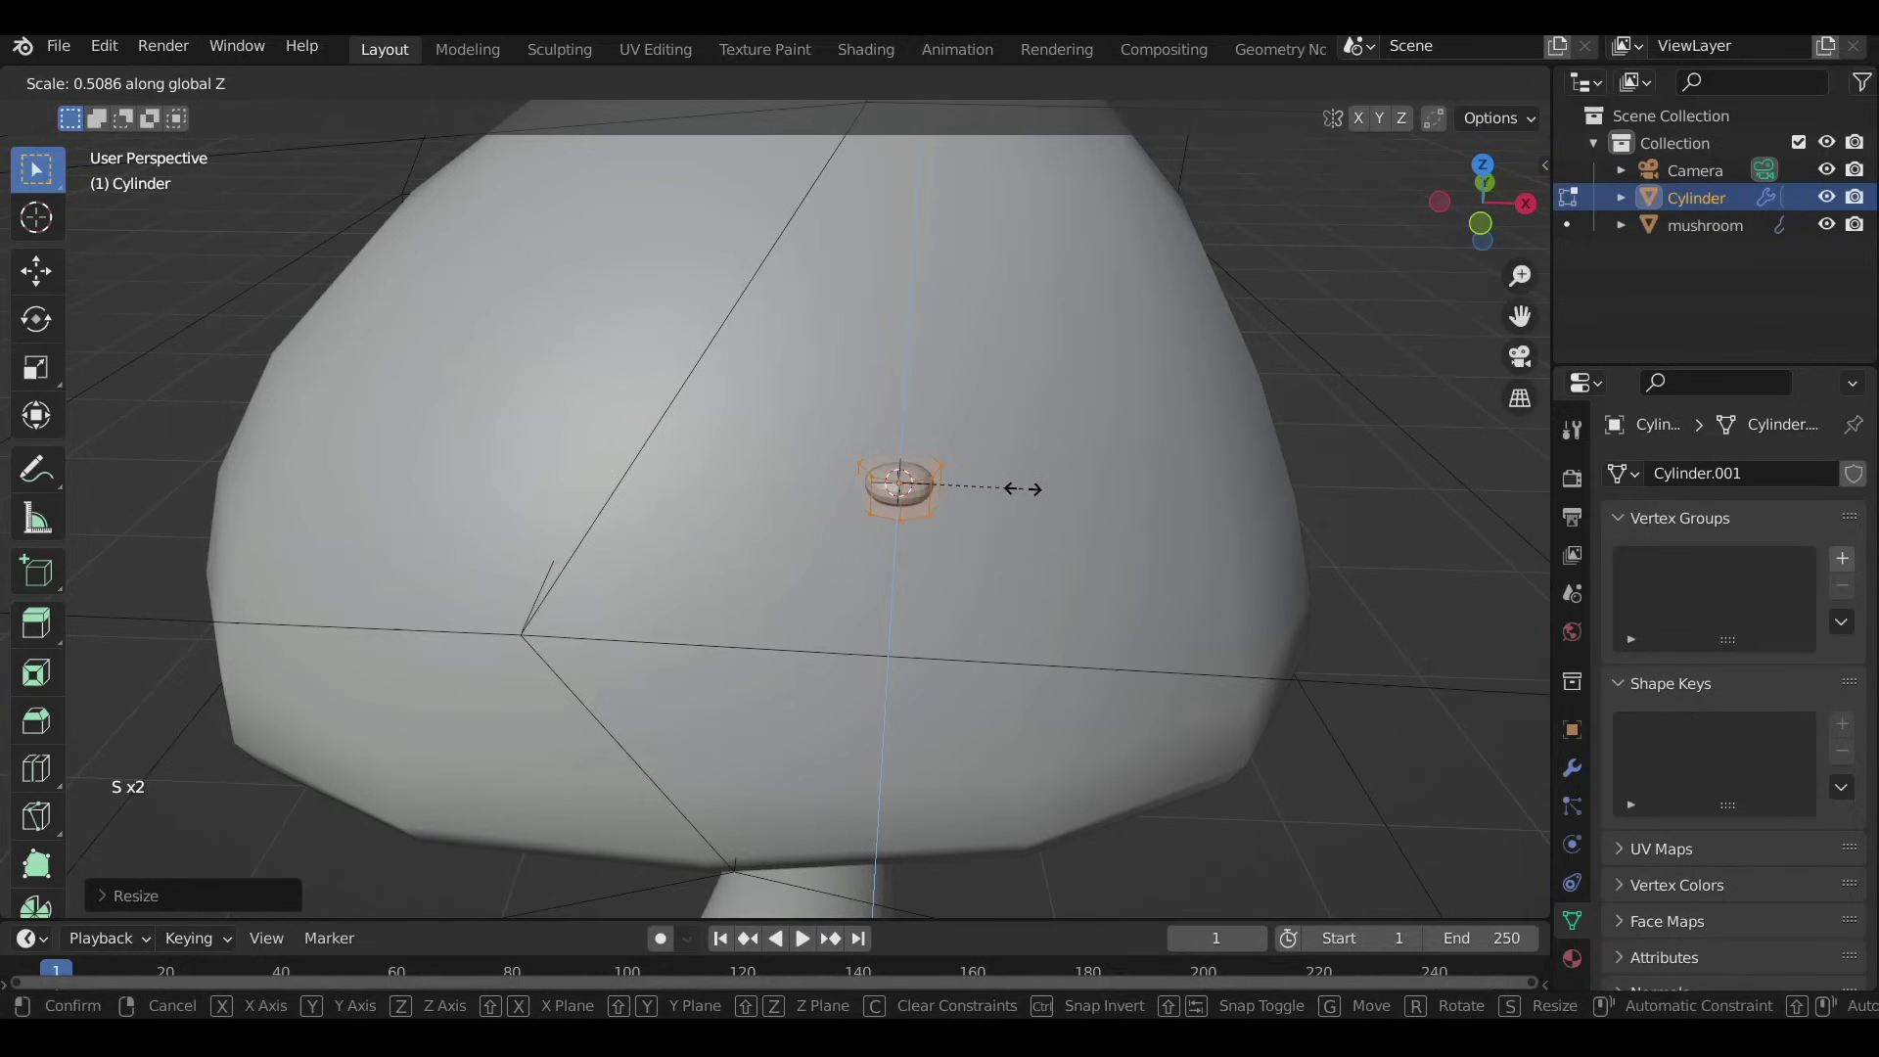
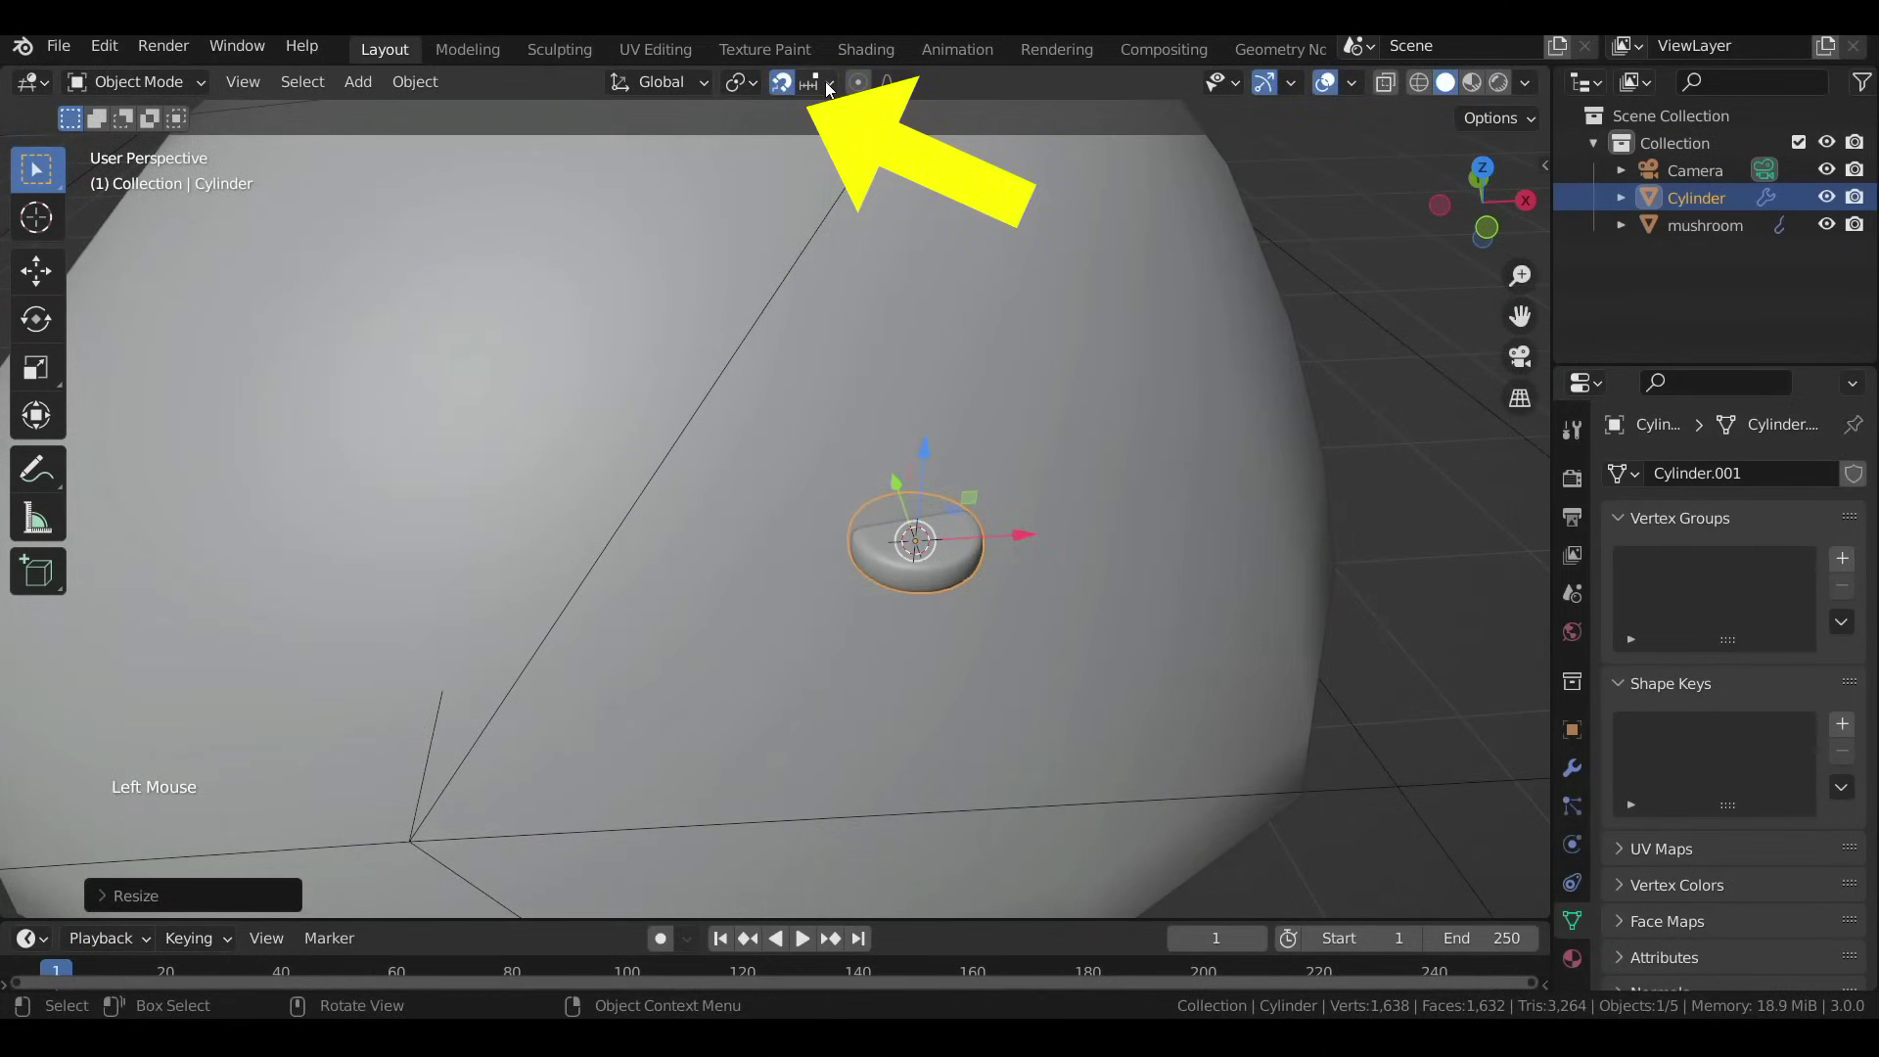
Enable face snapping with Align Rotation to Target and move the first spot onto the cap surface.
left_click(829, 91)
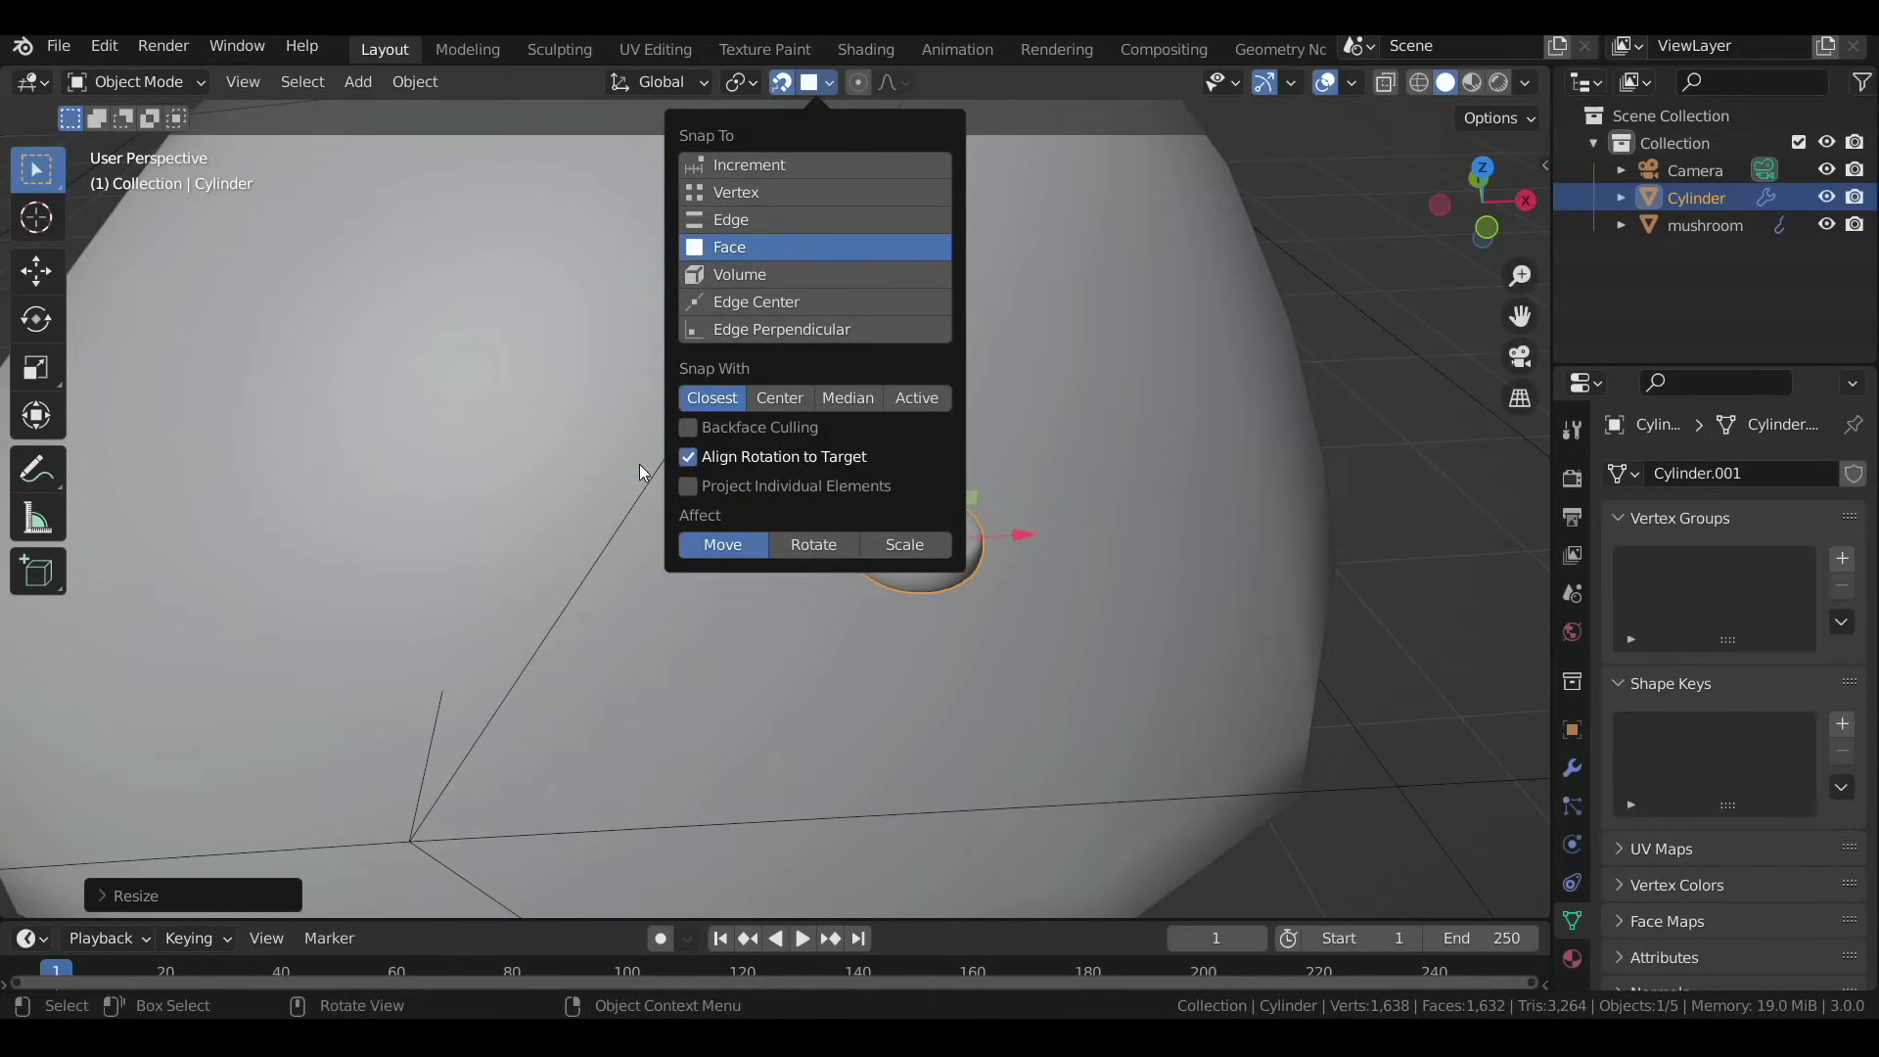
scroll("down", 3)
middle_click(913, 586)
scroll("up", 3)
key("g")
middle_click(1042, 537)
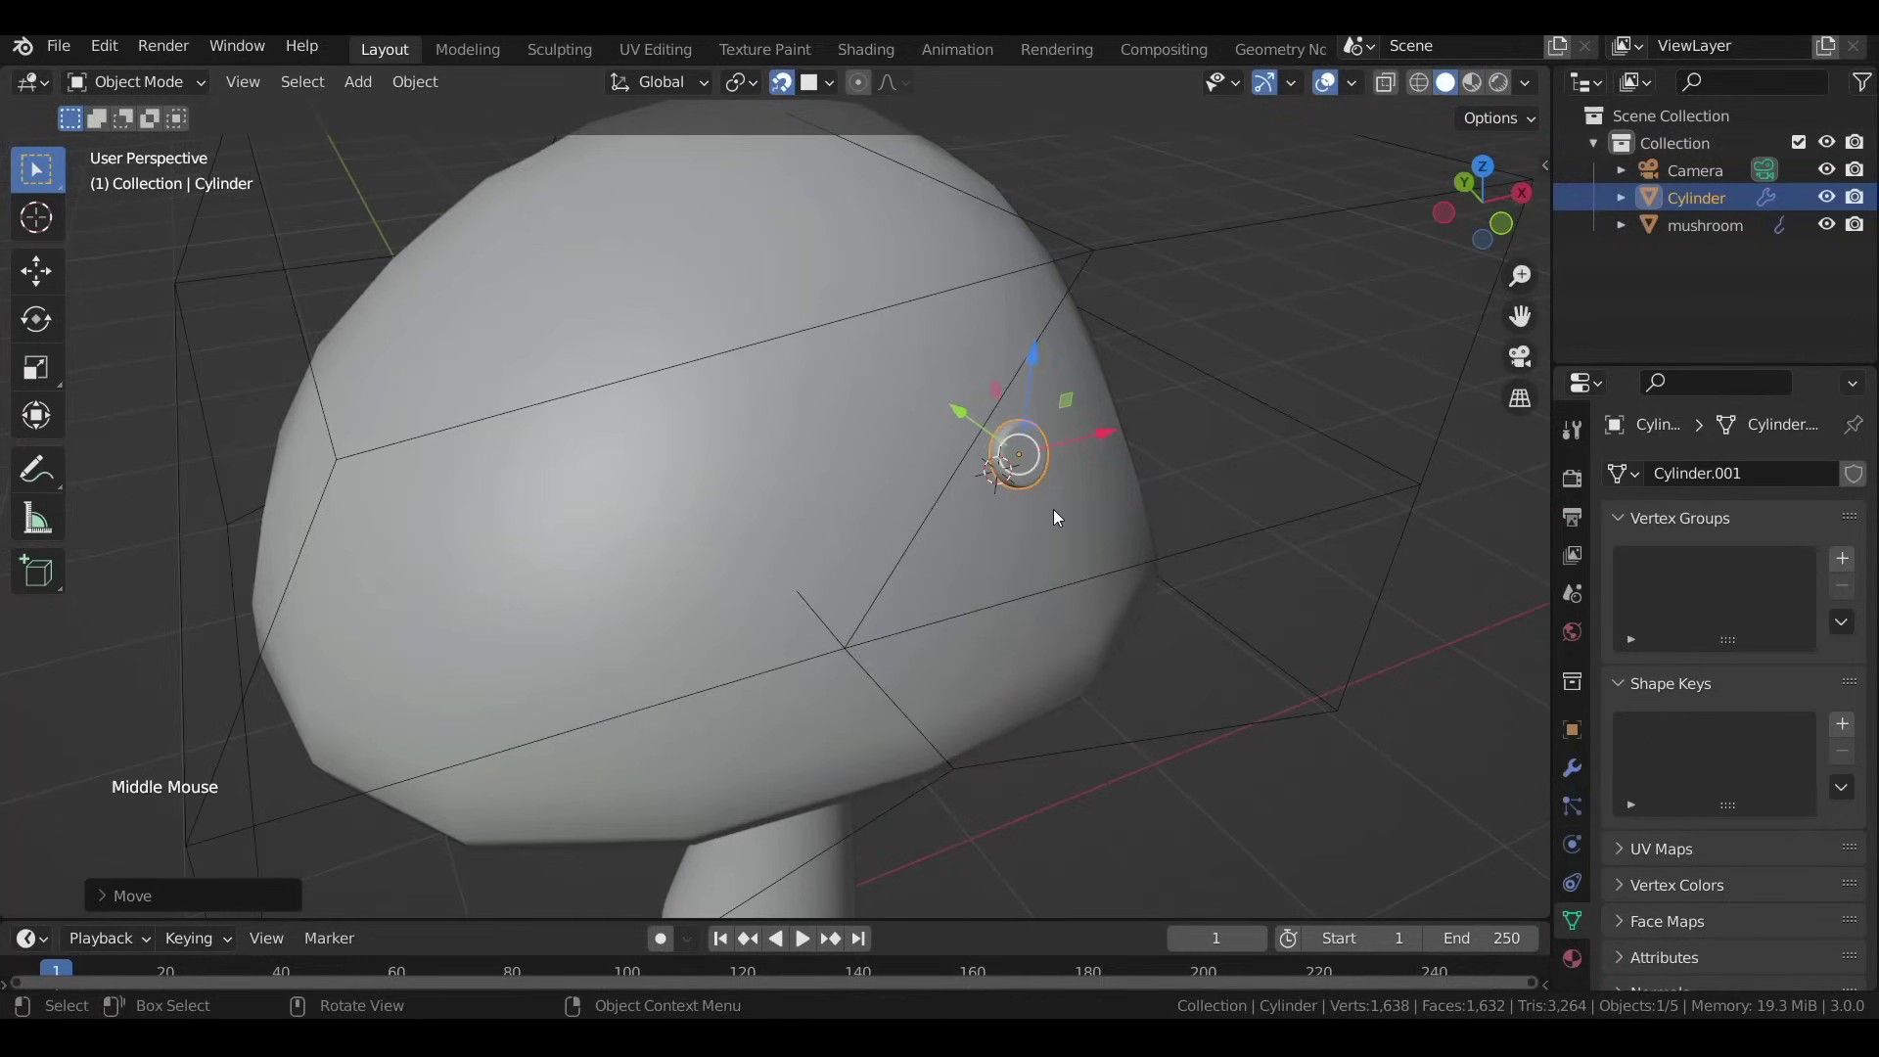
Duplicate and resize the spot repeatedly to scatter many spots over the cap.
key("alt+d")
key("s")
key("alt+d")
key("s")
key("alt+d")
key("s")
middle_click(940, 416)
key("alt+d")
key("s")
key("alt+d")
key("s")
middle_click(660, 739)
key("alt+d")
key("s")
middle_click(986, 373)
key("alt+d")
key("s")
middle_click(735, 671)
key("alt+d")
key("s")
key("alt+d")
middle_click(939, 475)
key("s")
key("alt+d")
middle_click(901, 523)
key("alt+d")
key("g")
Rotate and reposition spots near the cap edges so each lies flush against the surface.
left_click(786, 91)
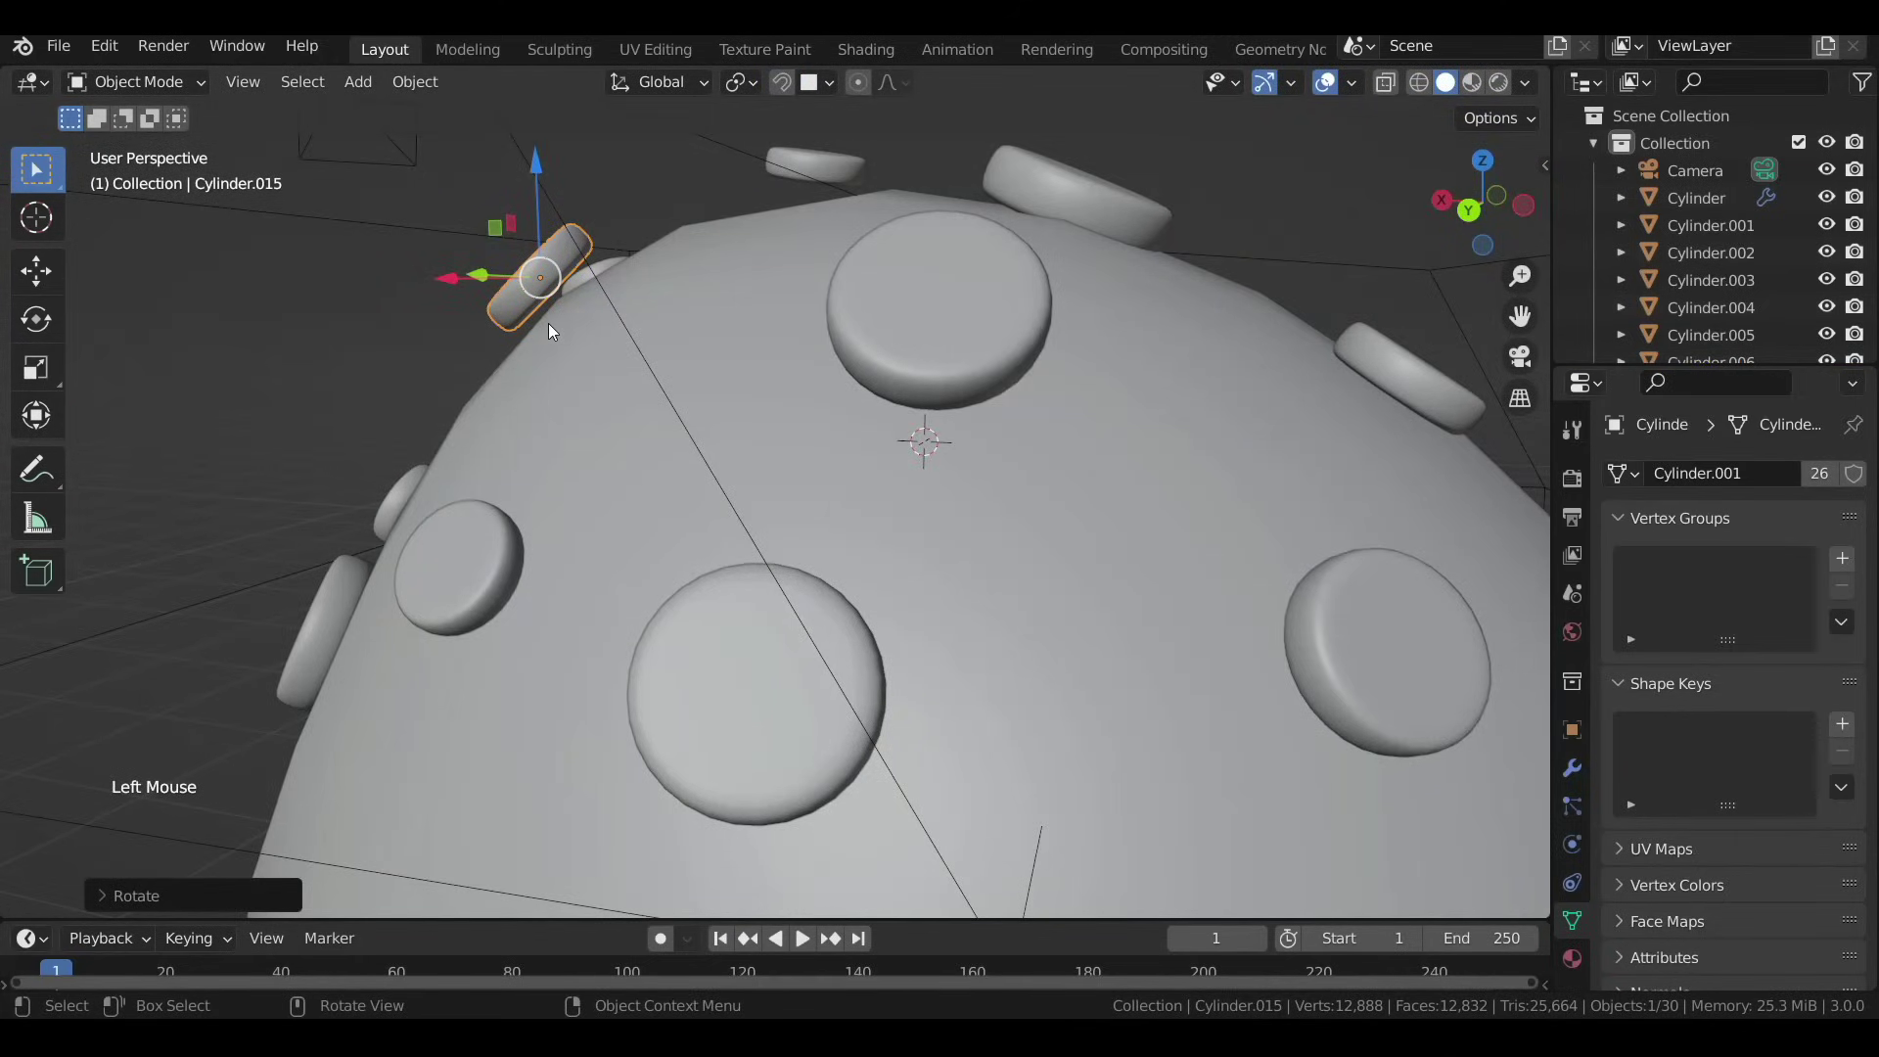
key("g")
middle_click(620, 345)
key("r")
middle_click(763, 357)
middle_click(510, 347)
middle_click(475, 350)
left_click(569, 395)
key("r")
key("g")
middle_click(575, 551)
left_click(486, 614)
middle_click(570, 578)
key("r")
key("g")
middle_click(876, 462)
middle_click(719, 418)
left_click(724, 657)
View the mushroom cap straight on and select one of its disc spots.
key("g")
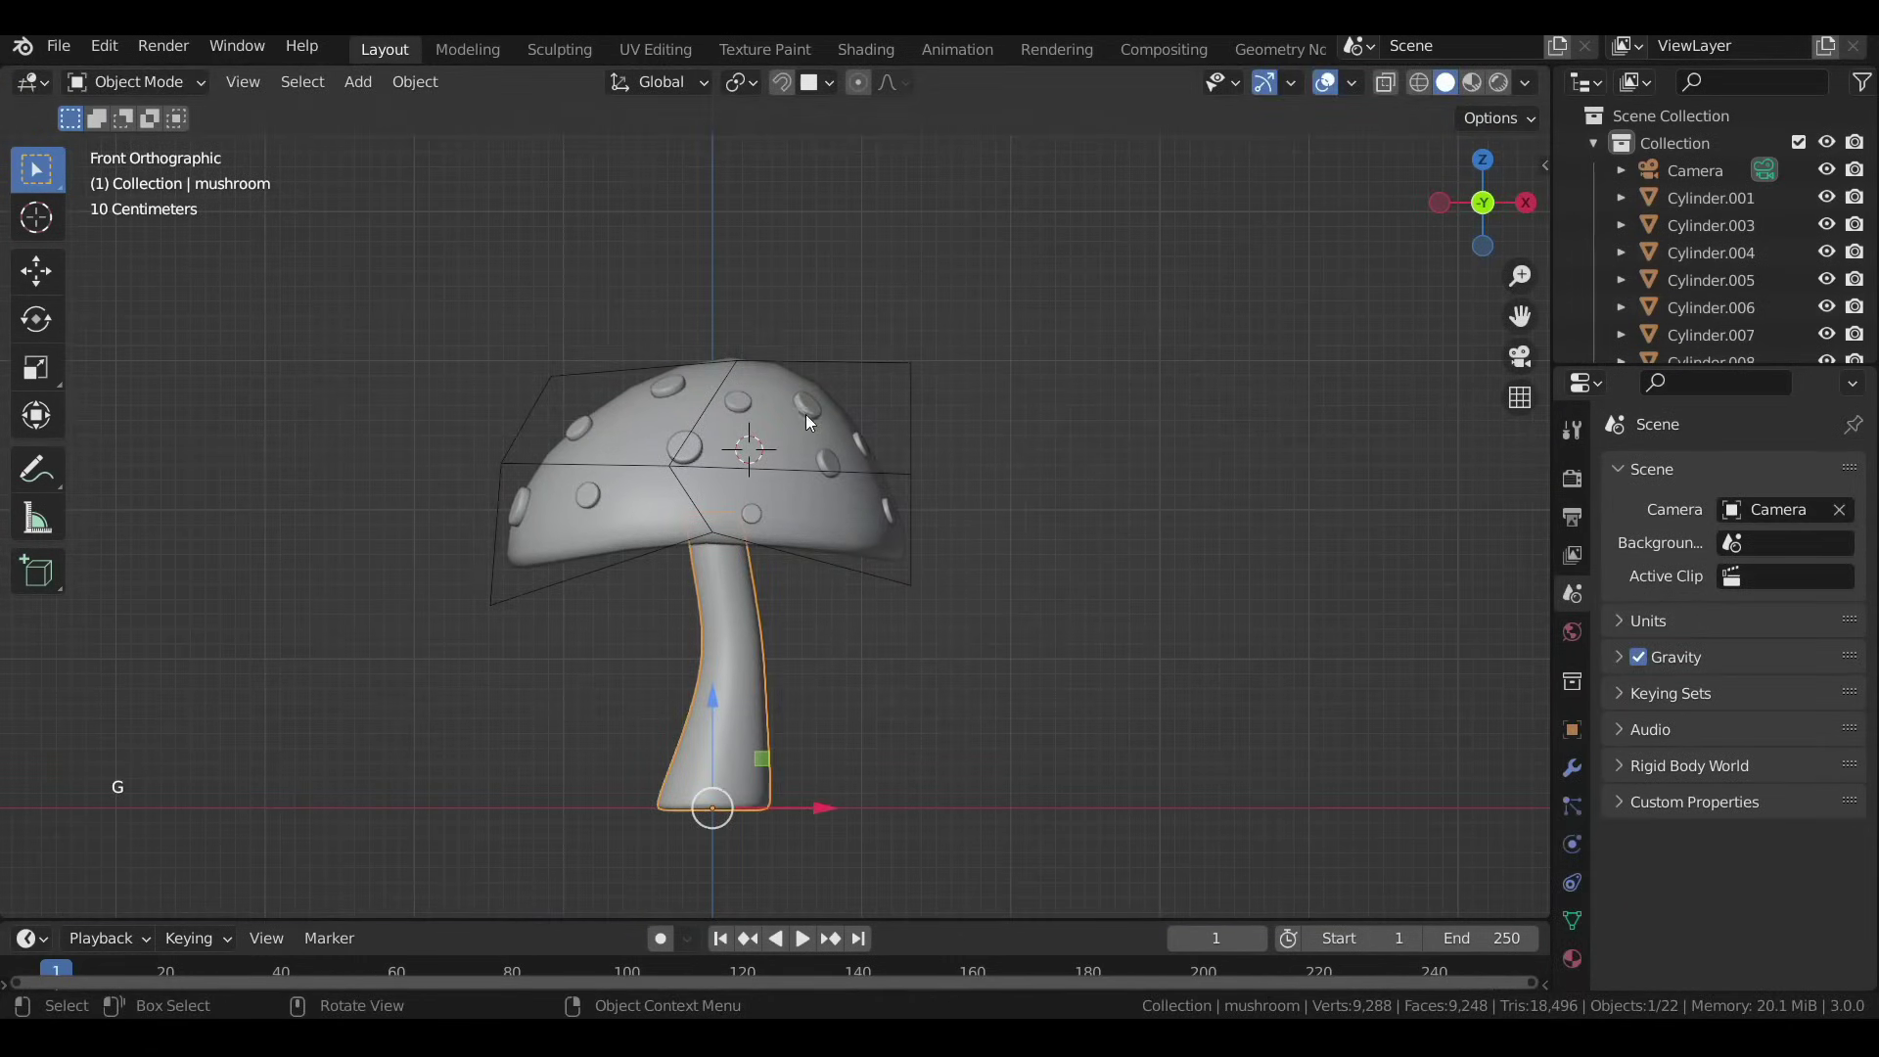
left_click(818, 408)
middle_click(781, 440)
scroll("up", 3)
left_click(605, 418)
left_click(663, 313)
left_click(739, 534)
left_click(733, 523)
left_click(1016, 487)
left_click(746, 294)
Select all spots sharing that mesh, add the mushroom, and parent the spots to it as Object.
key("shift+l")
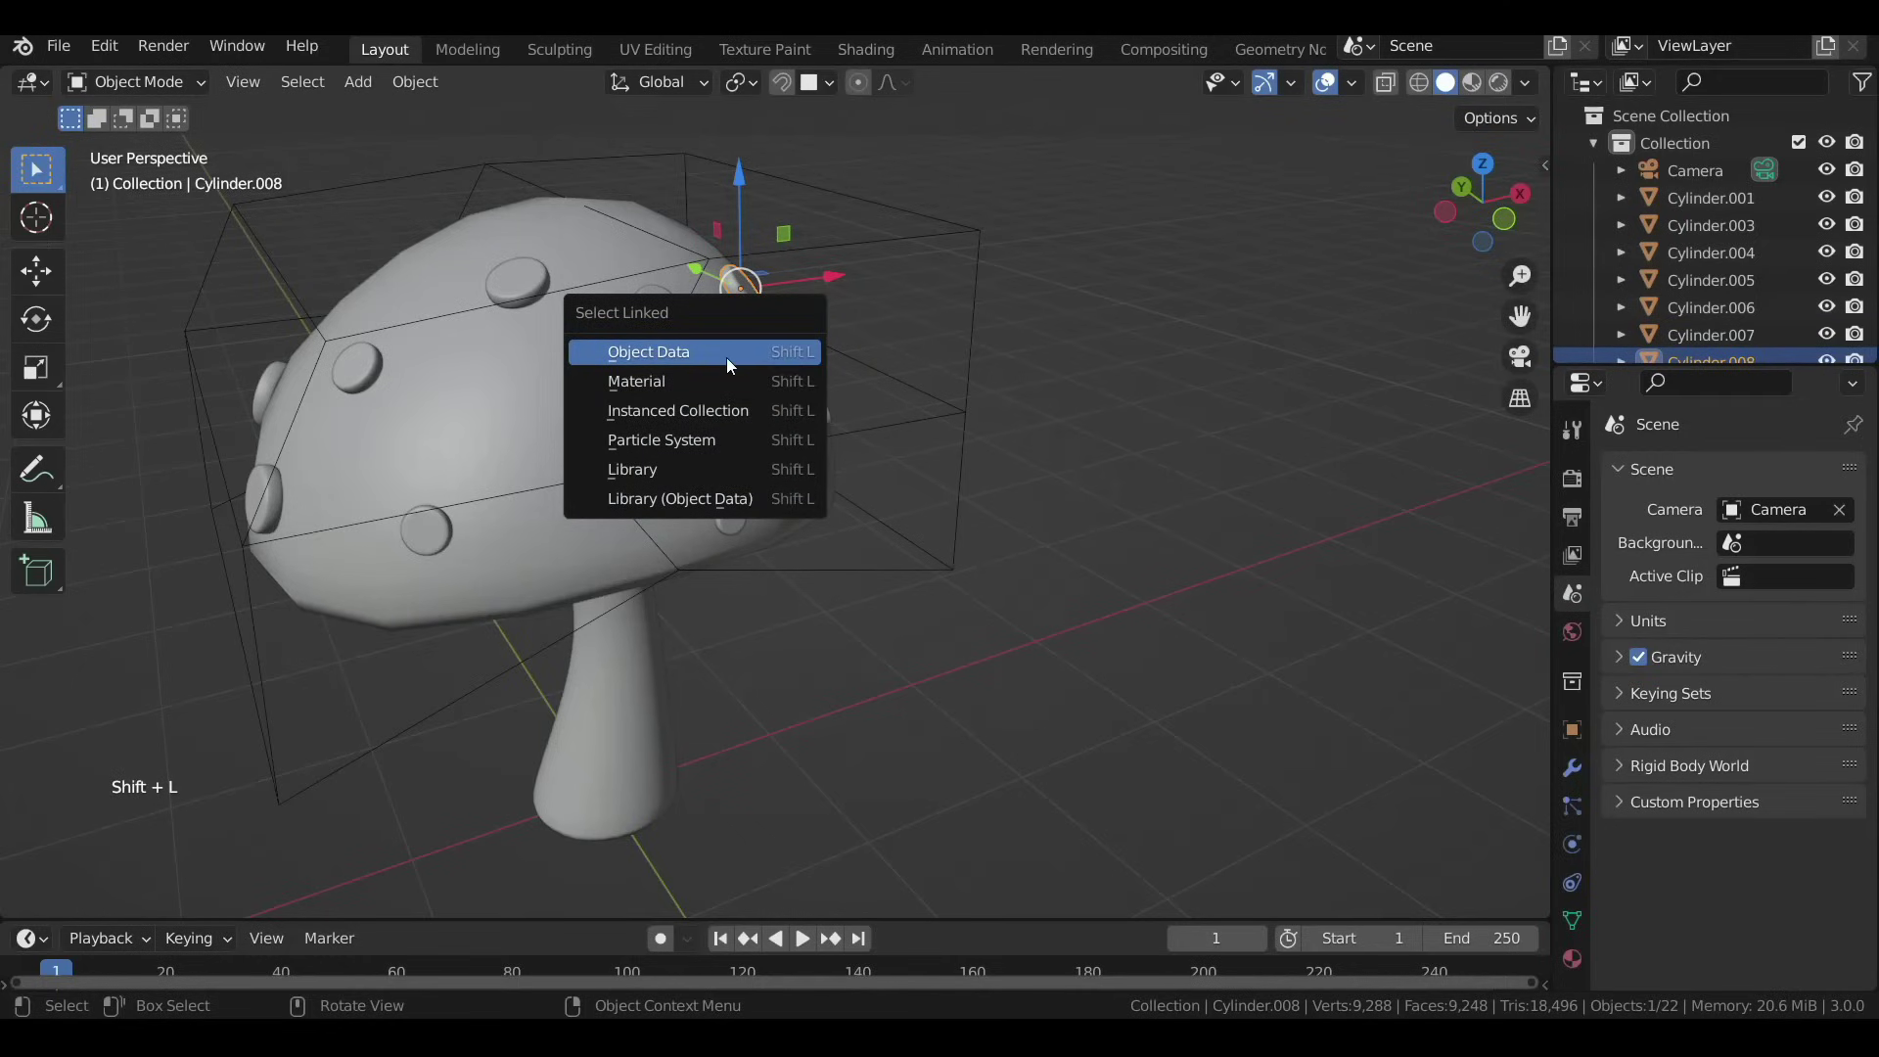
scroll("down", 3)
middle_click(676, 450)
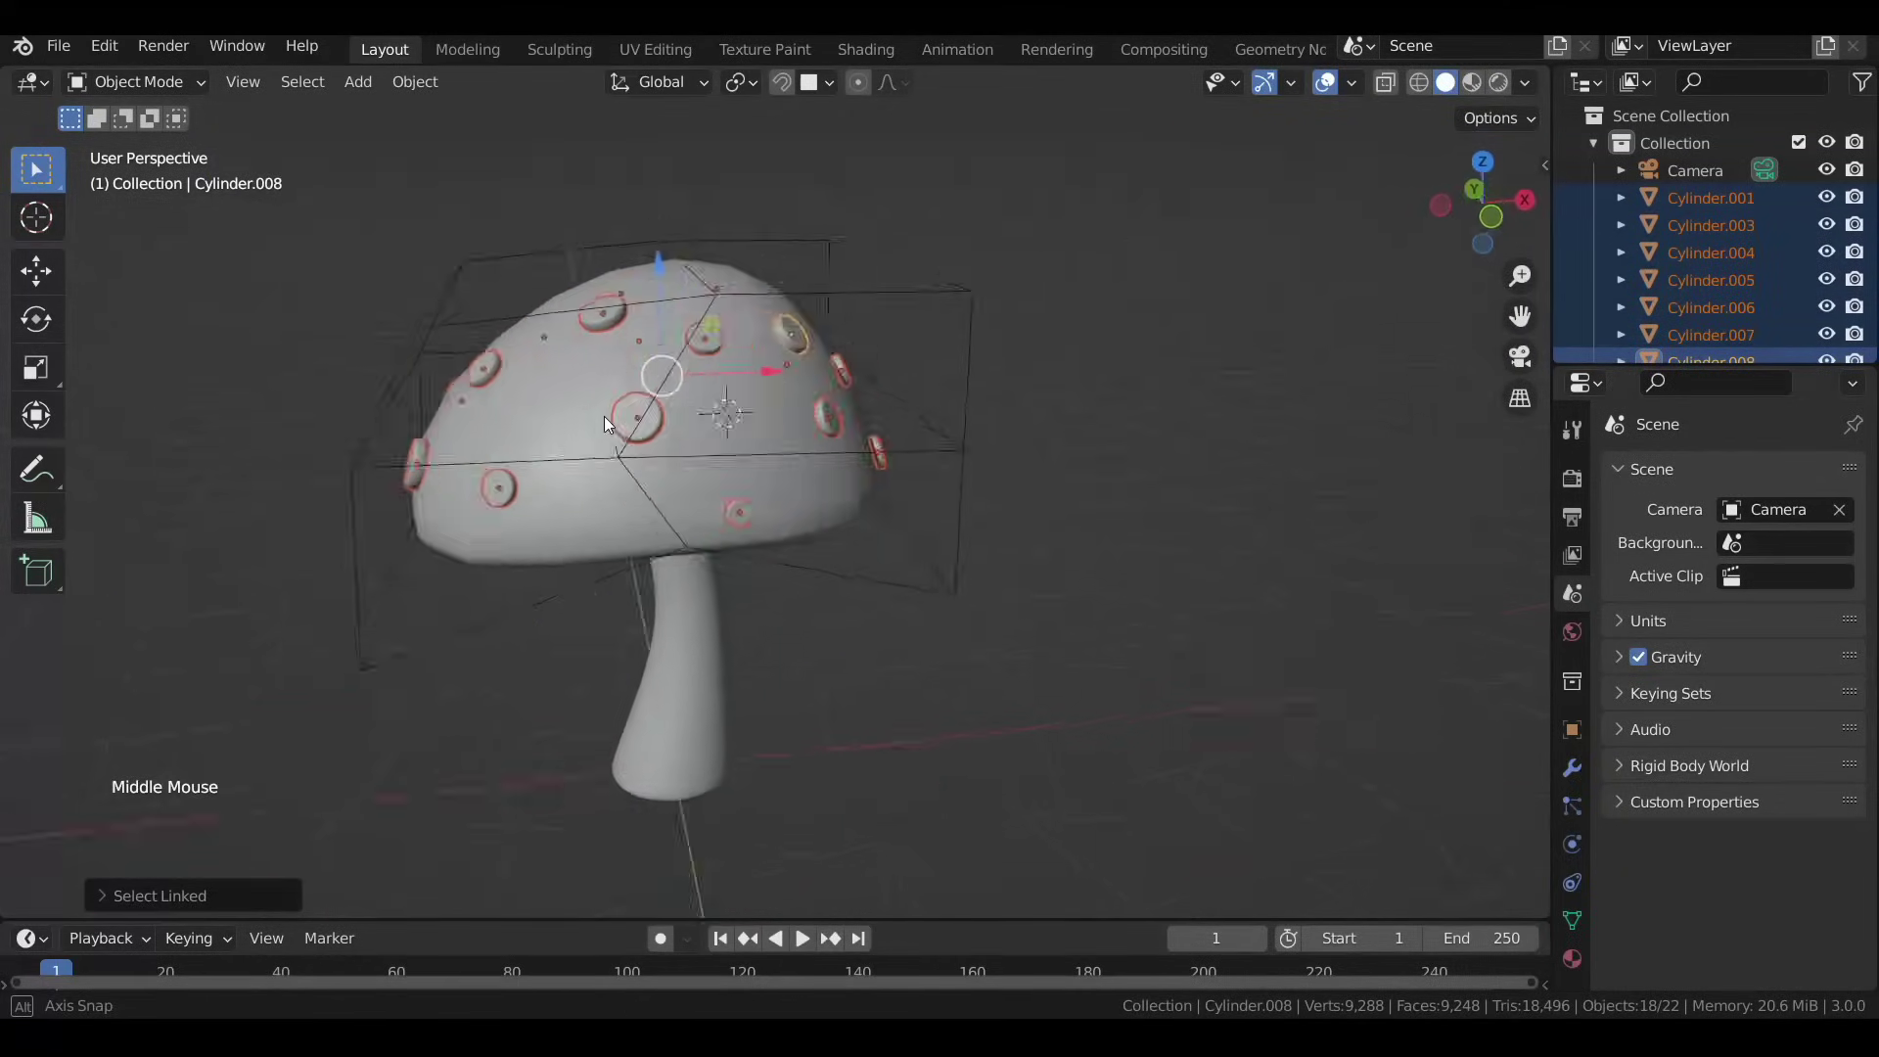
left_click(667, 777)
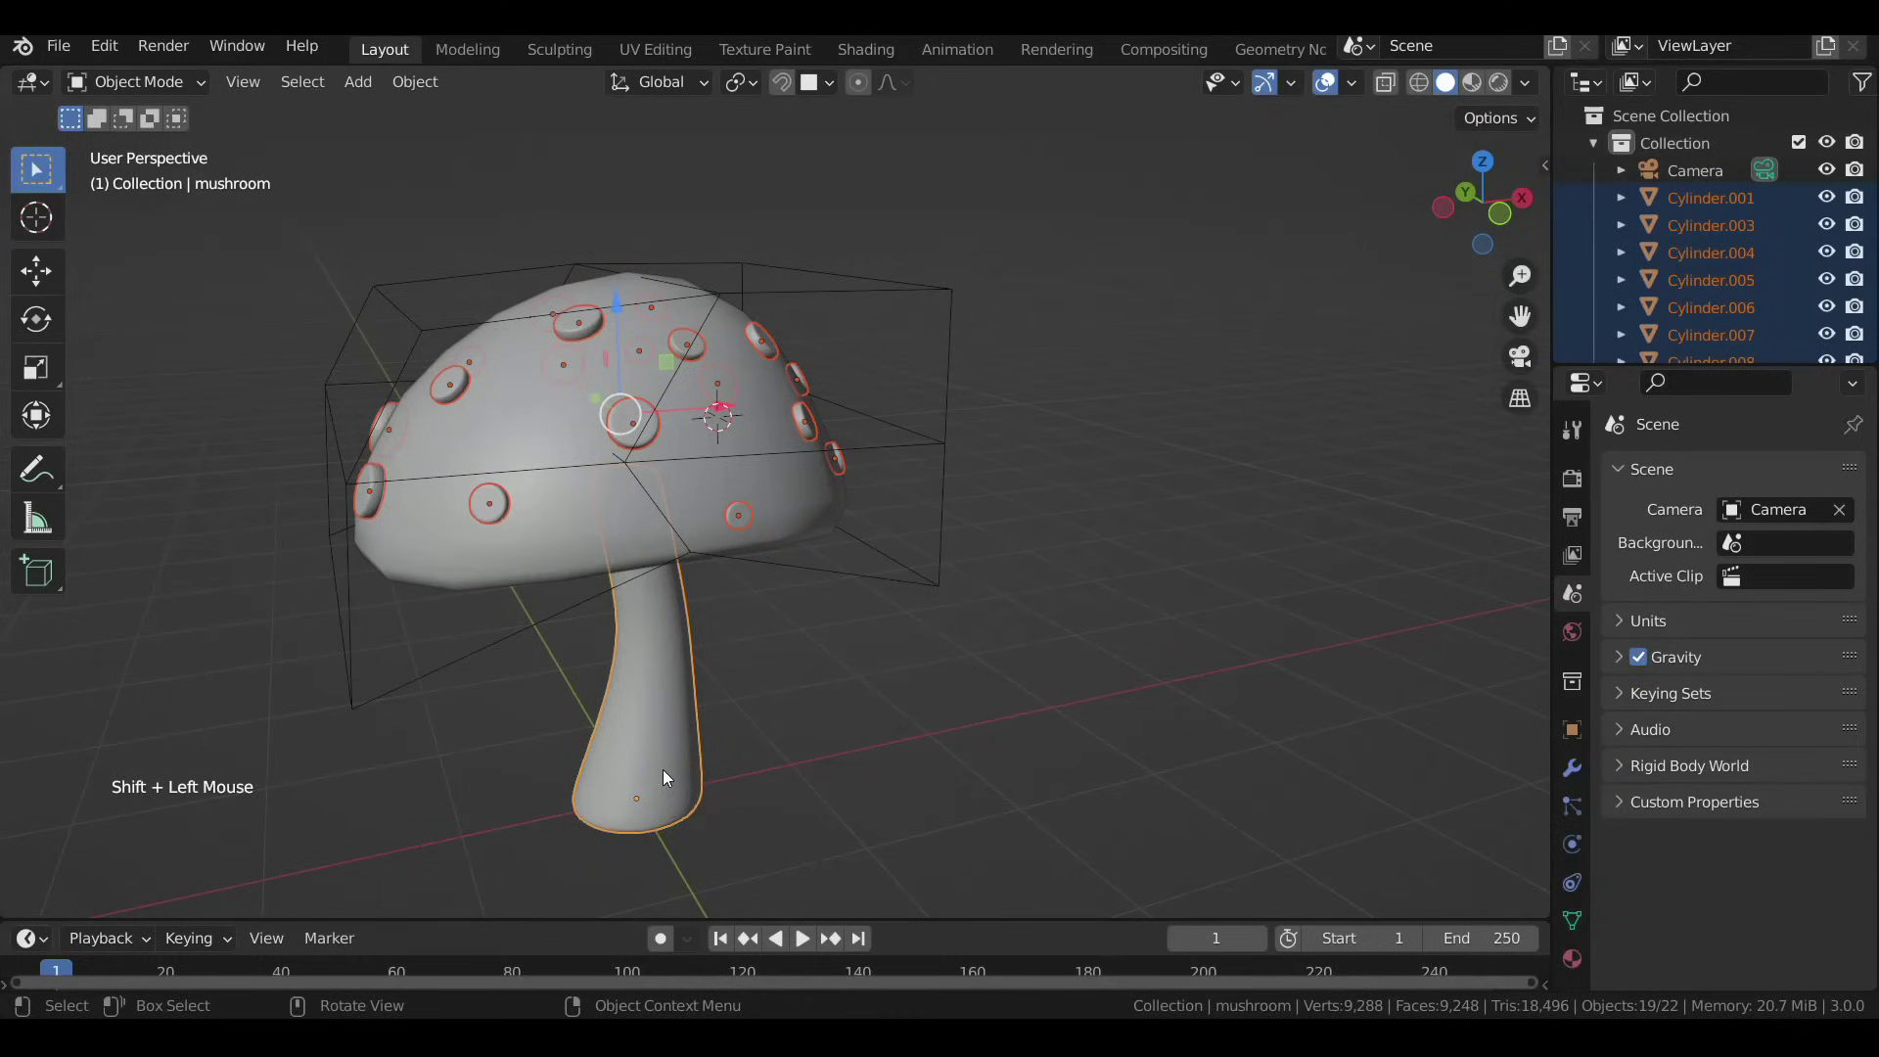
key("ctrl+p")
left_click(708, 757)
Return to the front view of the mushroom.
key("g")
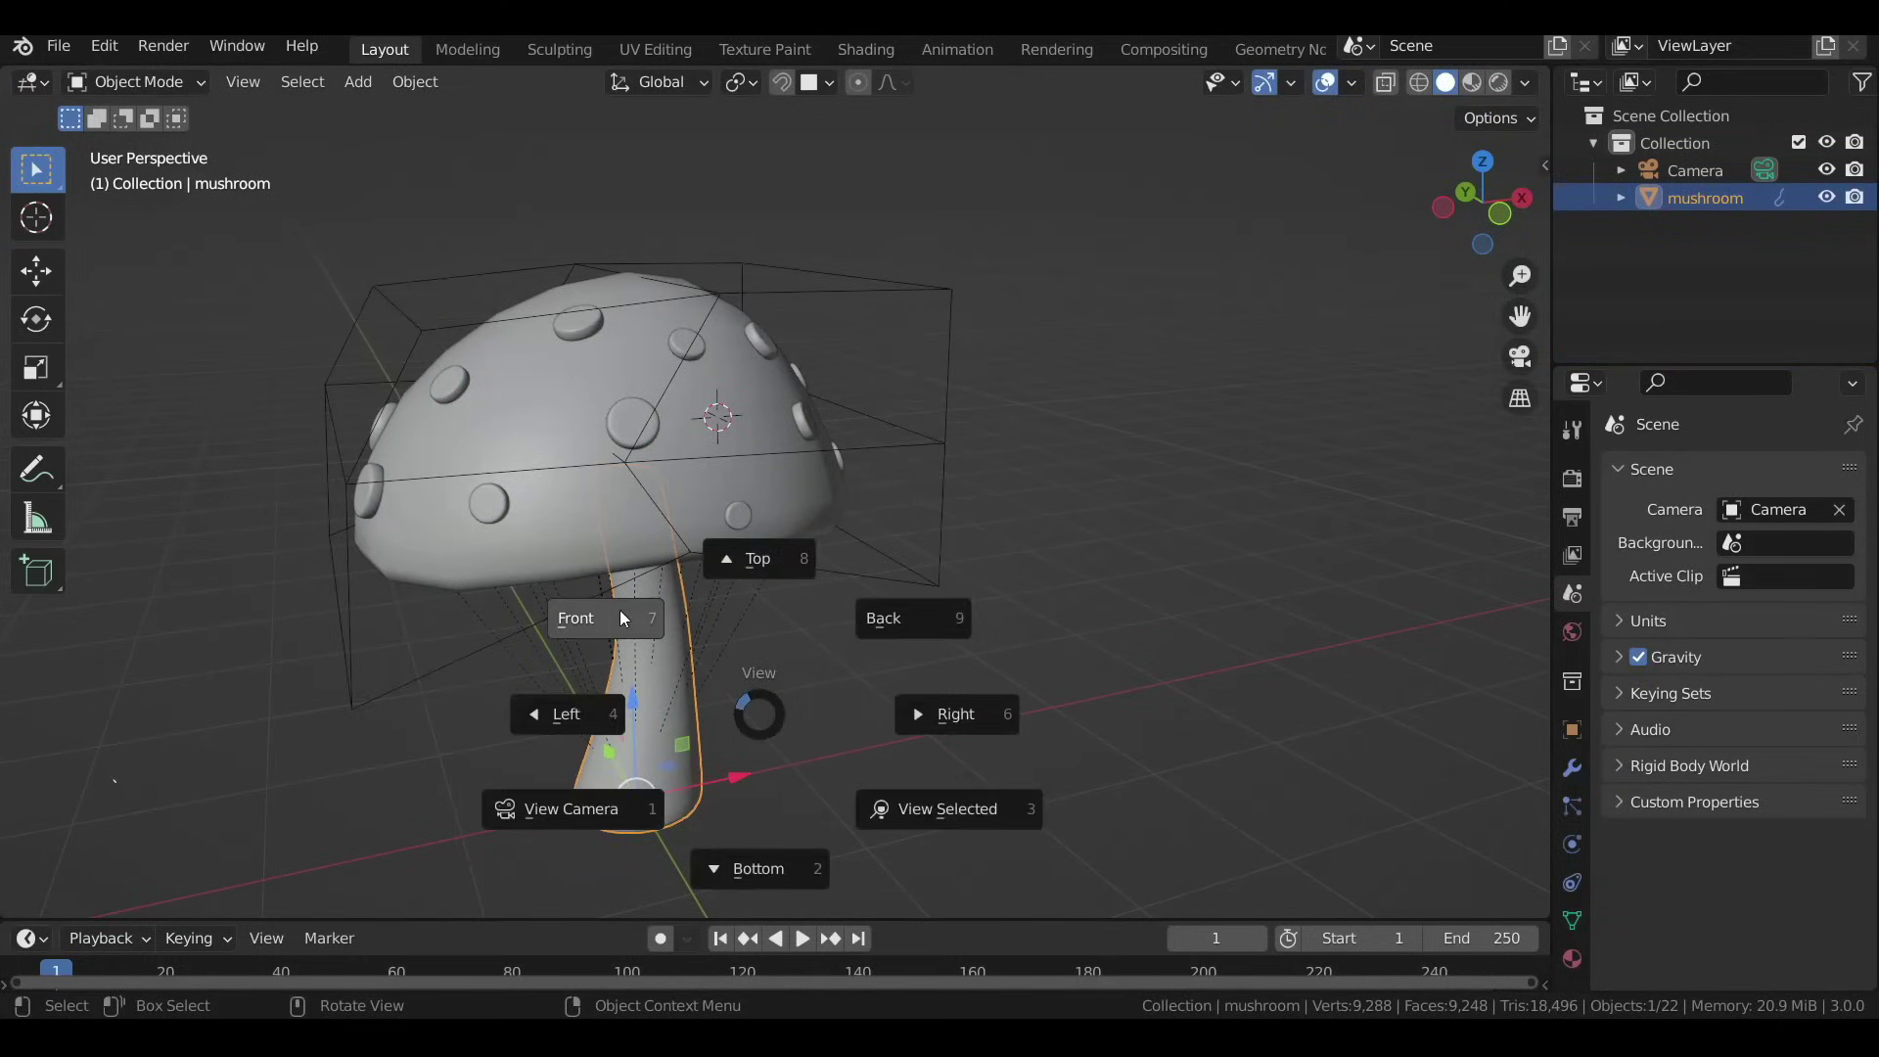
scroll("down", 3)
middle_click(784, 688)
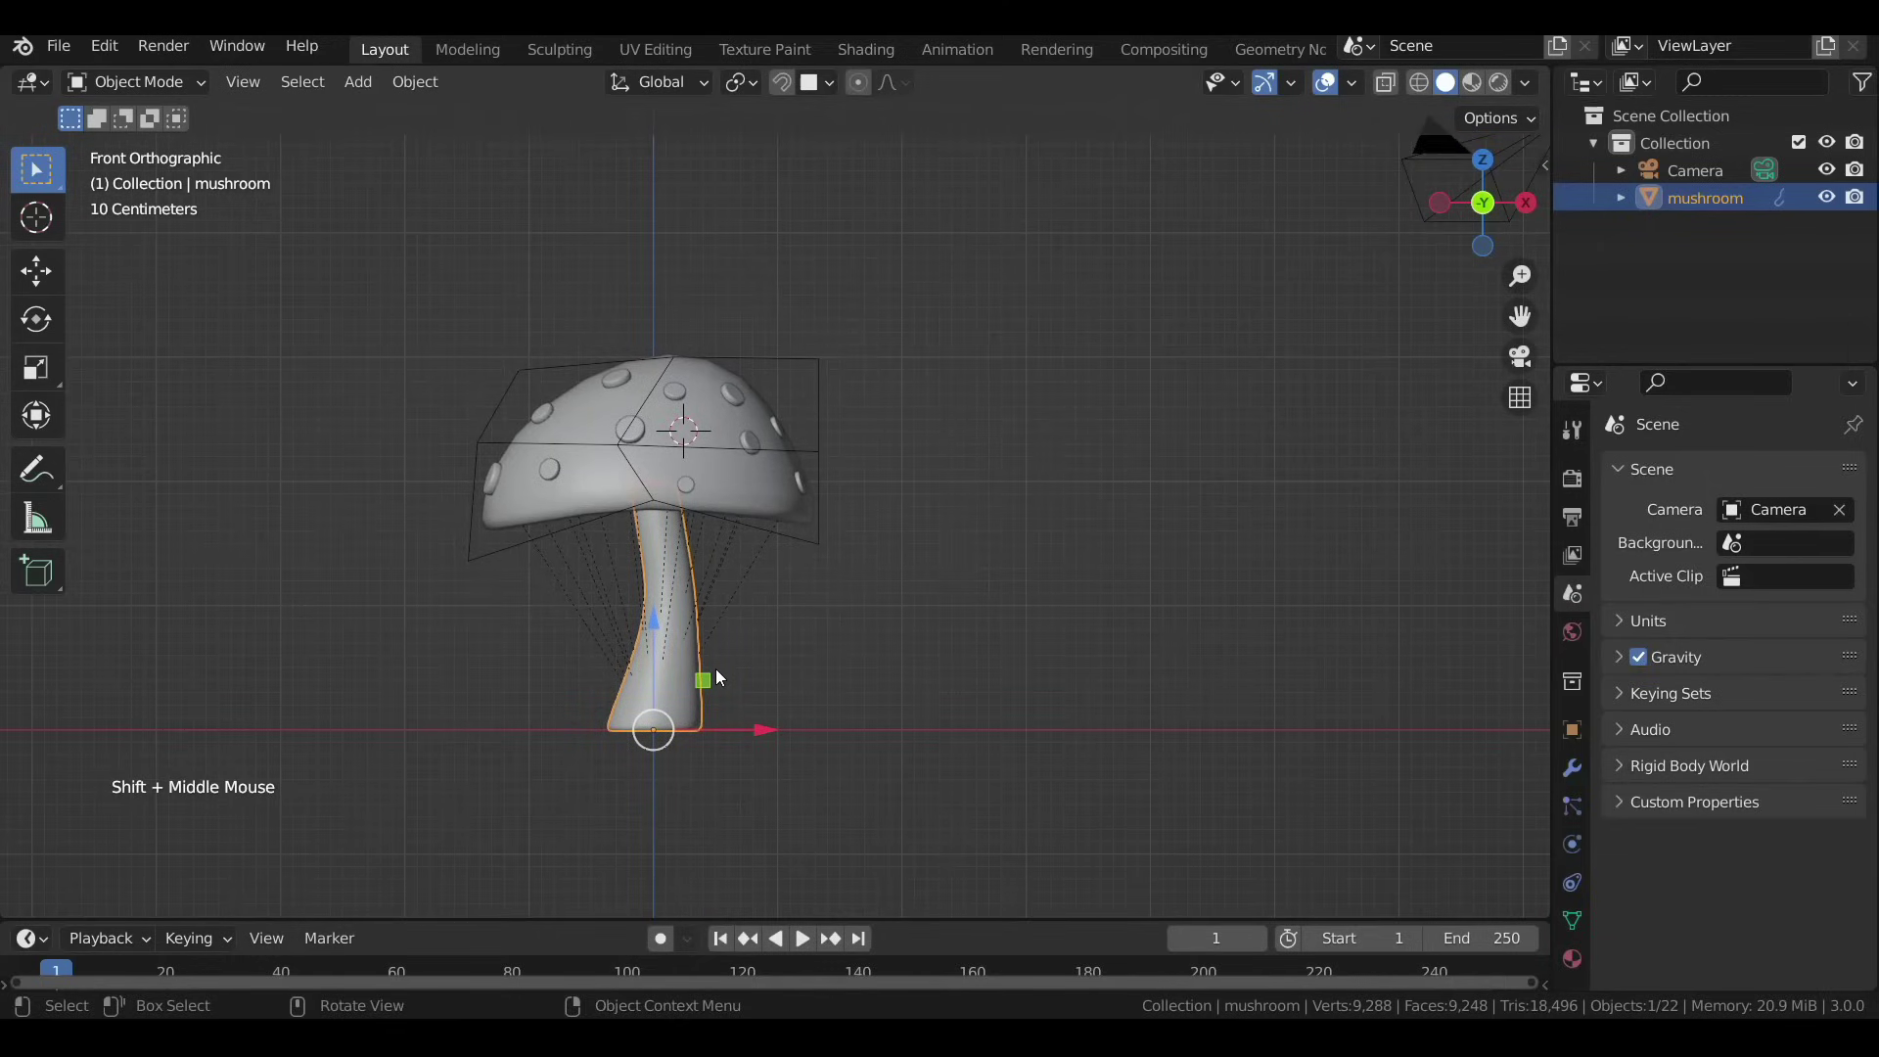
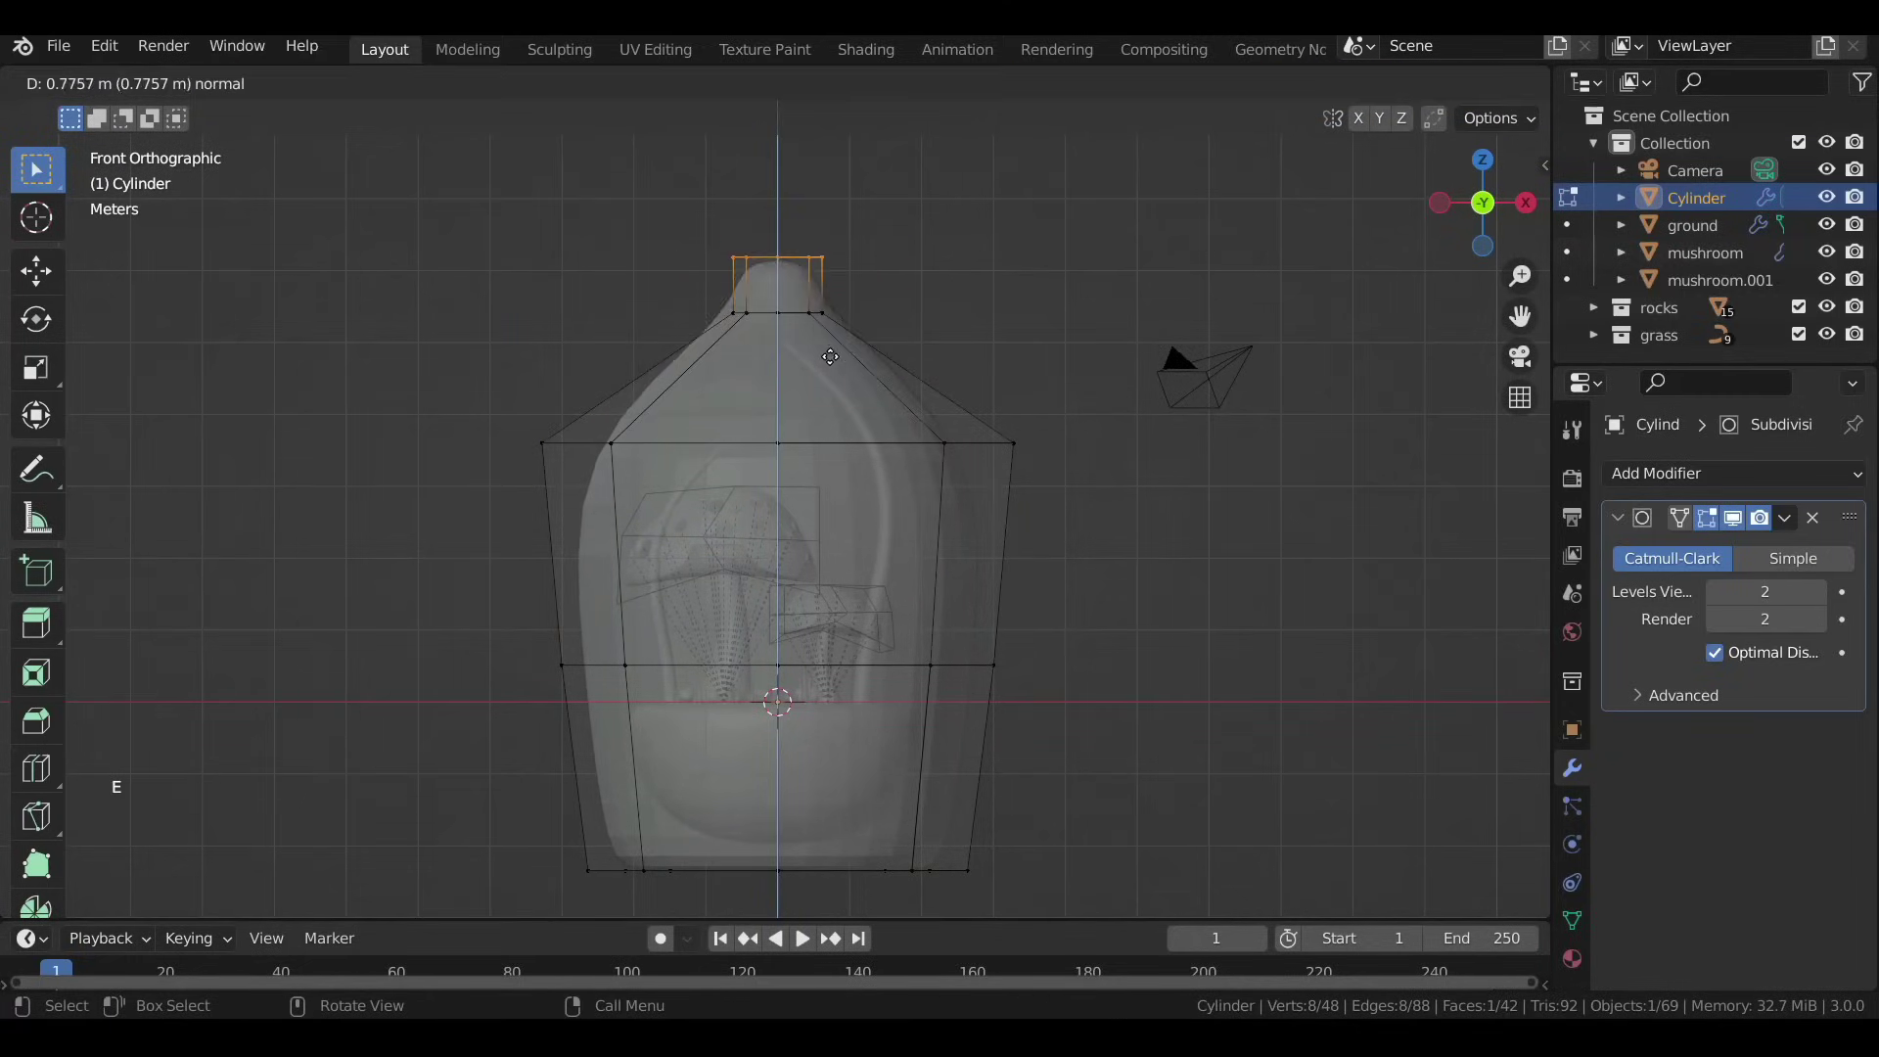
Flare the neck rim, delete the top face, and place Solidify above Subdivision in the stack.
key("e")
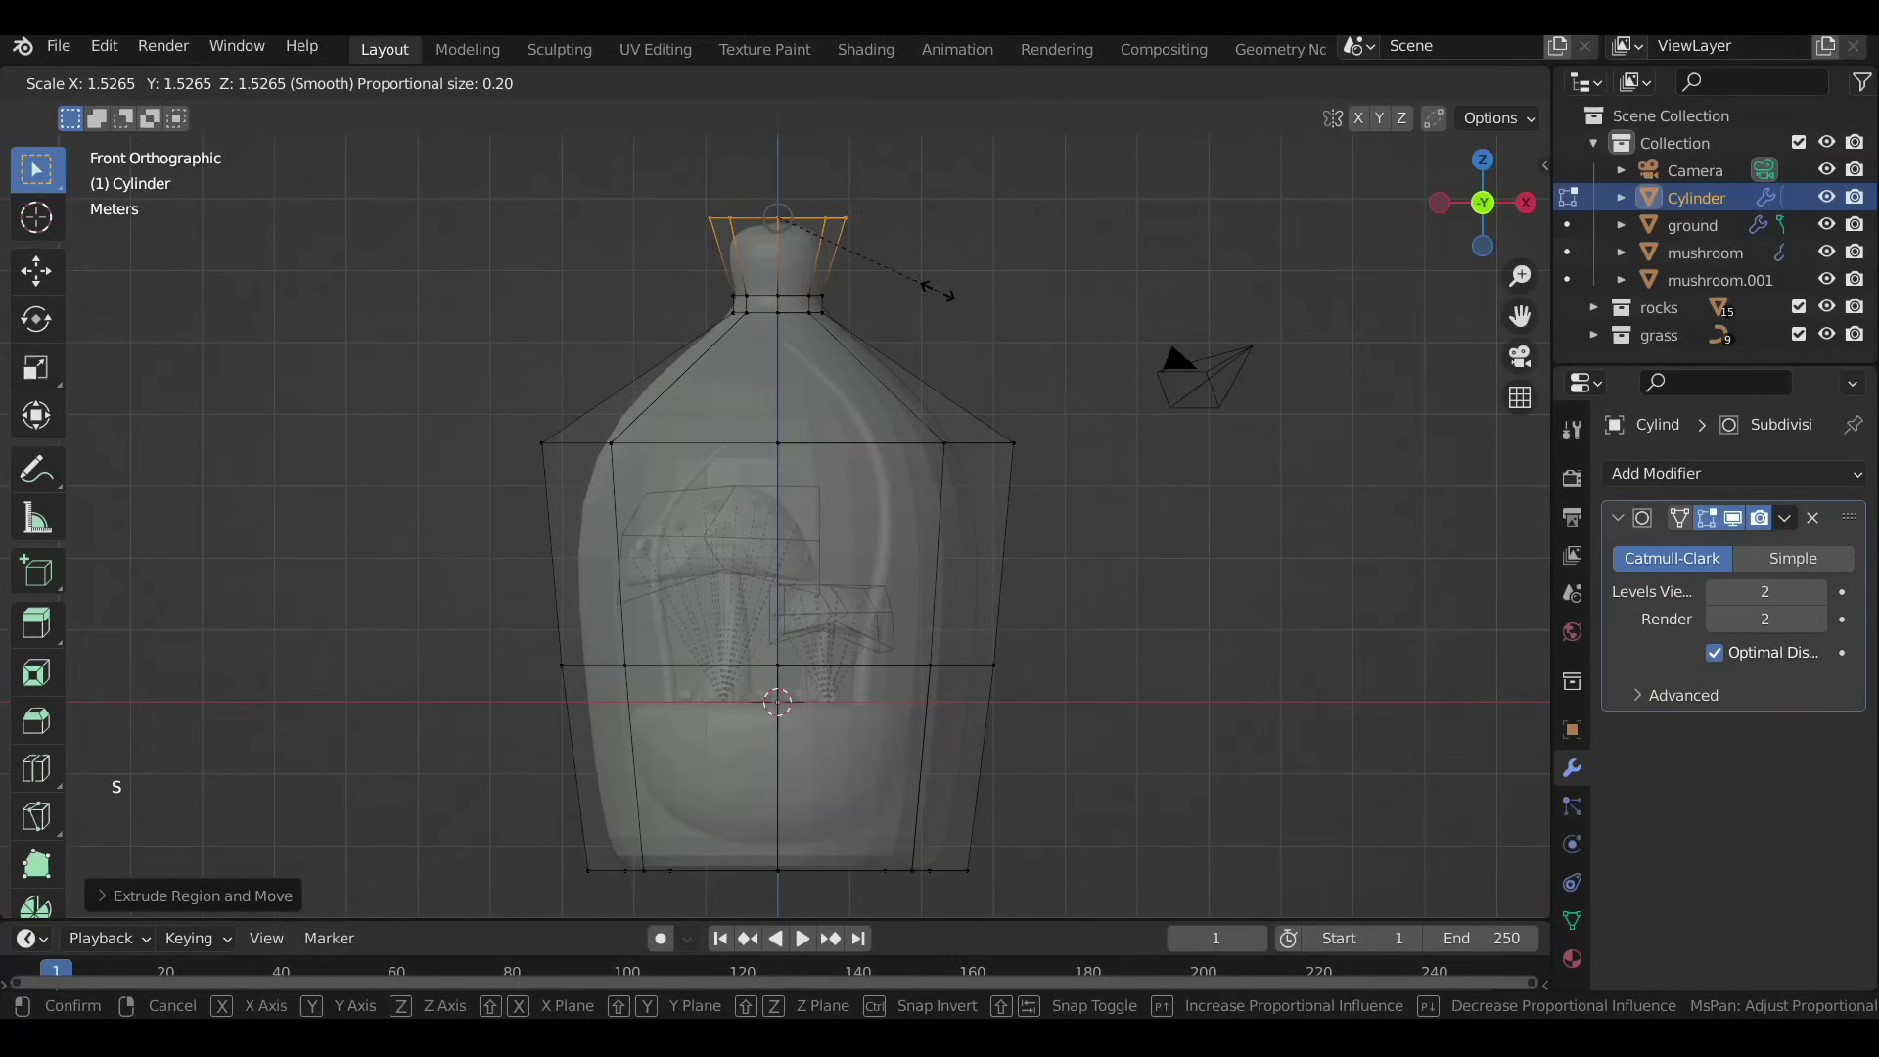
key("e")
key("x")
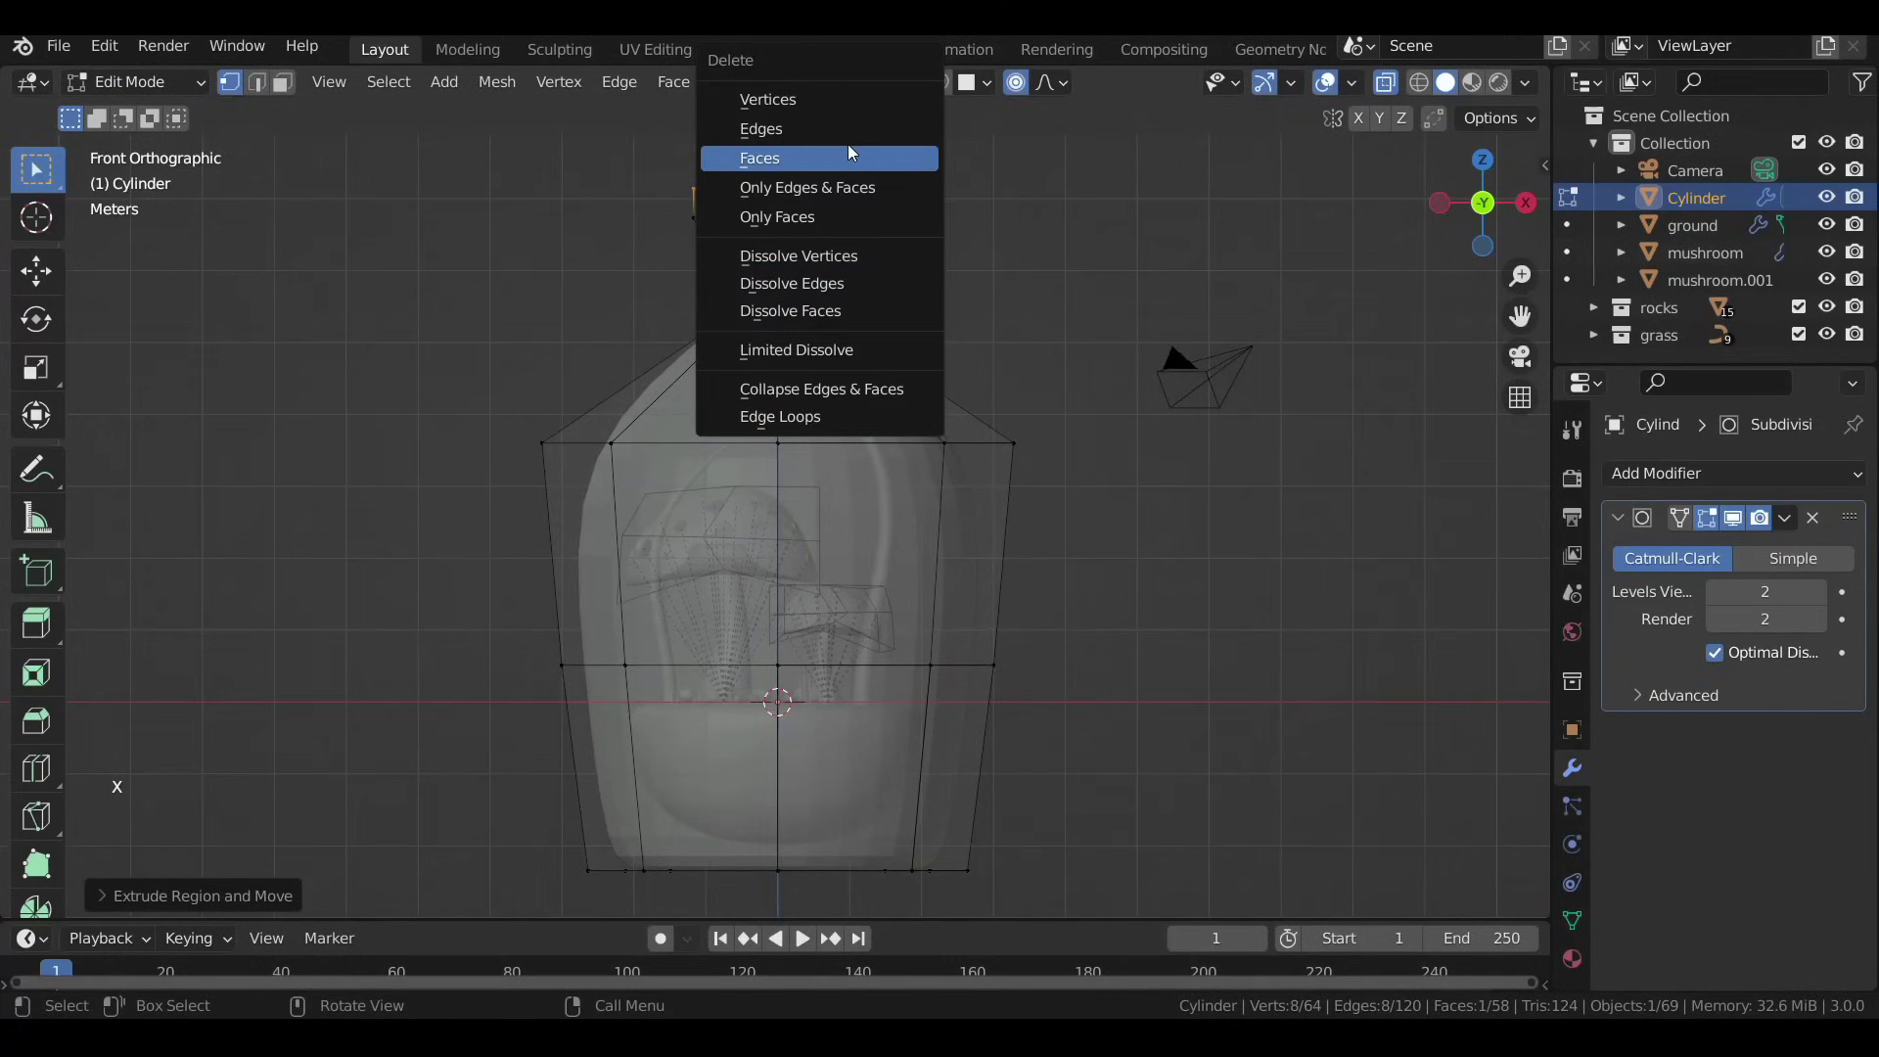
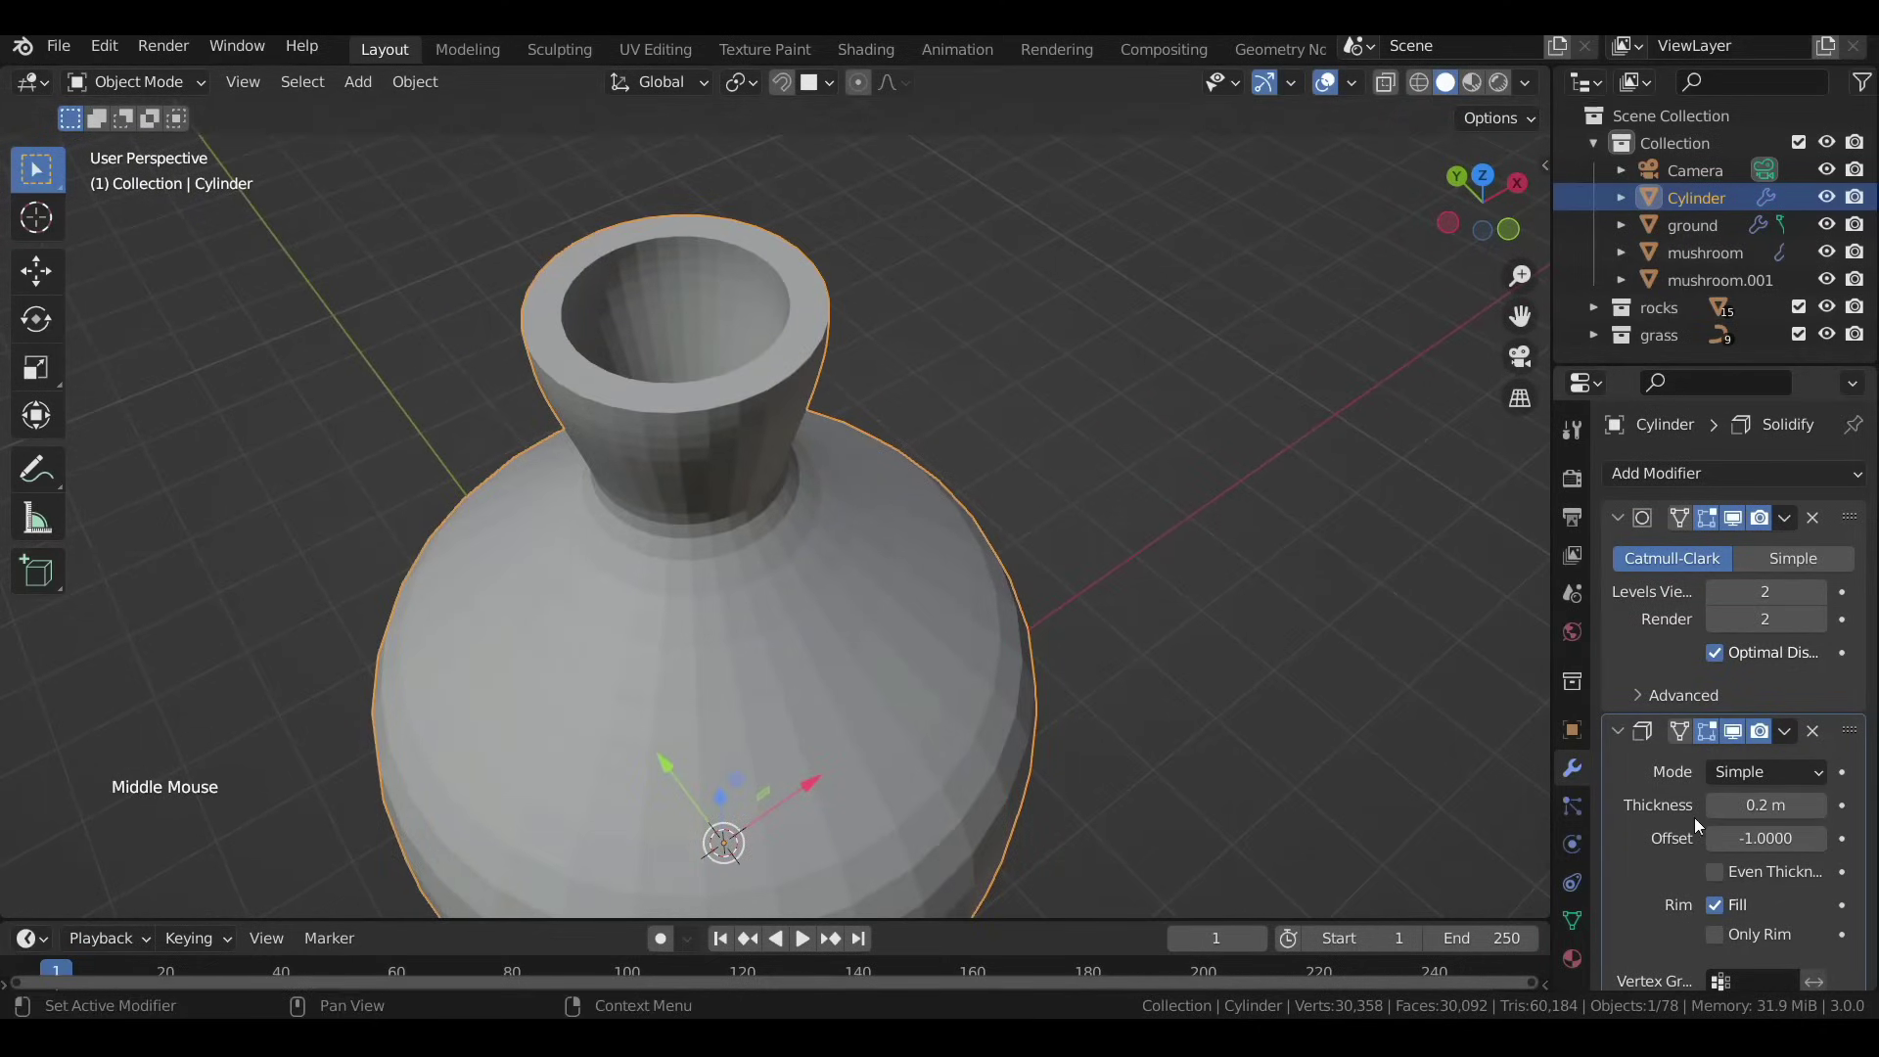
left_click(1854, 521)
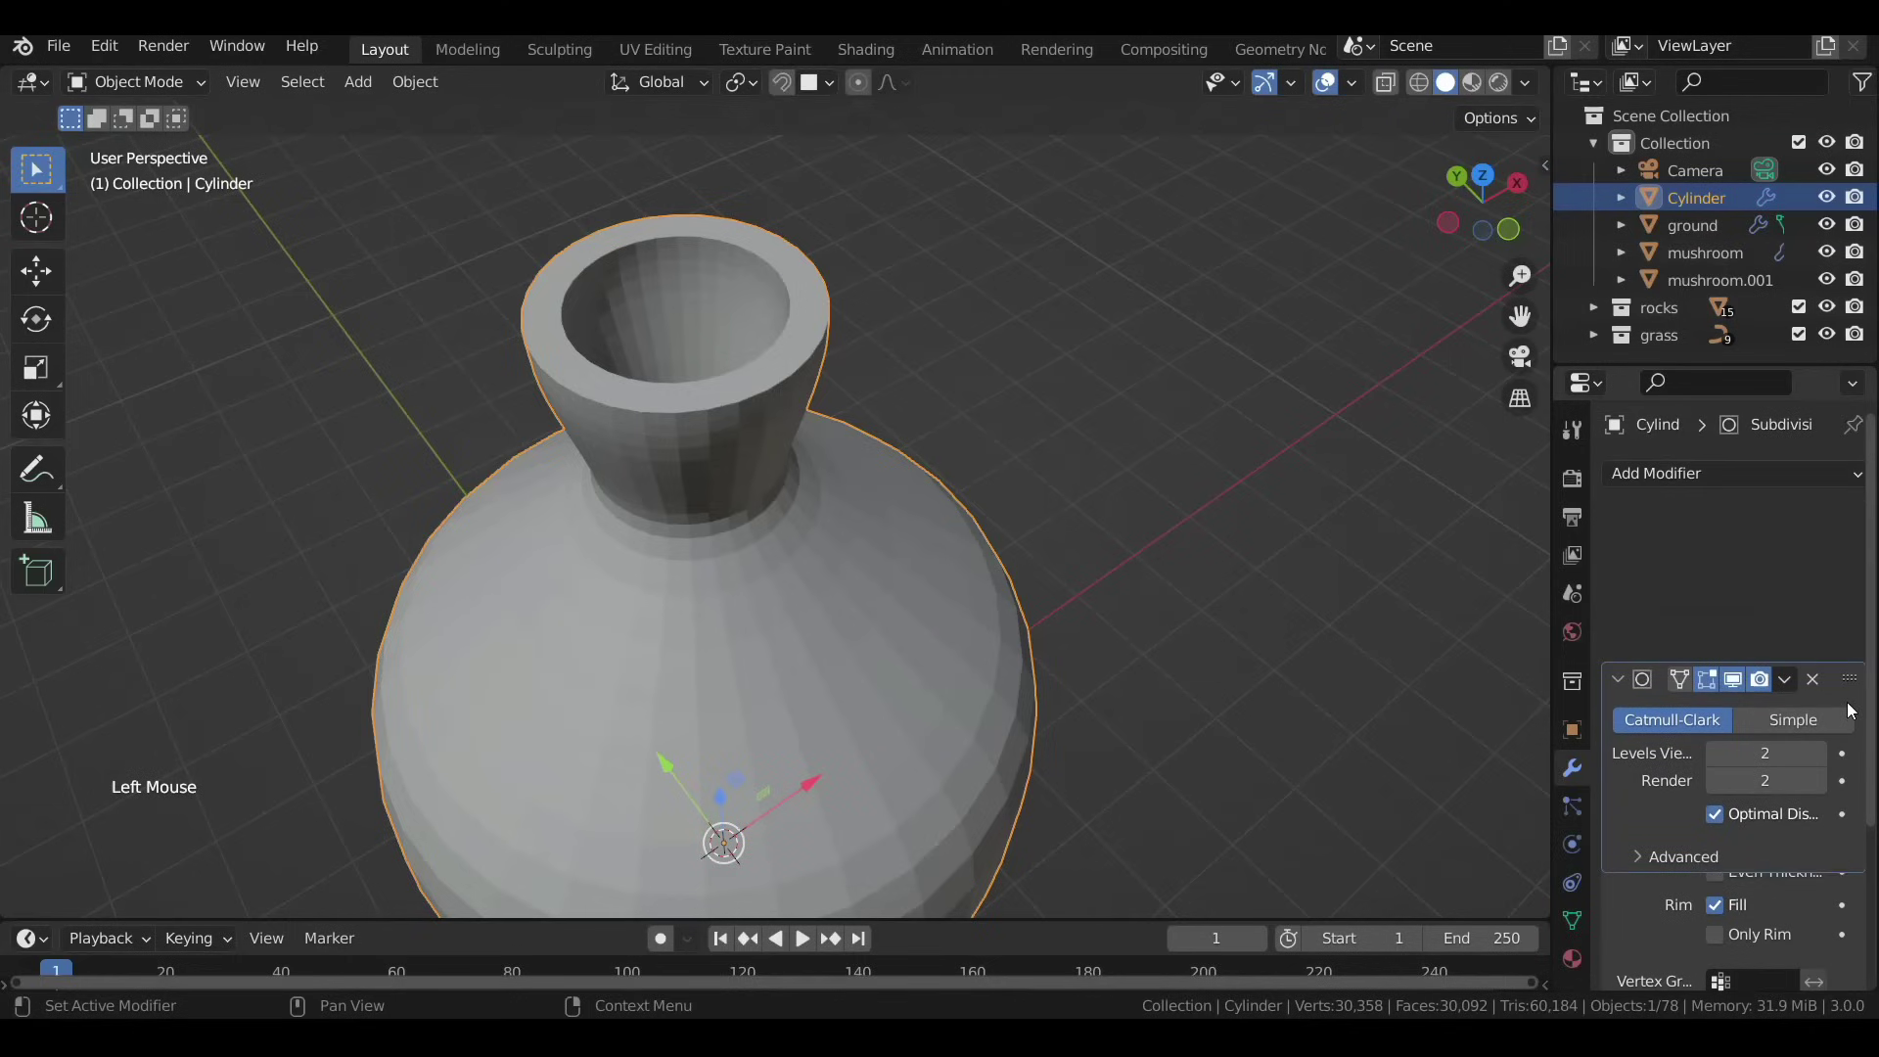
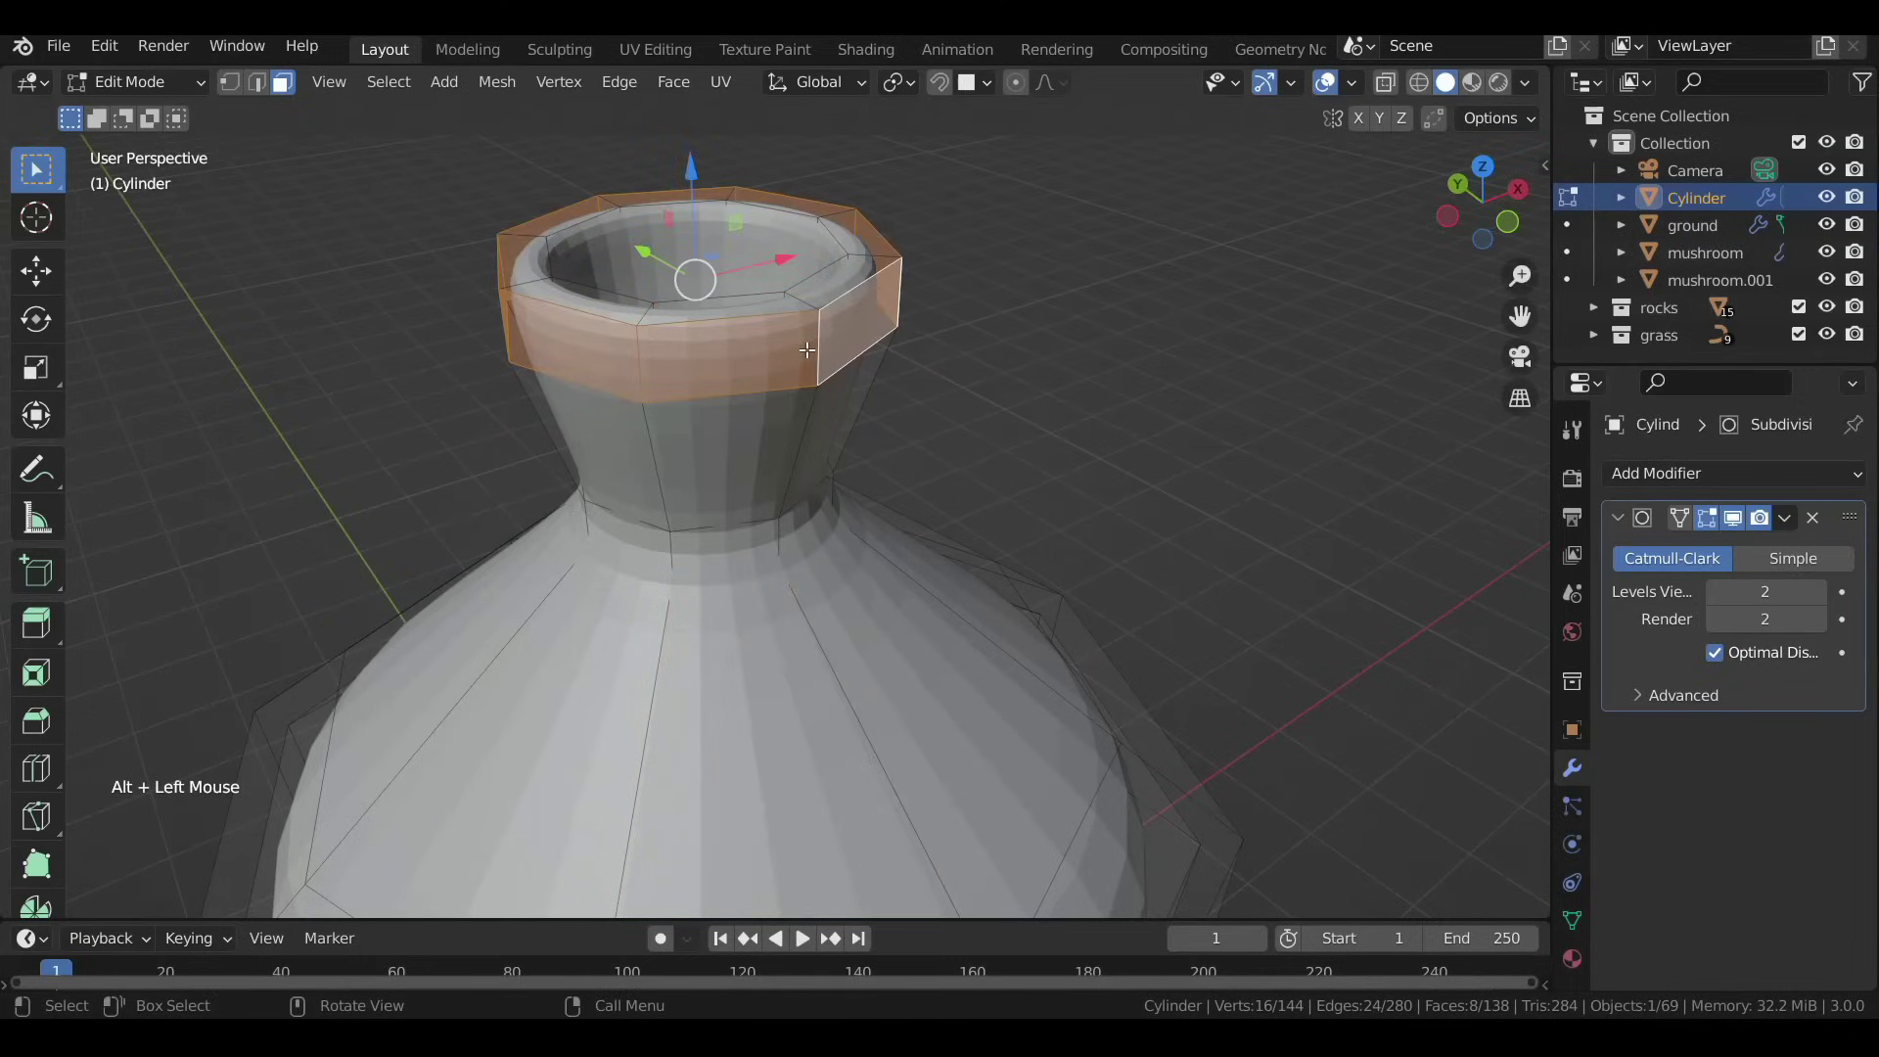
Extrude the mouth rim along normals into a lip and add a loop cut on the neck ring.
key("alt+e")
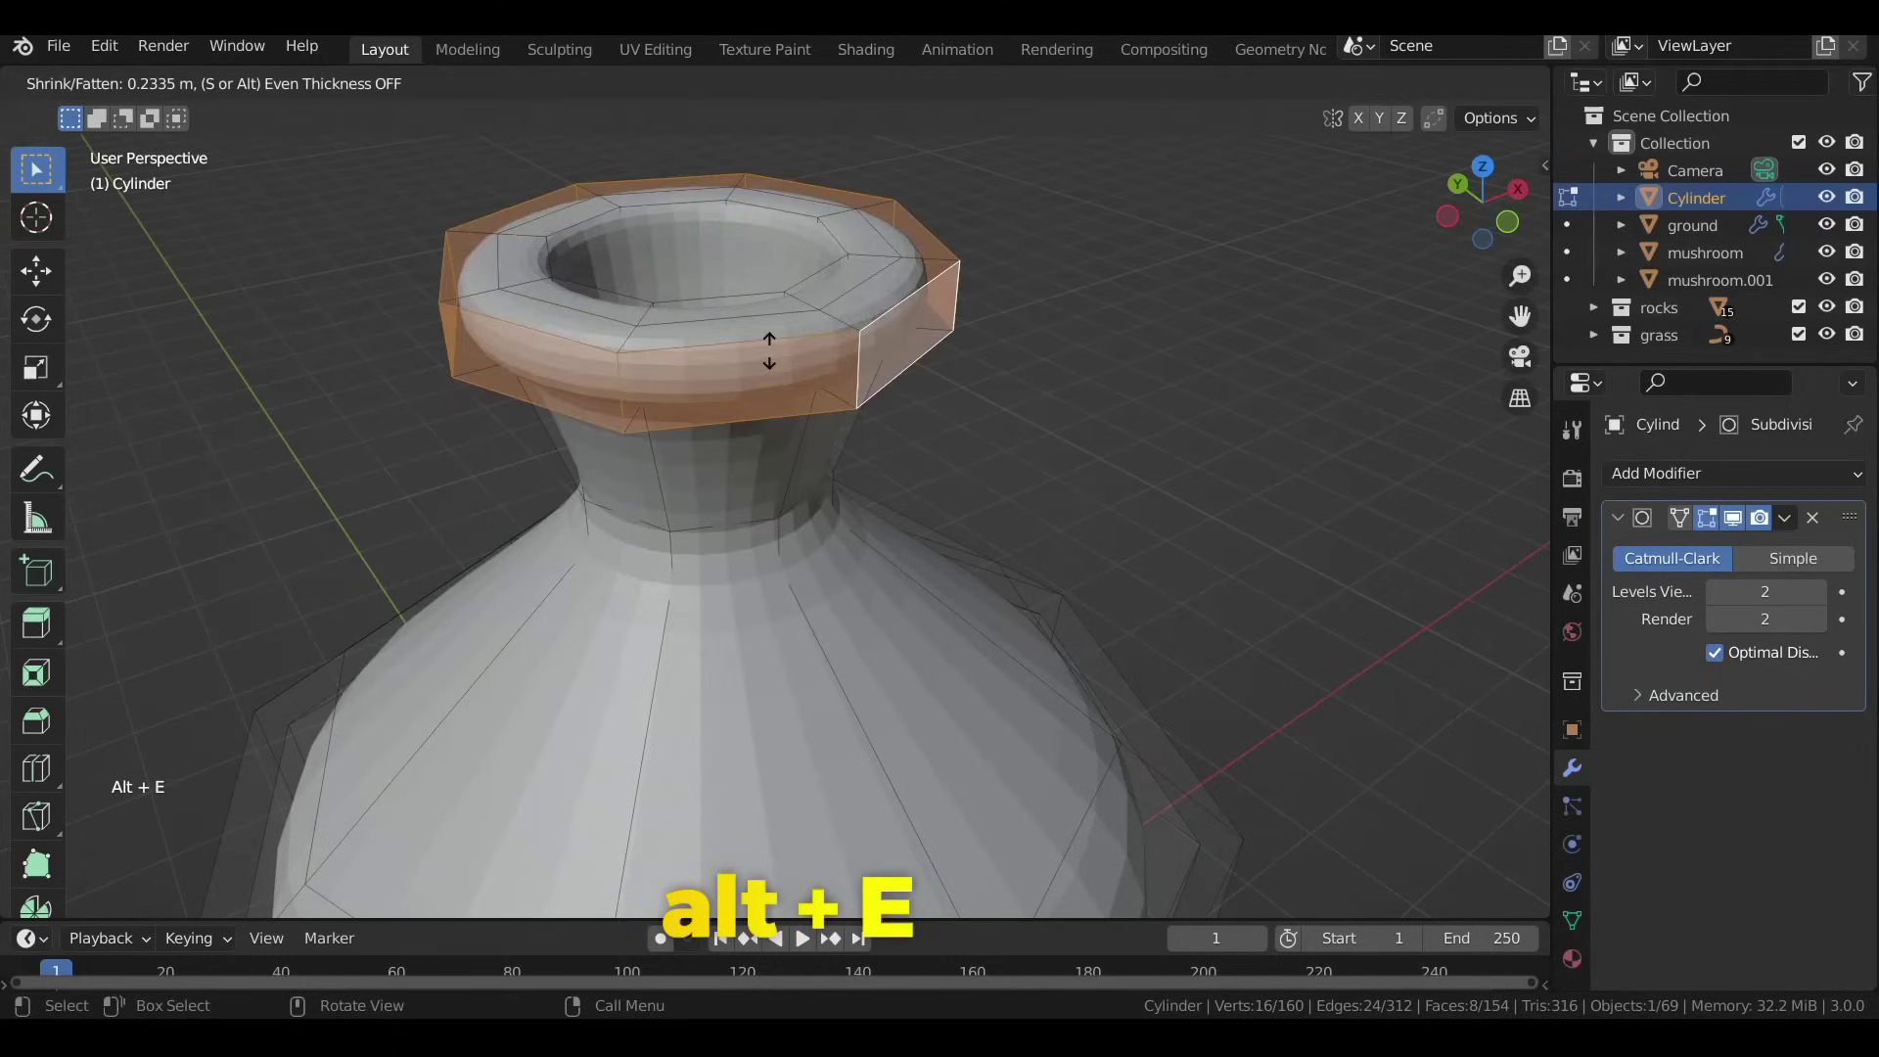
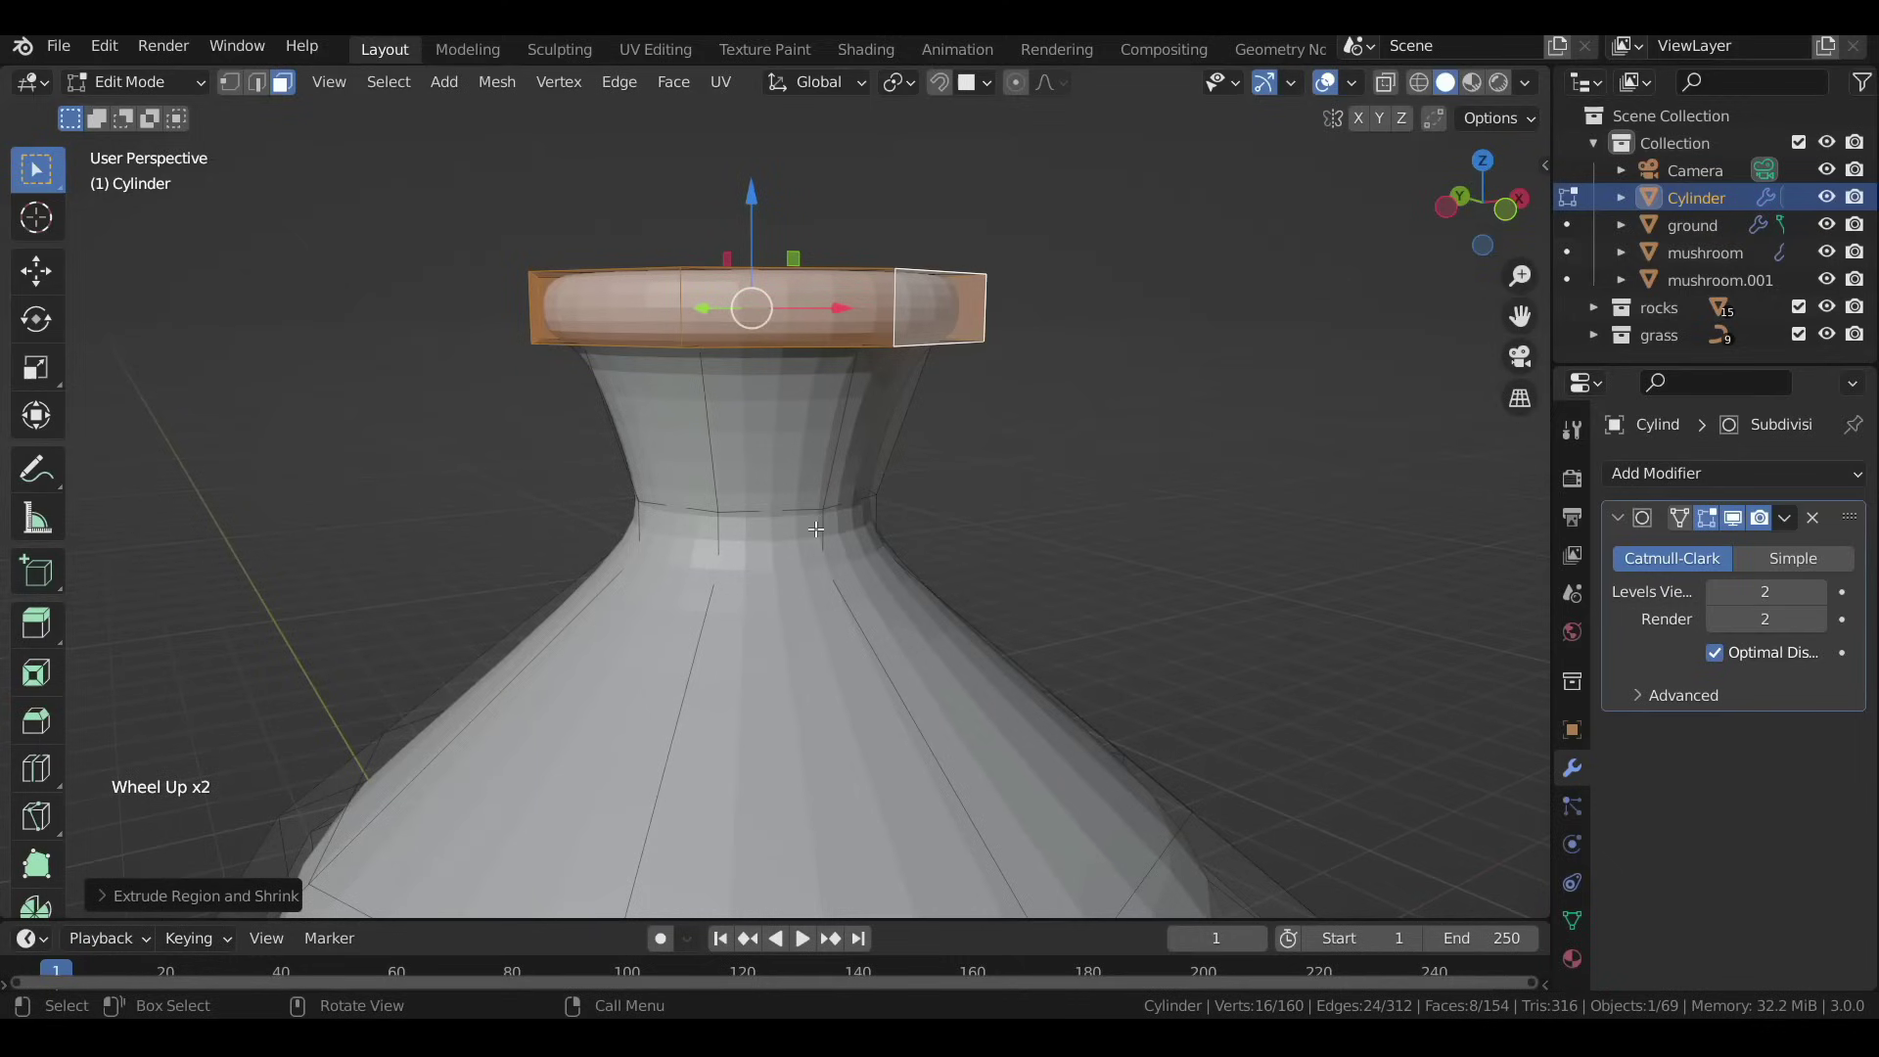
left_click(1718, 525)
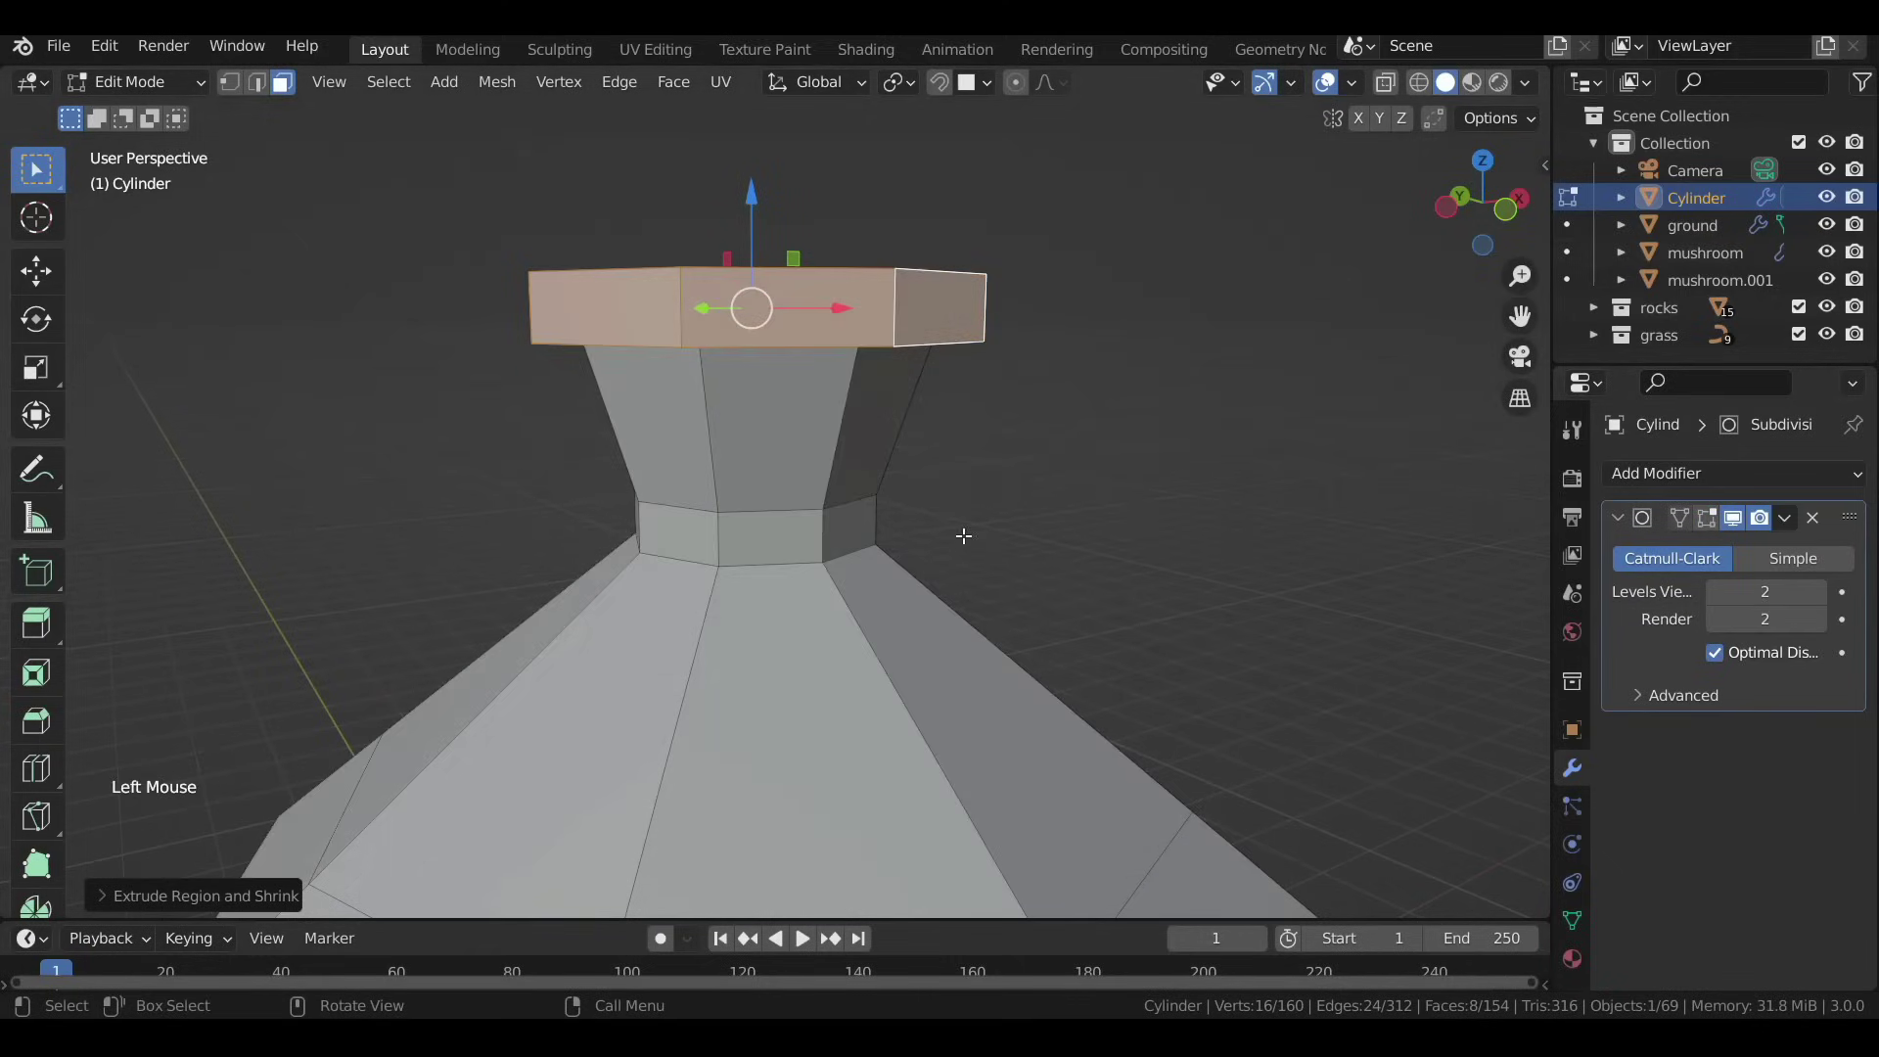
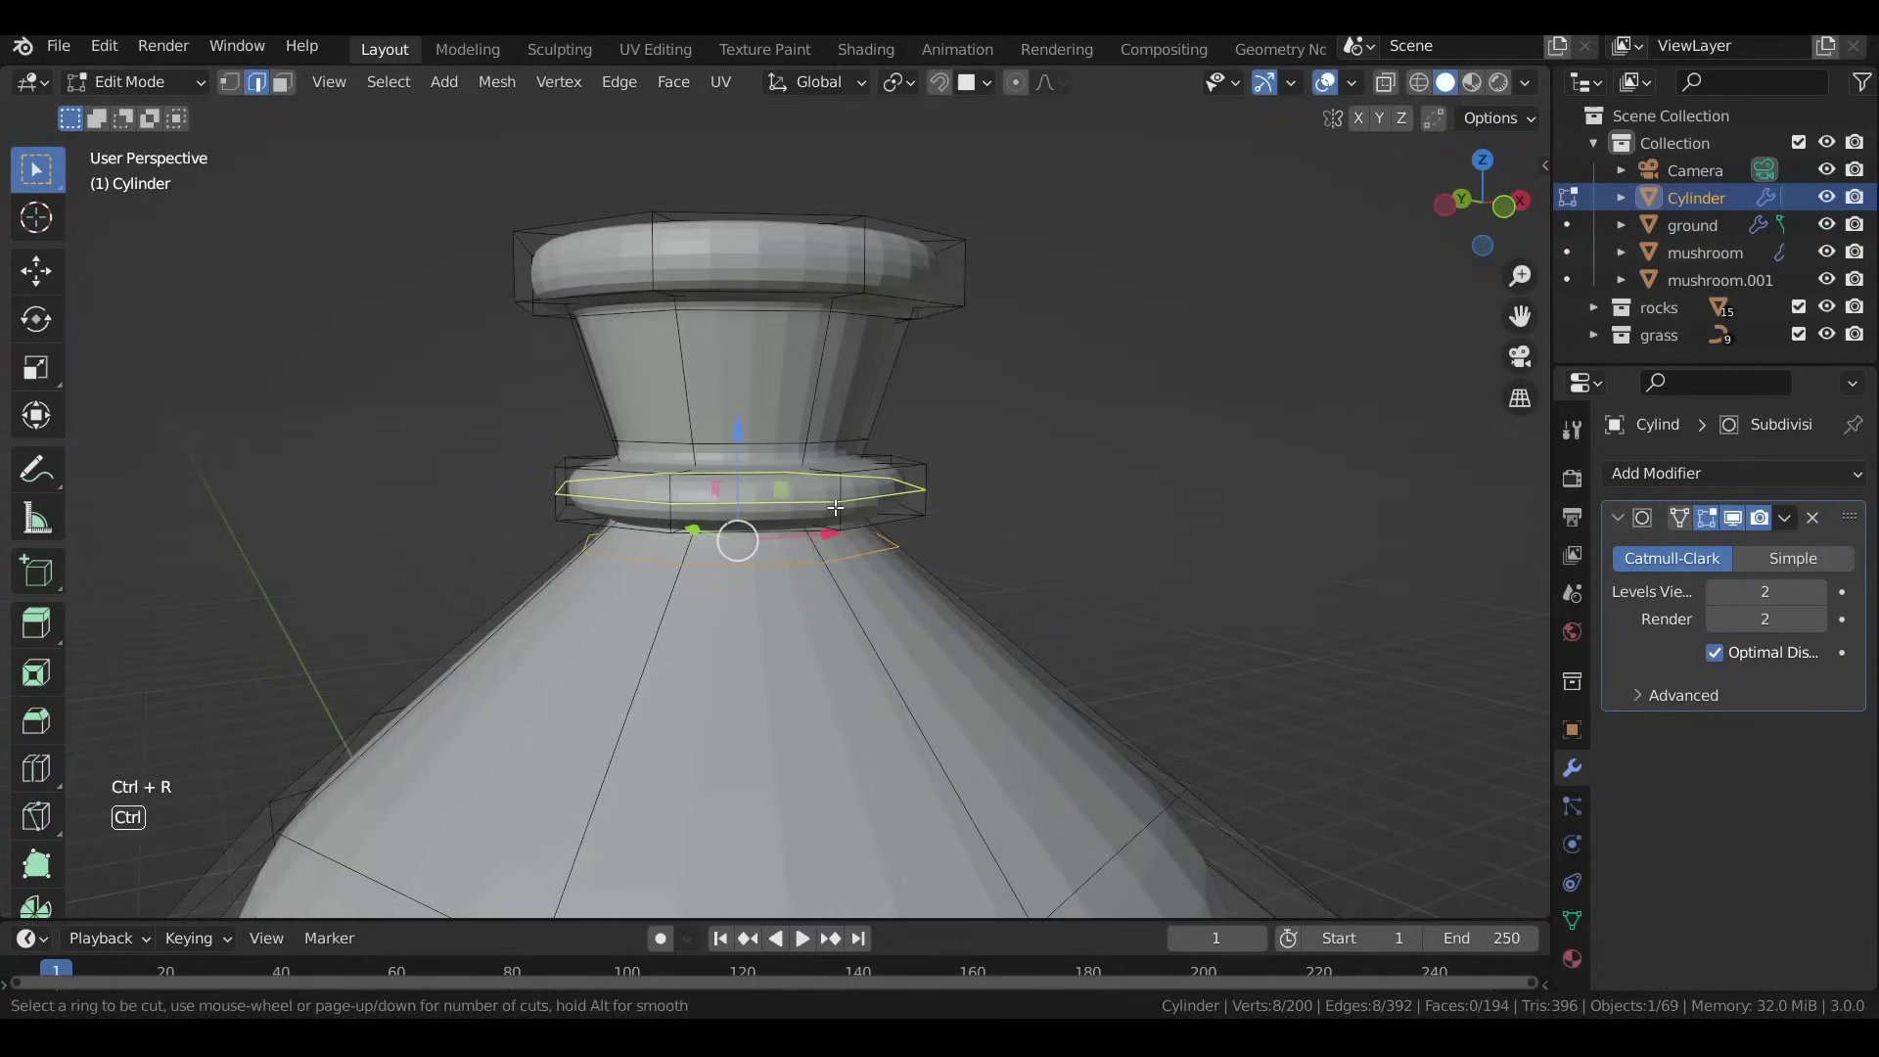
key("Tab")
scroll("down", 3)
right_click(807, 494)
scroll("down", 3)
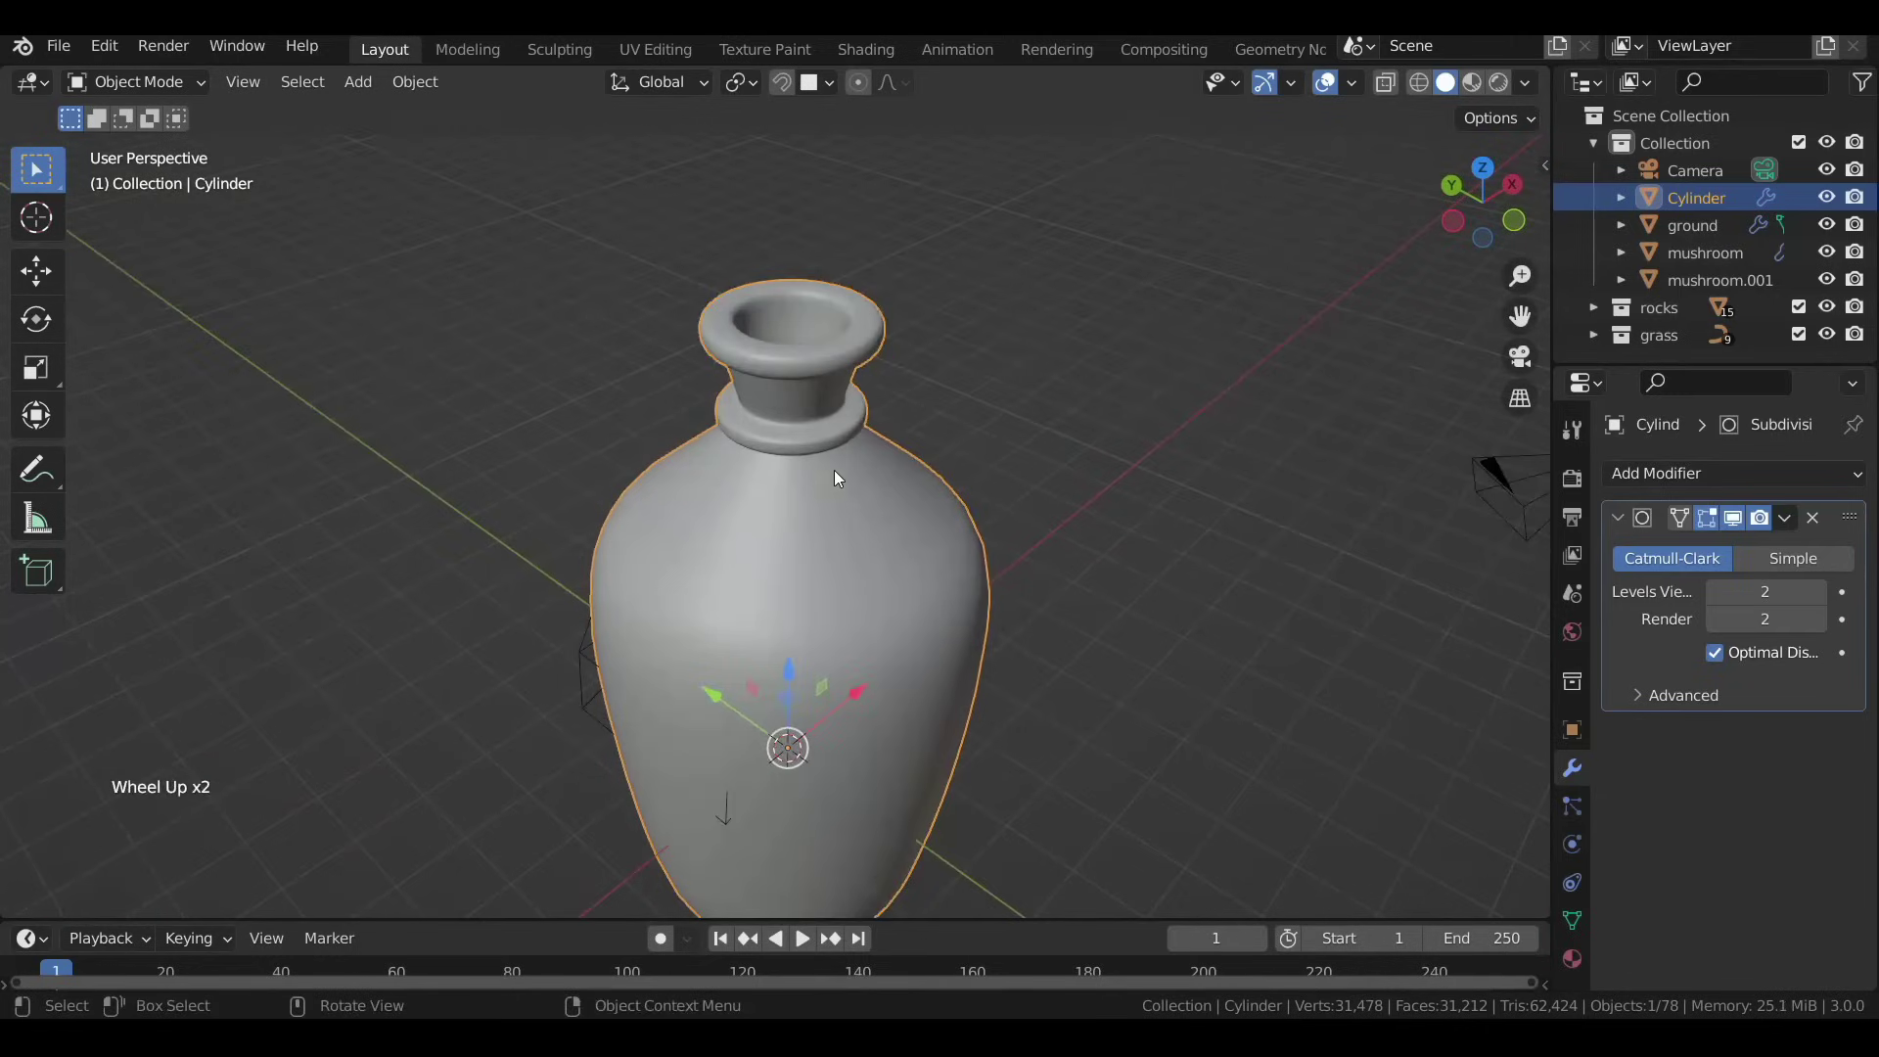
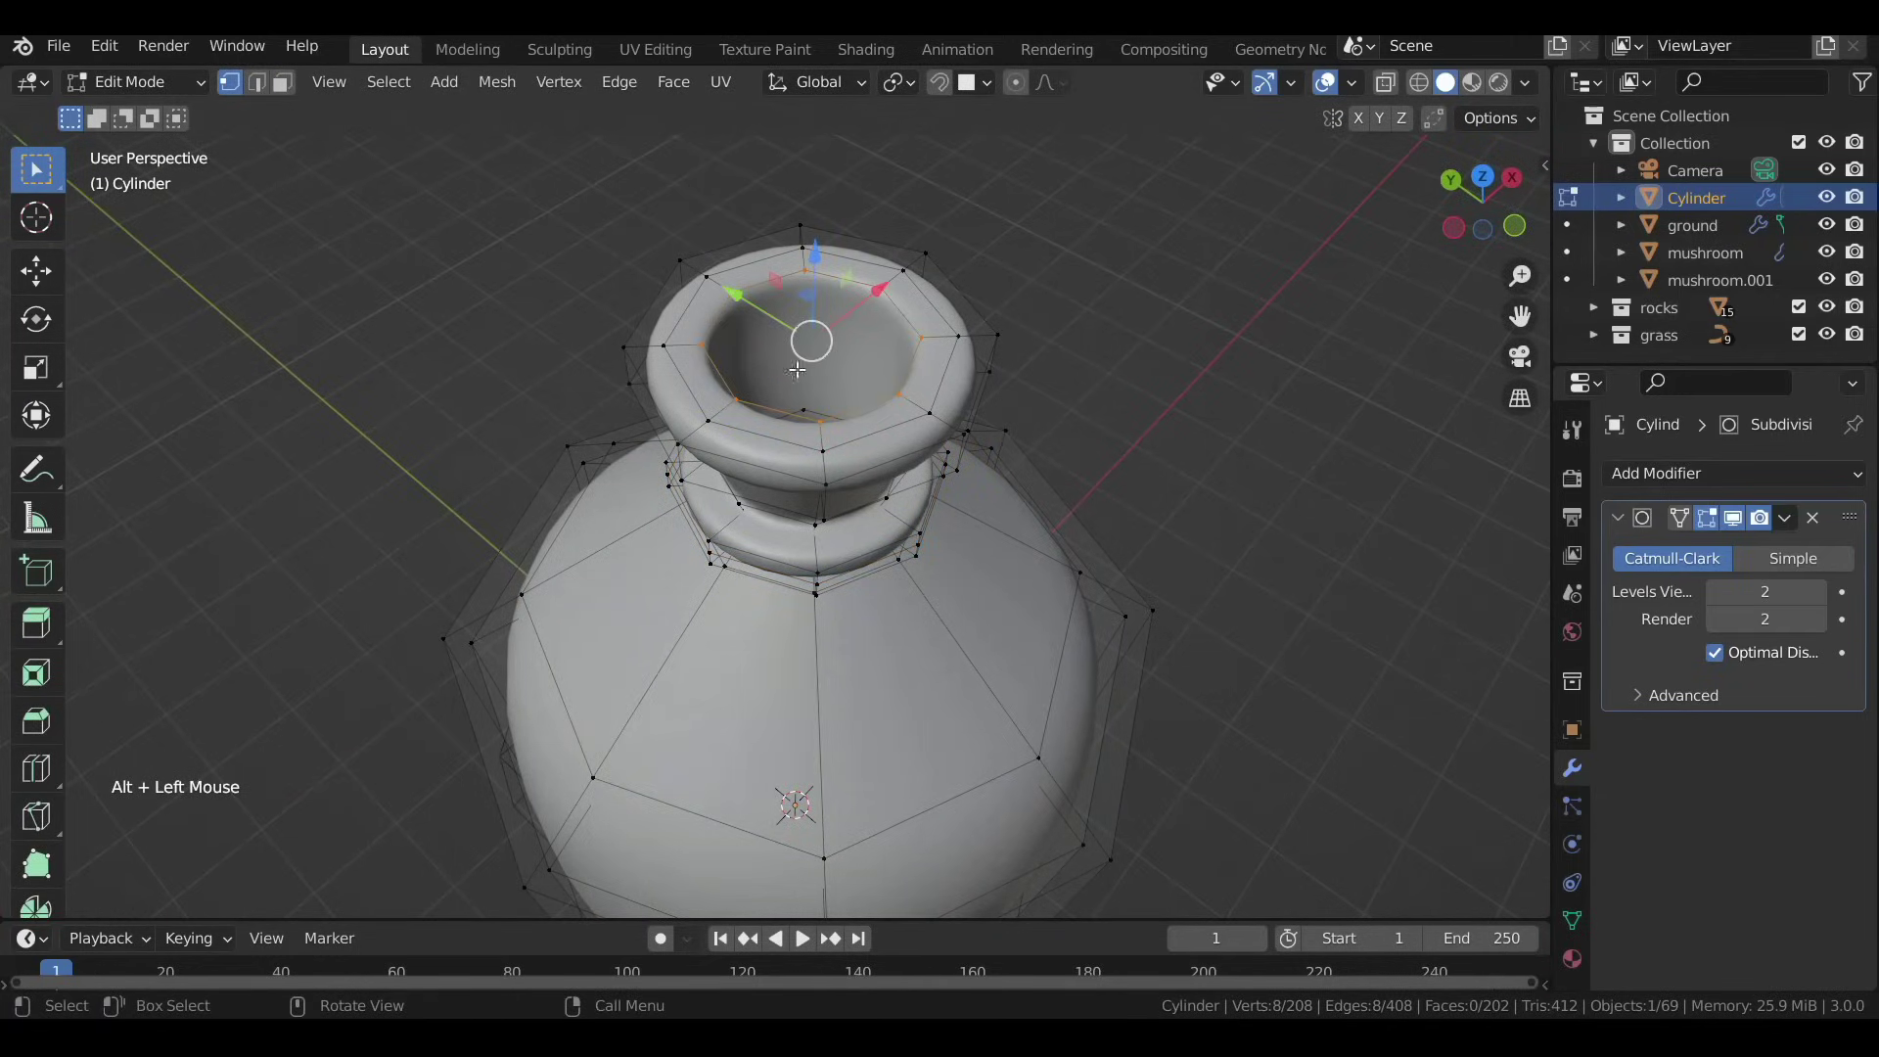
Duplicate the inner mouth faces into a separate object and name the pieces cork and bottle.
key("shift+d")
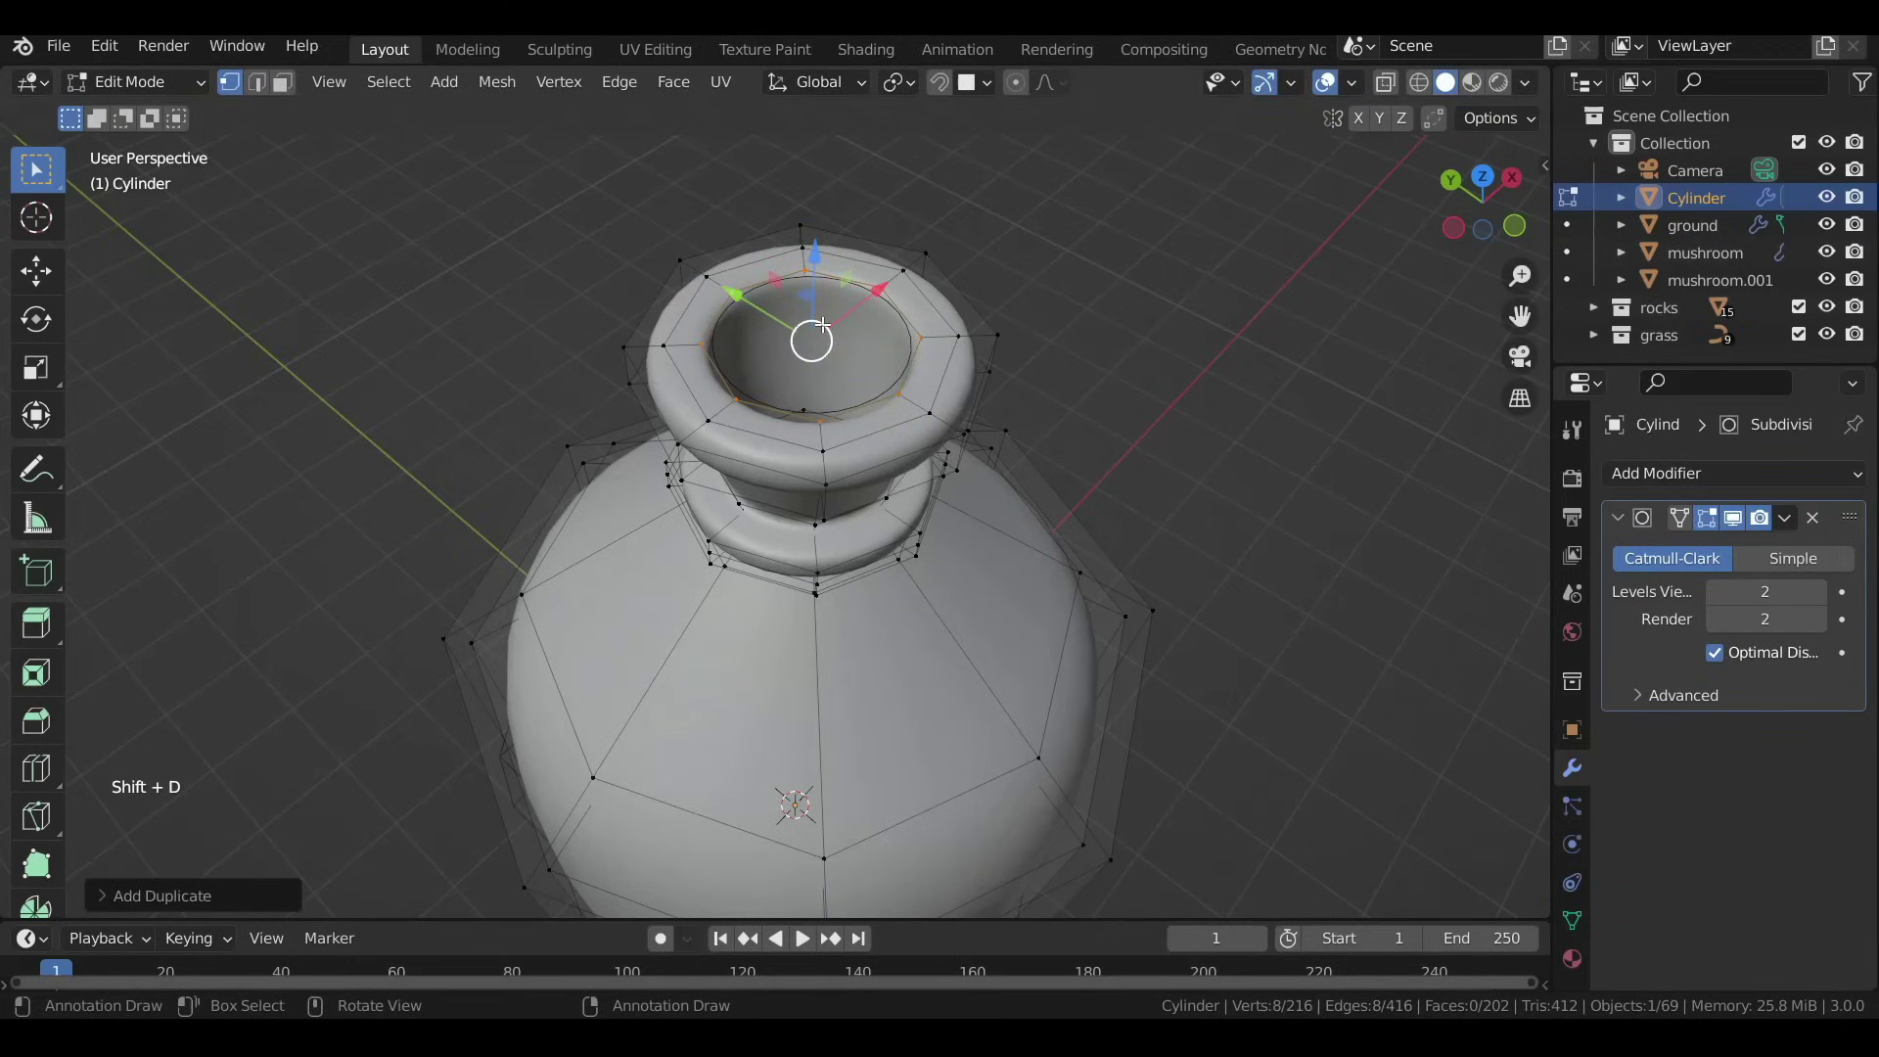
key("p")
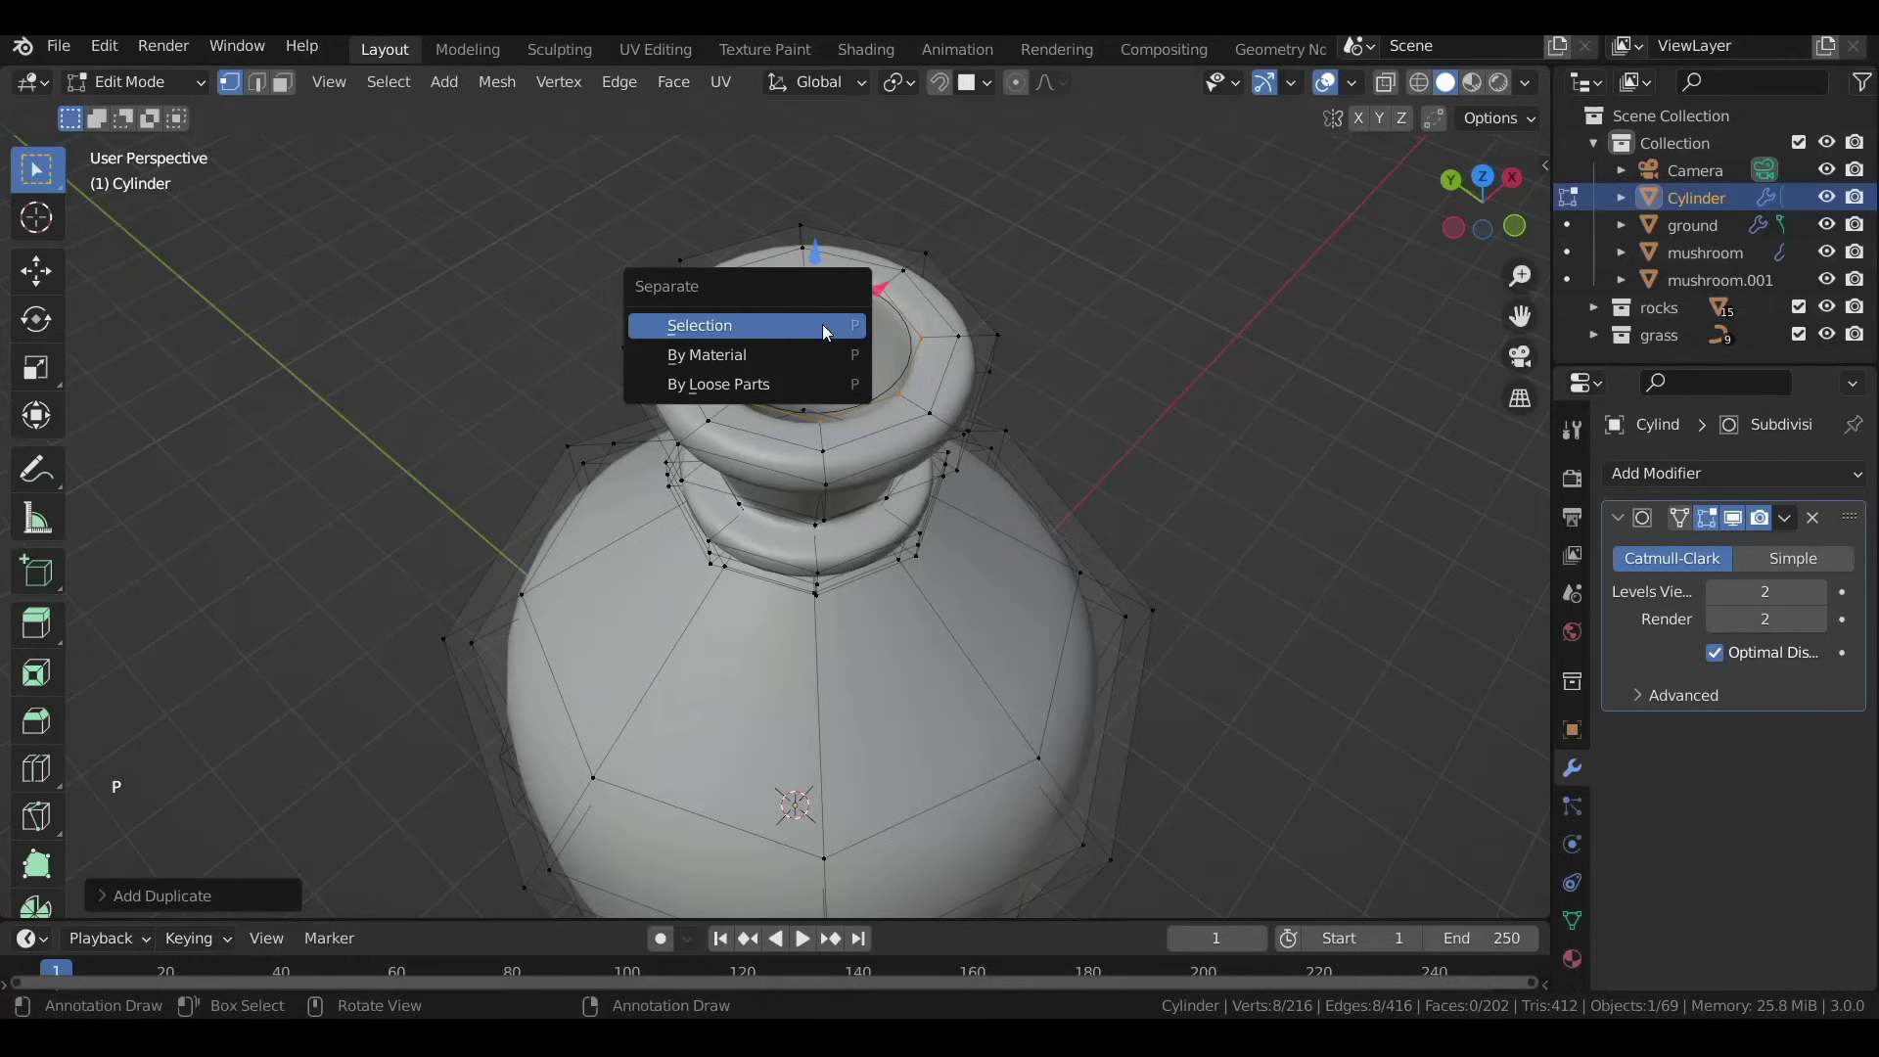
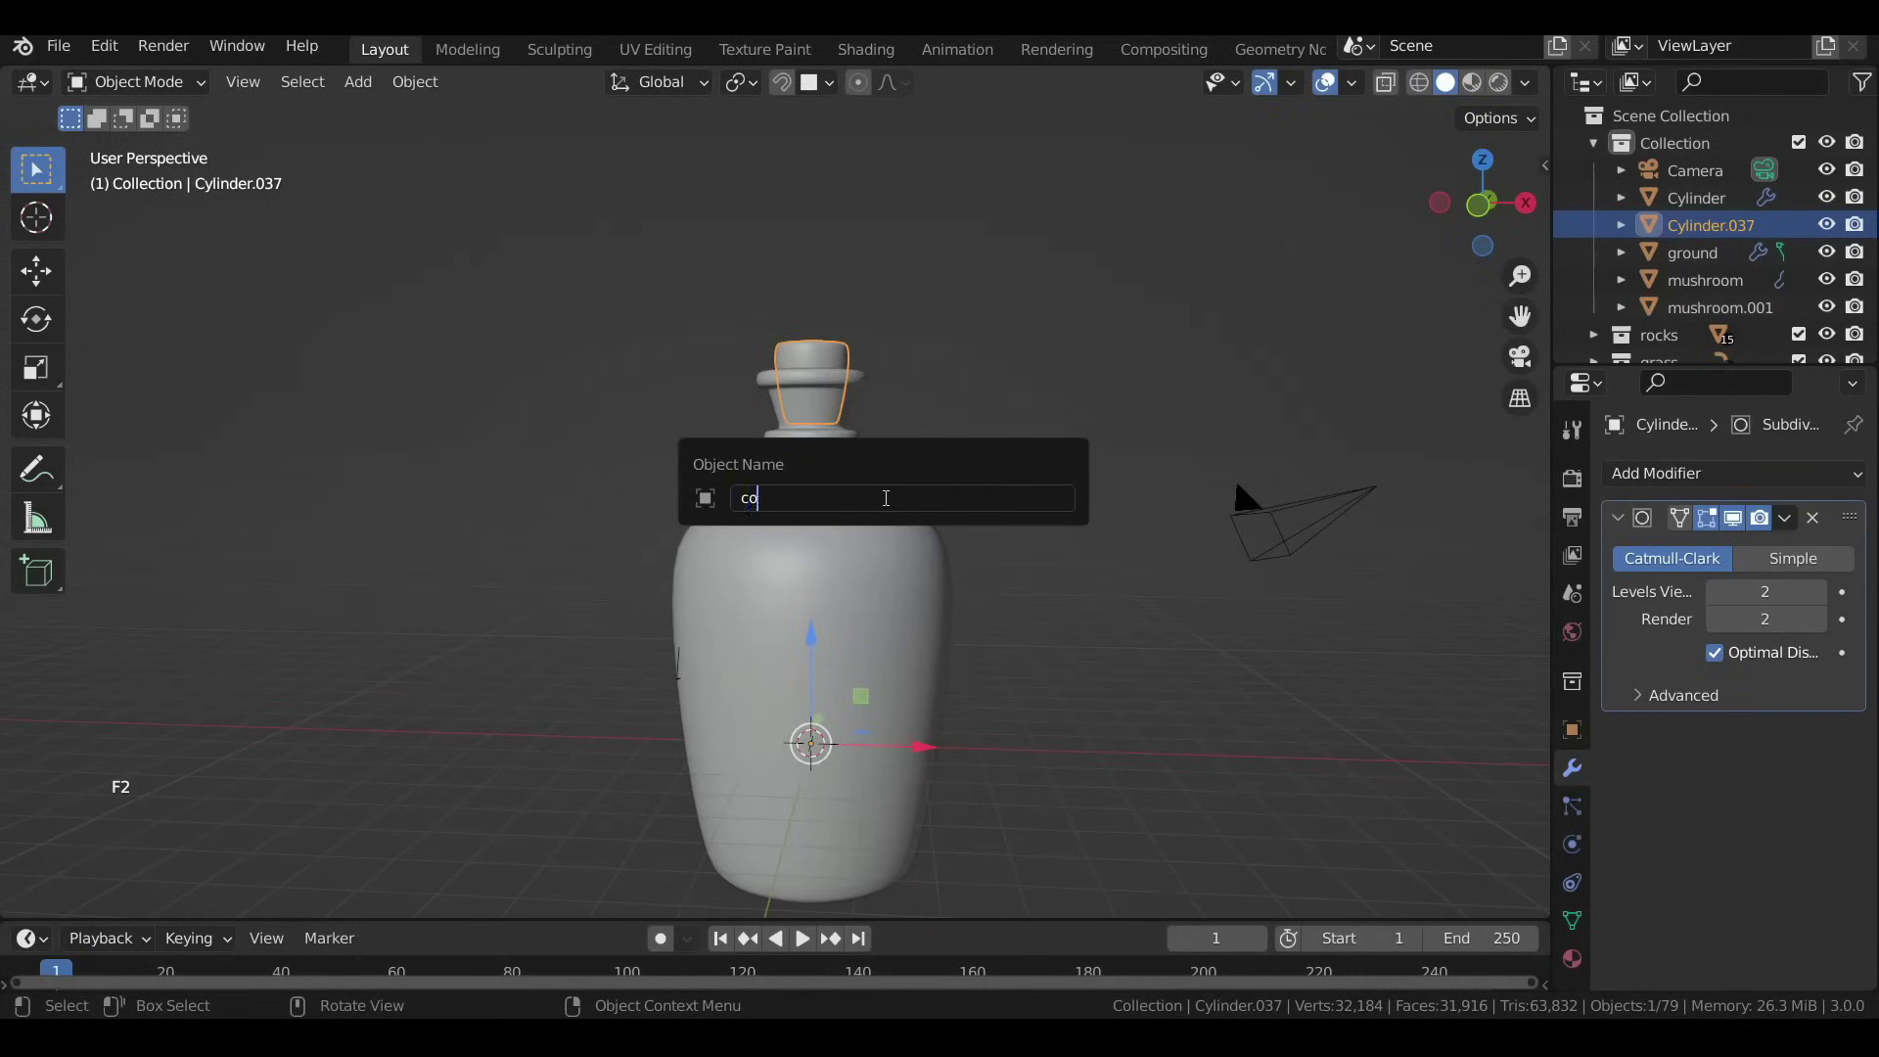
left_click(890, 505)
key("F2")
key("t")
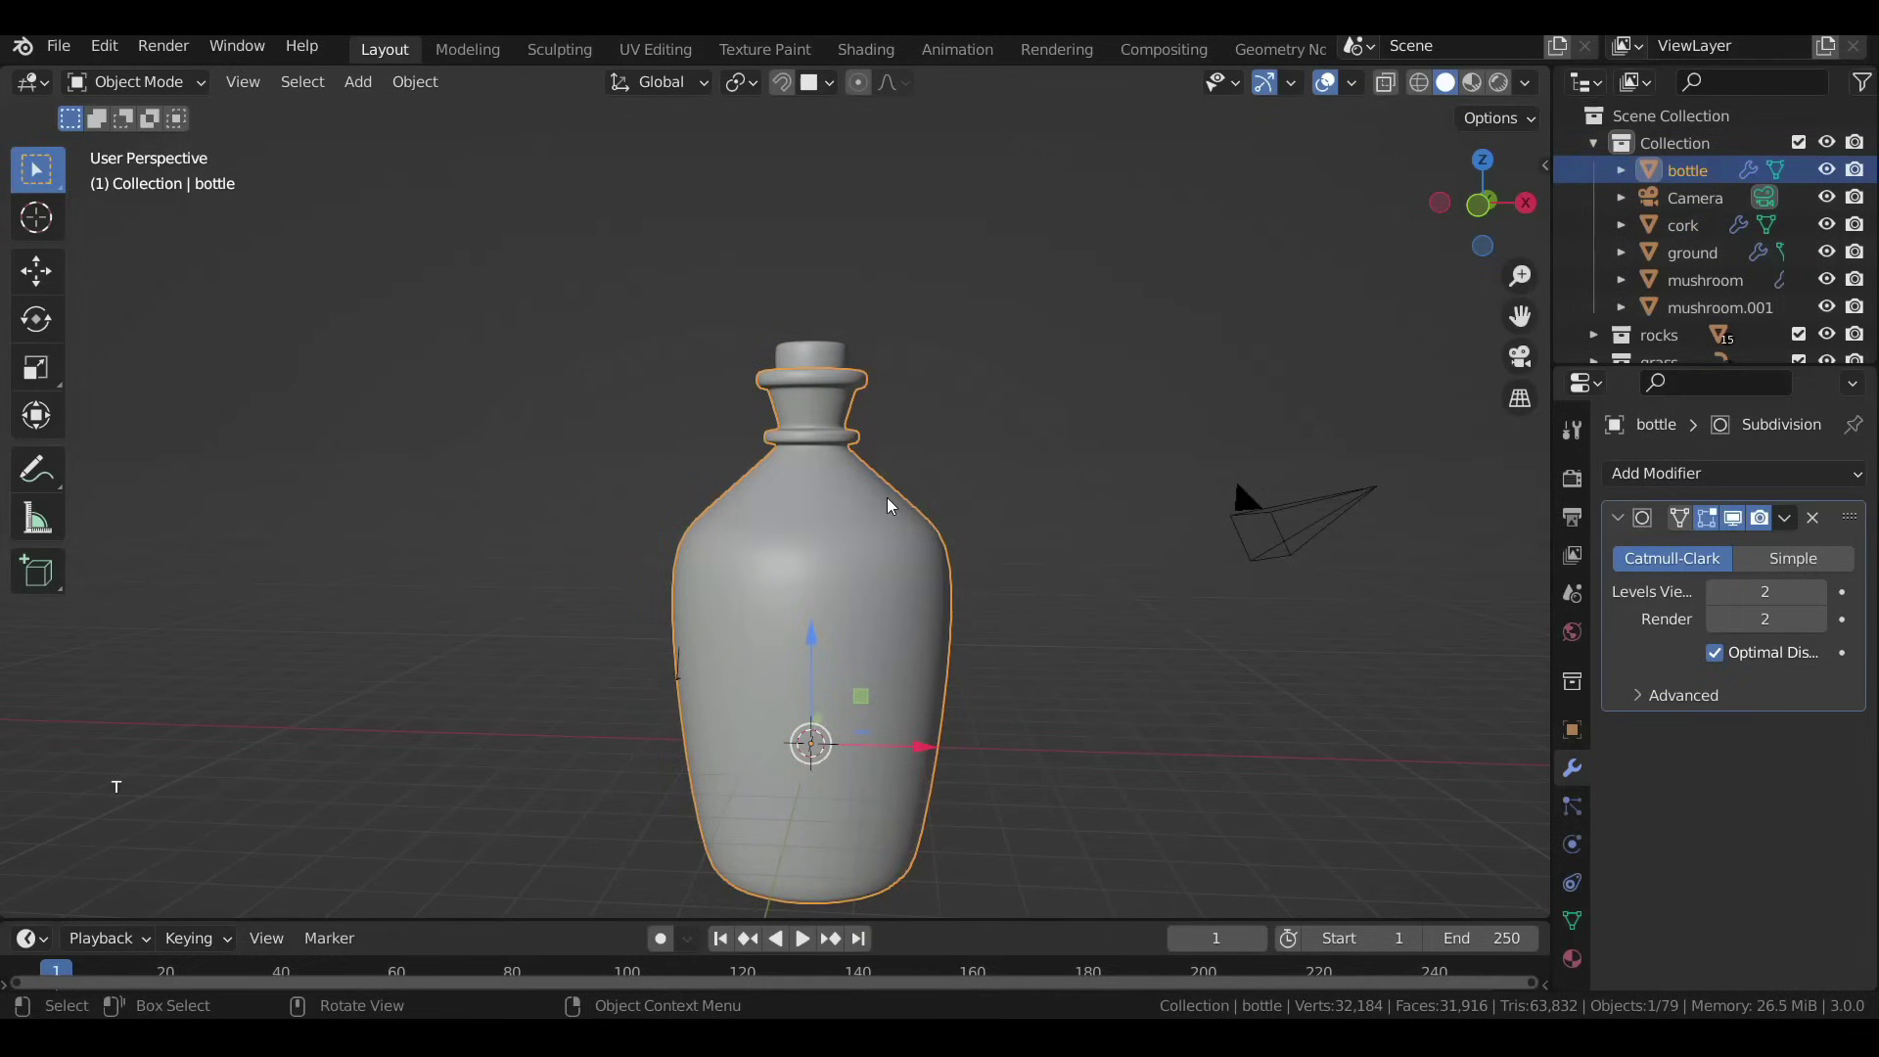
Parent the cork to the bottle as its child object.
left_click(840, 366)
left_click(827, 464)
key("ctrl+p")
left_click(868, 532)
left_click(880, 529)
Add a plane, raise its back edge into a wall, and round the bend with a 10-segment Bevel.
key("g")
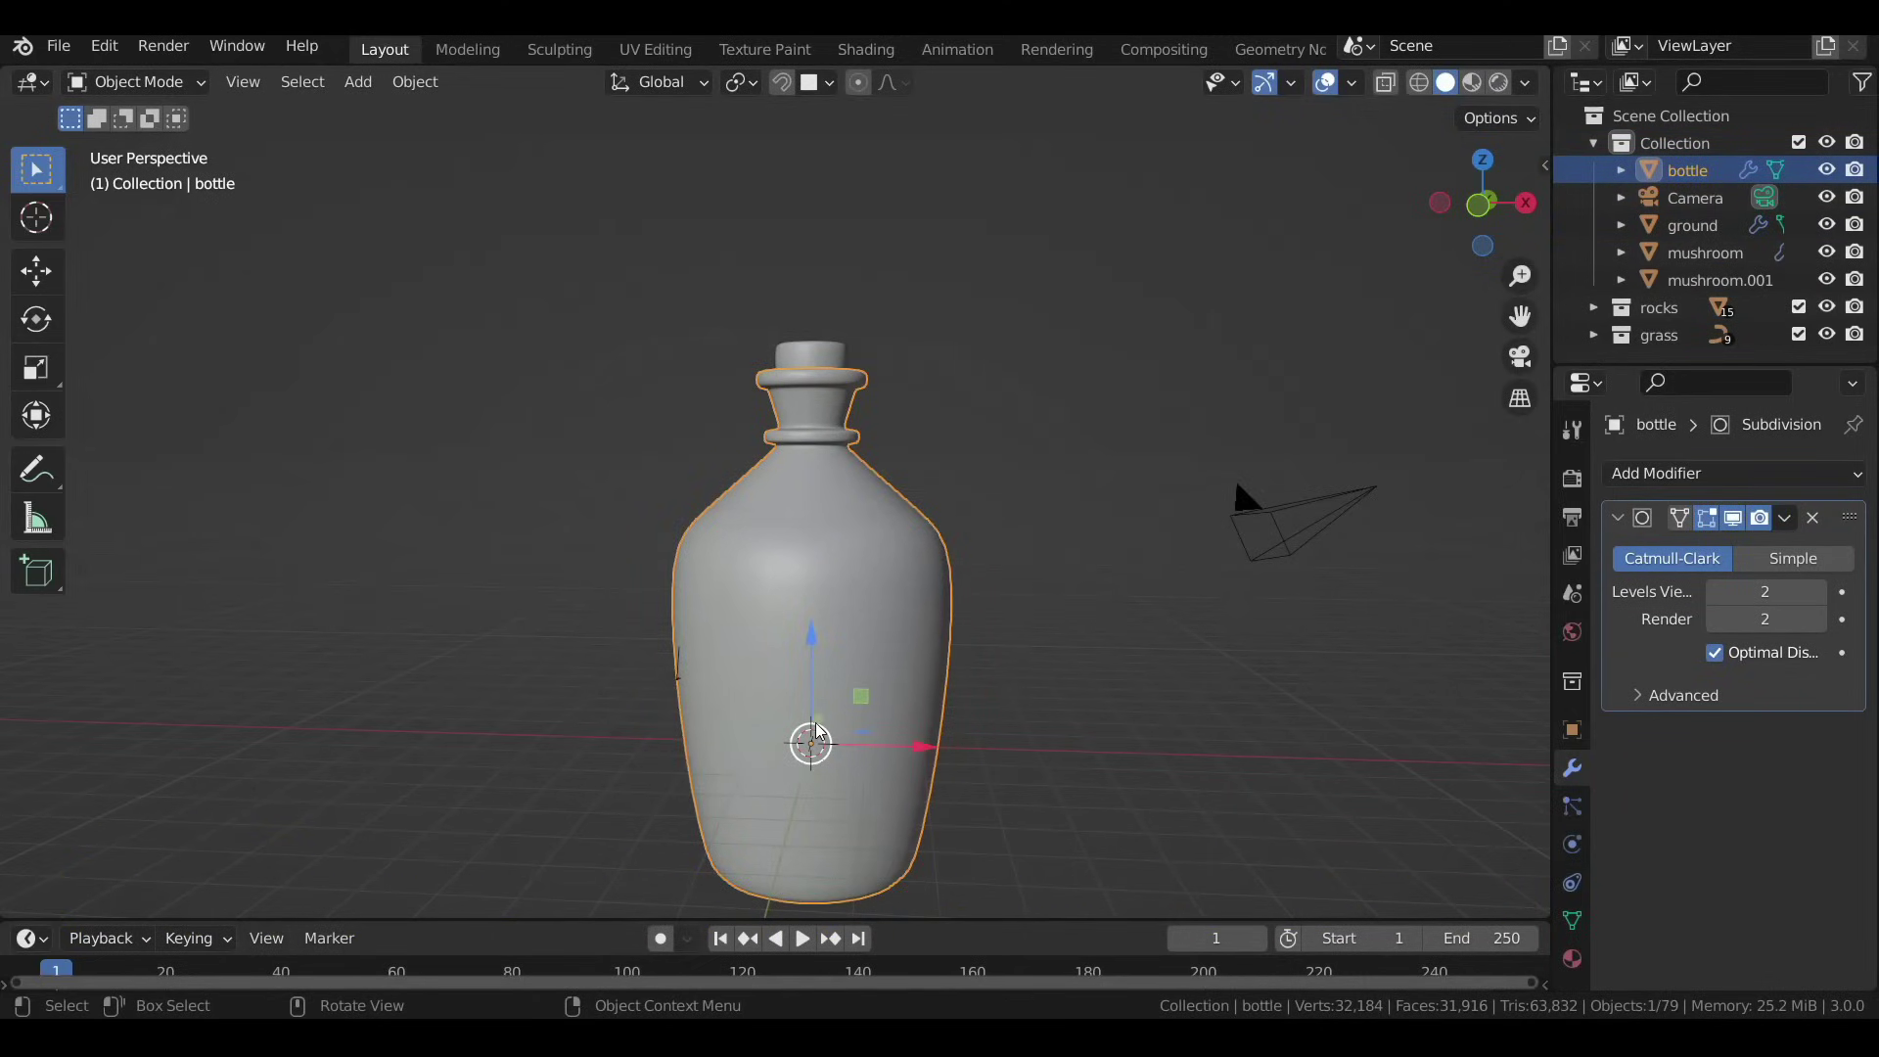
key("shift+a")
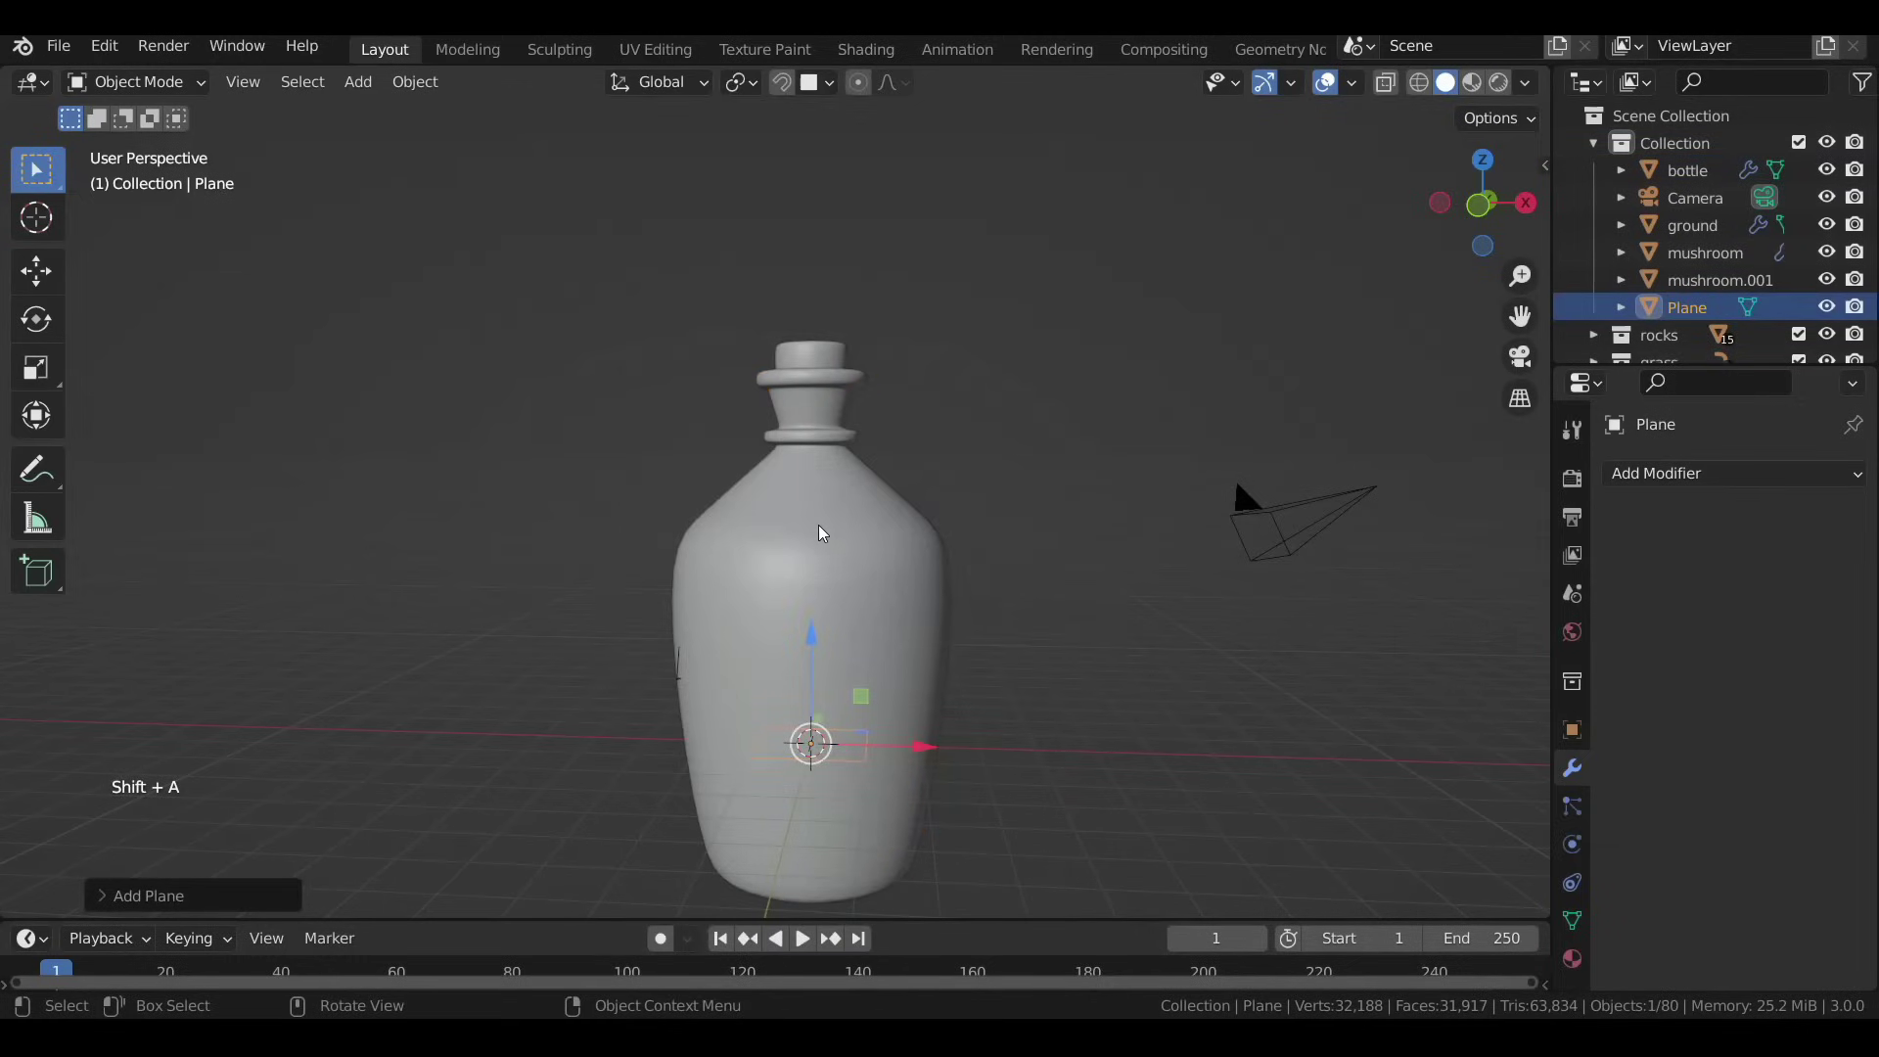
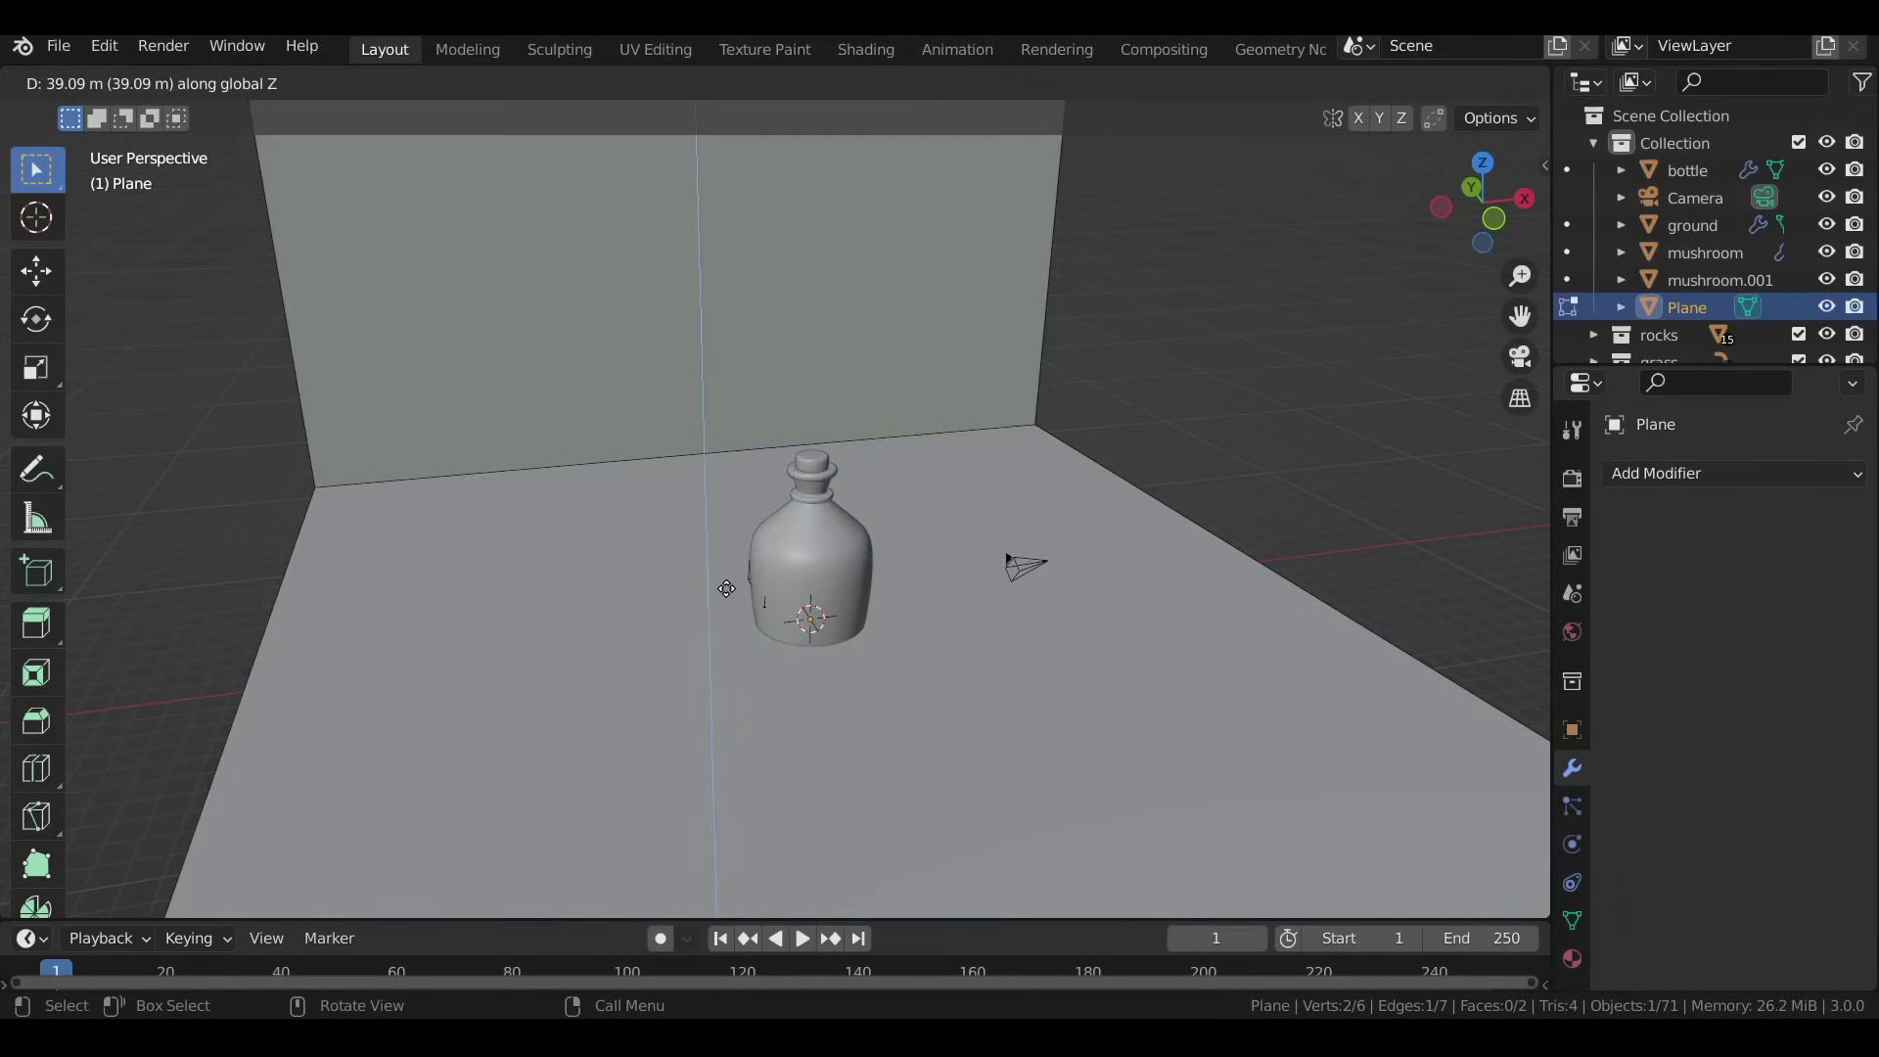
key("Tab")
left_click(1646, 474)
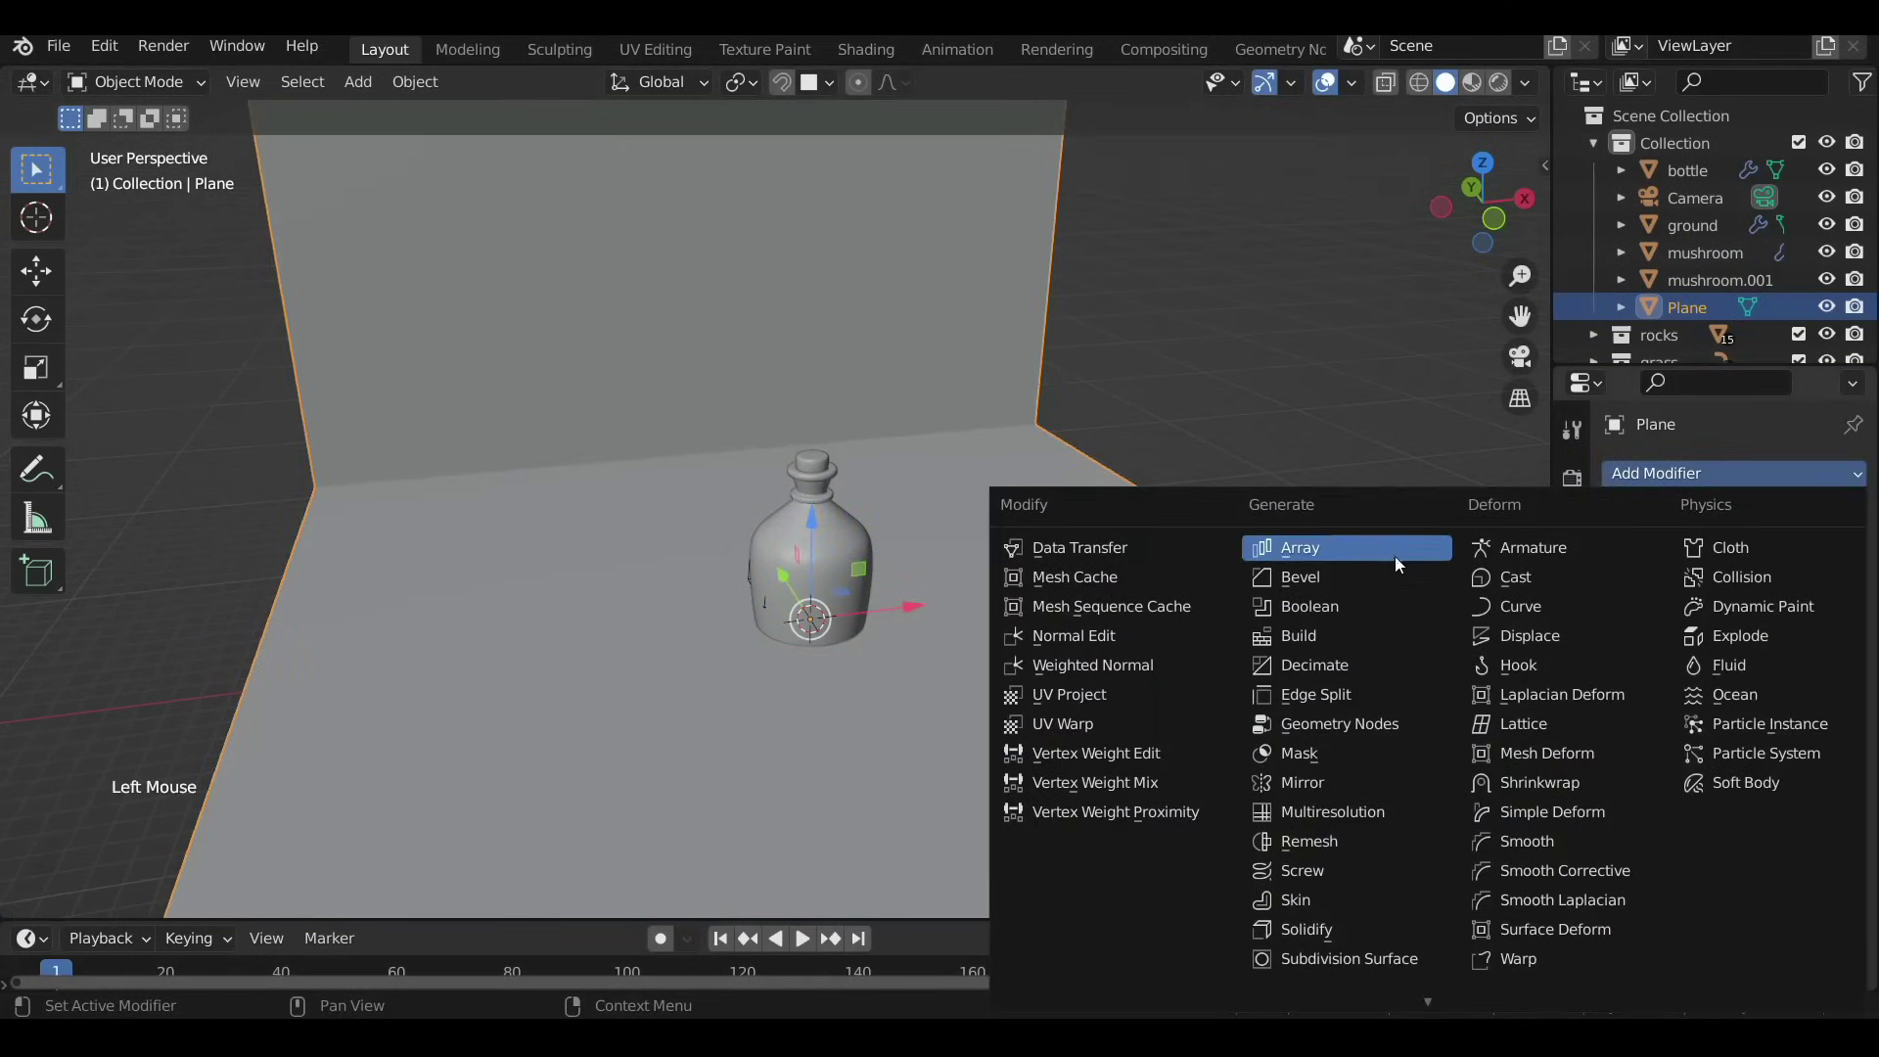
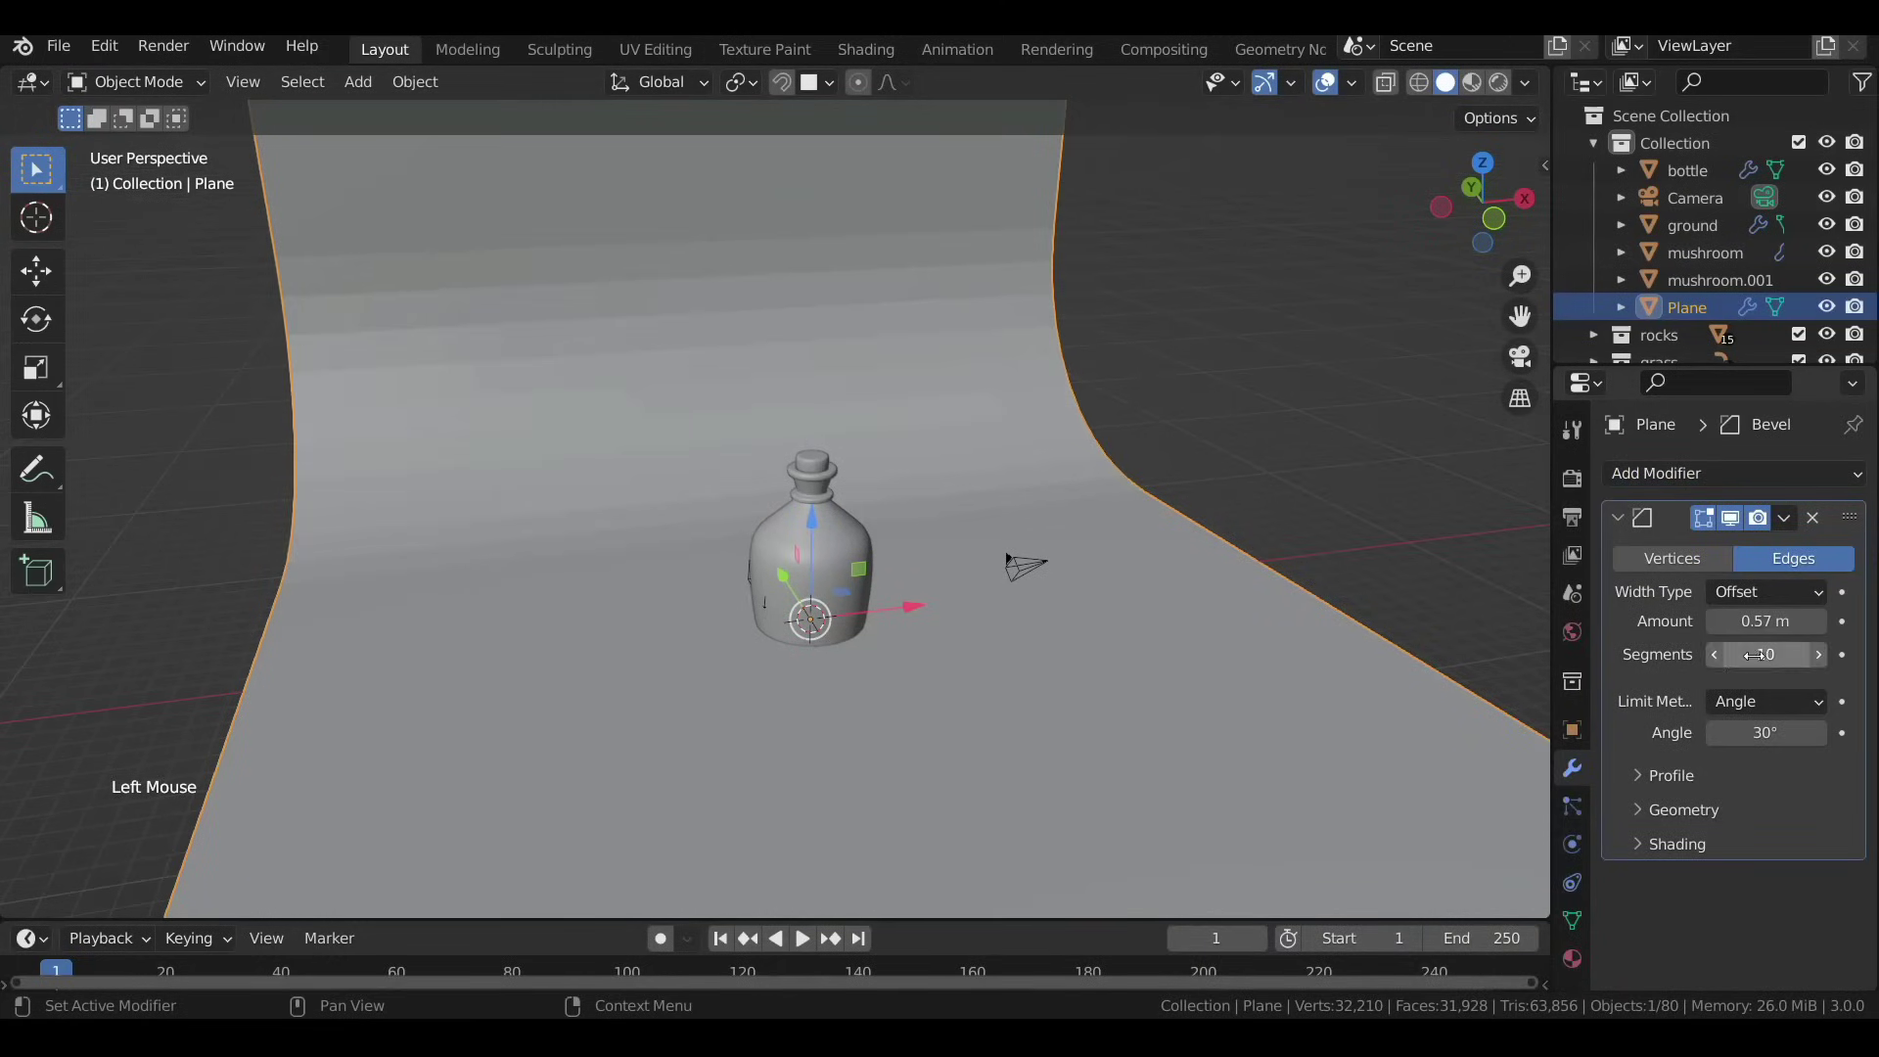
Select the bottle and other scene objects and move them onto the backdrop floor.
right_click(917, 357)
middle_click(884, 417)
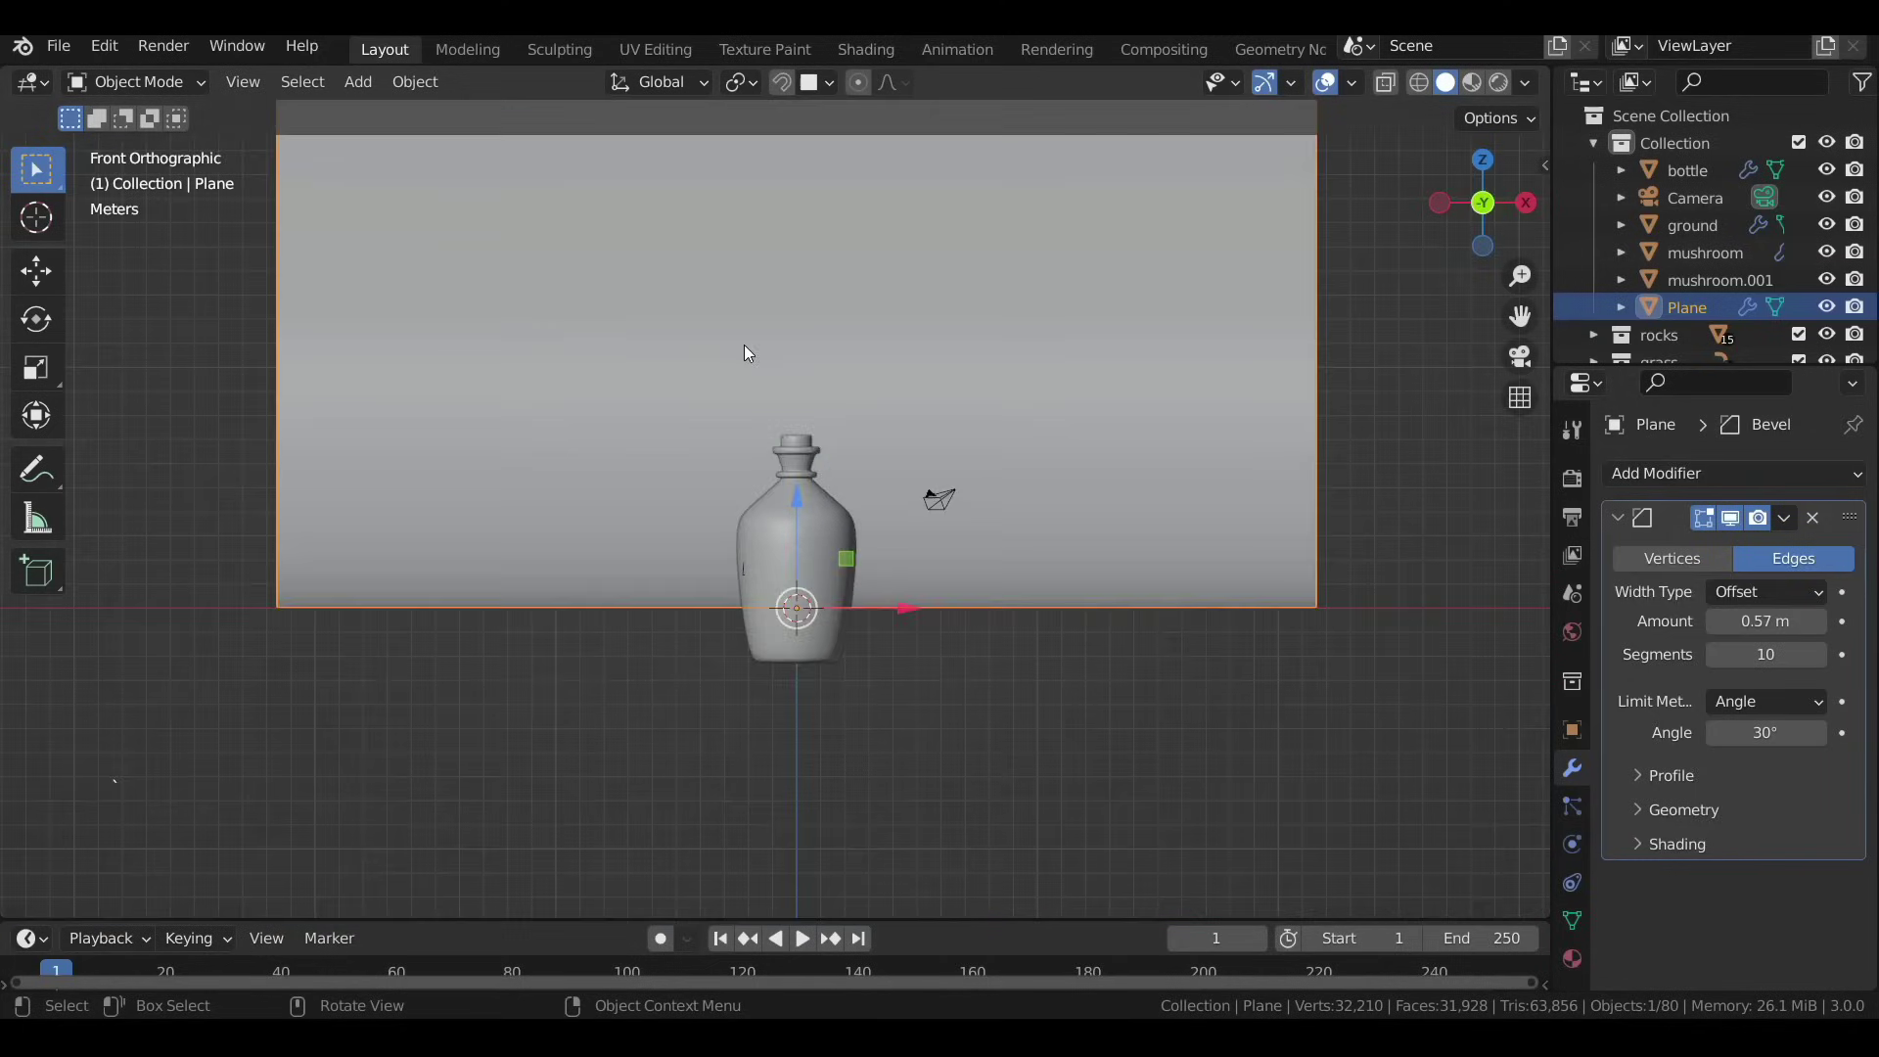
scroll("up", 3)
key("ctrl+i")
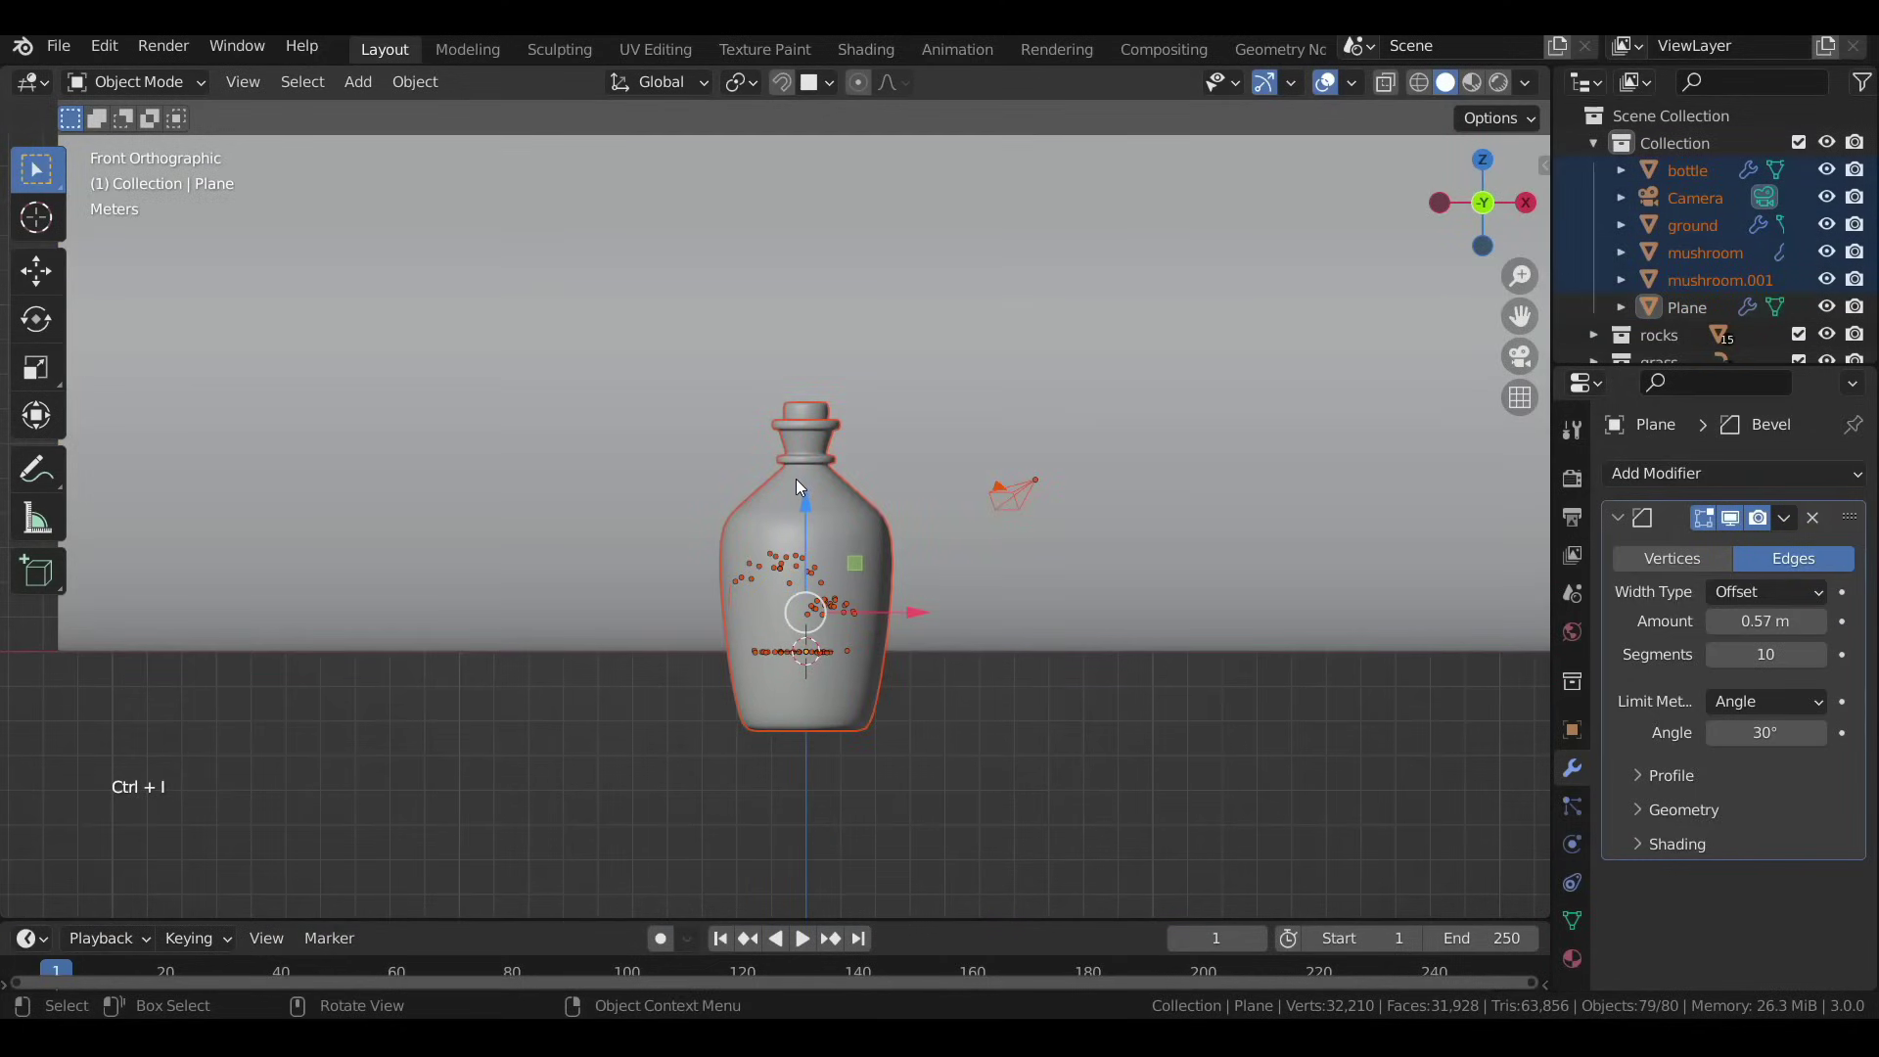
left_click(805, 523)
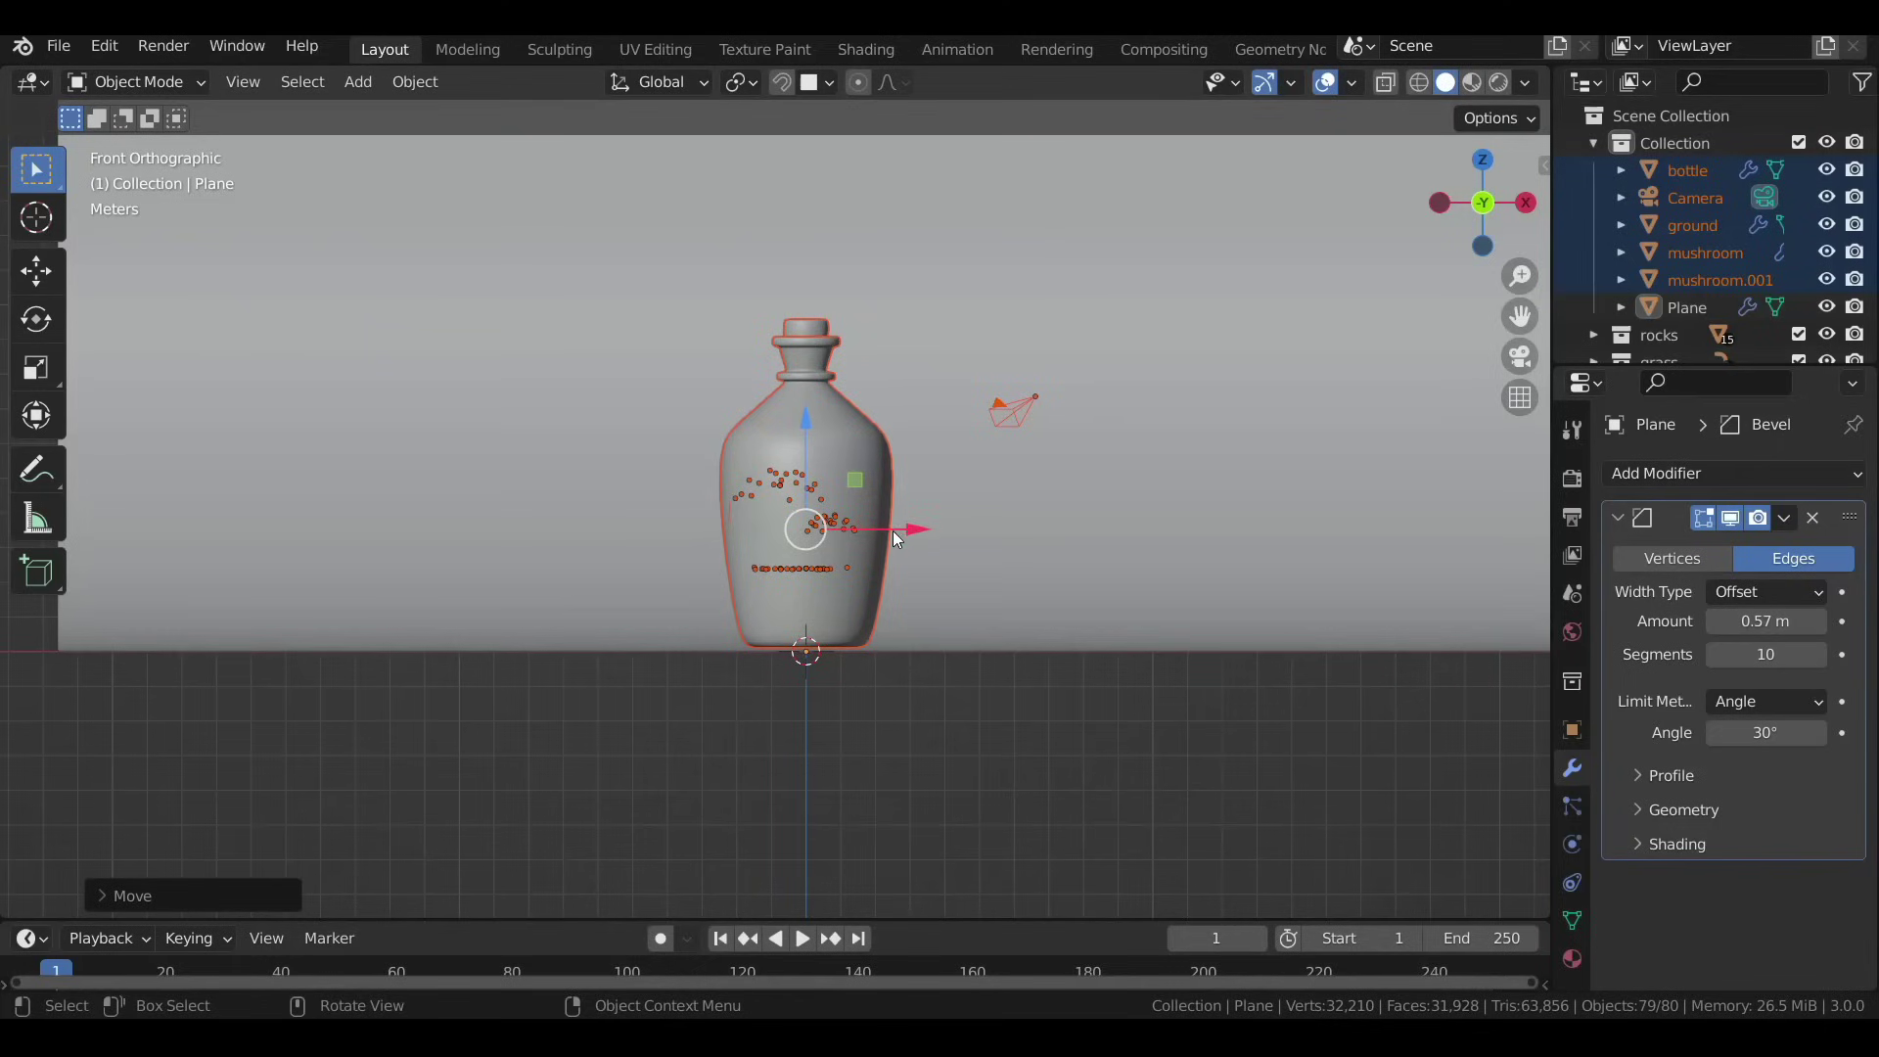
middle_click(768, 523)
middle_click(786, 537)
scroll("up", 3)
middle_click(777, 512)
scroll("up", 3)
middle_click(775, 507)
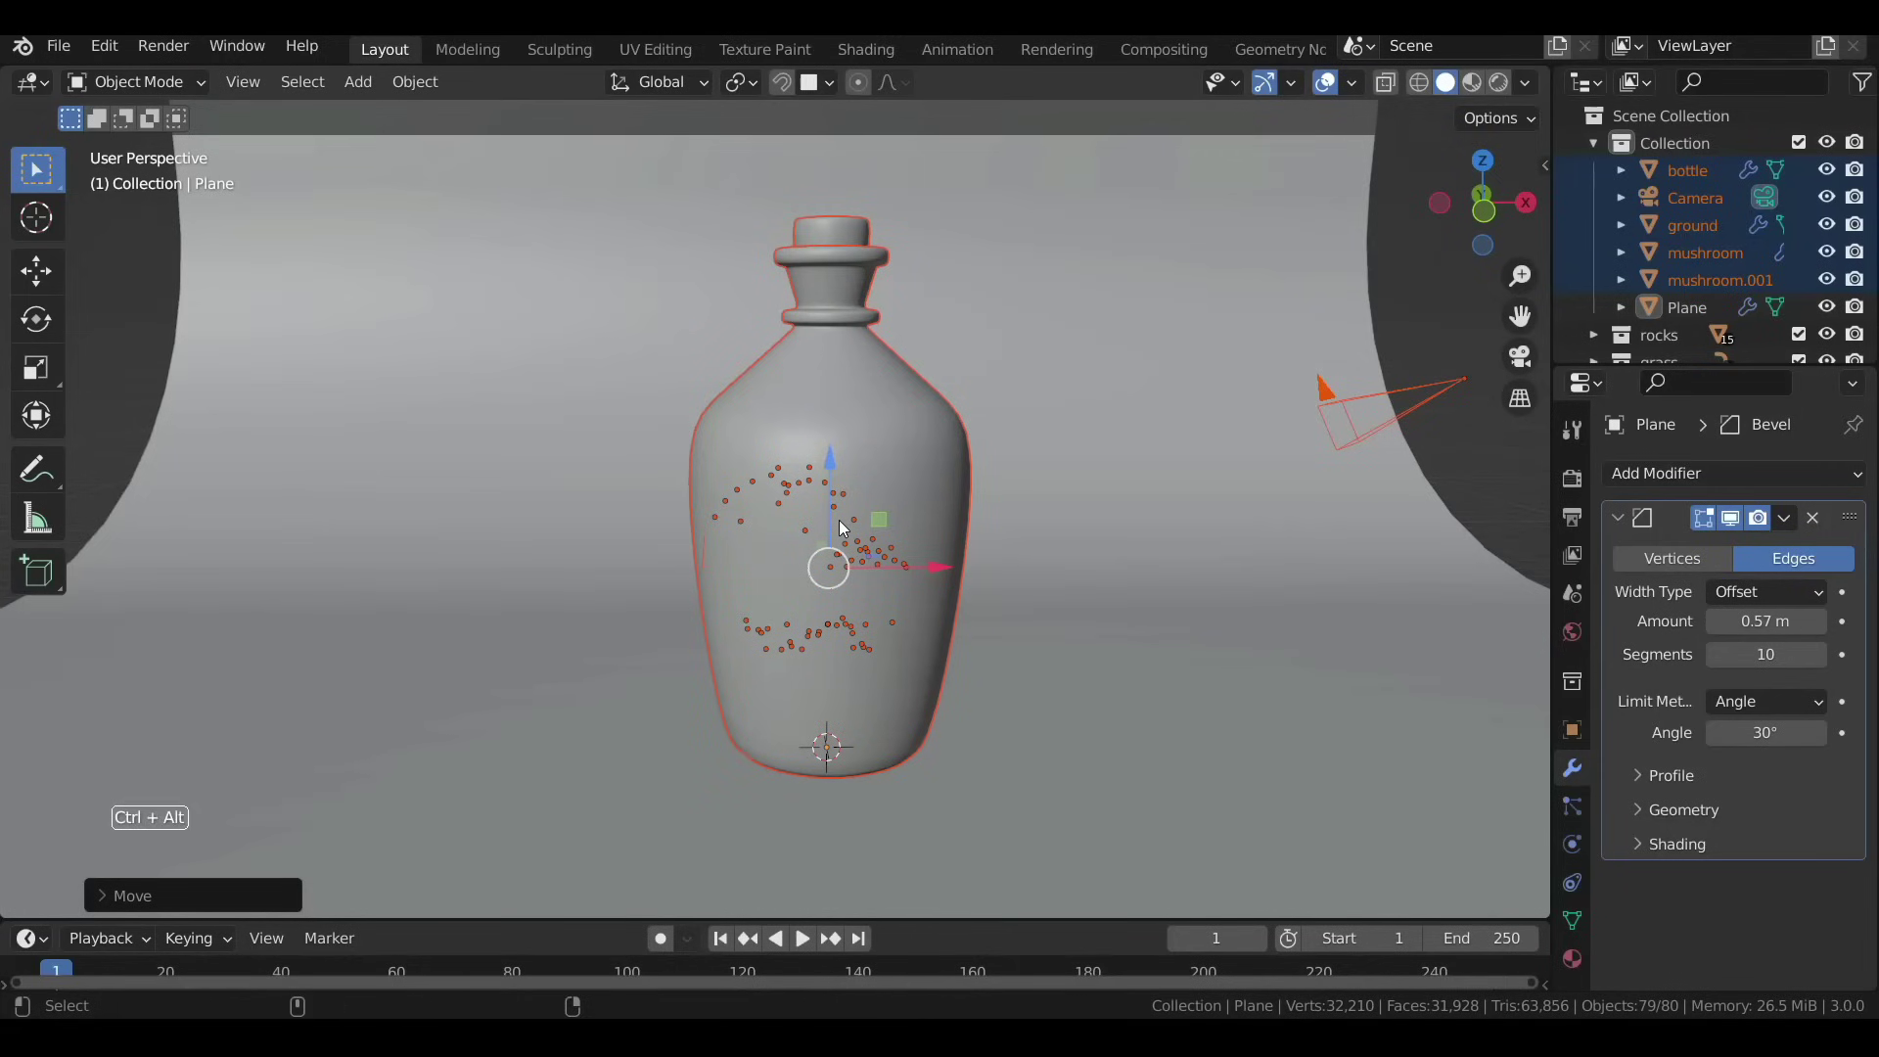
In camera view, make the render frame 1080 × 1080 px and reposition the camera.
key("ctrl+alt+KP_0")
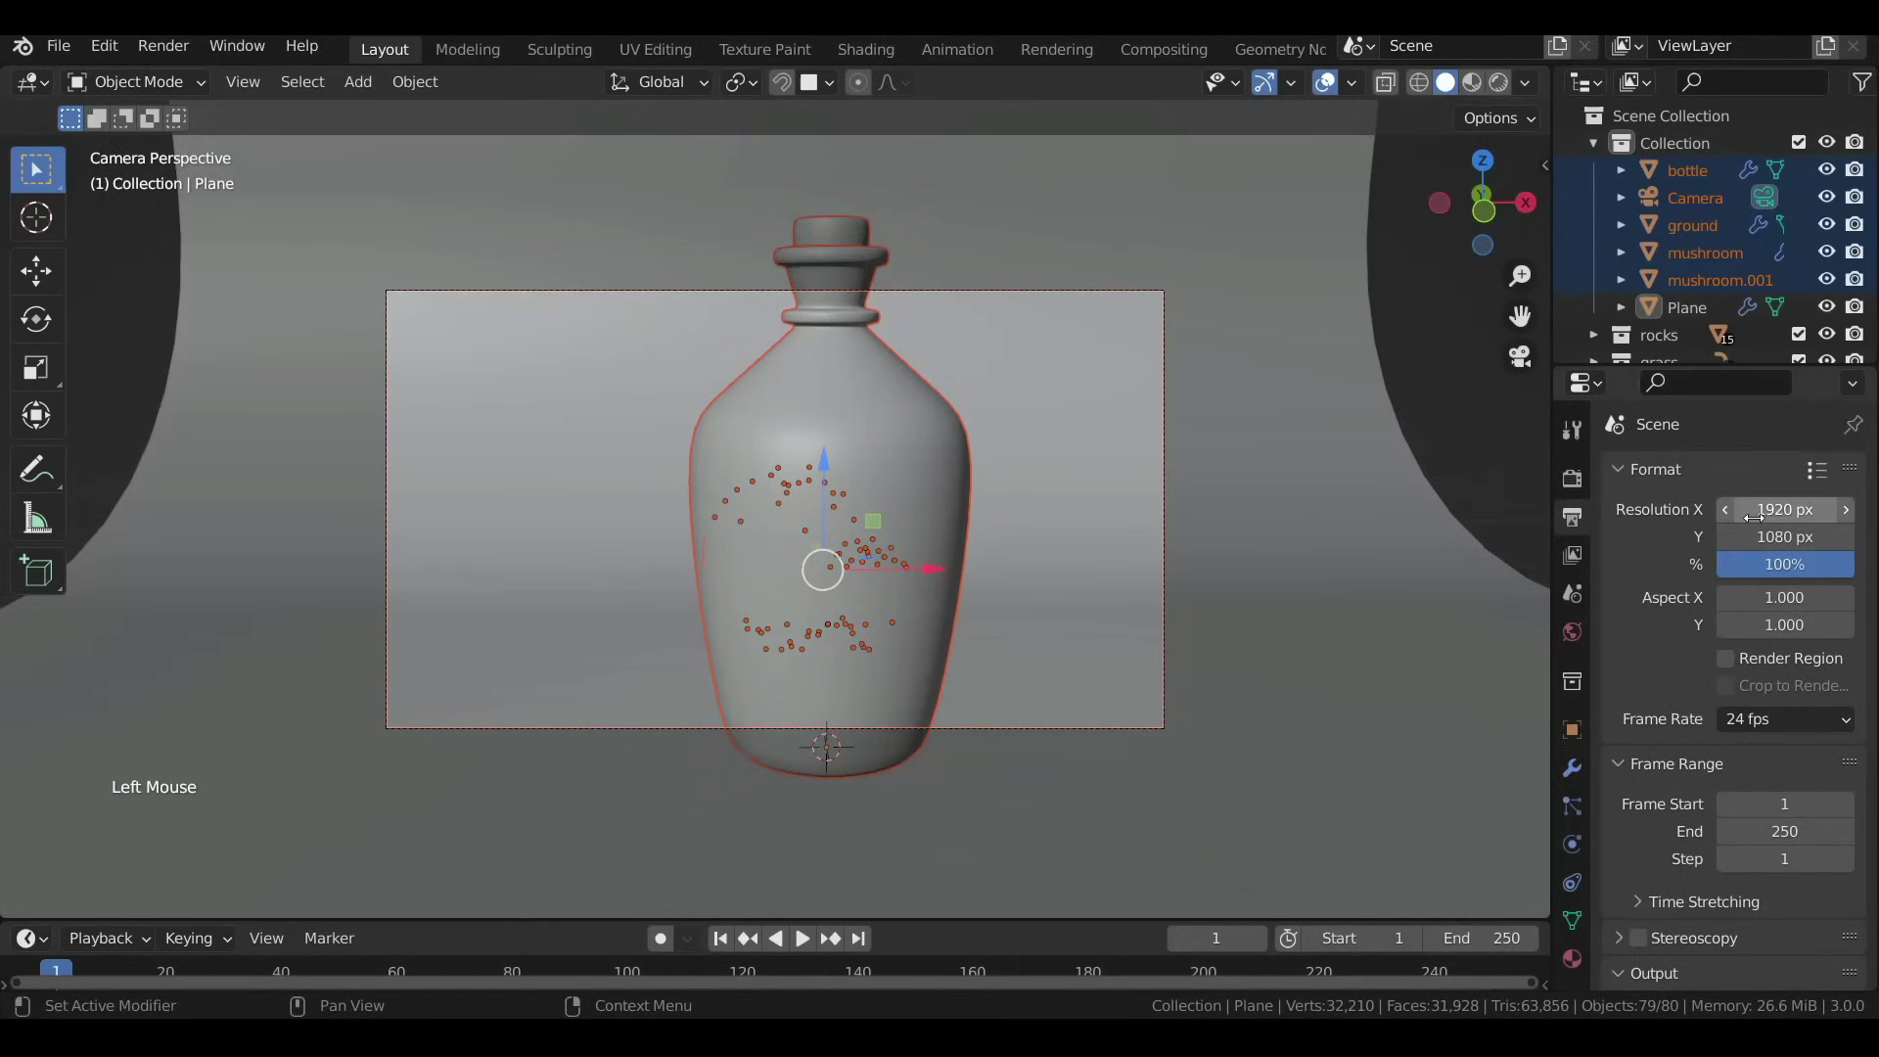
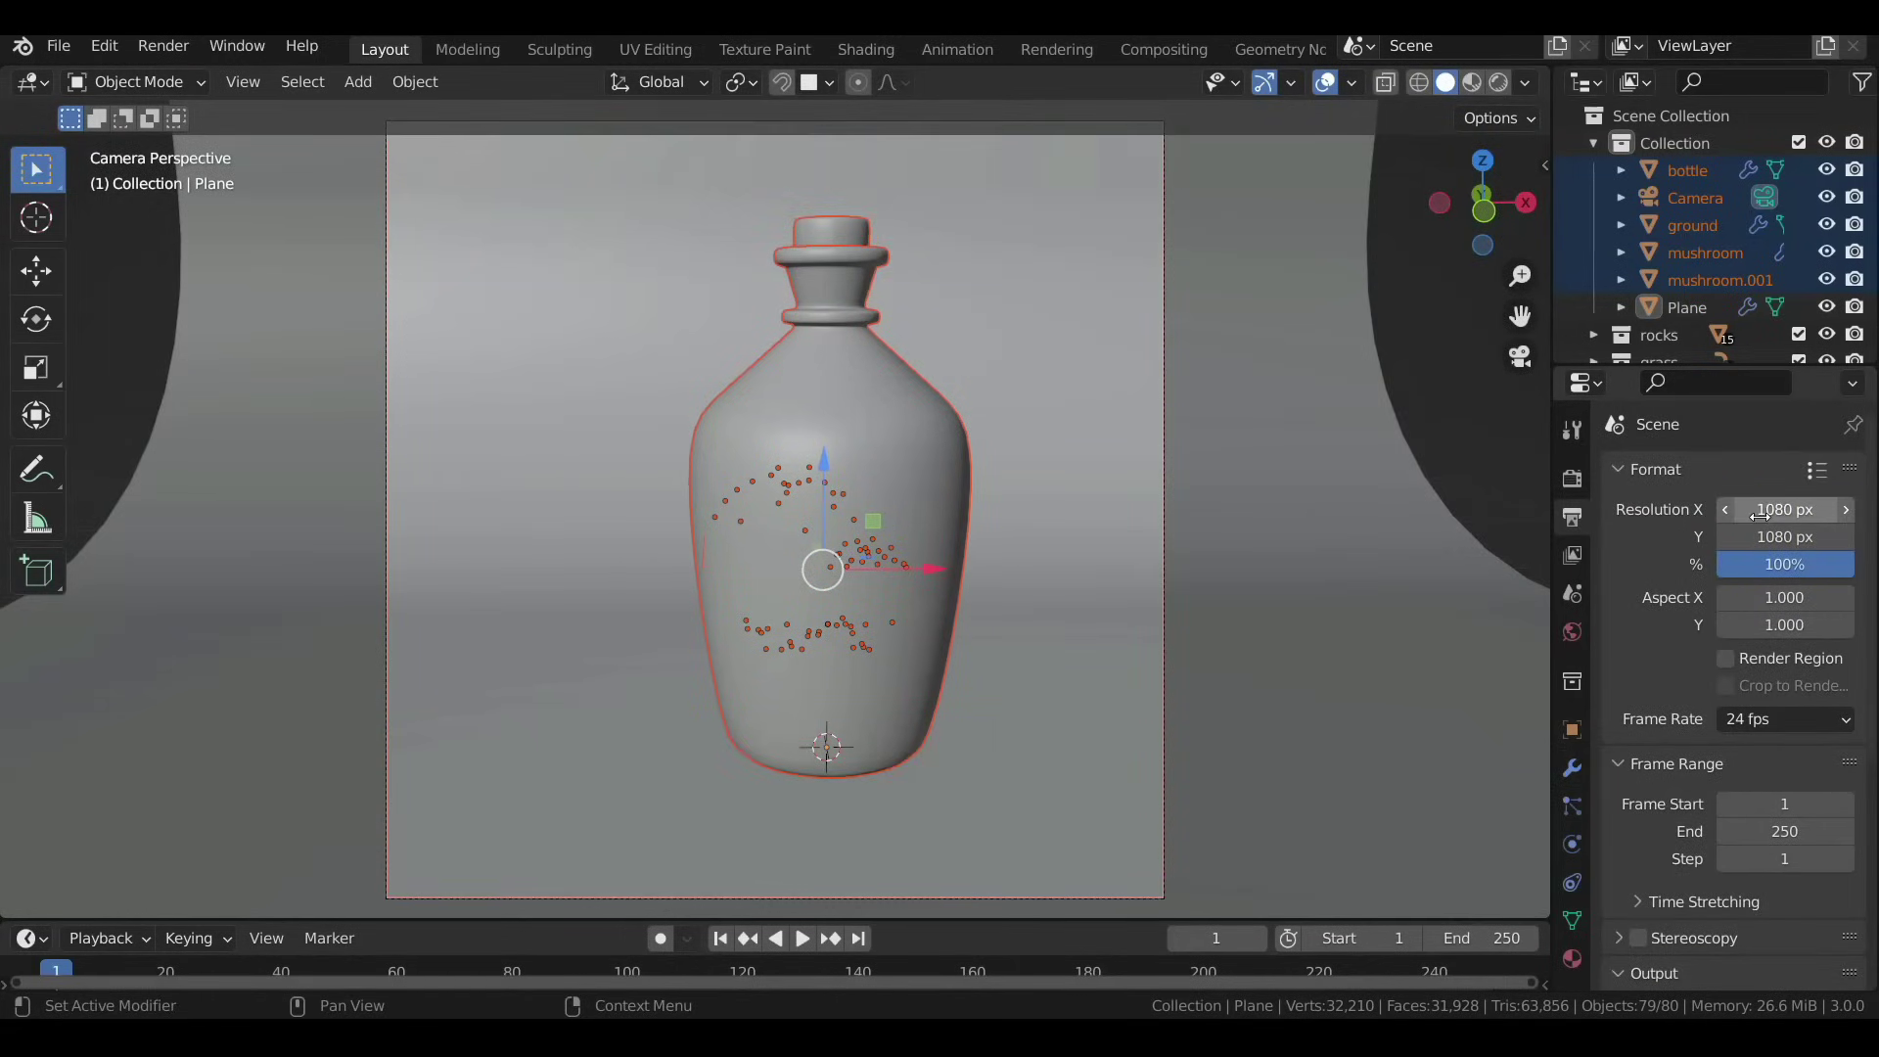
left_click(1729, 207)
key("g")
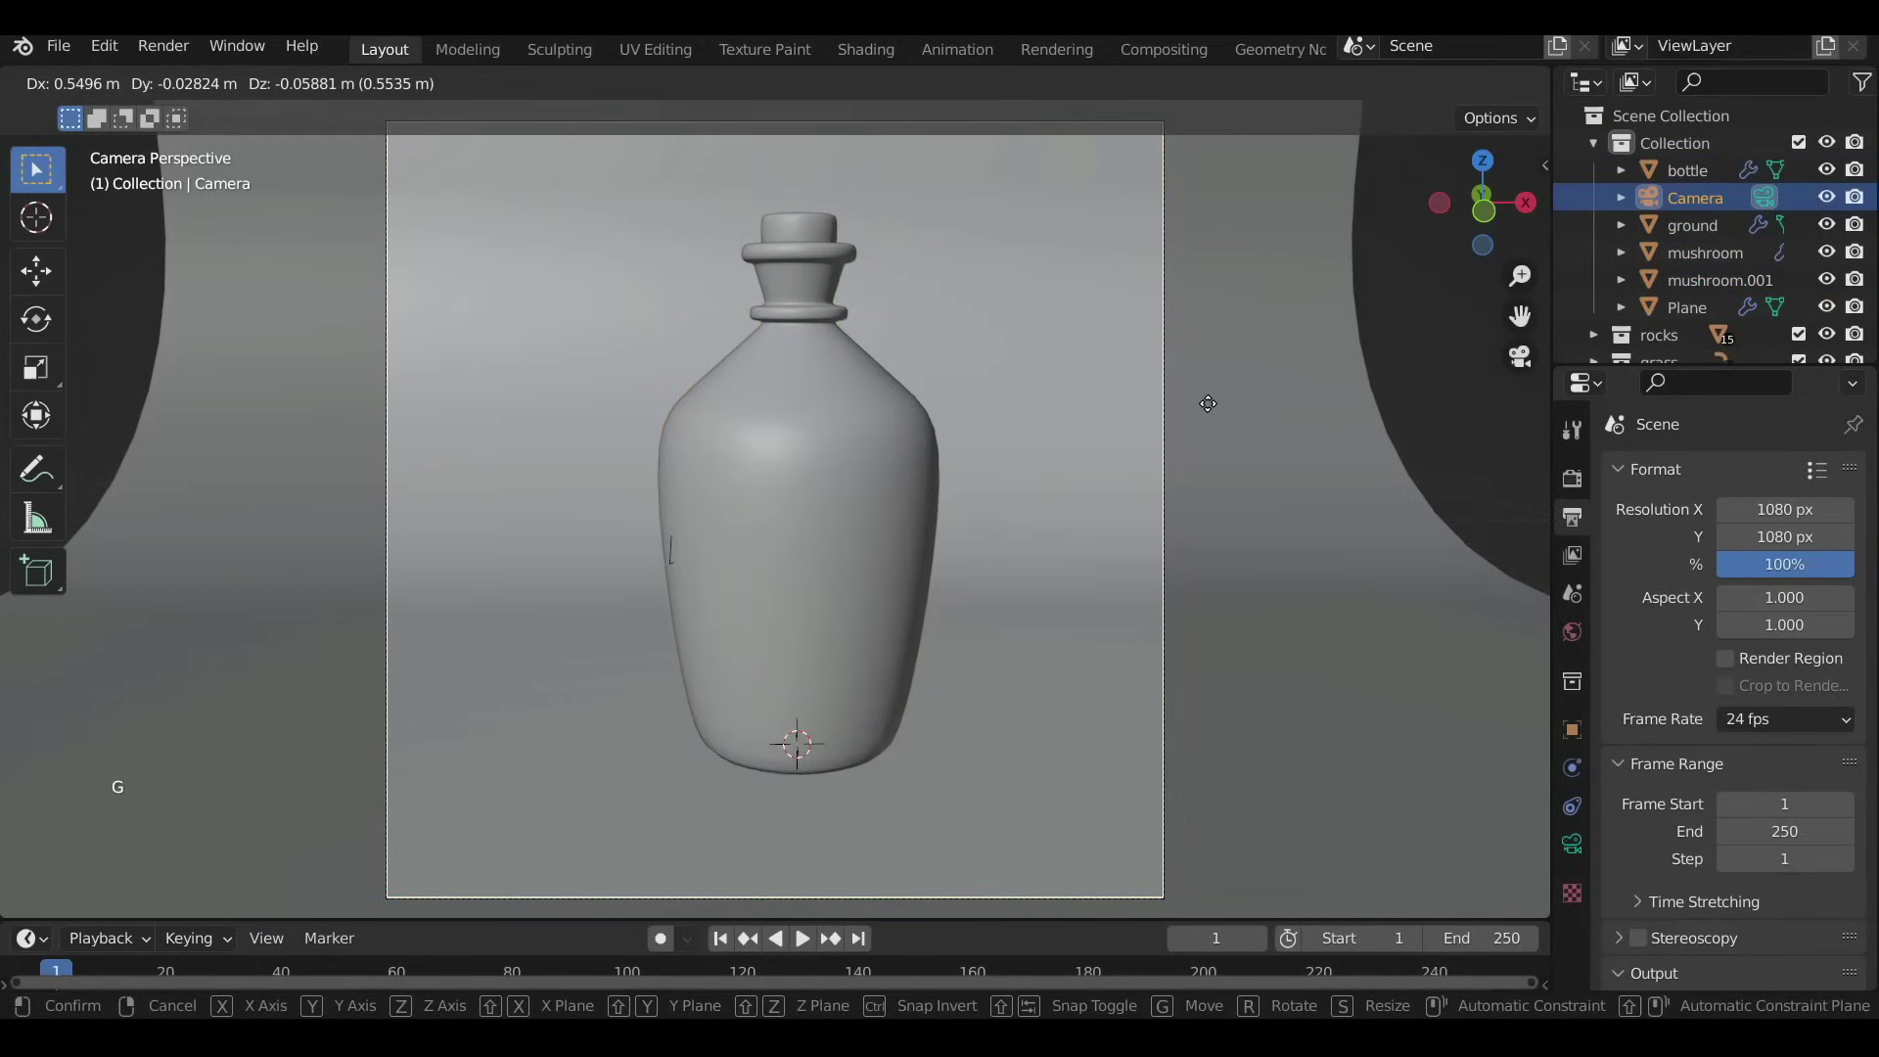
key("g")
Dolly the camera along its view axis to frame the bottle more closely.
scroll("down", 3)
key("g")
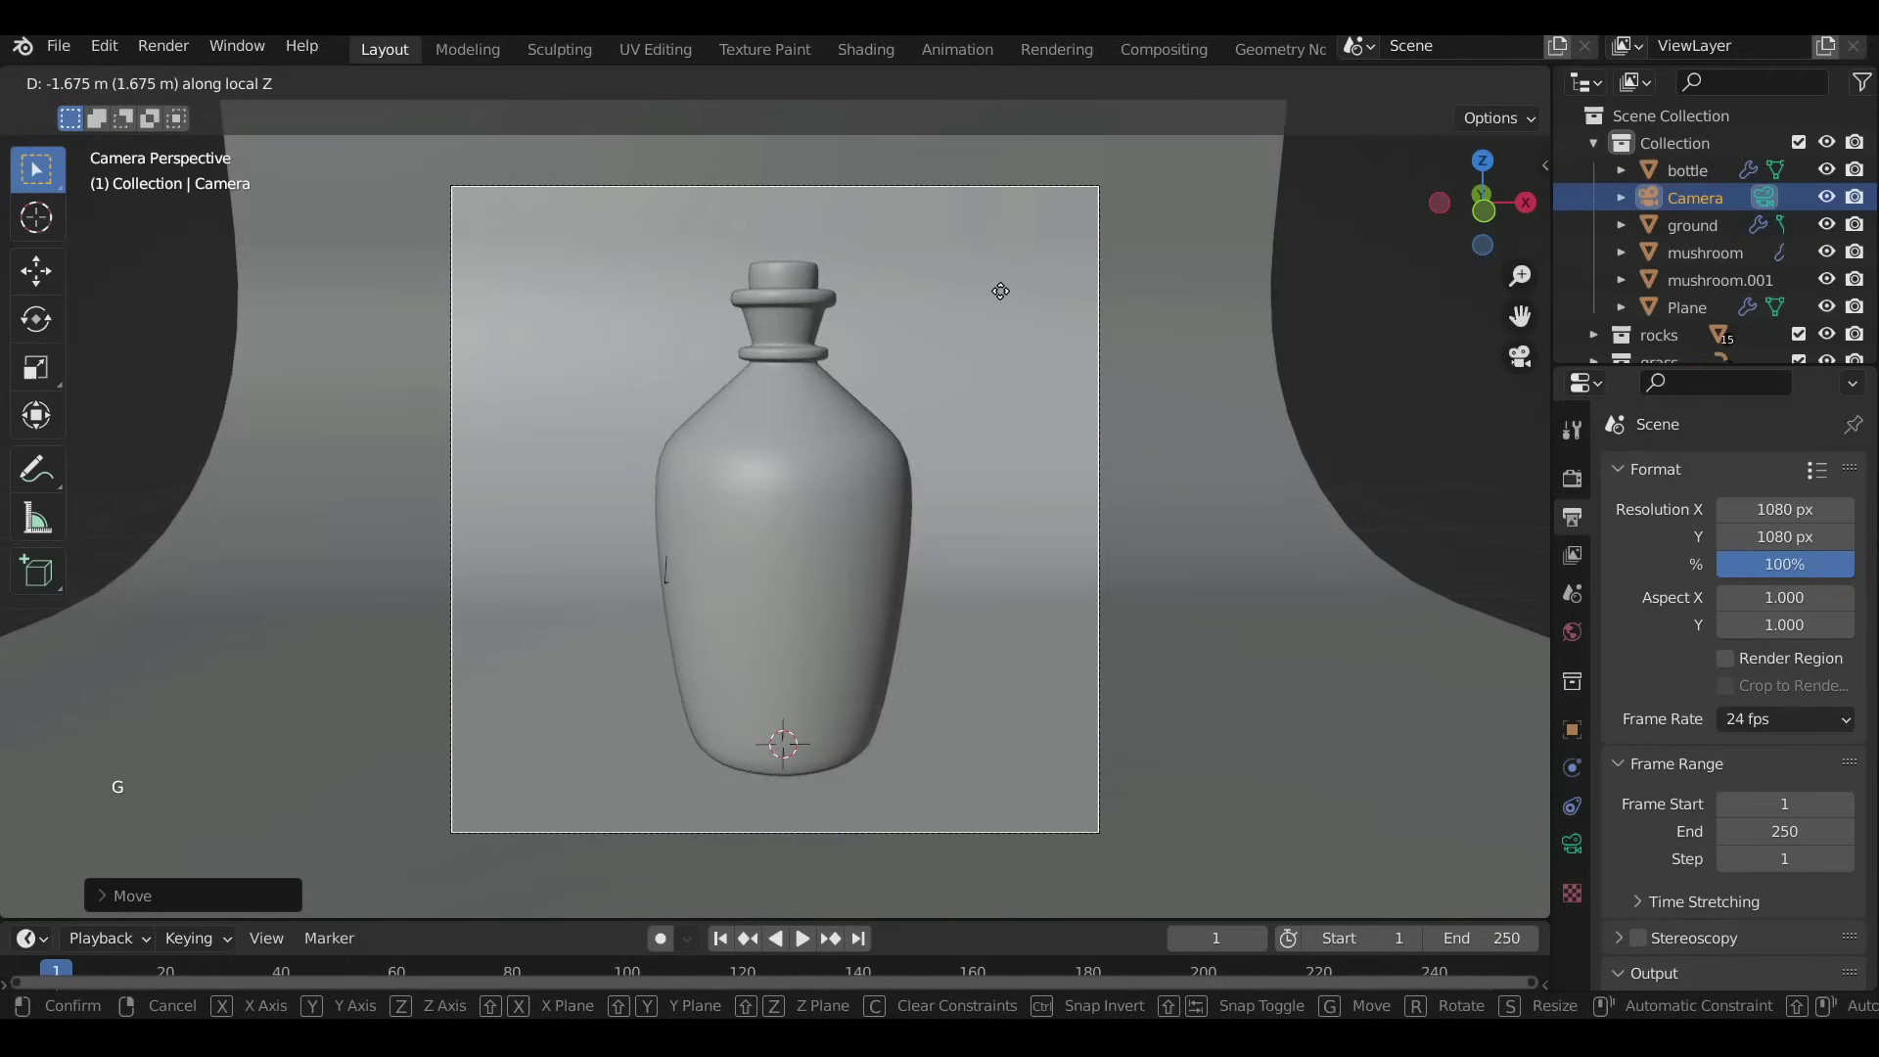
key("g")
key("g")
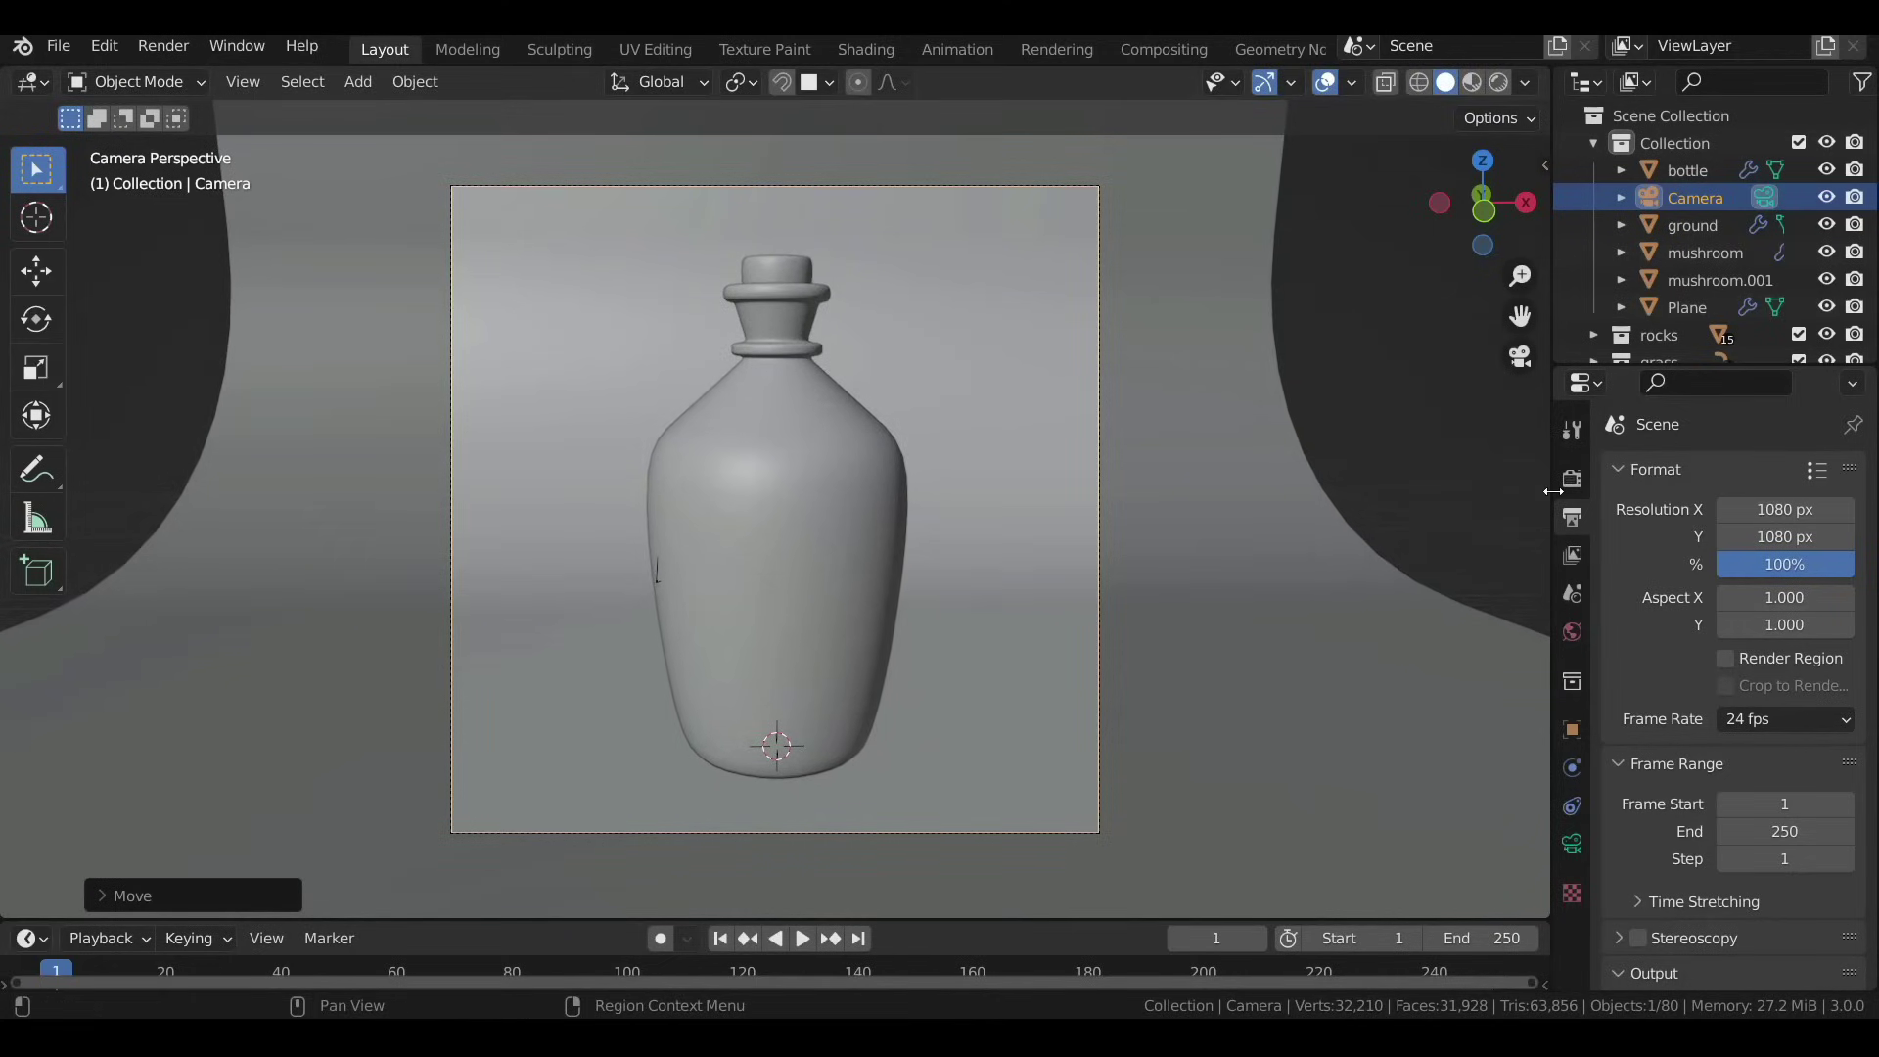
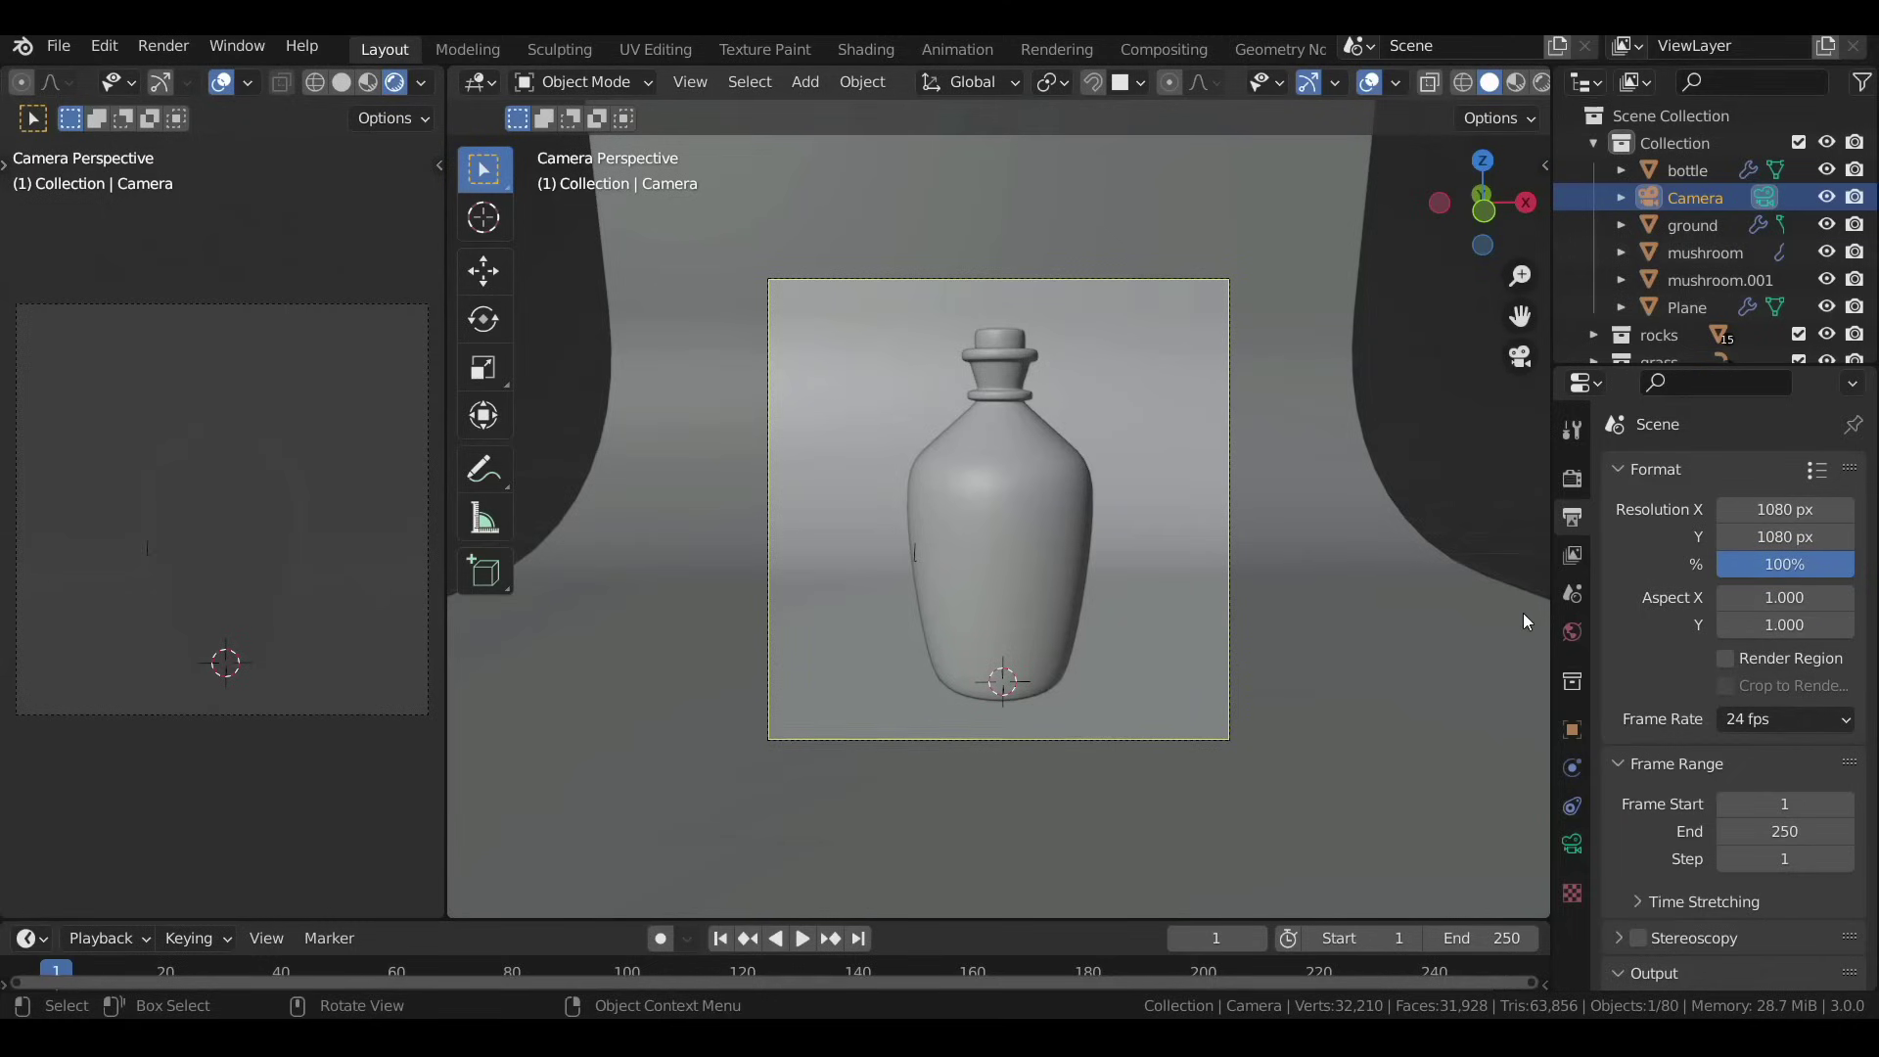
Preview rendered shading, set the world colour to black, and add an area light over the bottle.
left_click(1570, 636)
left_click(1754, 664)
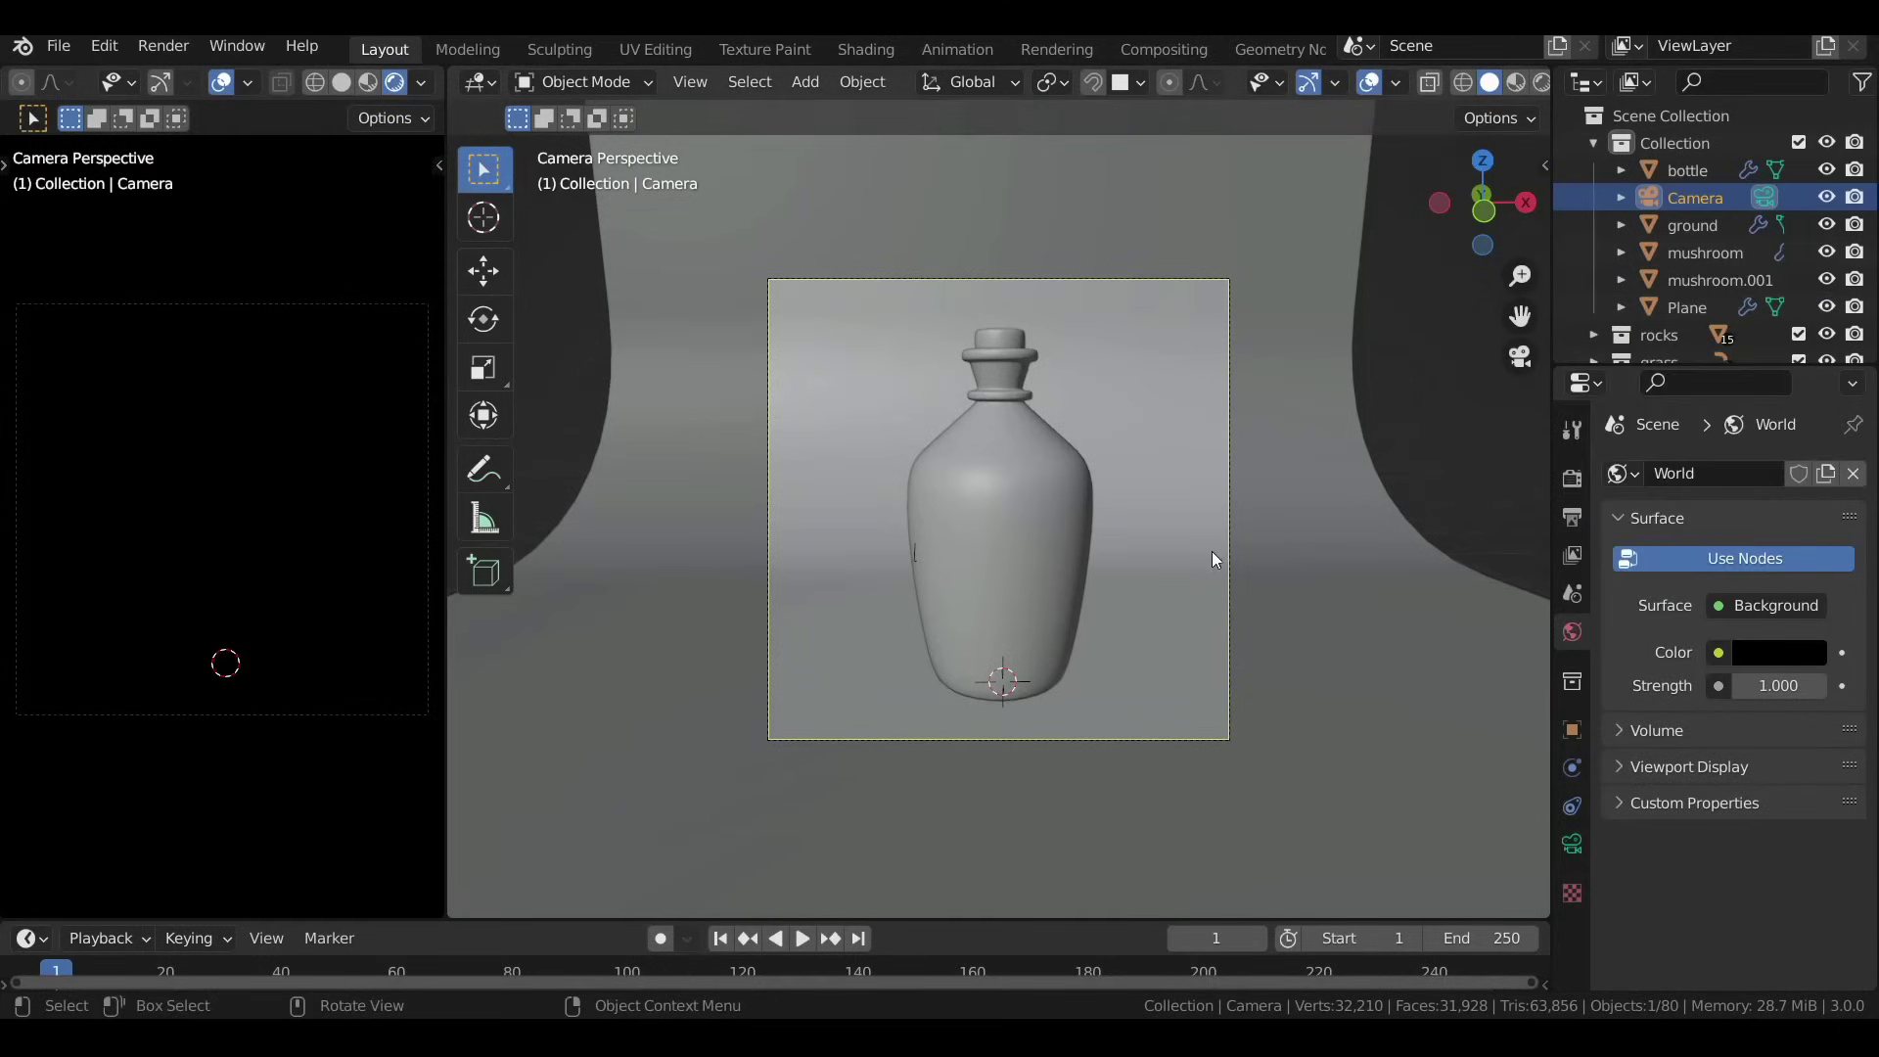
scroll("up", 3)
key("shift+a")
left_click(1021, 709)
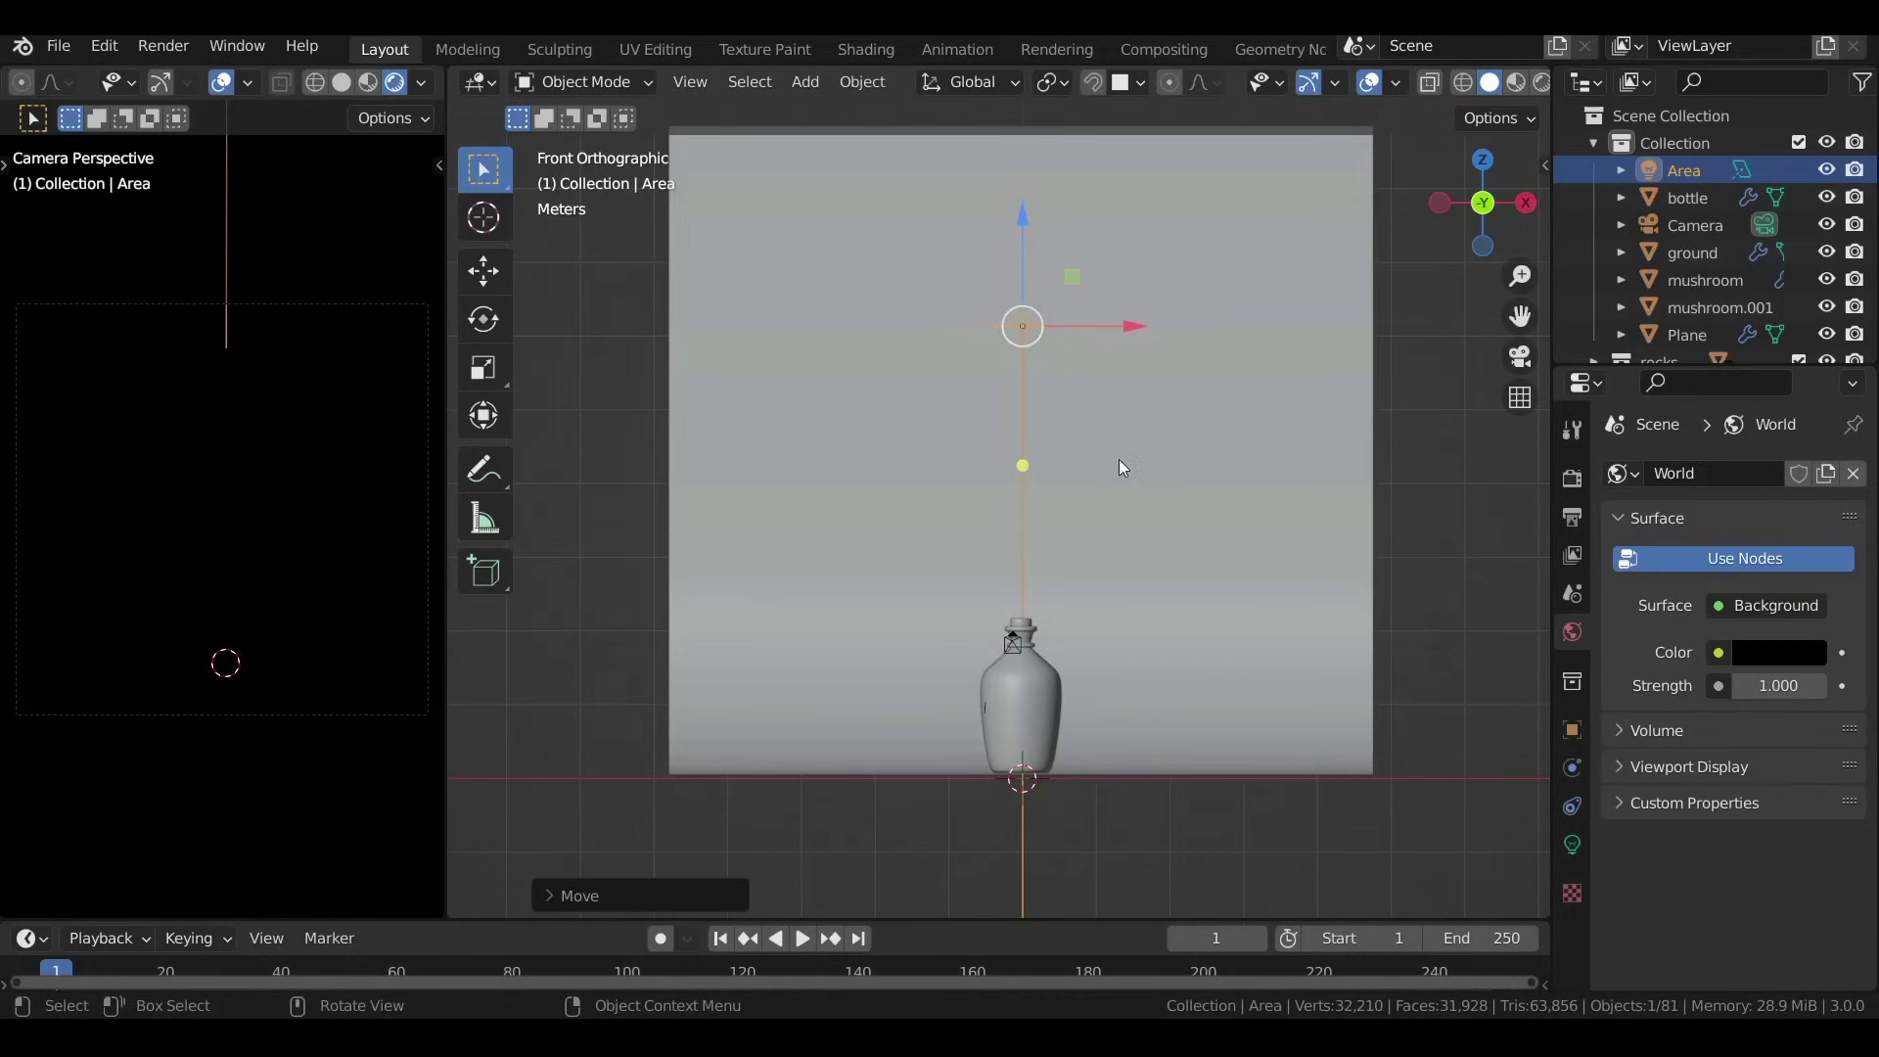
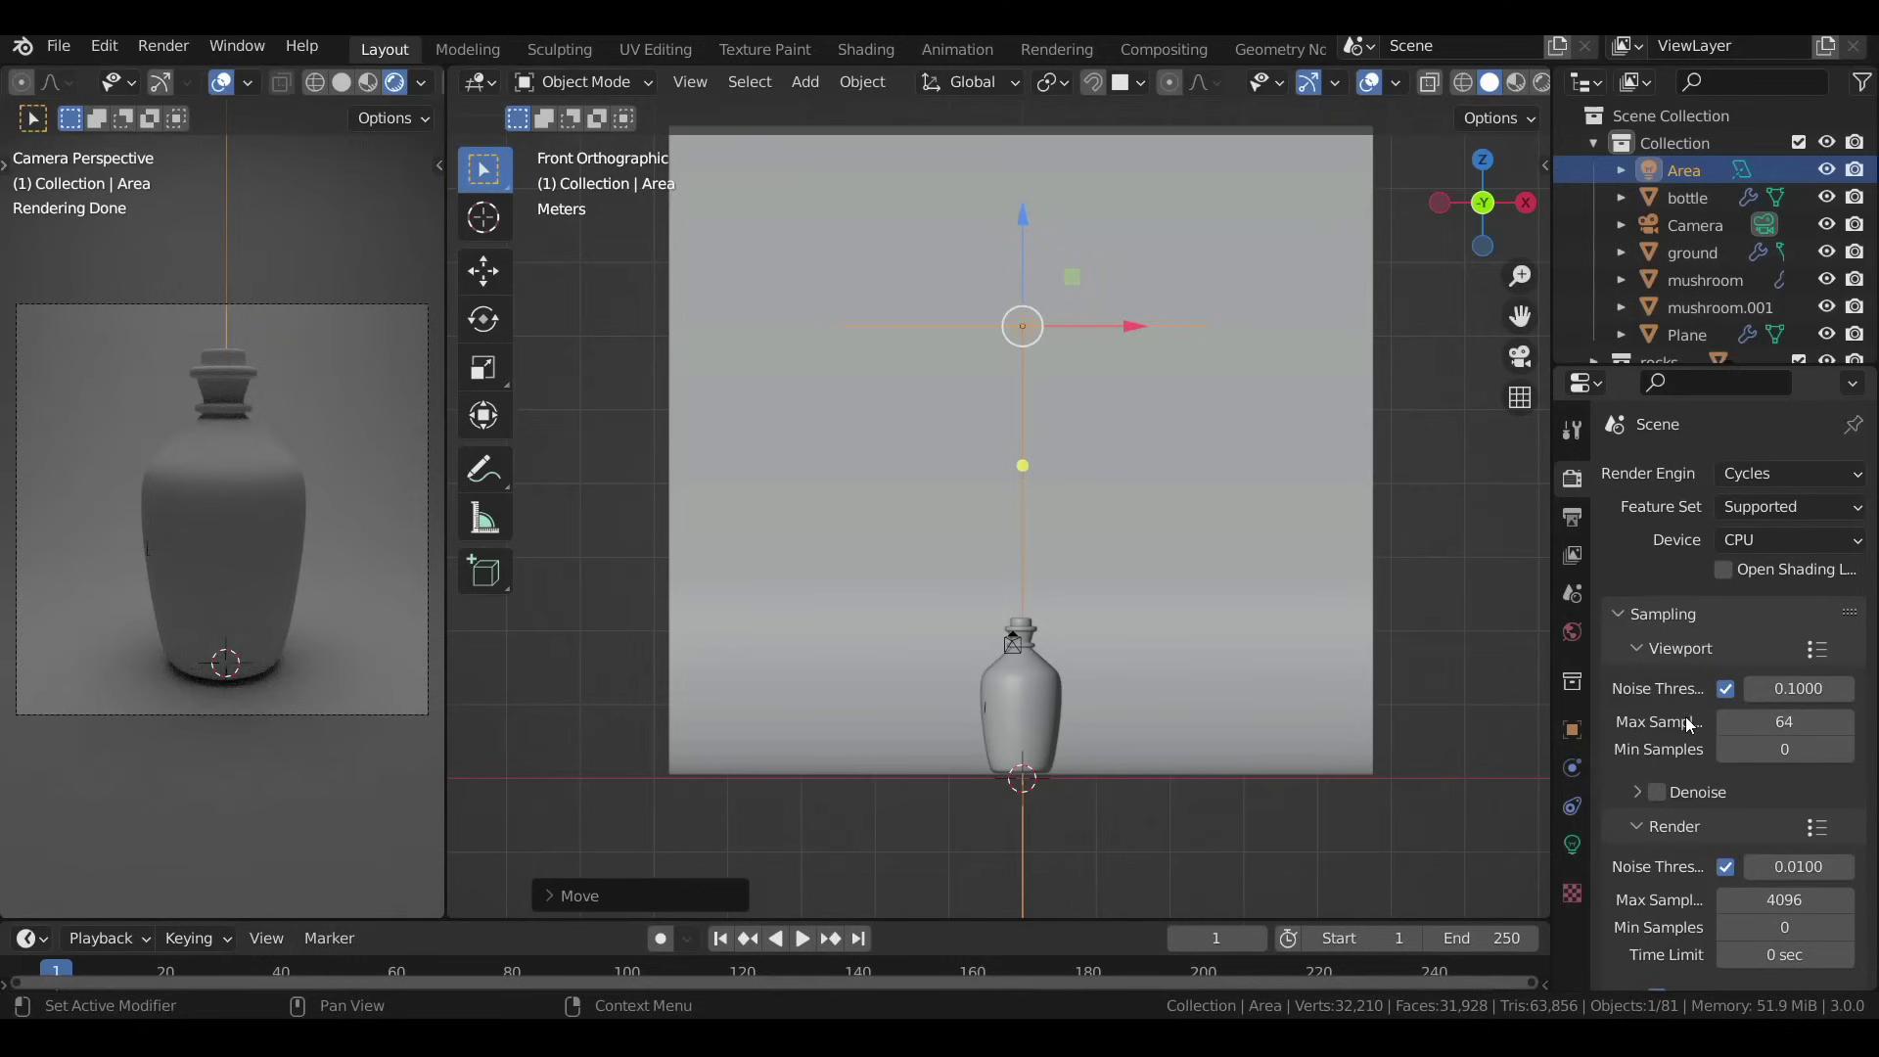
Give the bottle's Glass BSDF roughness 0.173 and IOR 1.5 so the mushrooms show through.
left_click(1051, 700)
left_click(1572, 968)
left_click(1732, 603)
double_click(1723, 720)
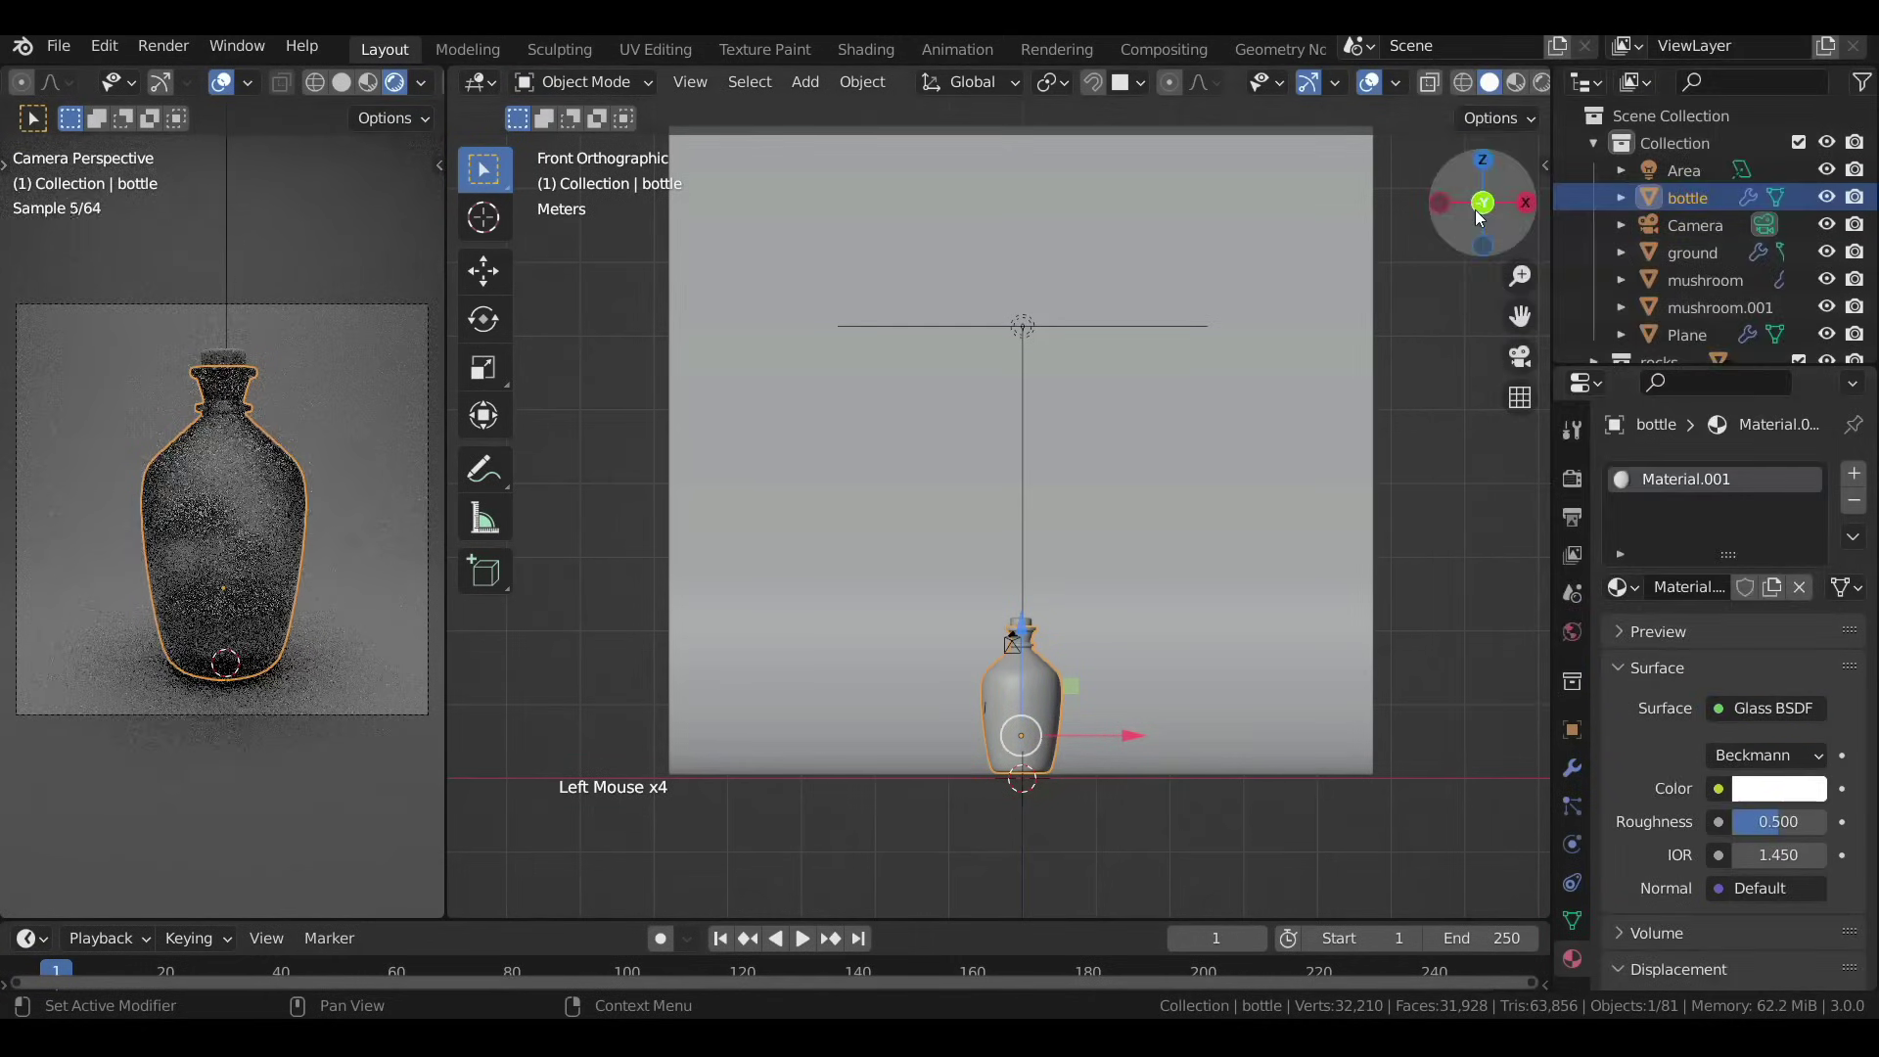
left_click(1775, 832)
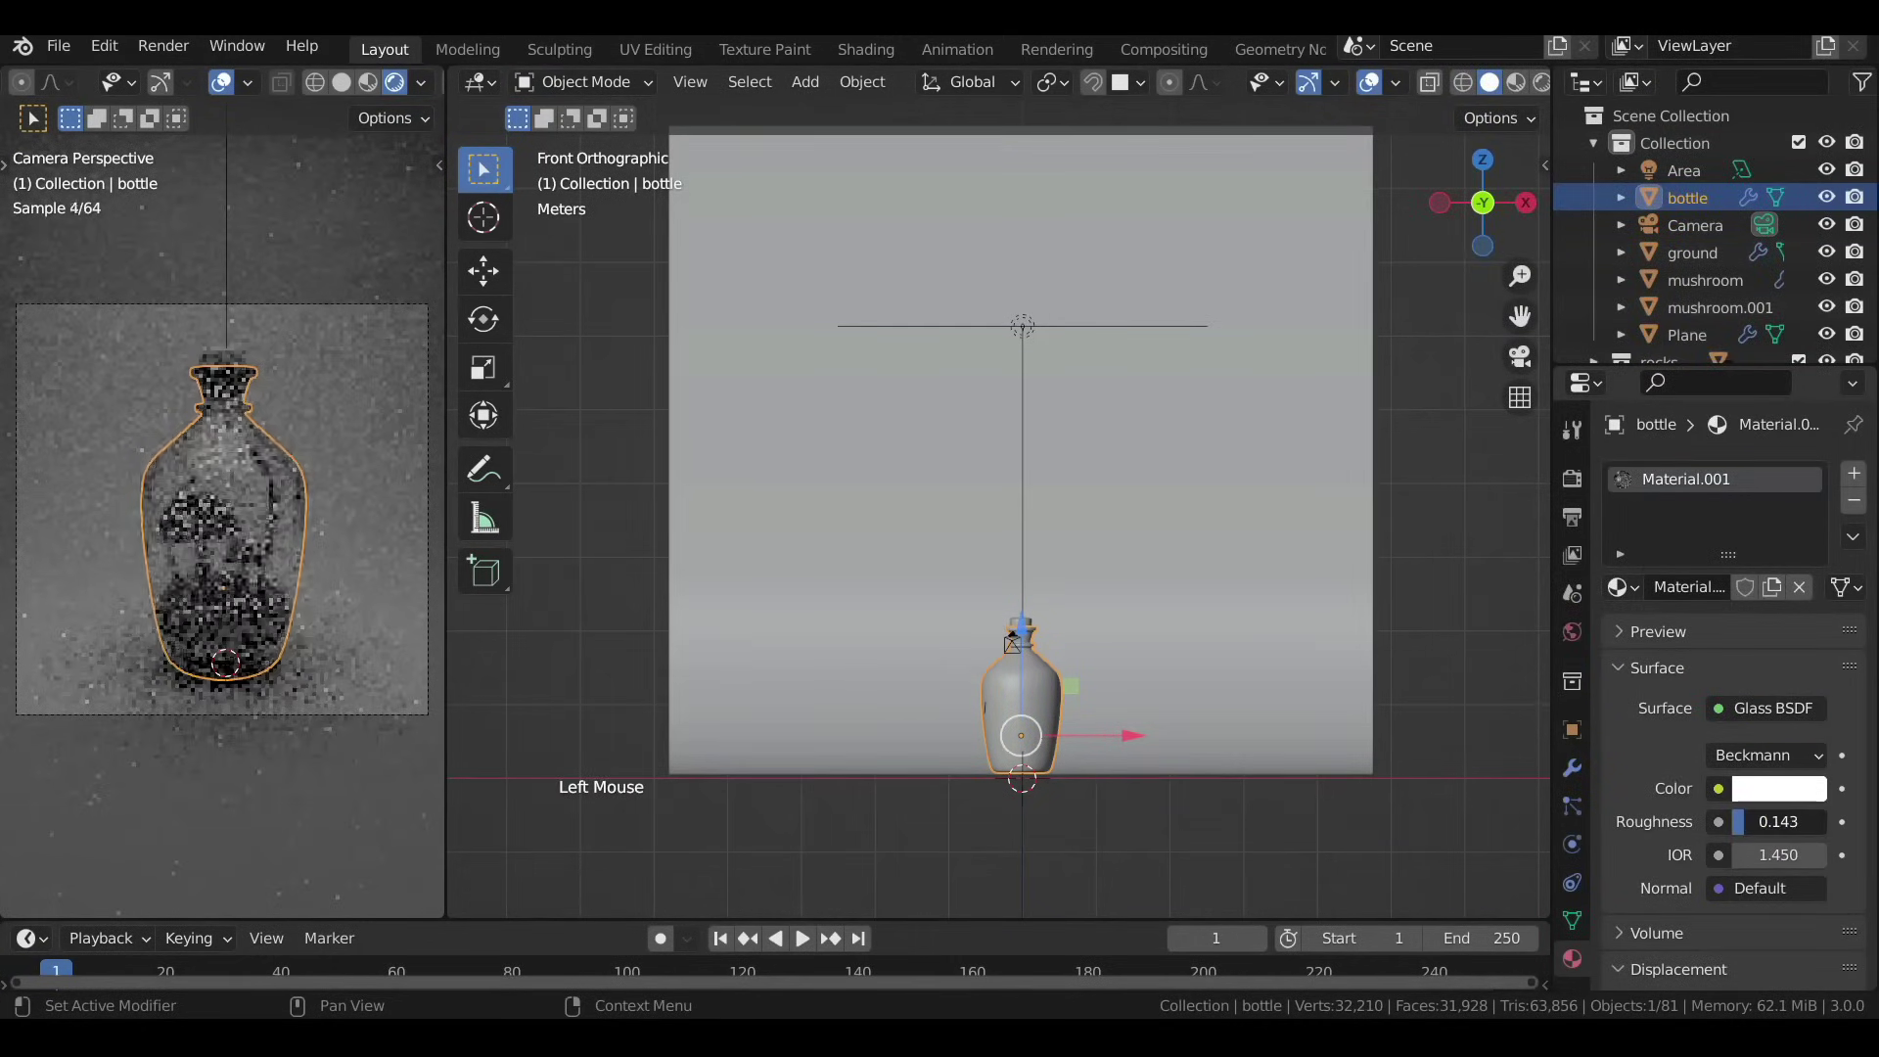
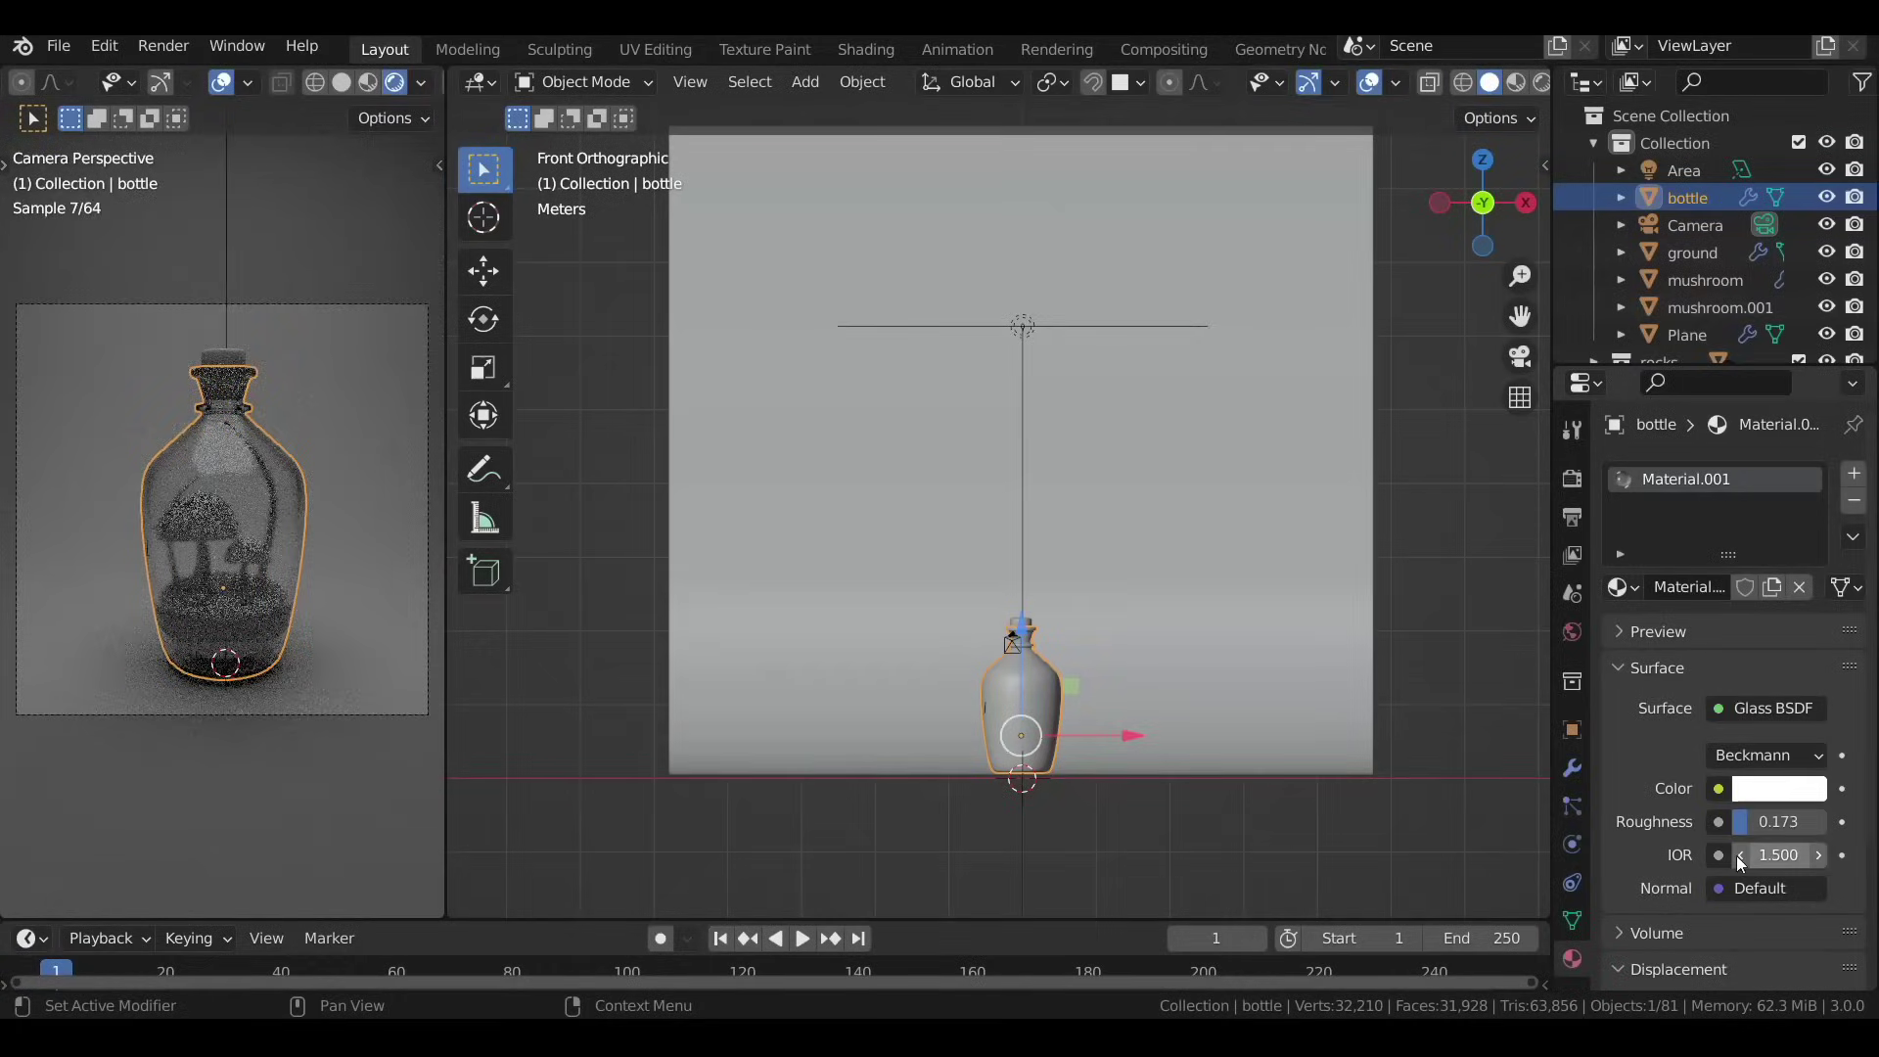
left_click(1026, 336)
Shift the top area light along Y and switch to the top view.
middle_click(933, 454)
scroll("up", 3)
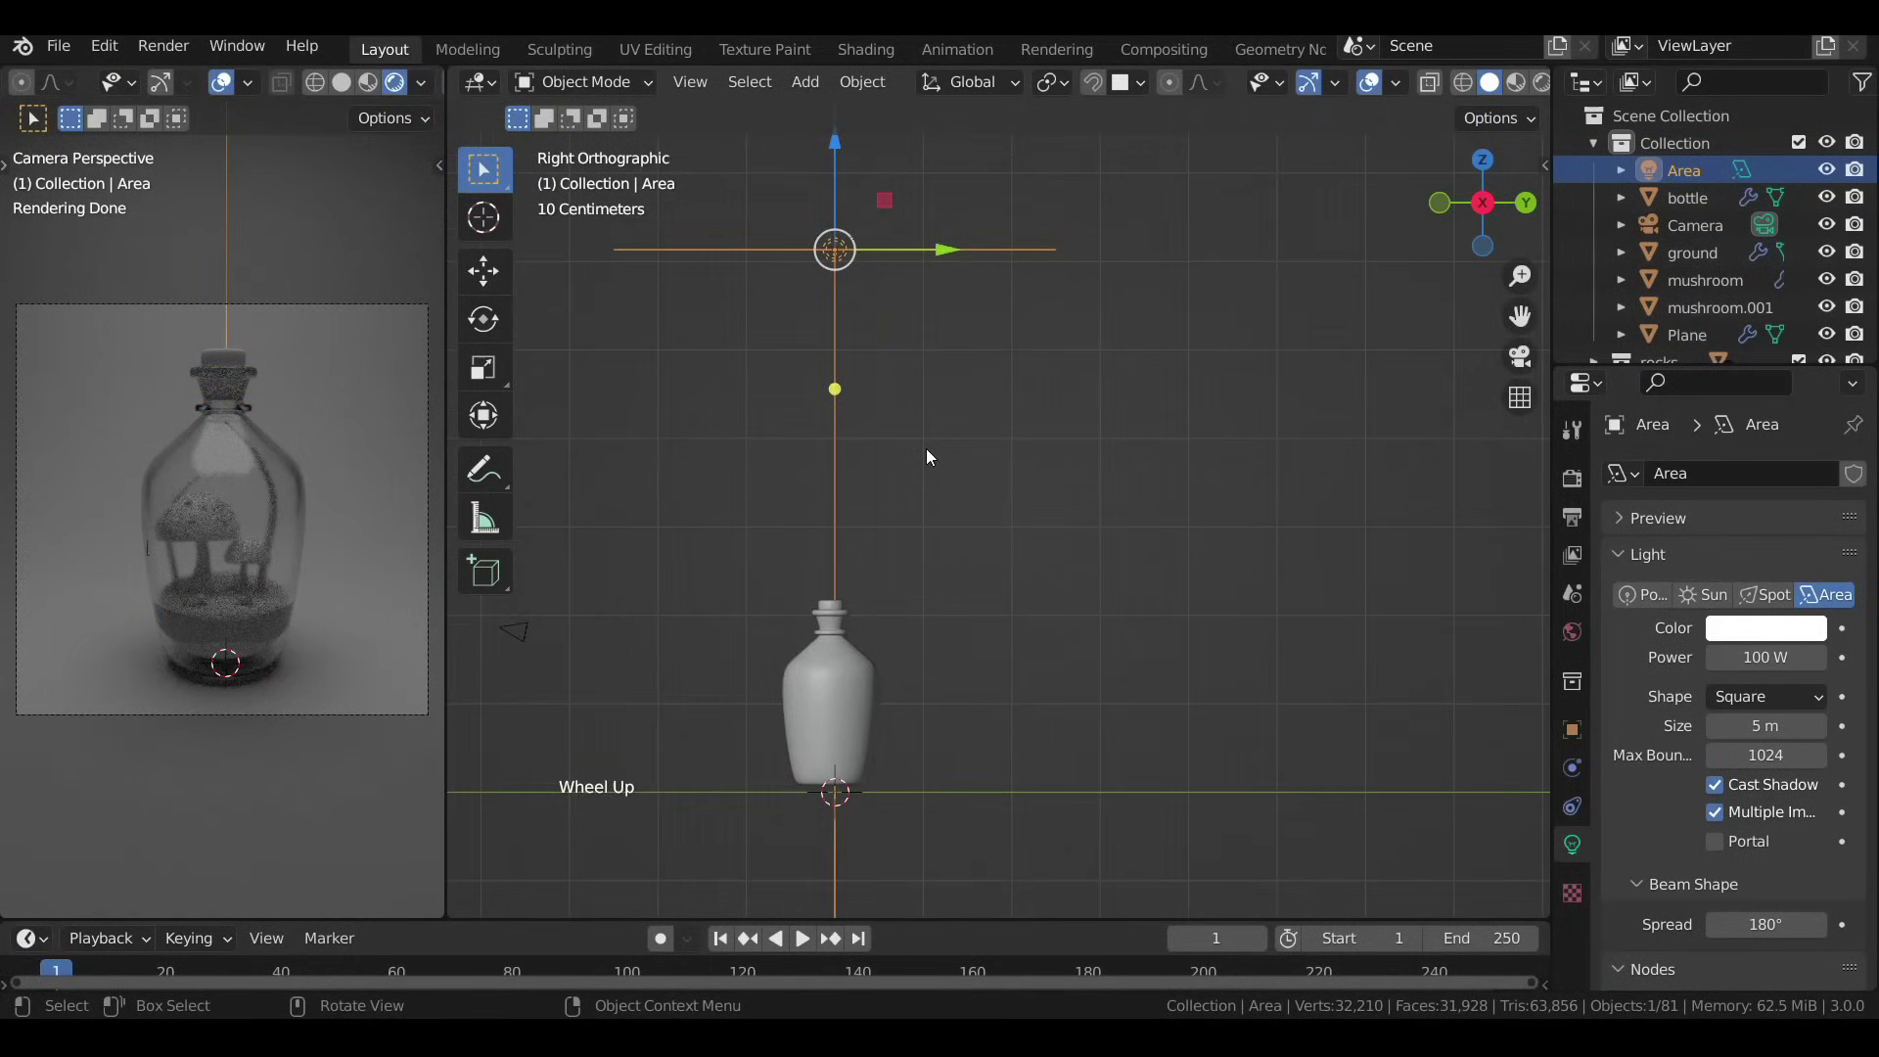
left_click(930, 261)
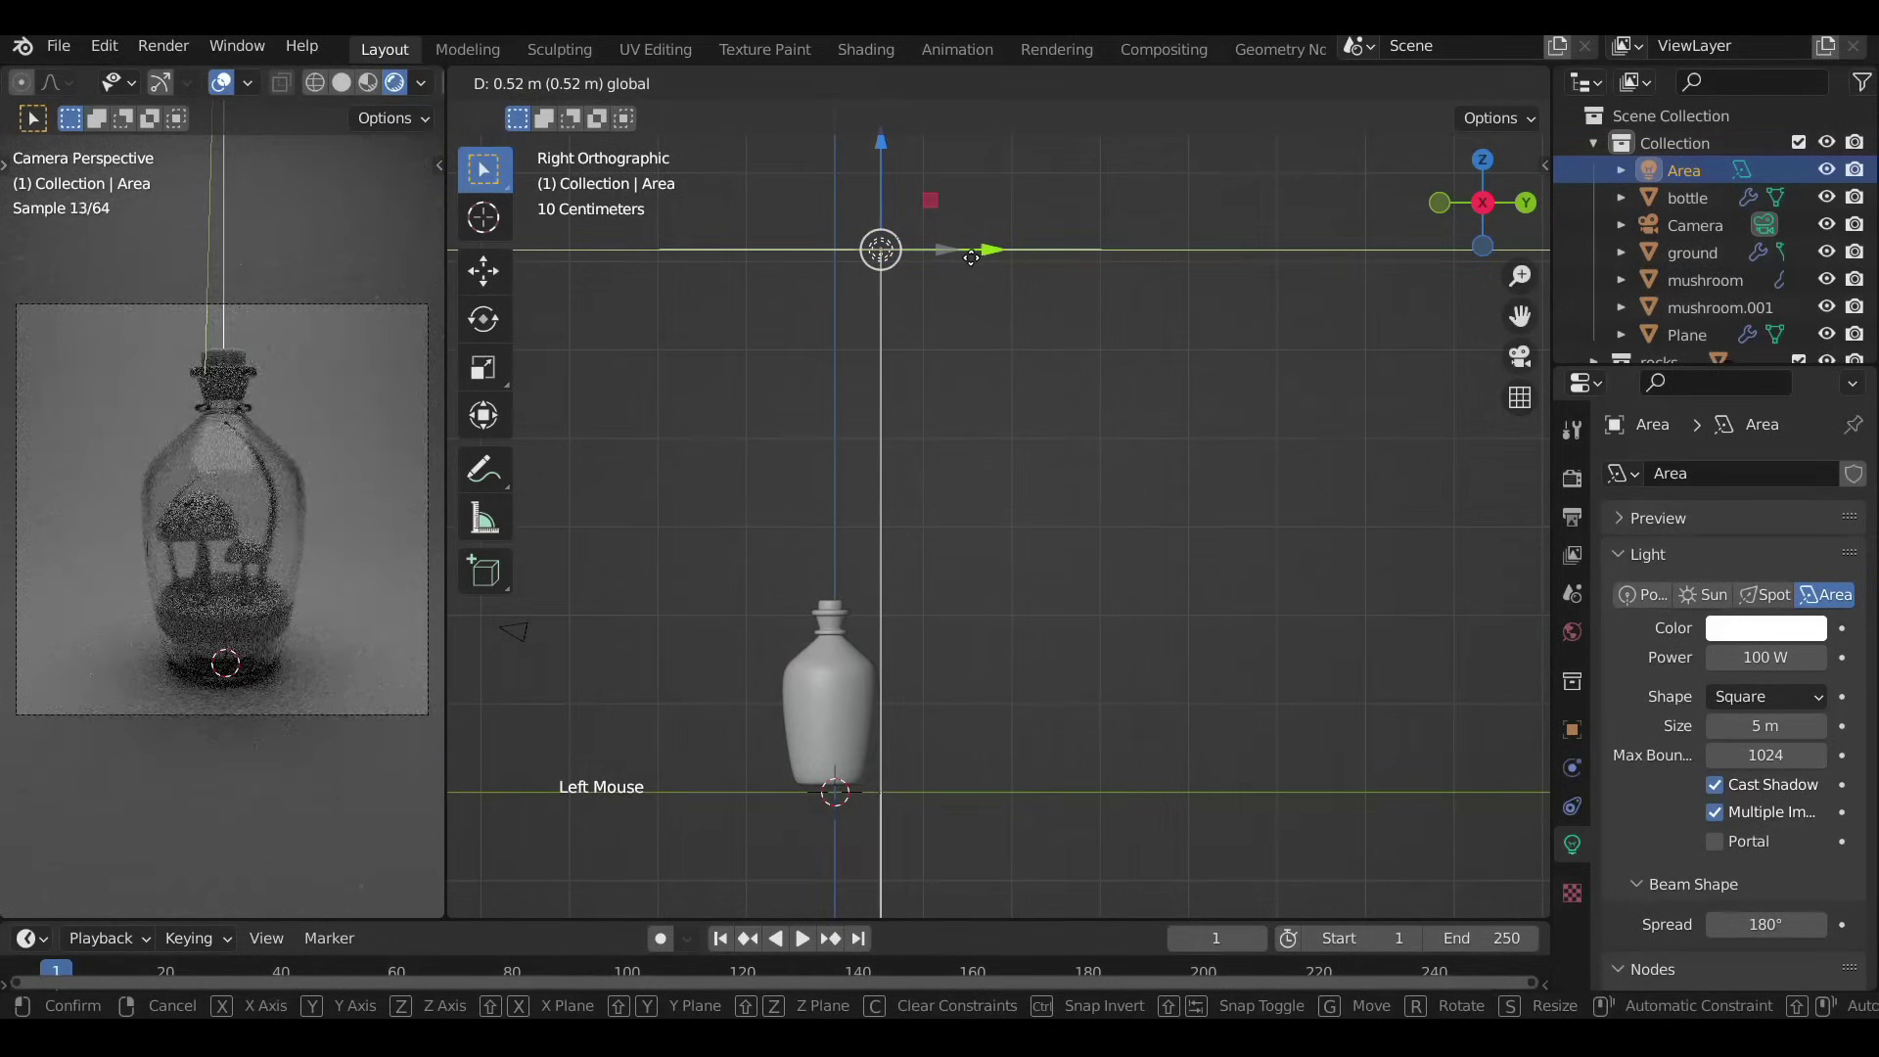
left_click(1052, 91)
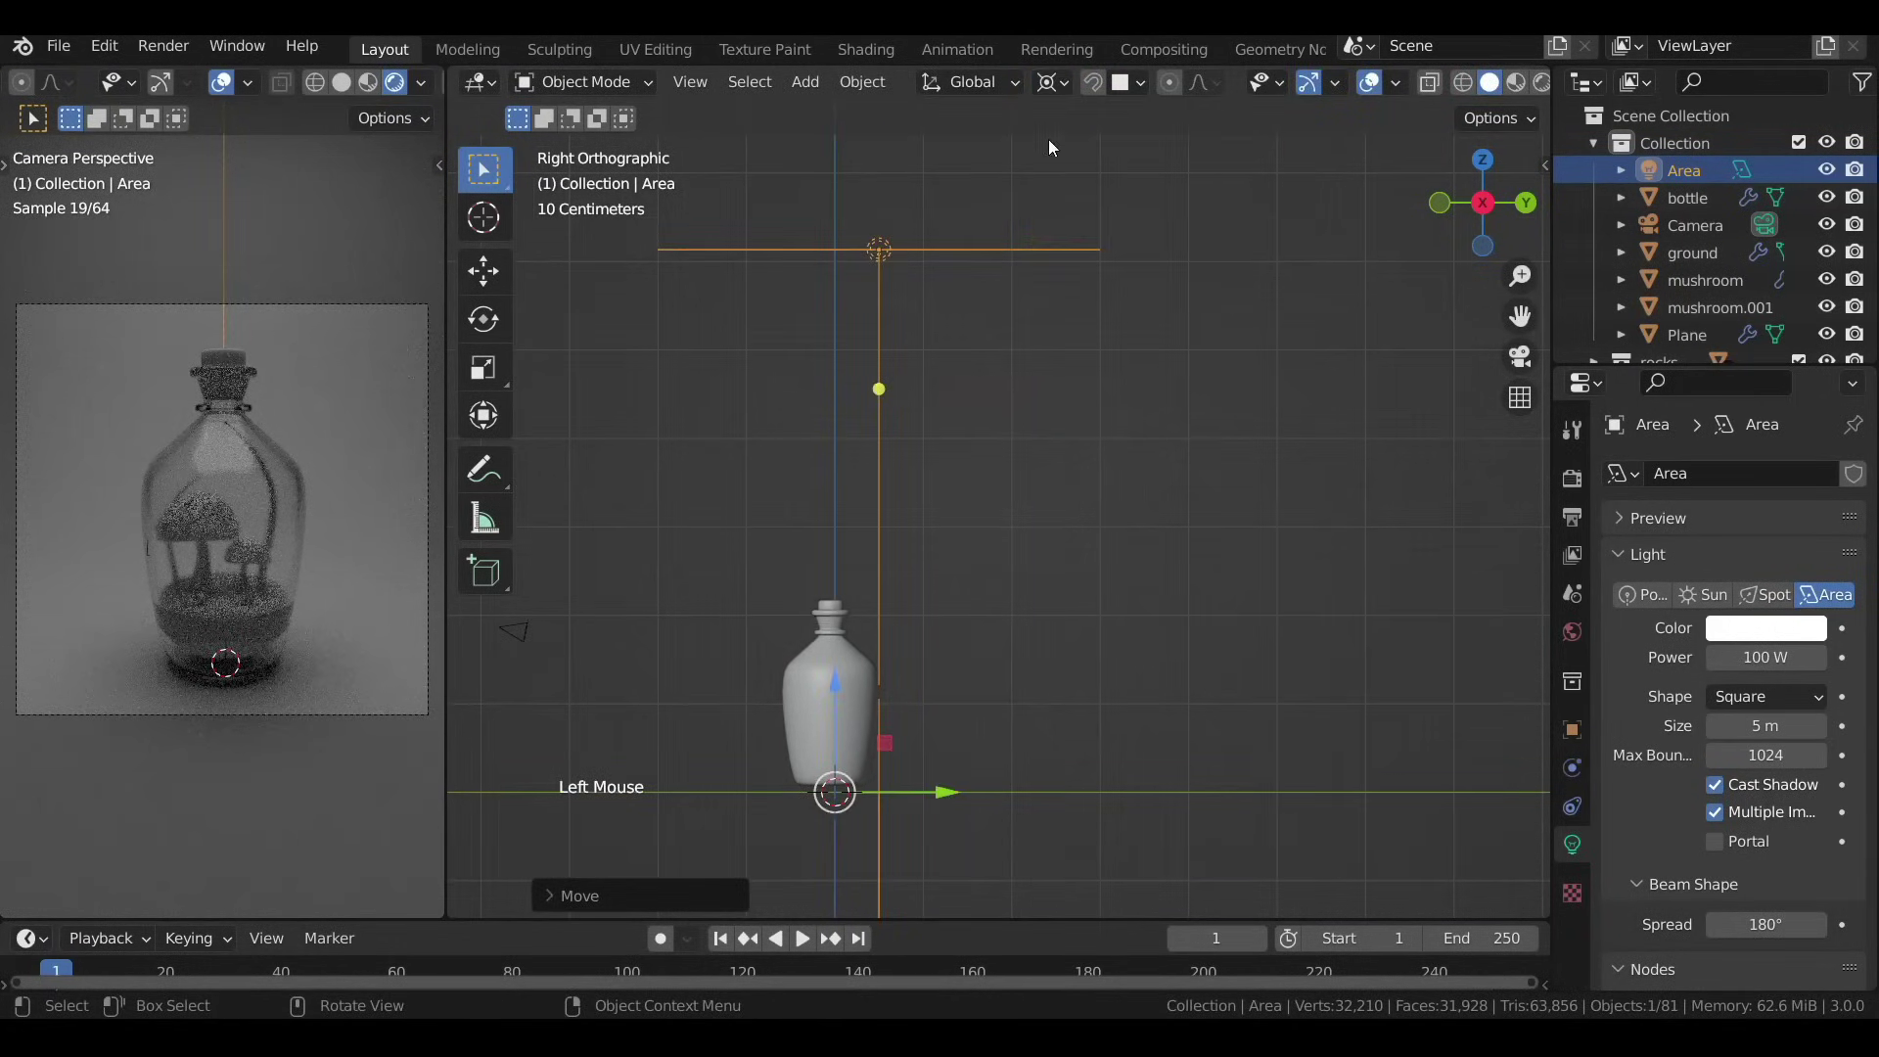
key("r")
key("g")
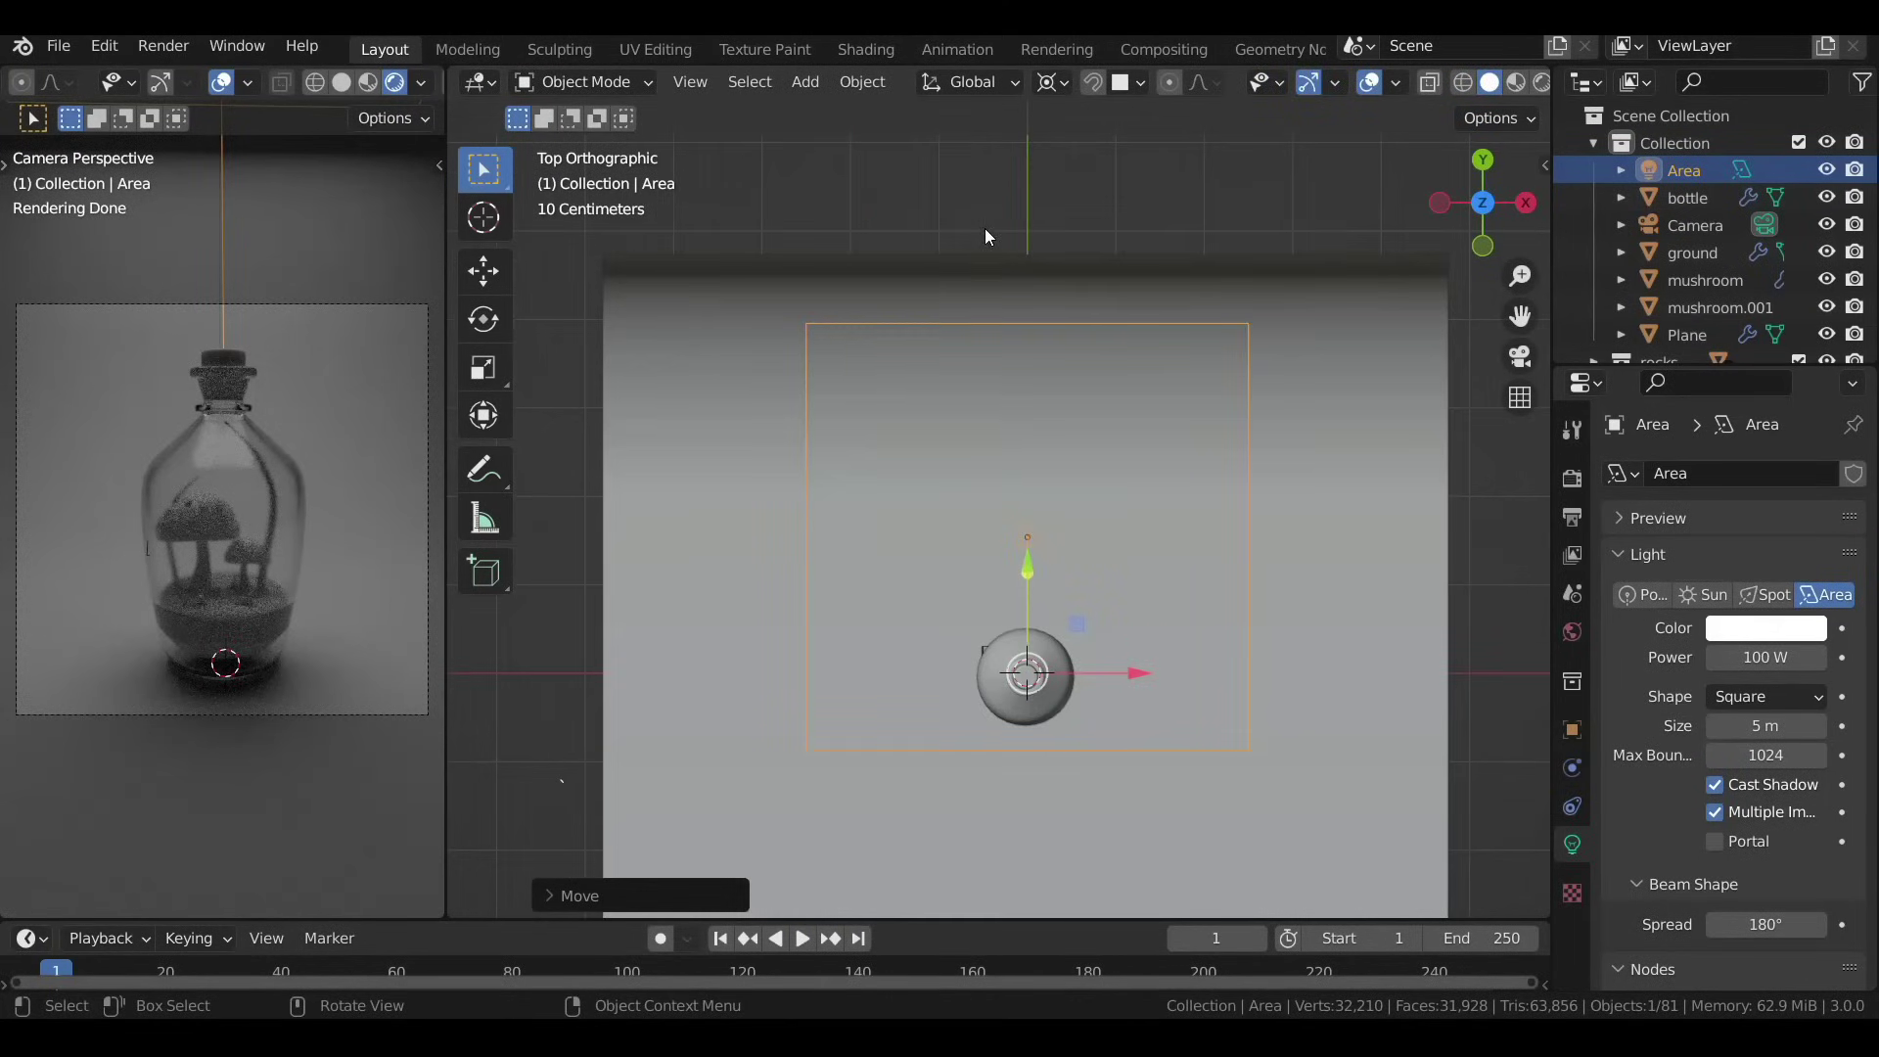
scroll("down", 3)
Duplicate the light twice as Area.001 and Area.002, rotated to flank the bottle.
key("shift+d")
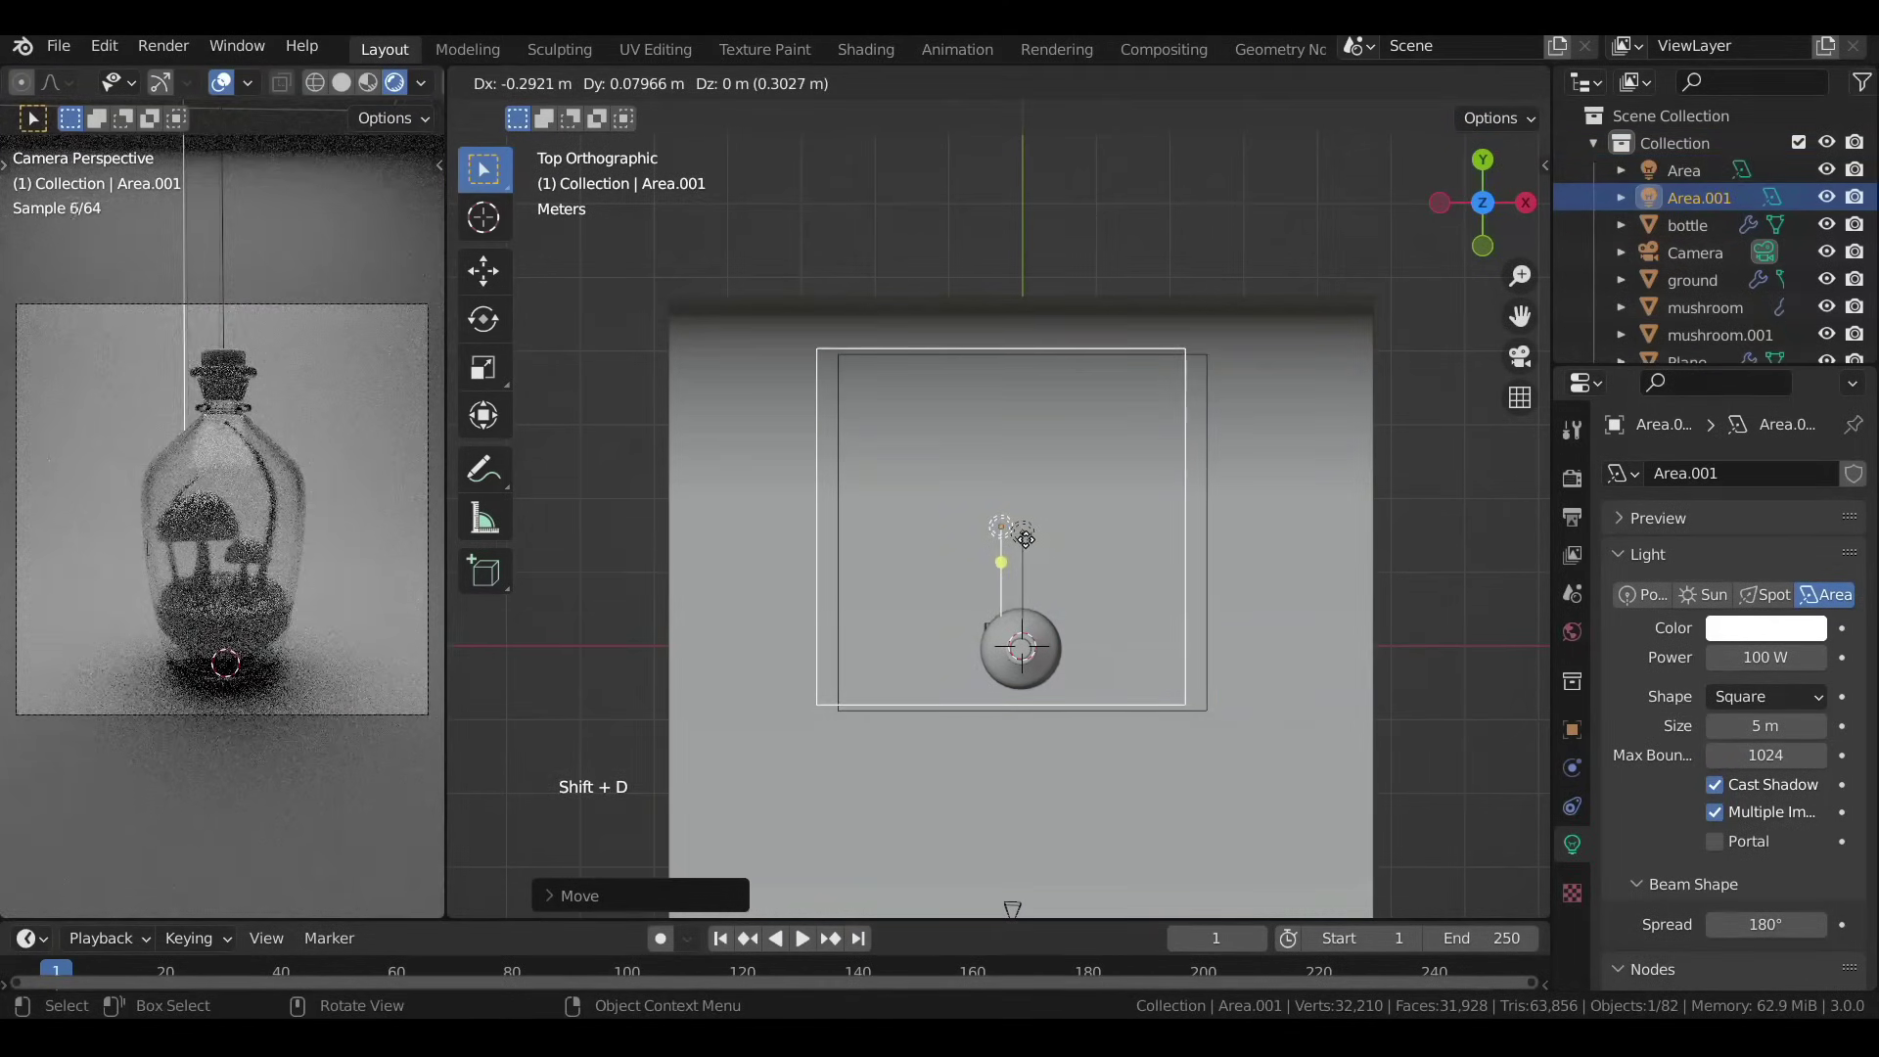
key("r")
key("shift+d")
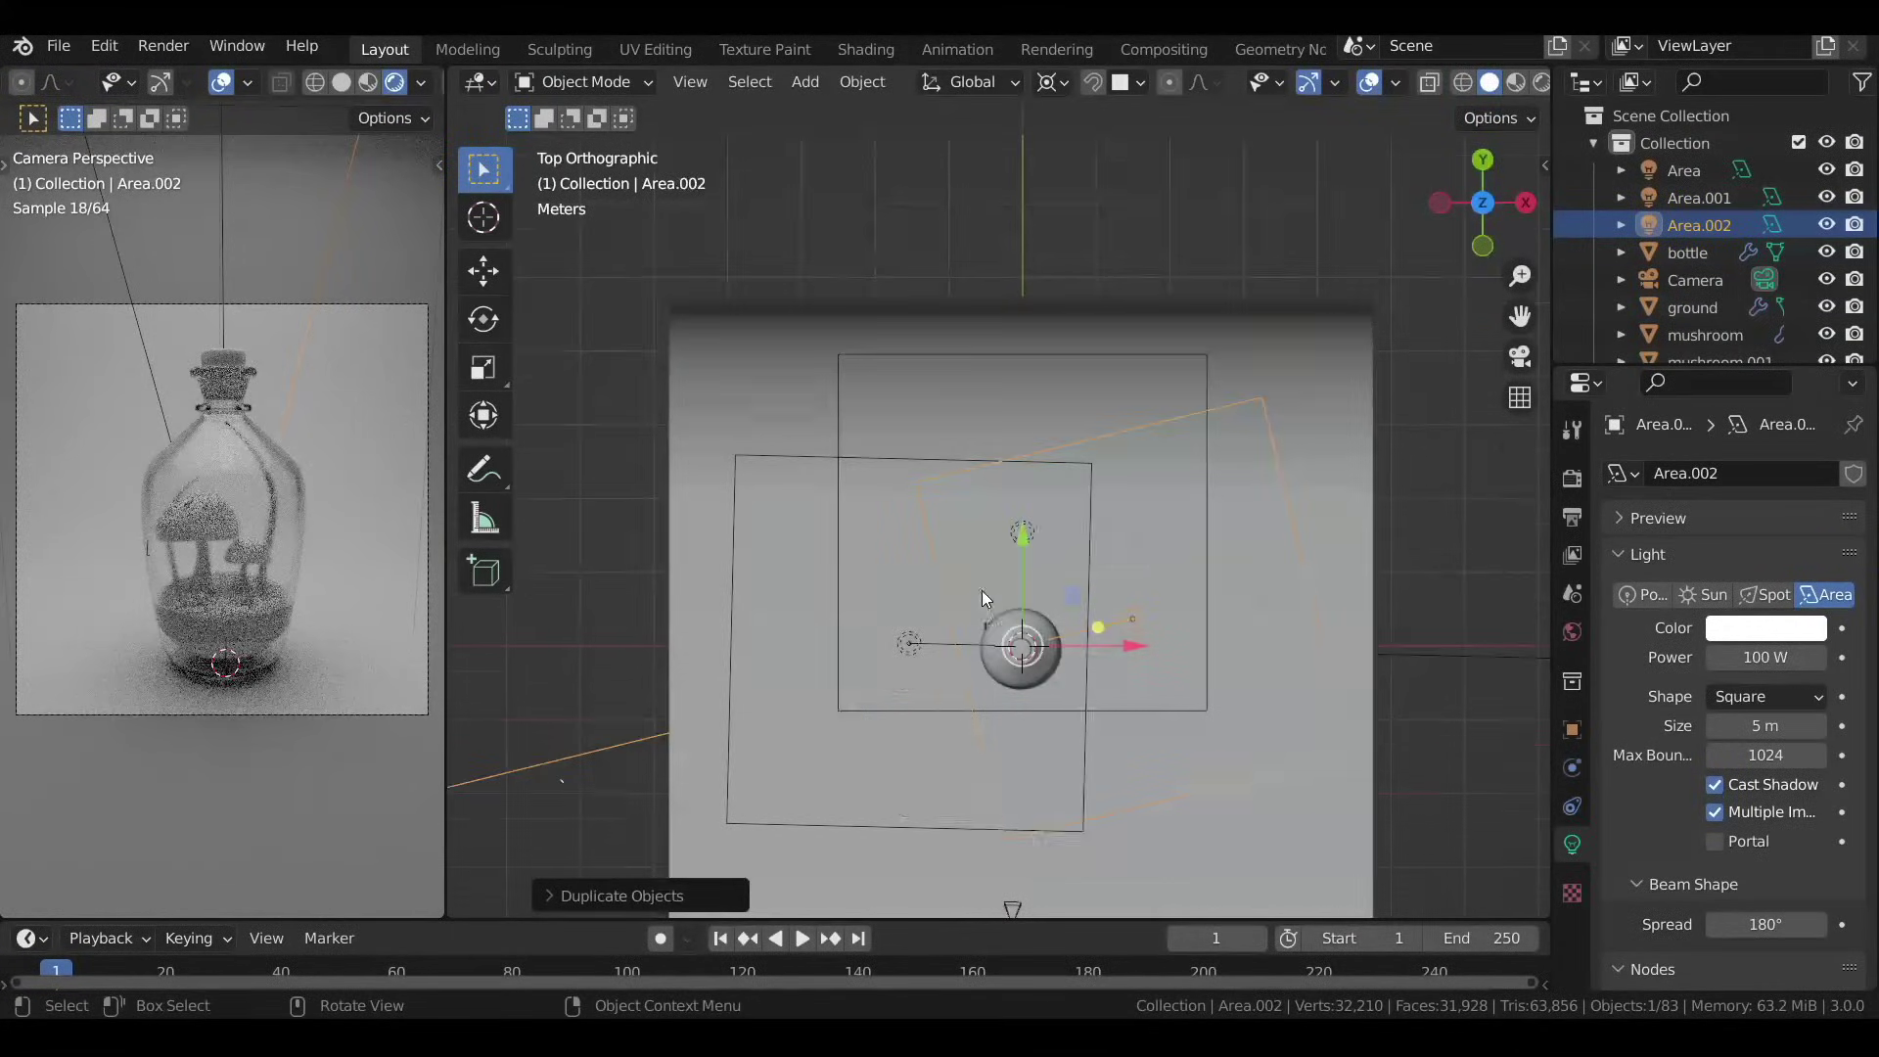
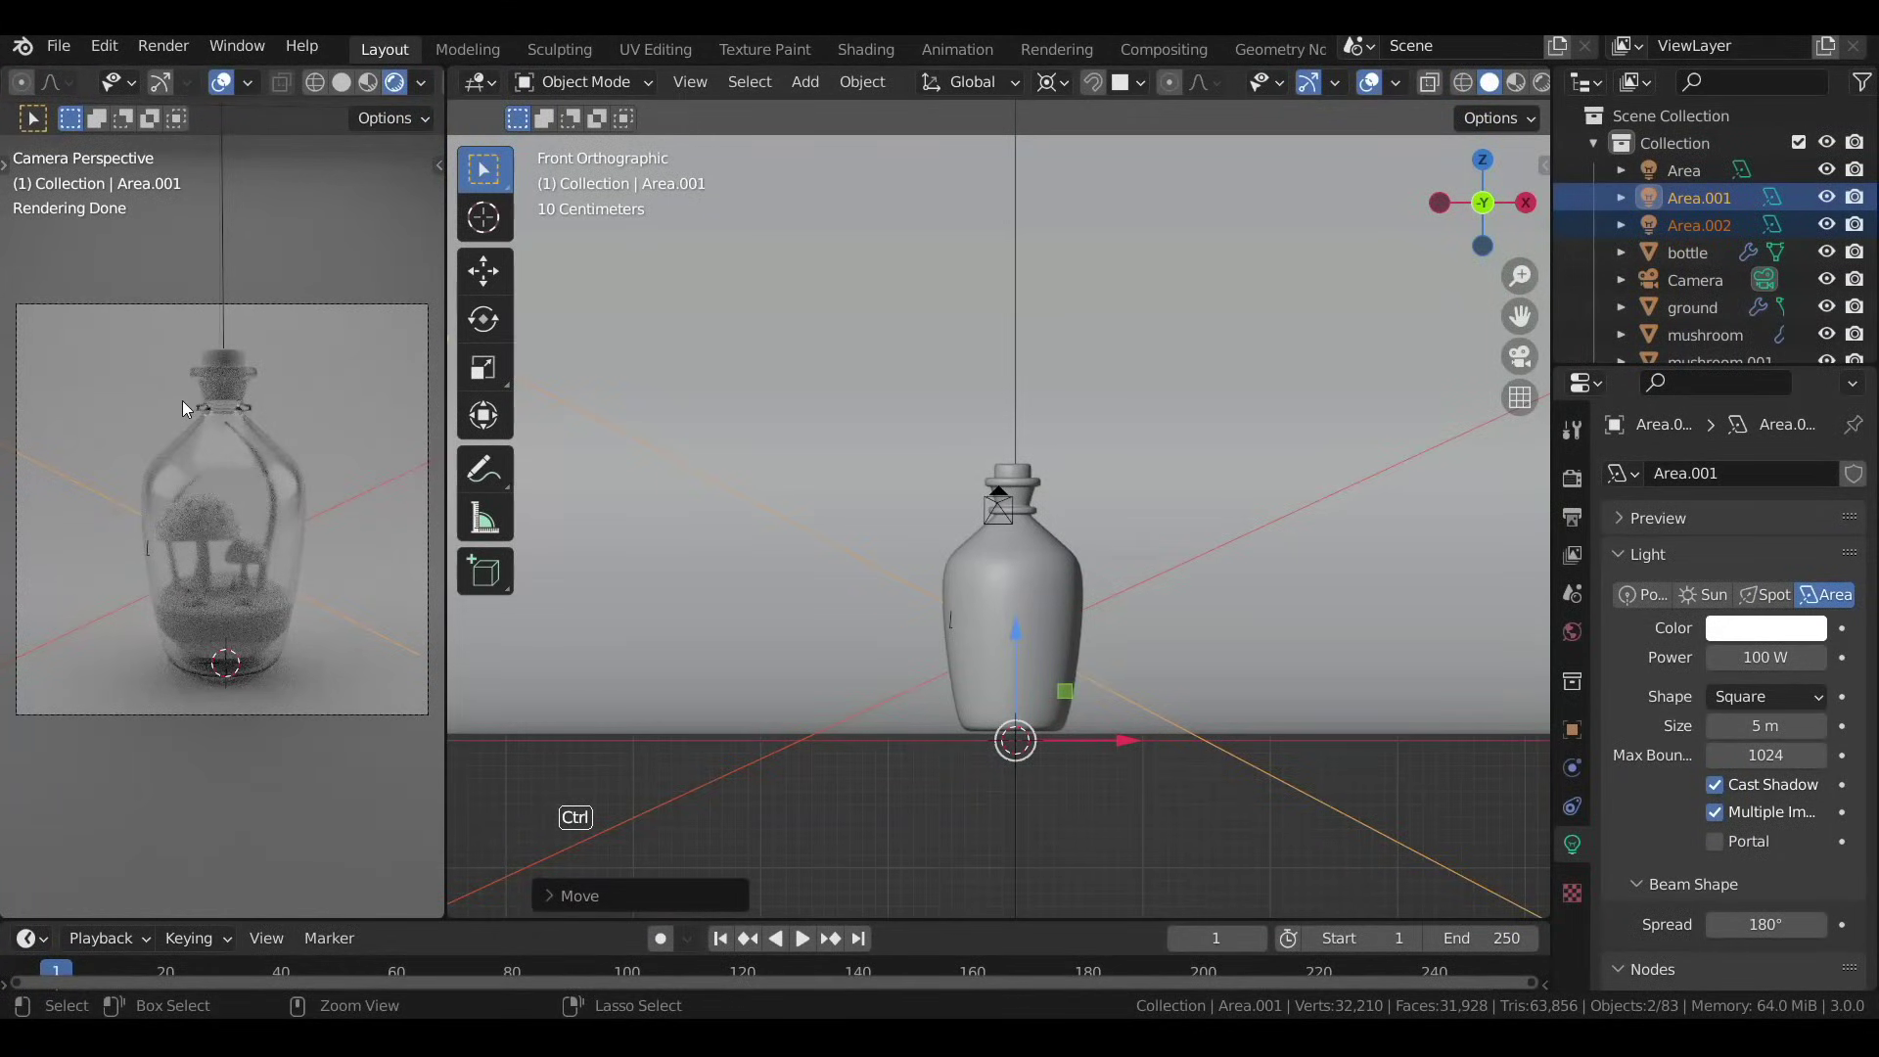
key("ctrl+b")
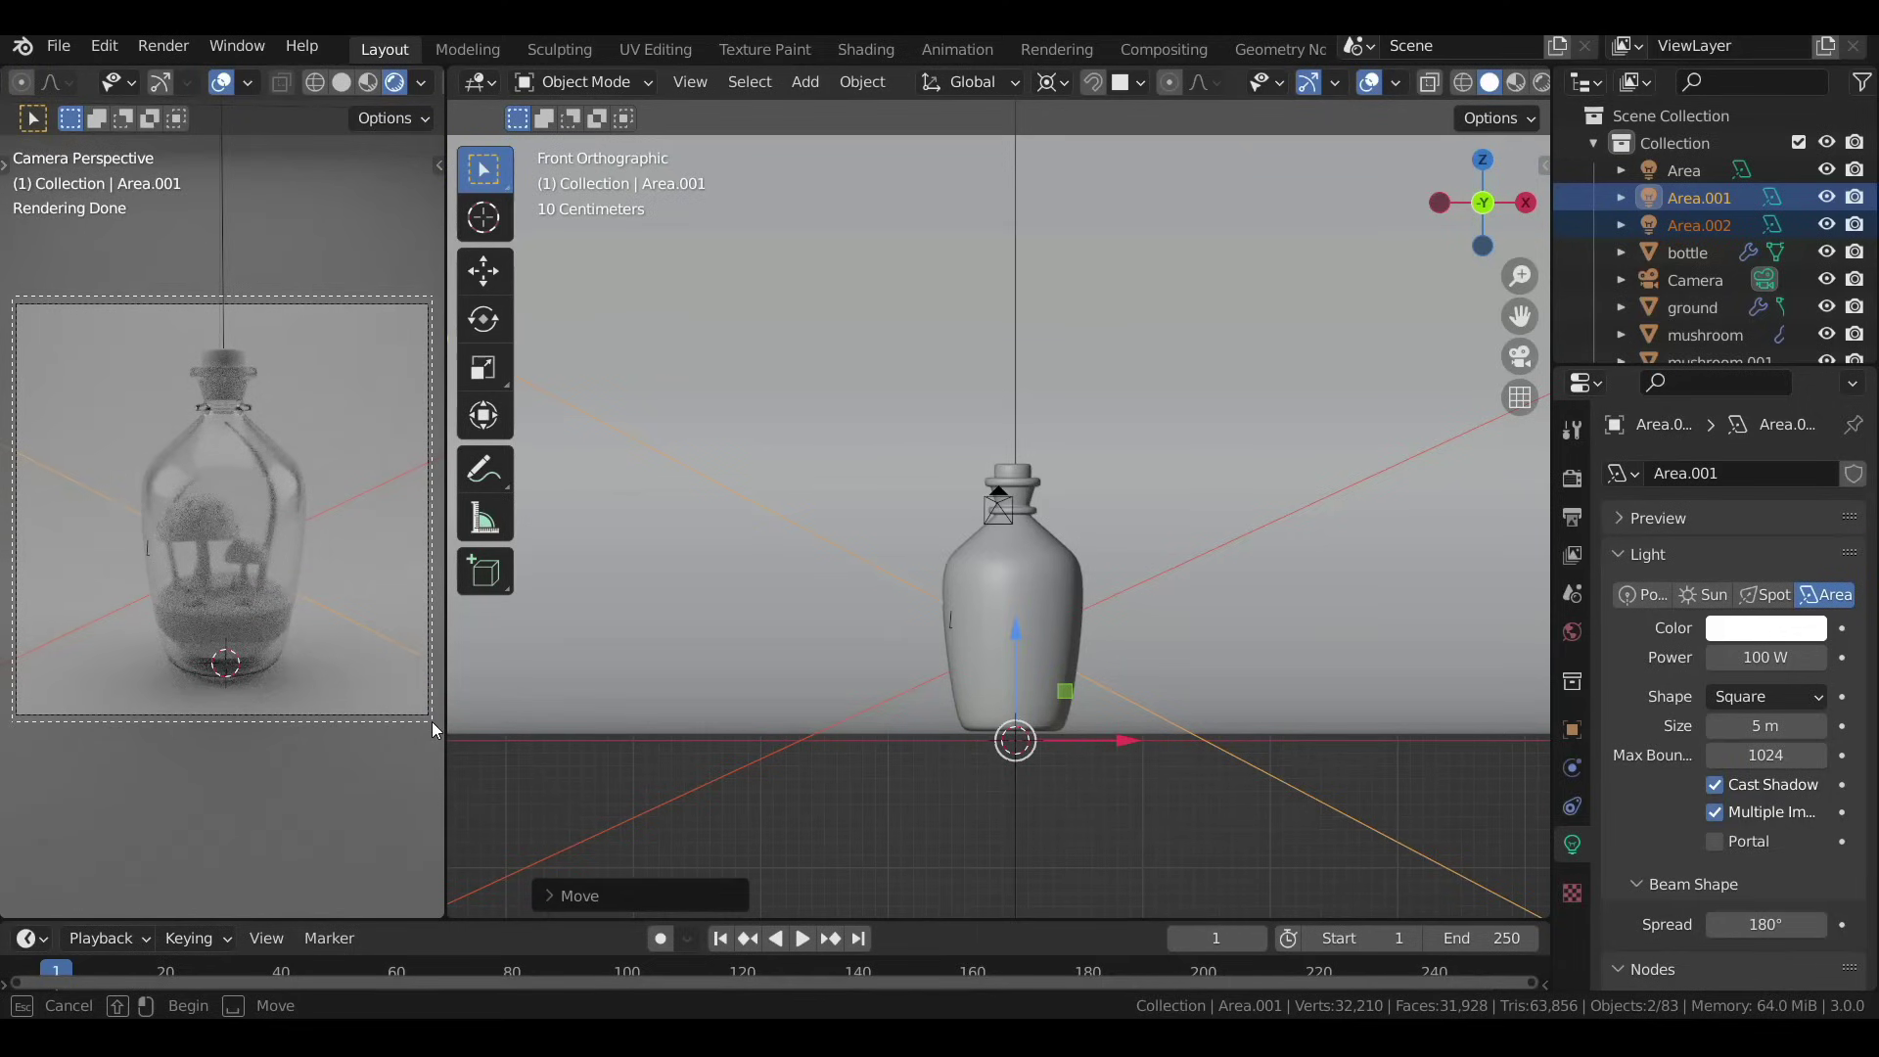
Scroll the light properties toward the Power field for the top area light.
scroll("up", 3)
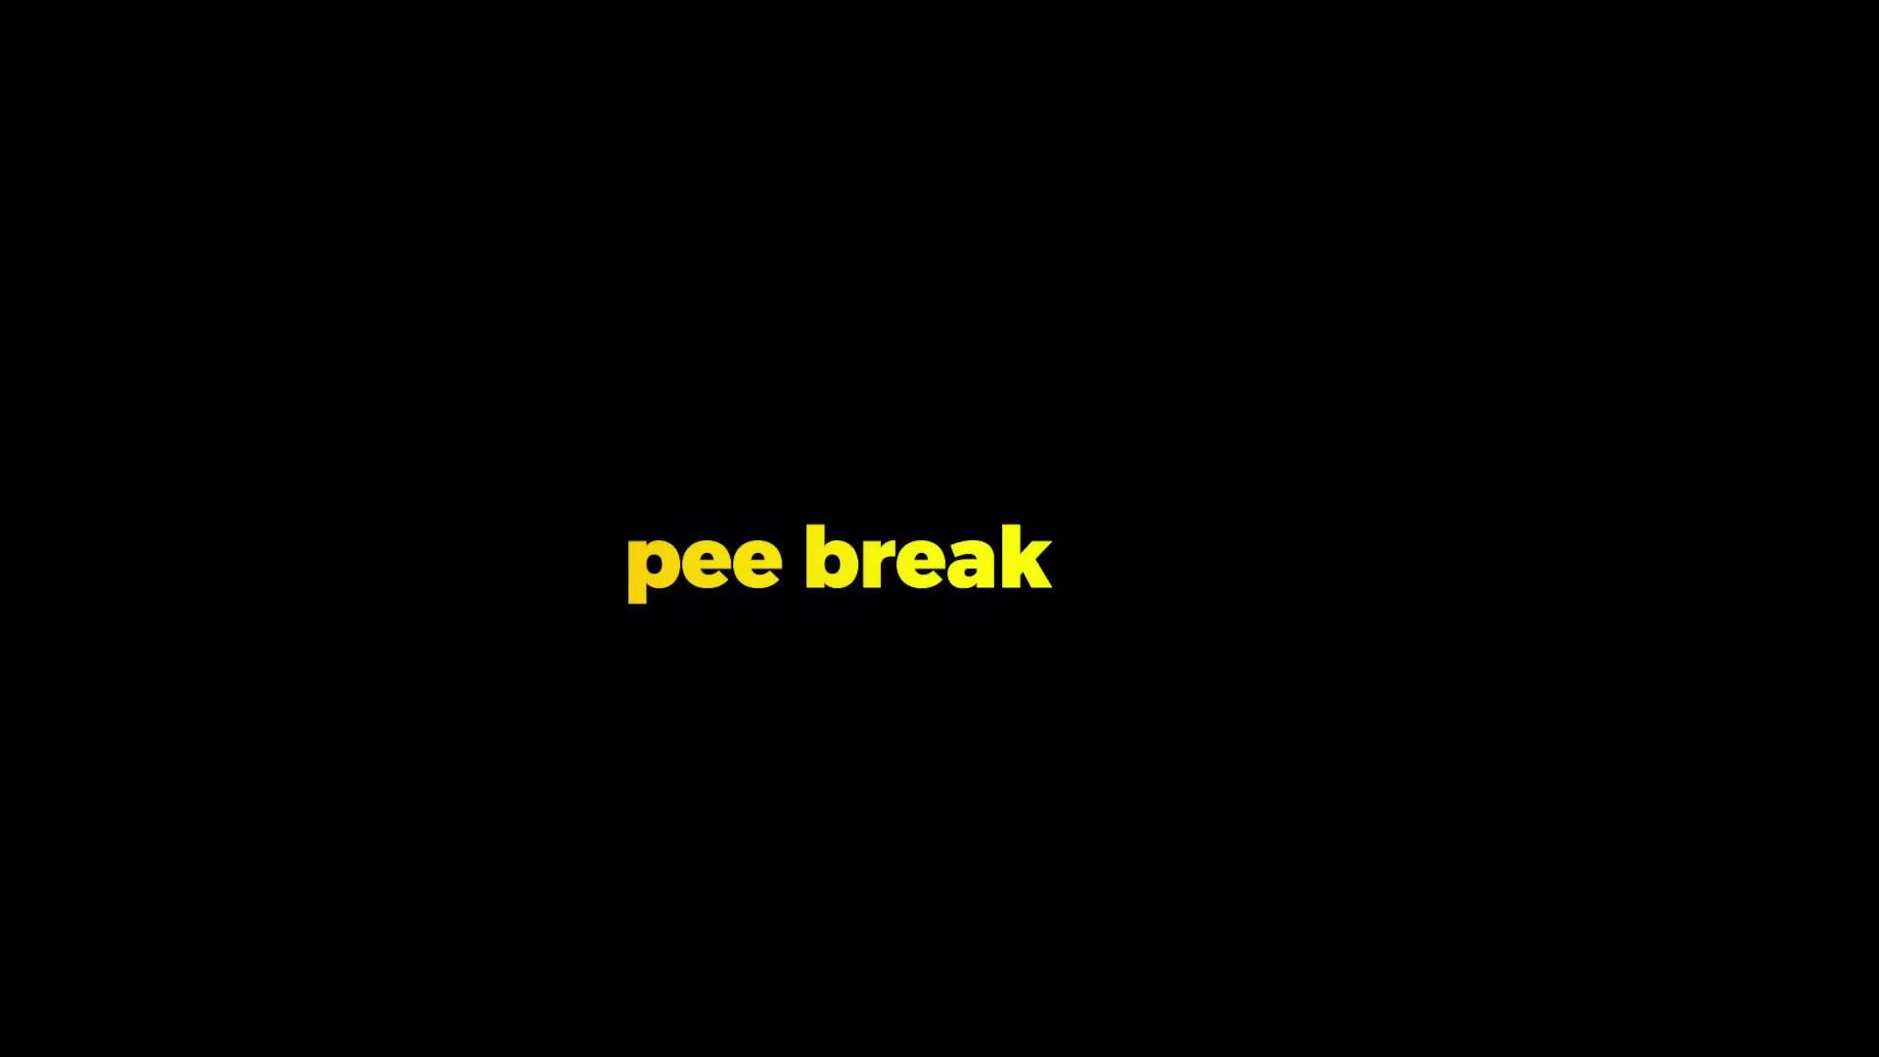
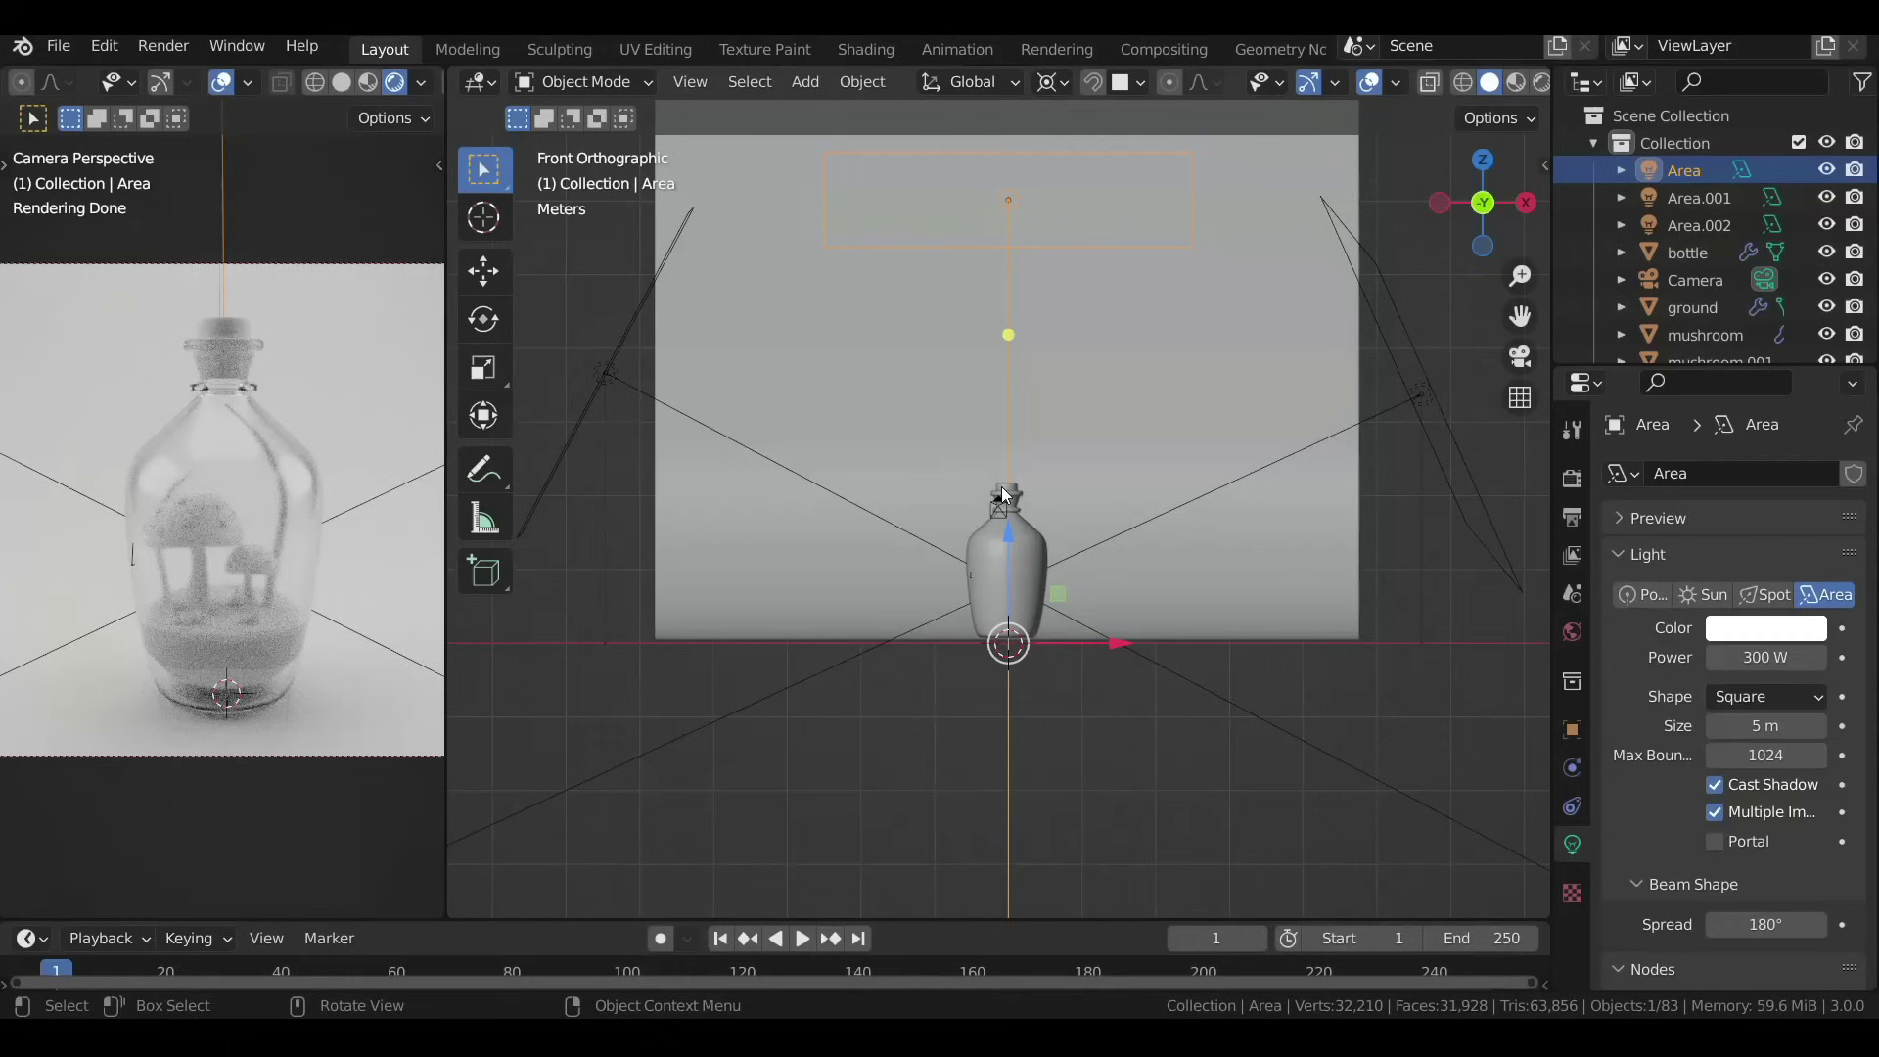
Give the backdrop plane an orange base colour.
left_click(1120, 395)
left_click(1682, 586)
left_click(1758, 826)
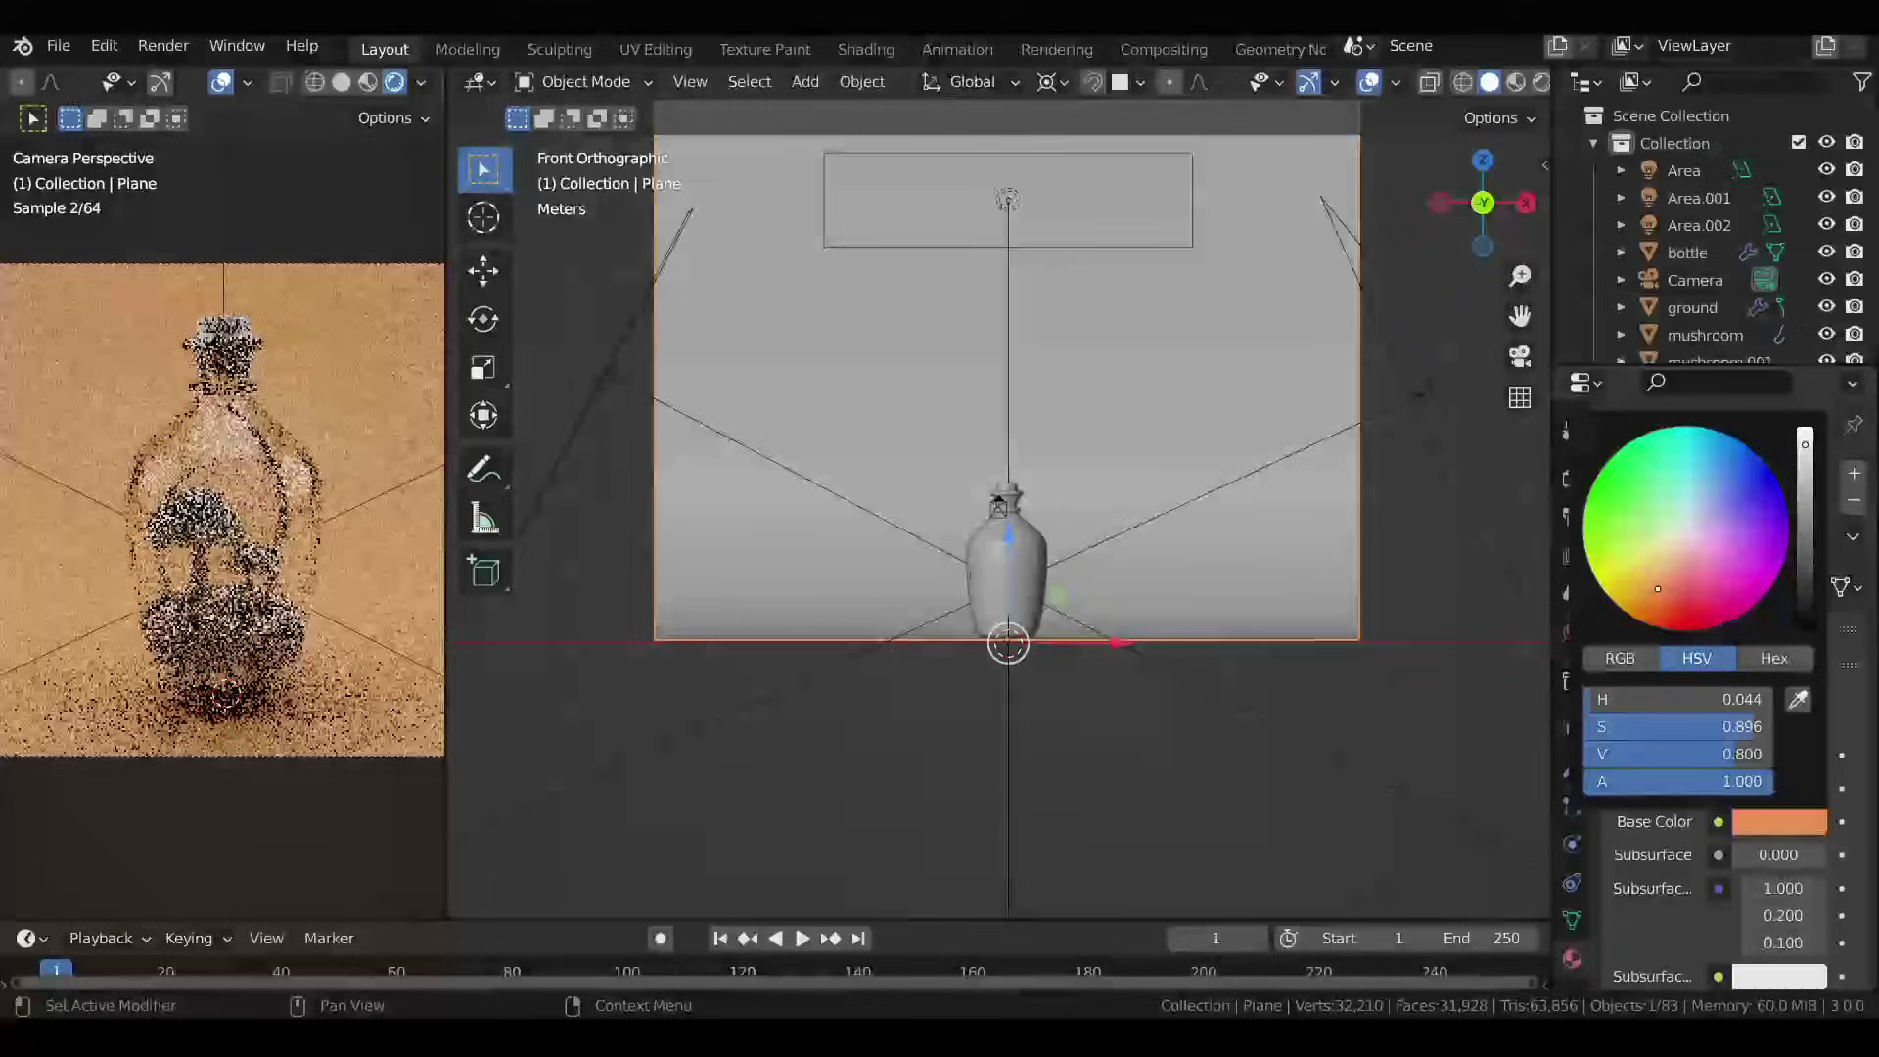
scroll("up", 3)
left_click(1042, 443)
Give the cork a tan base colour.
left_click(1749, 591)
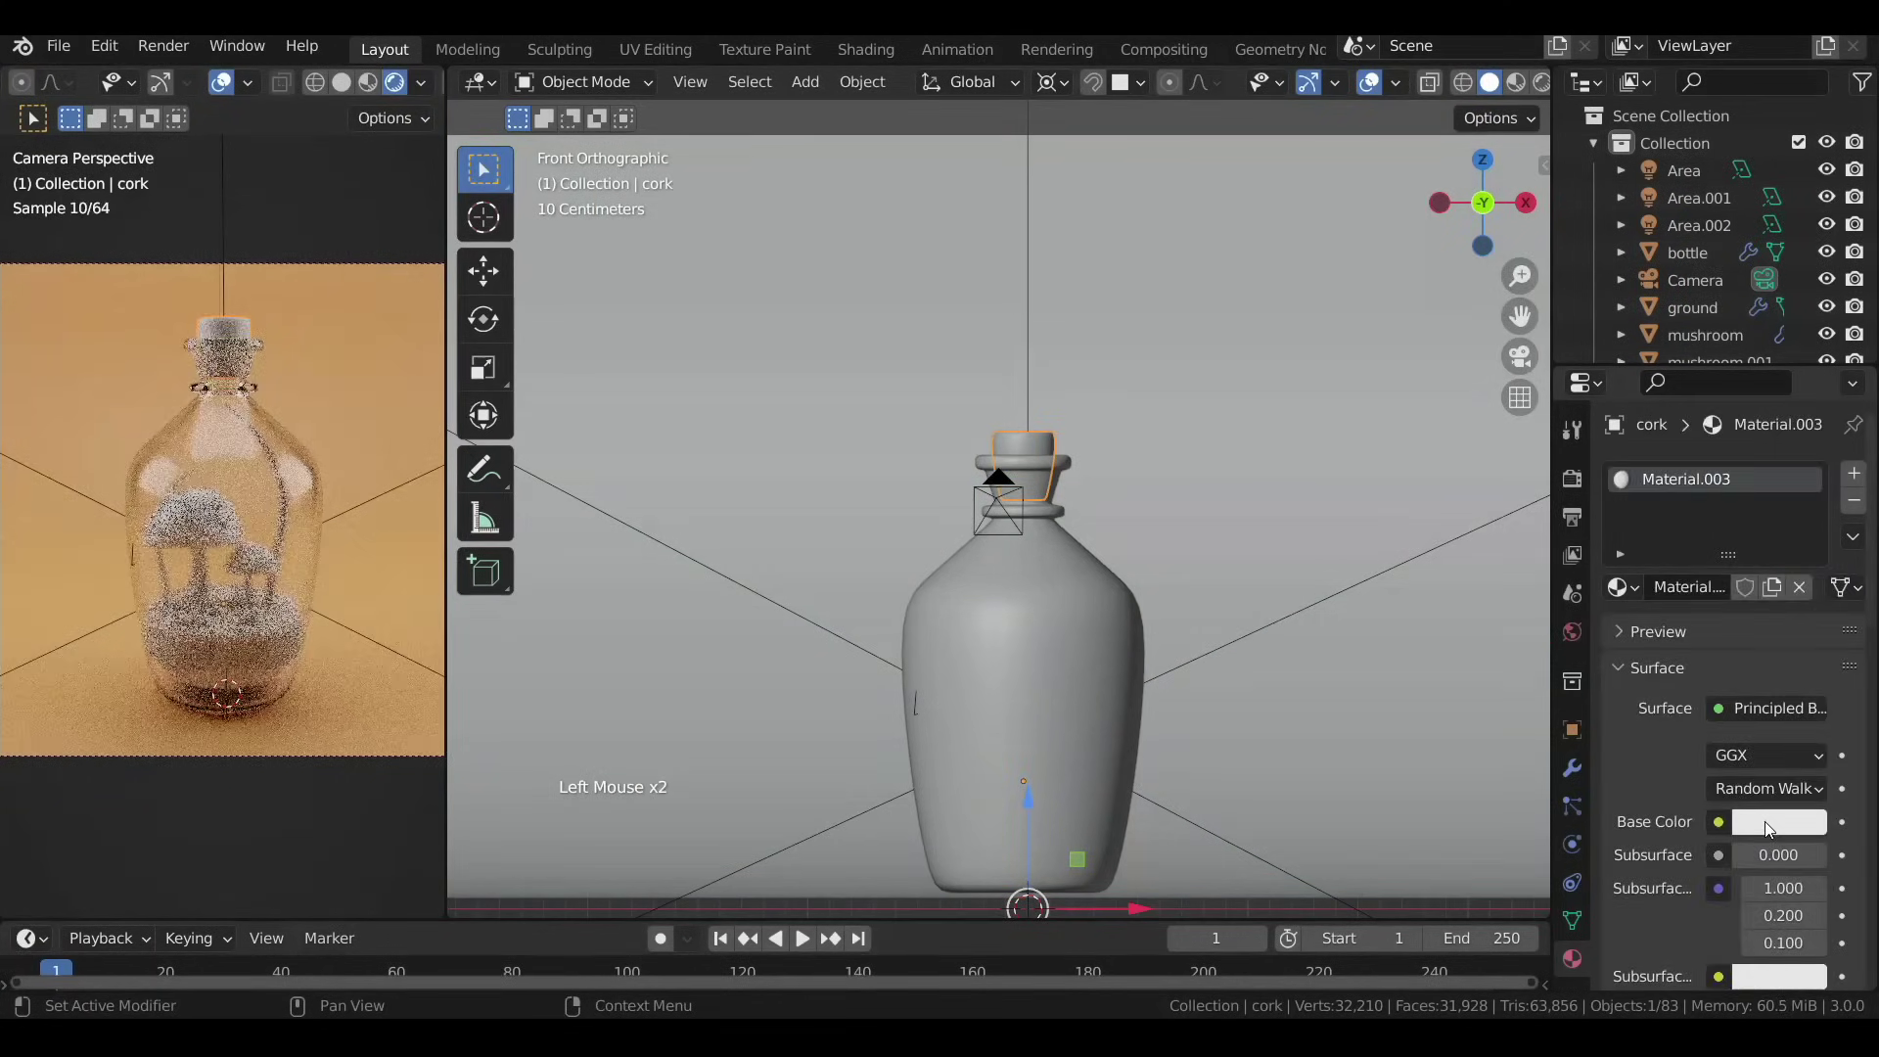
left_click(1769, 831)
left_click(1105, 666)
key("h")
Colour the small grass curve green and assign that green material to the long stem.
middle_click(1041, 708)
double_click(1007, 391)
scroll("up", 3)
left_click(978, 716)
left_click(1705, 605)
left_click(1810, 529)
left_click(1142, 646)
left_click(1702, 821)
left_click(1771, 822)
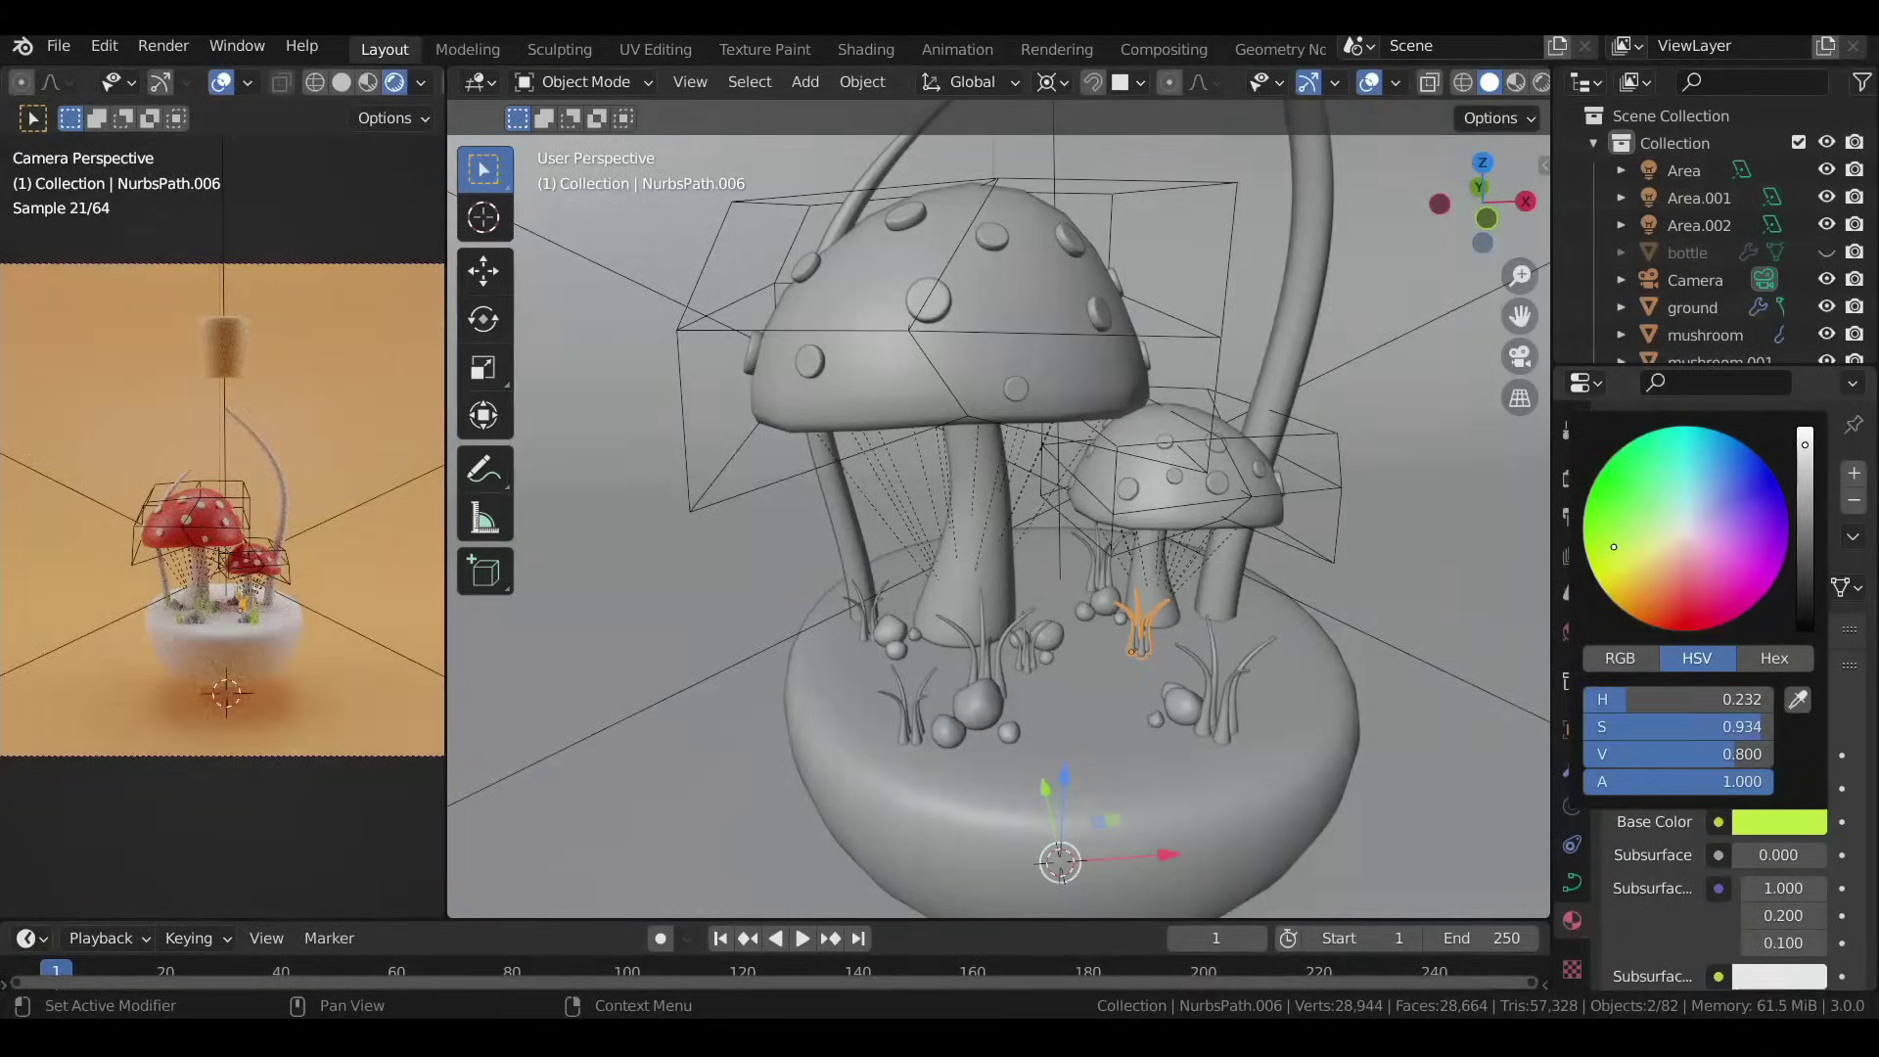
left_click(1312, 322)
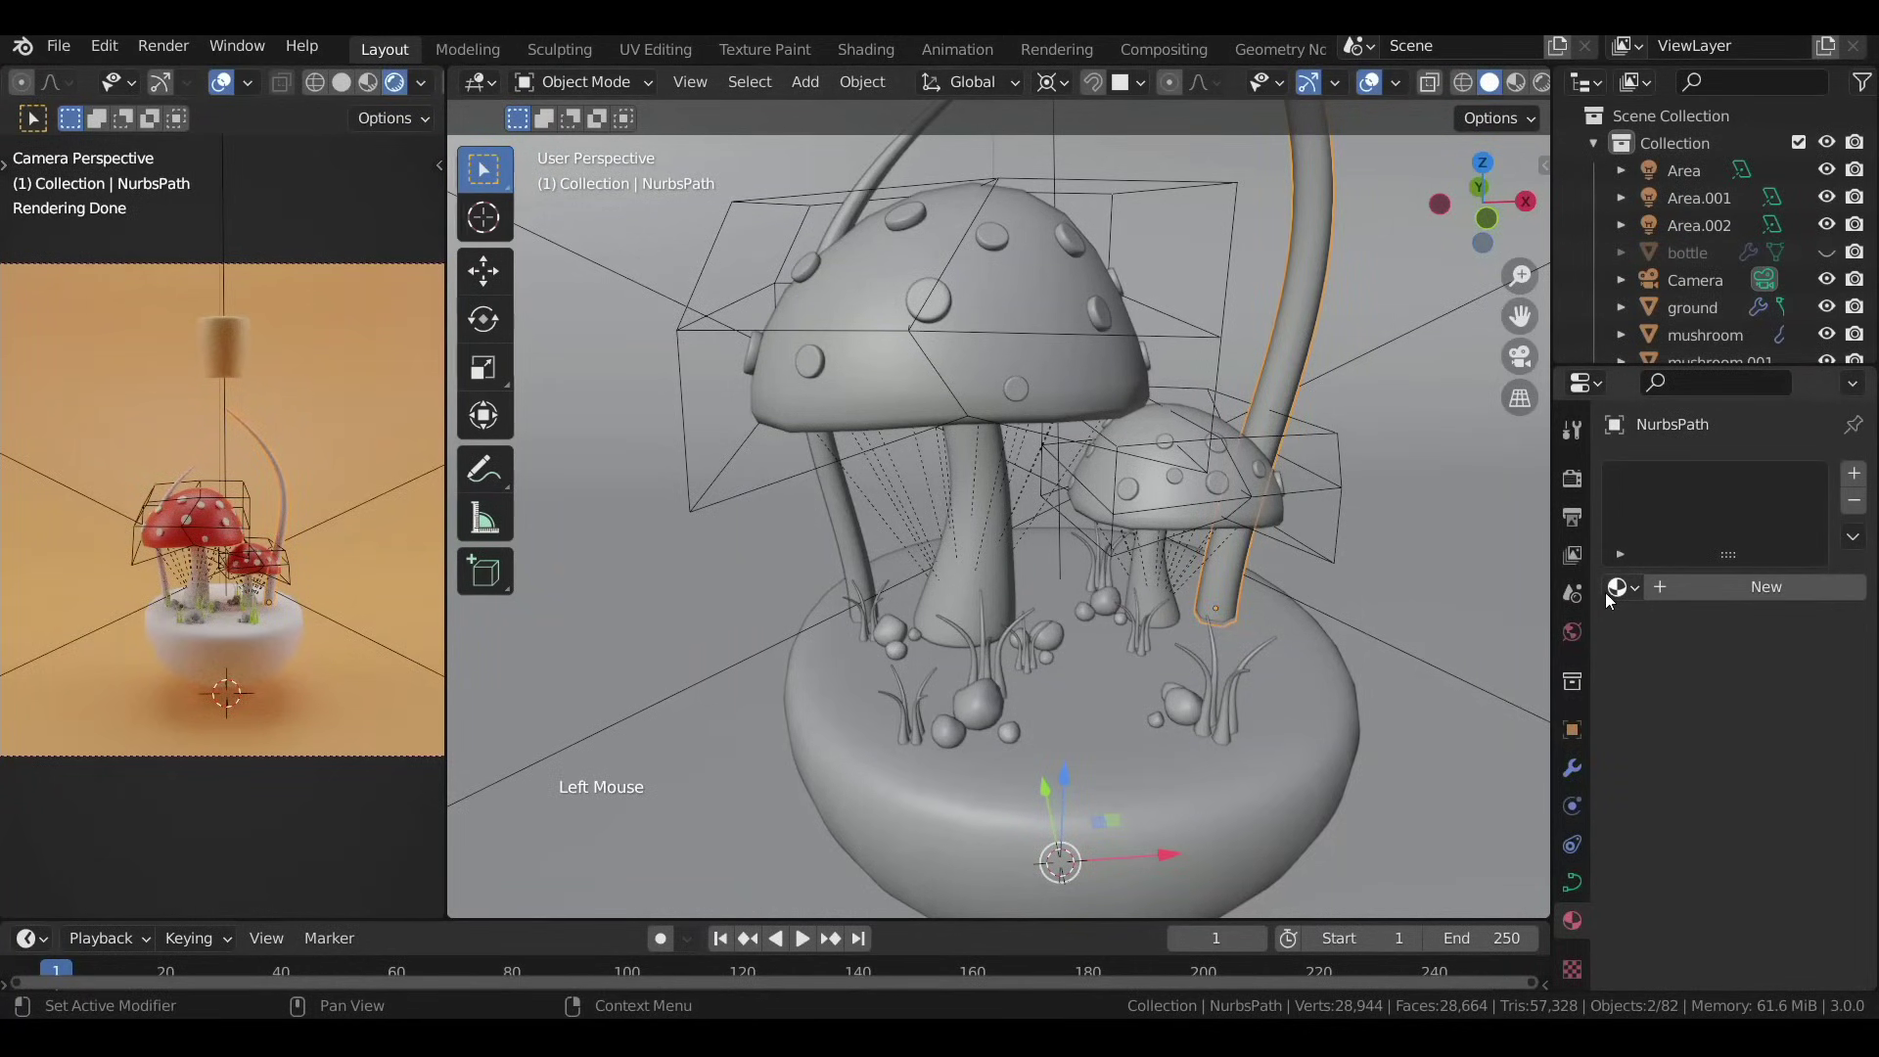
left_click(1625, 594)
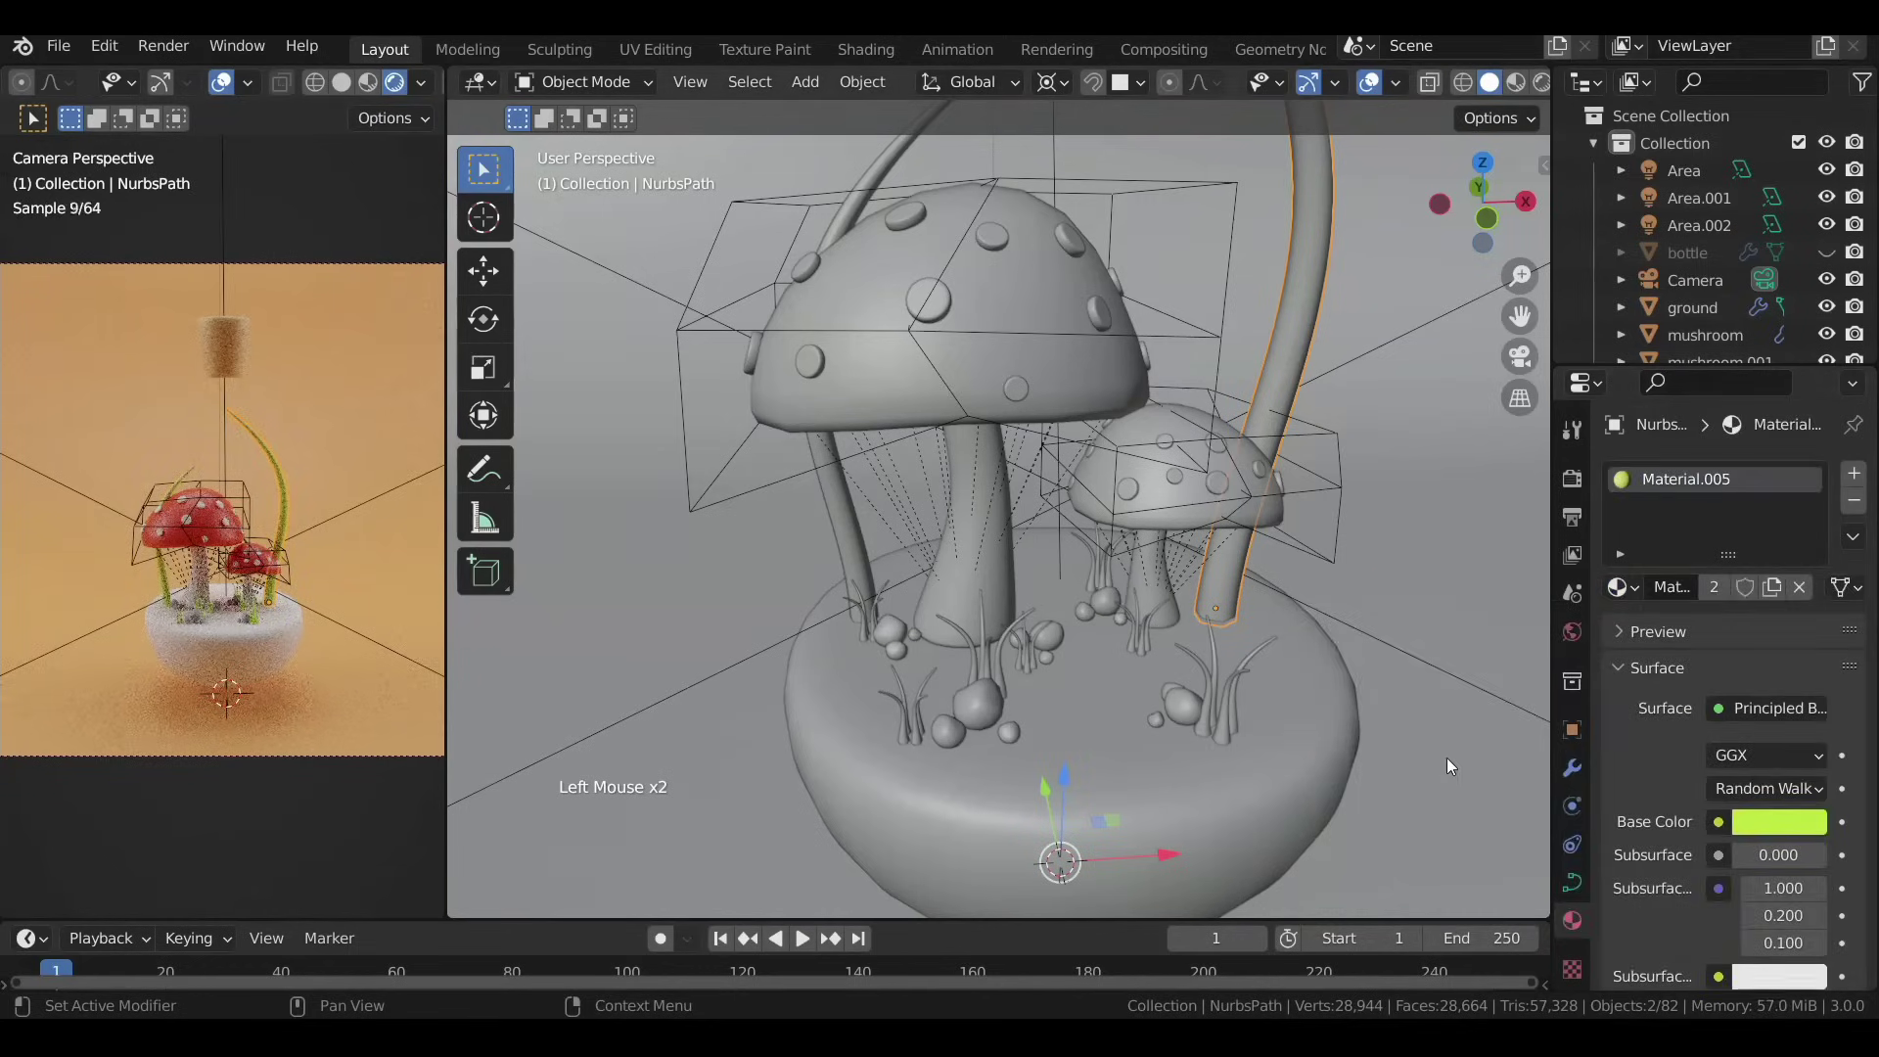
Give the mushrooms a red base colour.
left_click(1008, 580)
left_click(1731, 590)
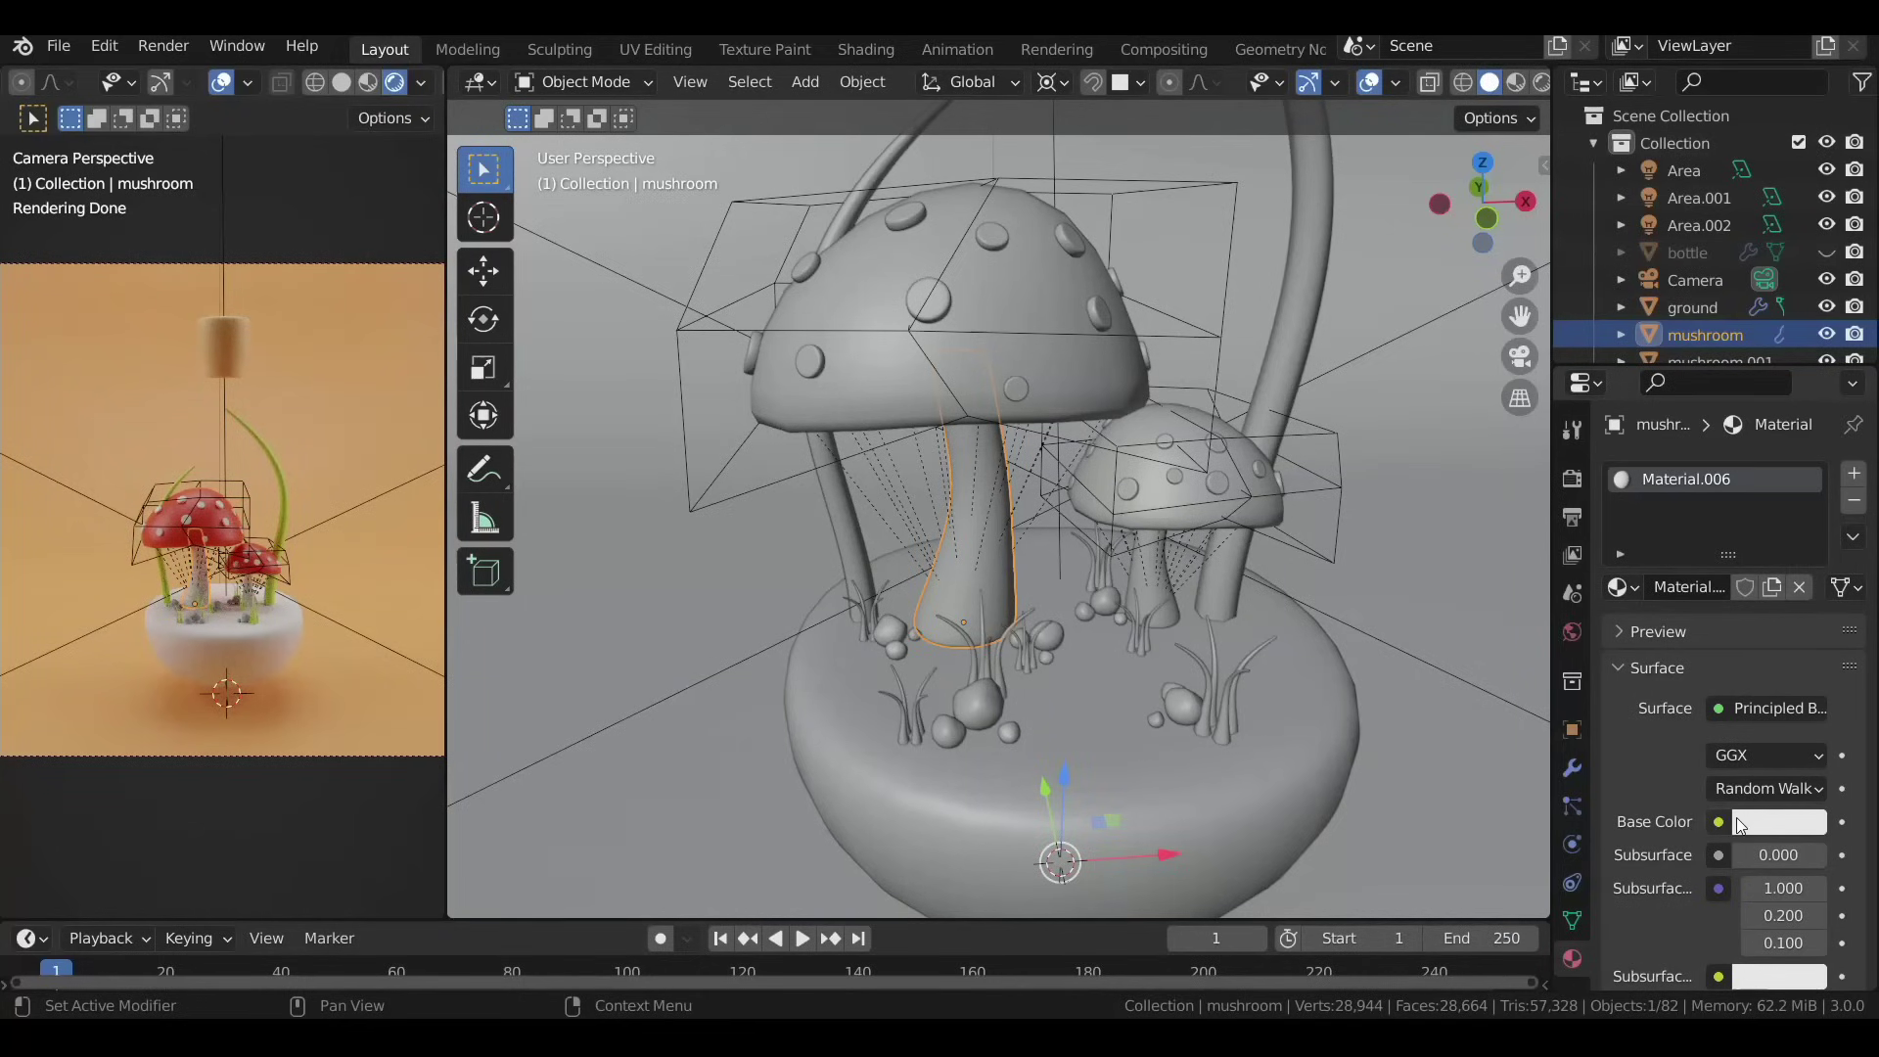
left_click(1759, 830)
scroll("up", 3)
scroll("down", 3)
Feed the ColorRamp into the ground's Base Color and set View Transform to Standard in Layout.
left_click(1067, 741)
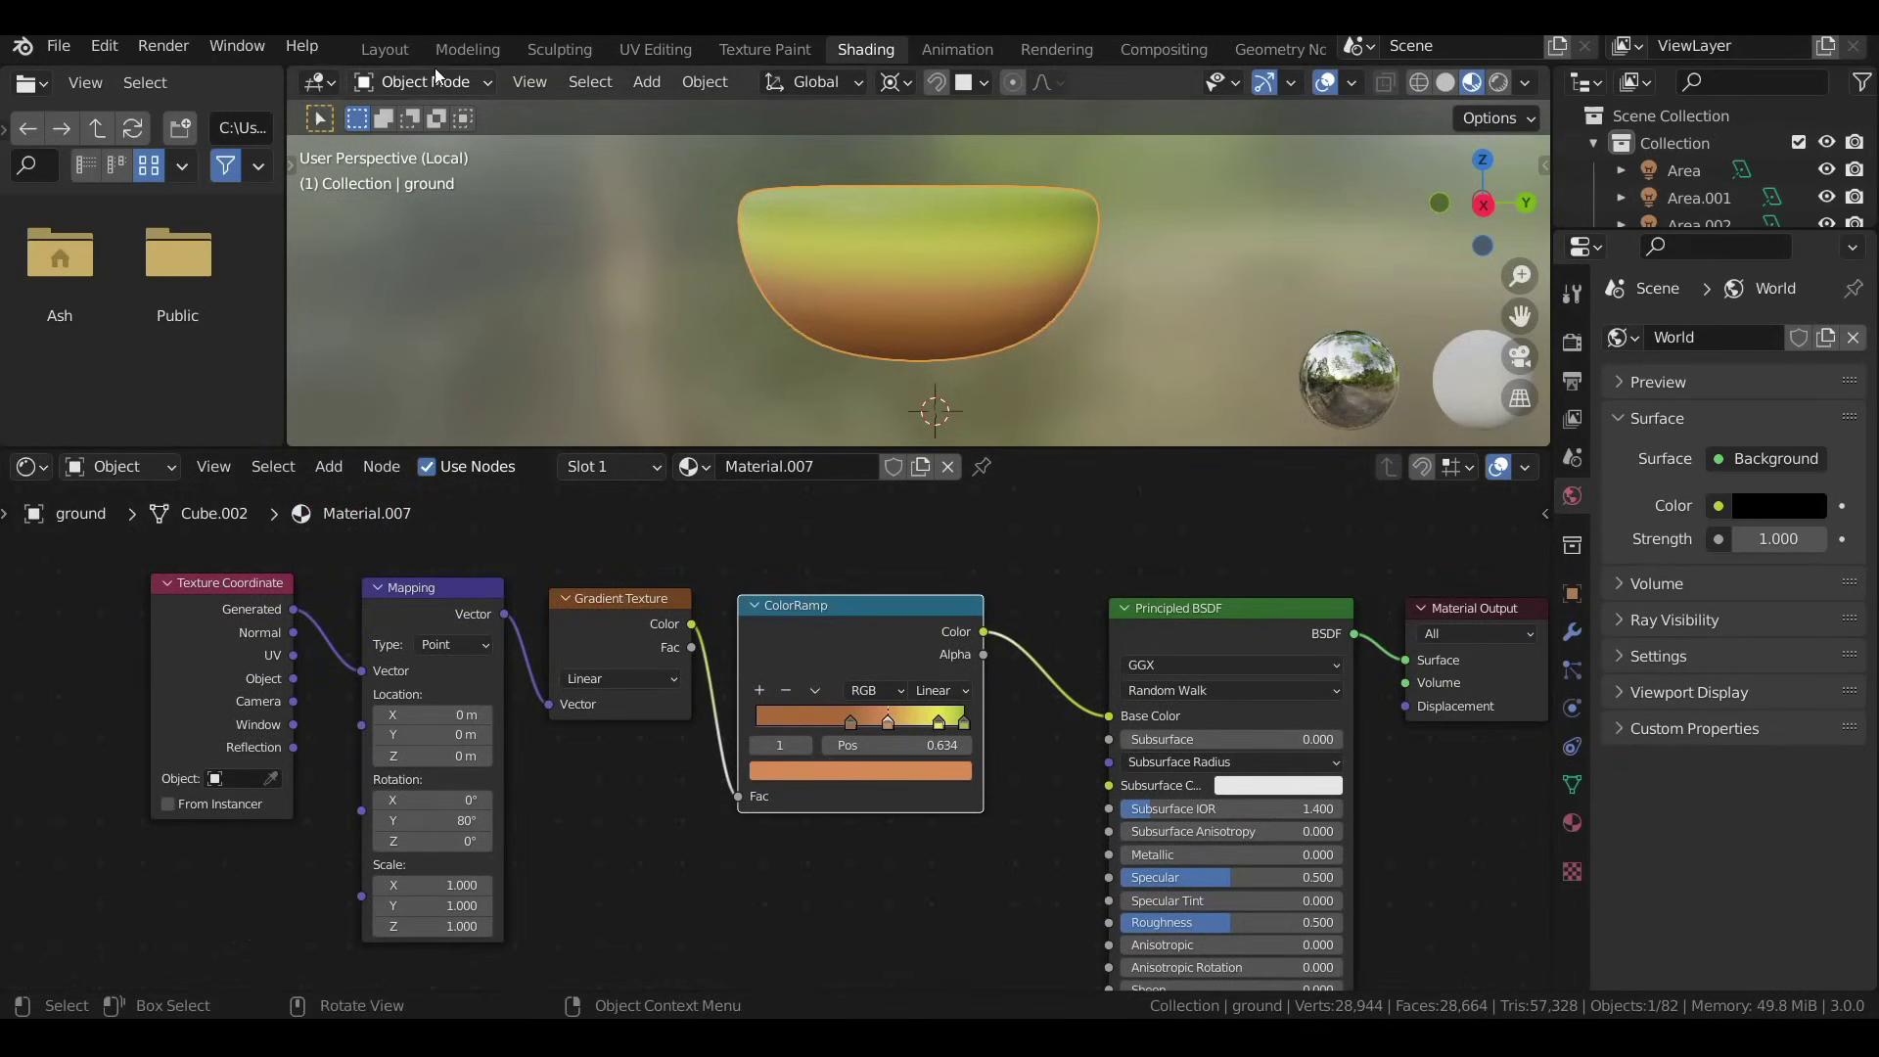
left_click(407, 53)
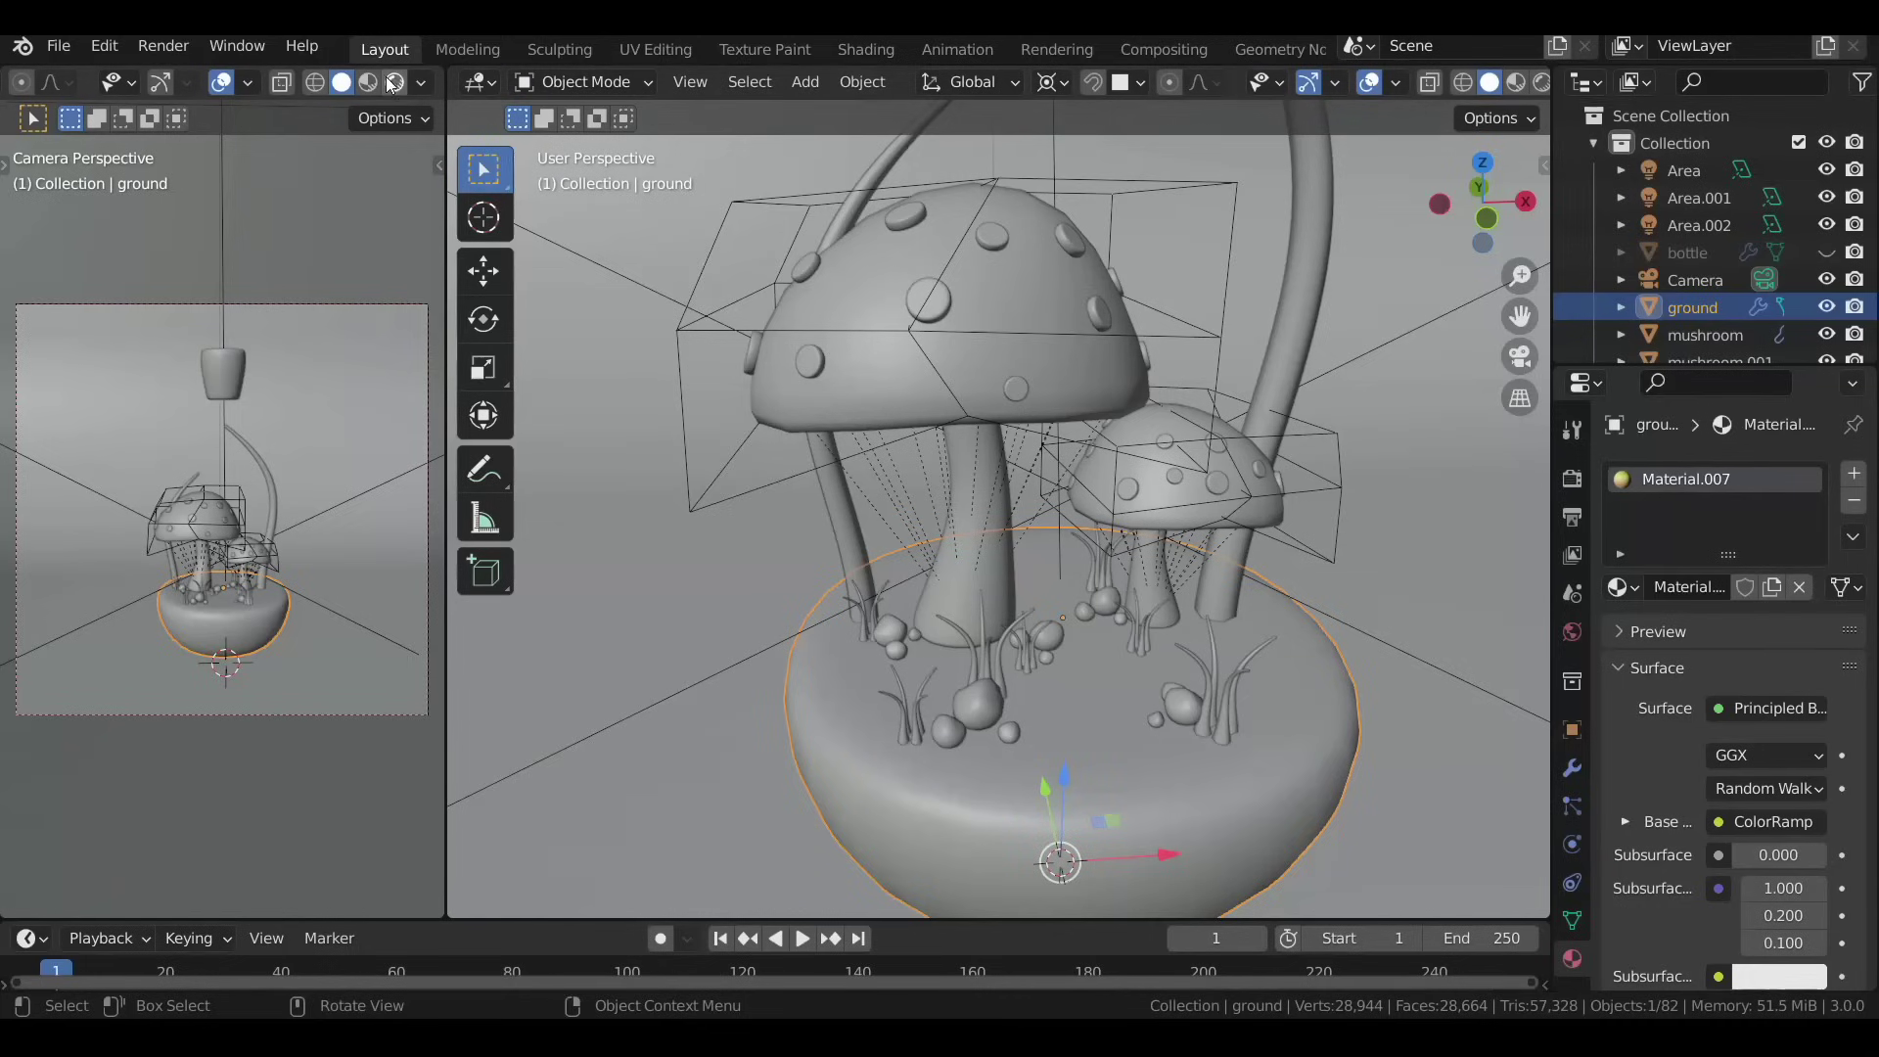
left_click(397, 85)
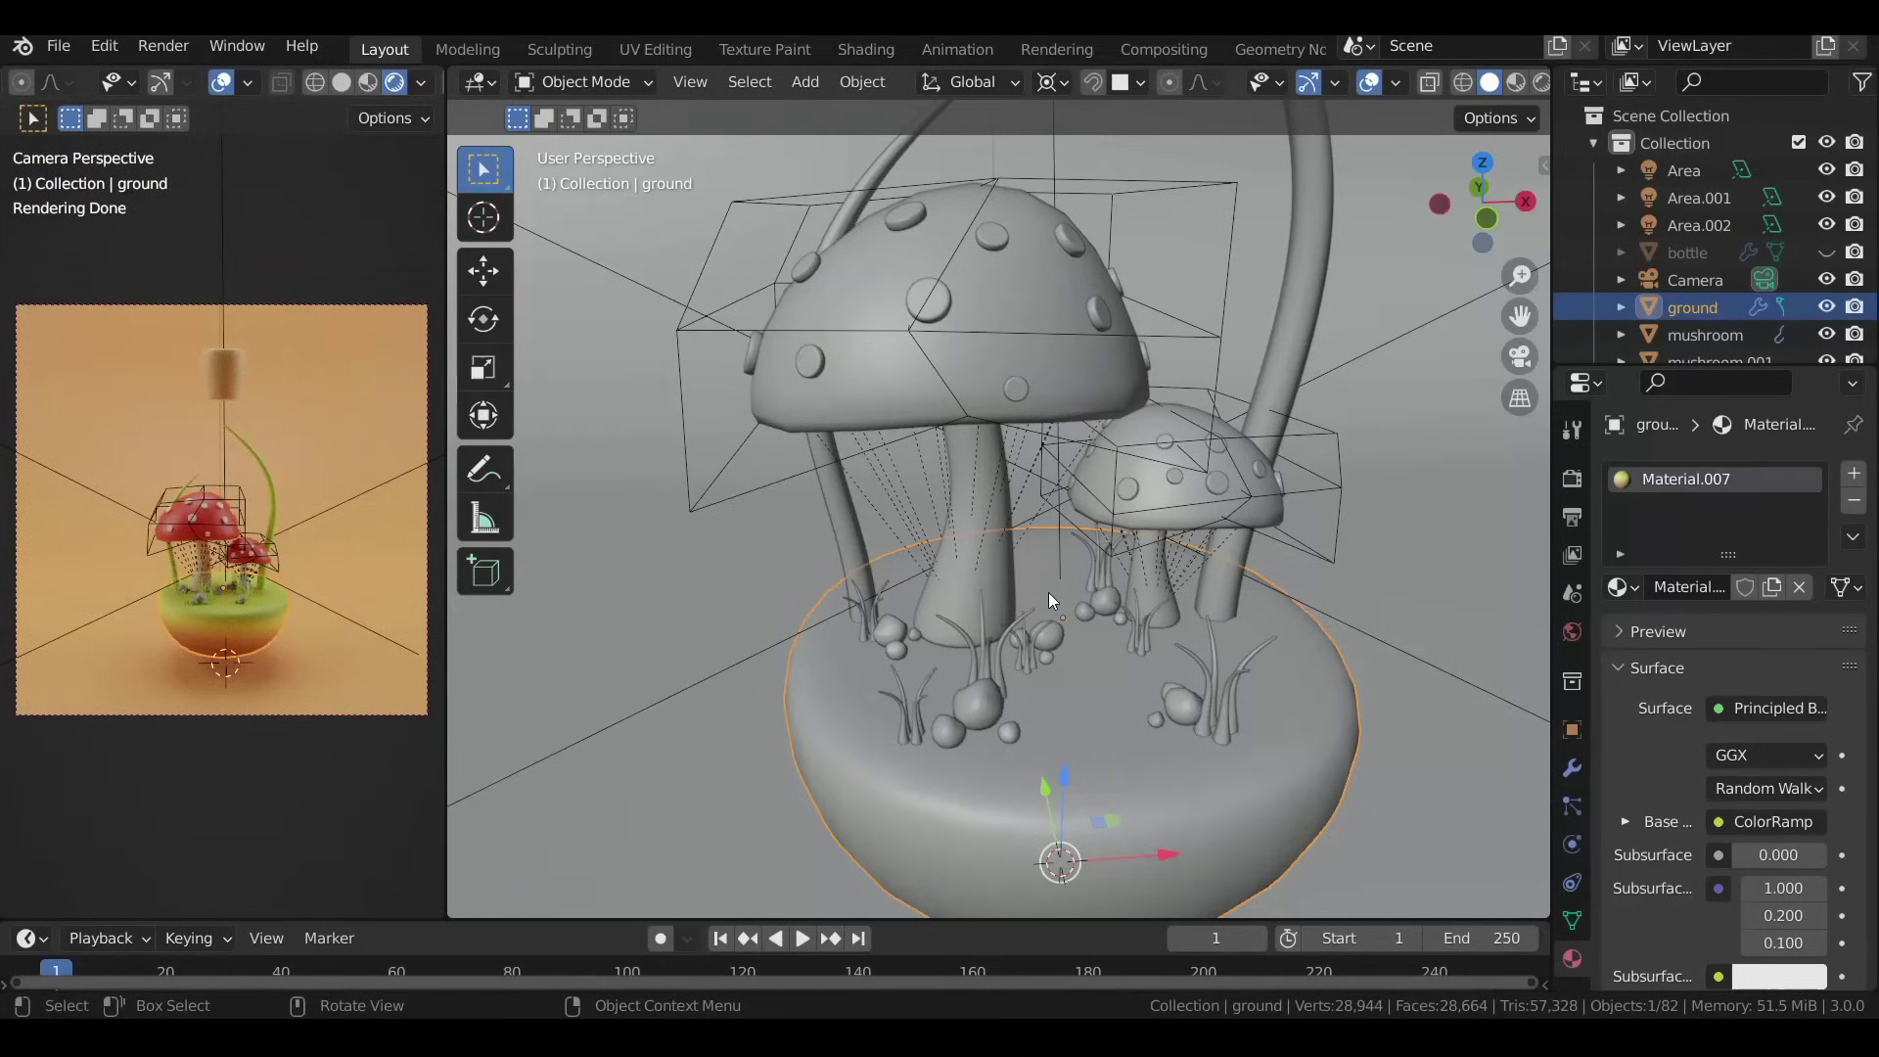
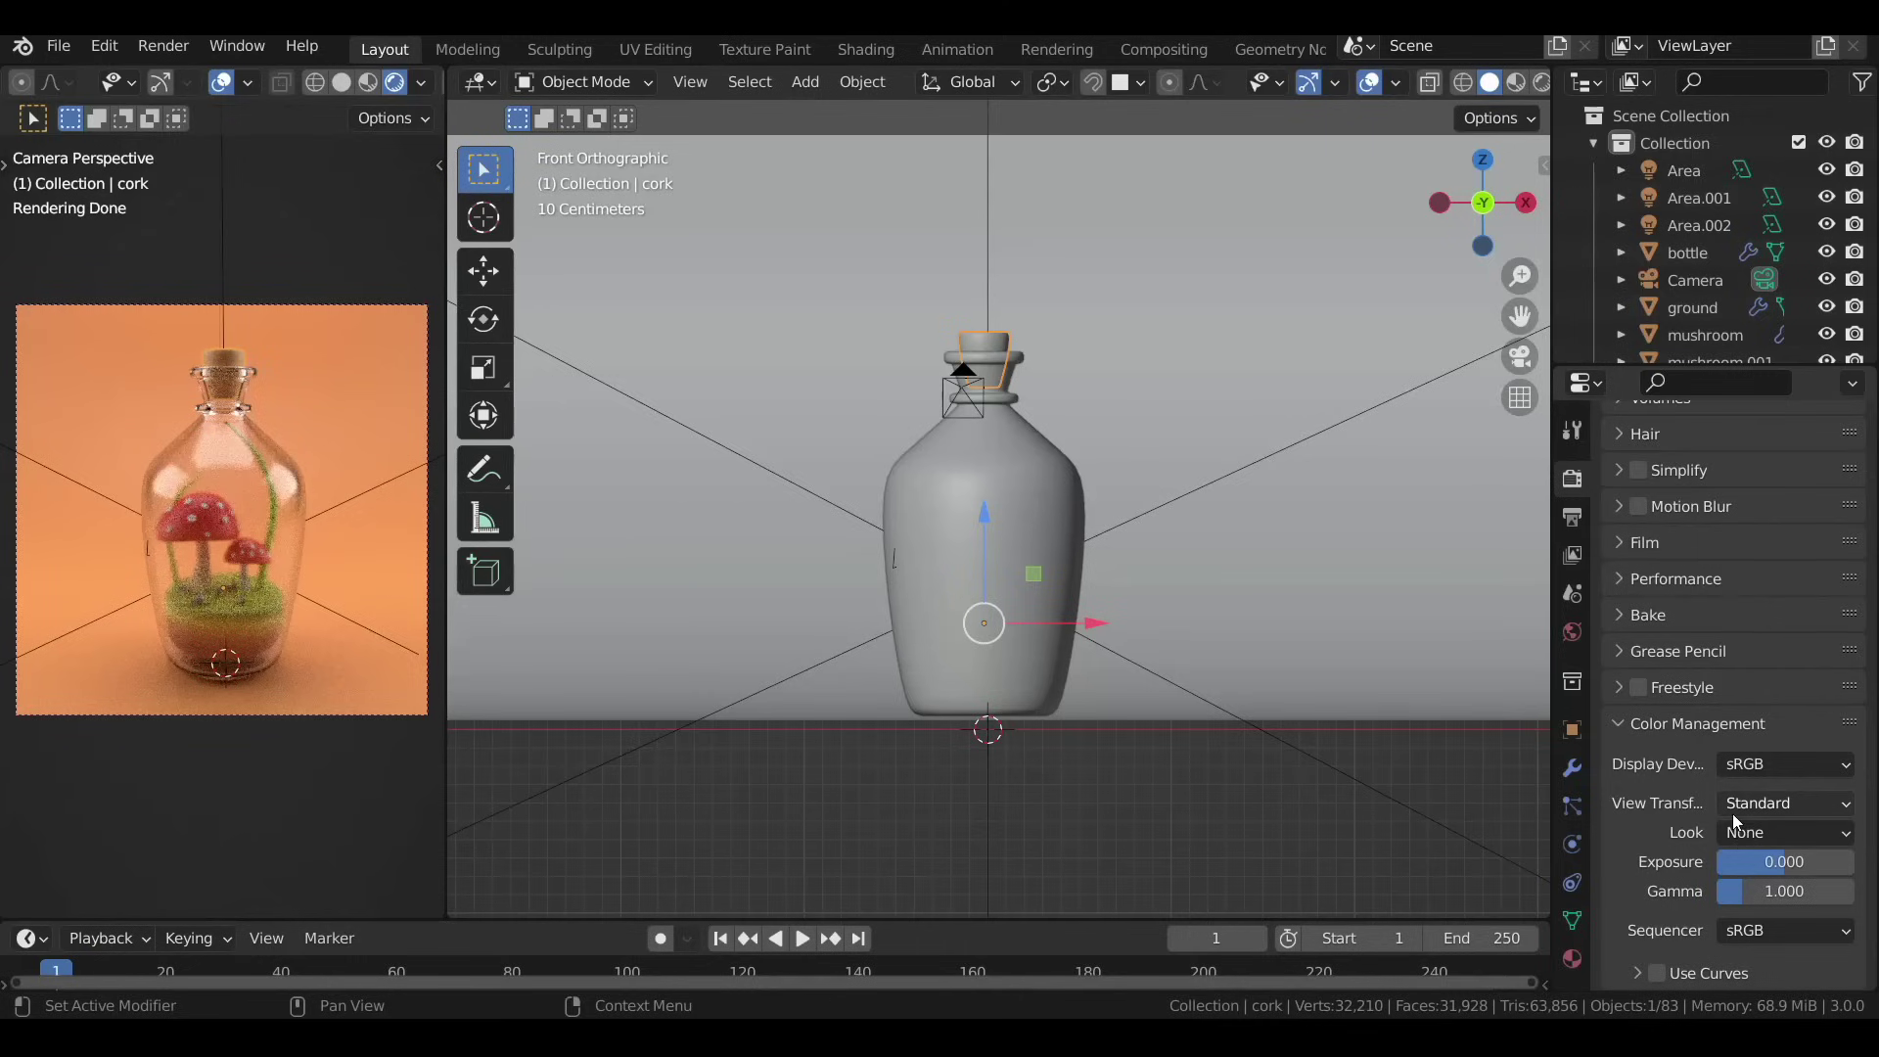
Set the colour management Look to Very High Contrast while viewing the scene from the front.
scroll("down", 3)
key("d")
key("d")
key("d")
key("d")
left_click(282, 452)
key("d")
key("d")
right_click(286, 491)
key("d")
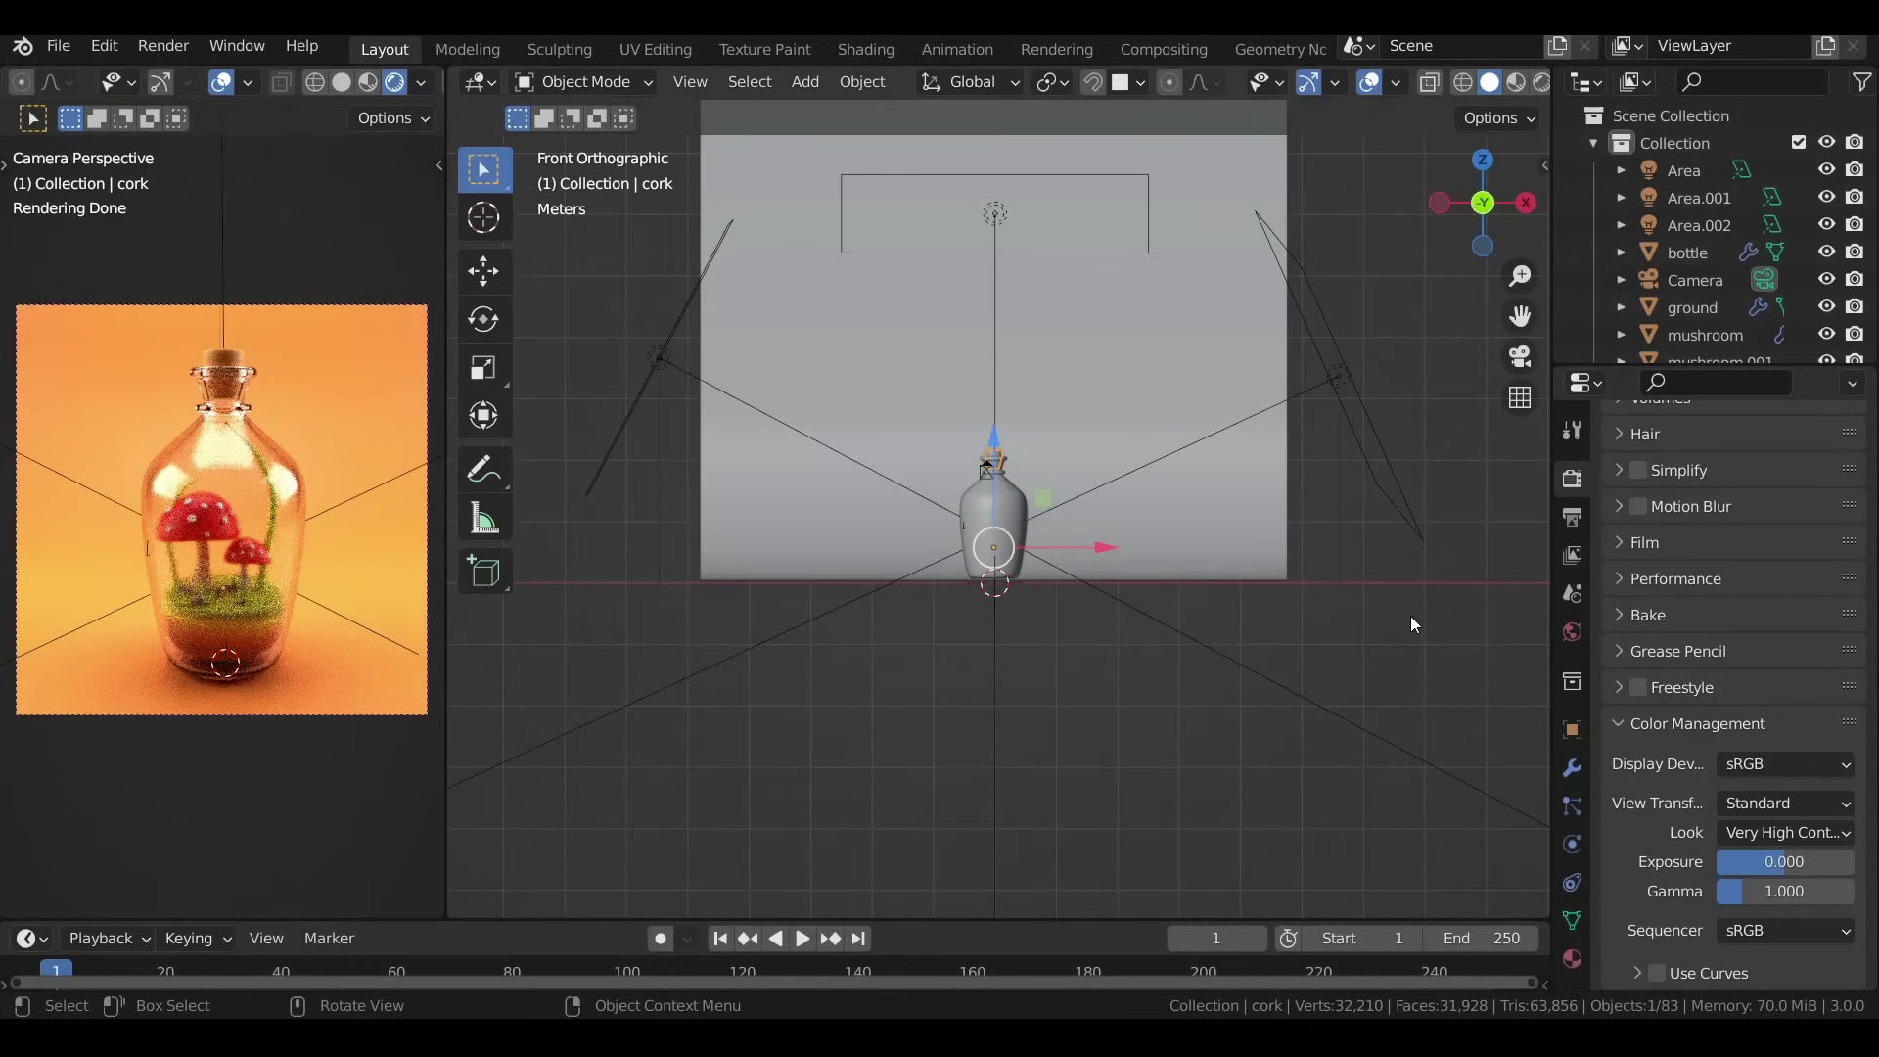
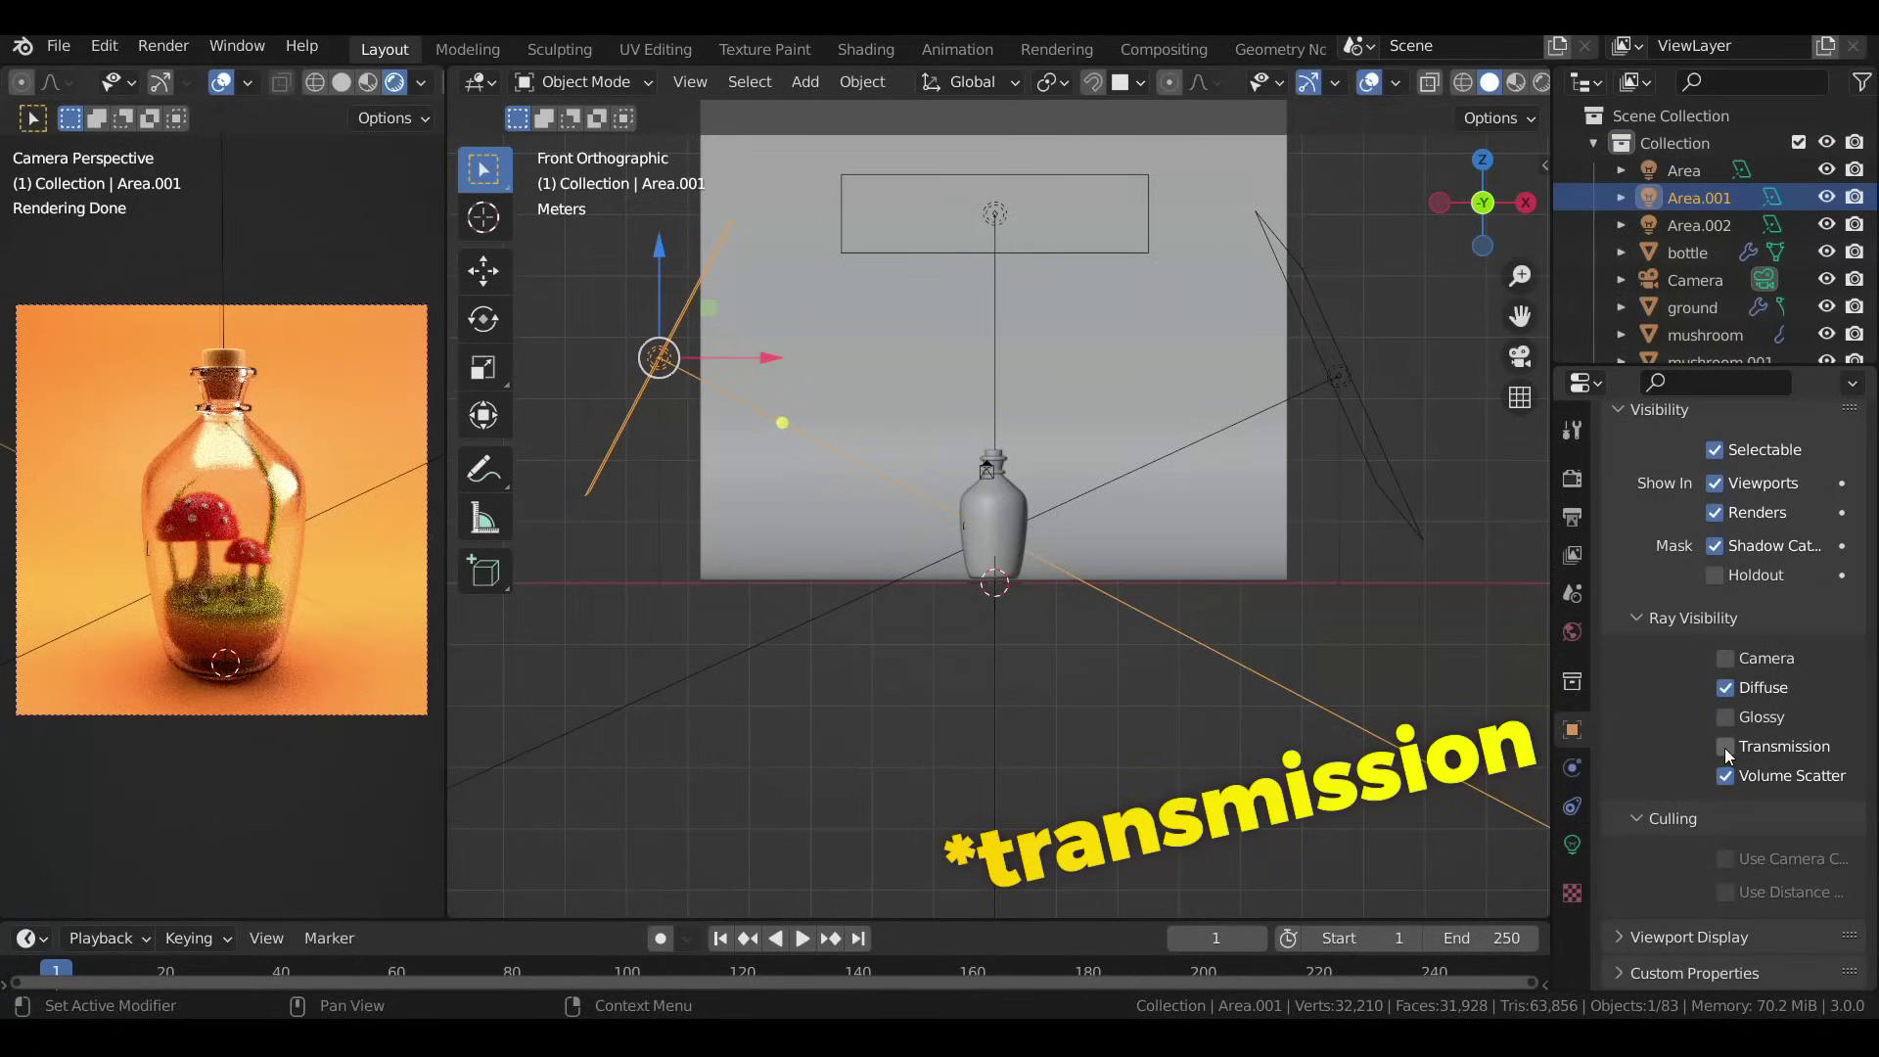
Hide the side area lights from camera, glossy and transmission rays under Ray Visibility.
left_click(1347, 384)
left_click(1730, 724)
left_click(990, 225)
left_click(1735, 719)
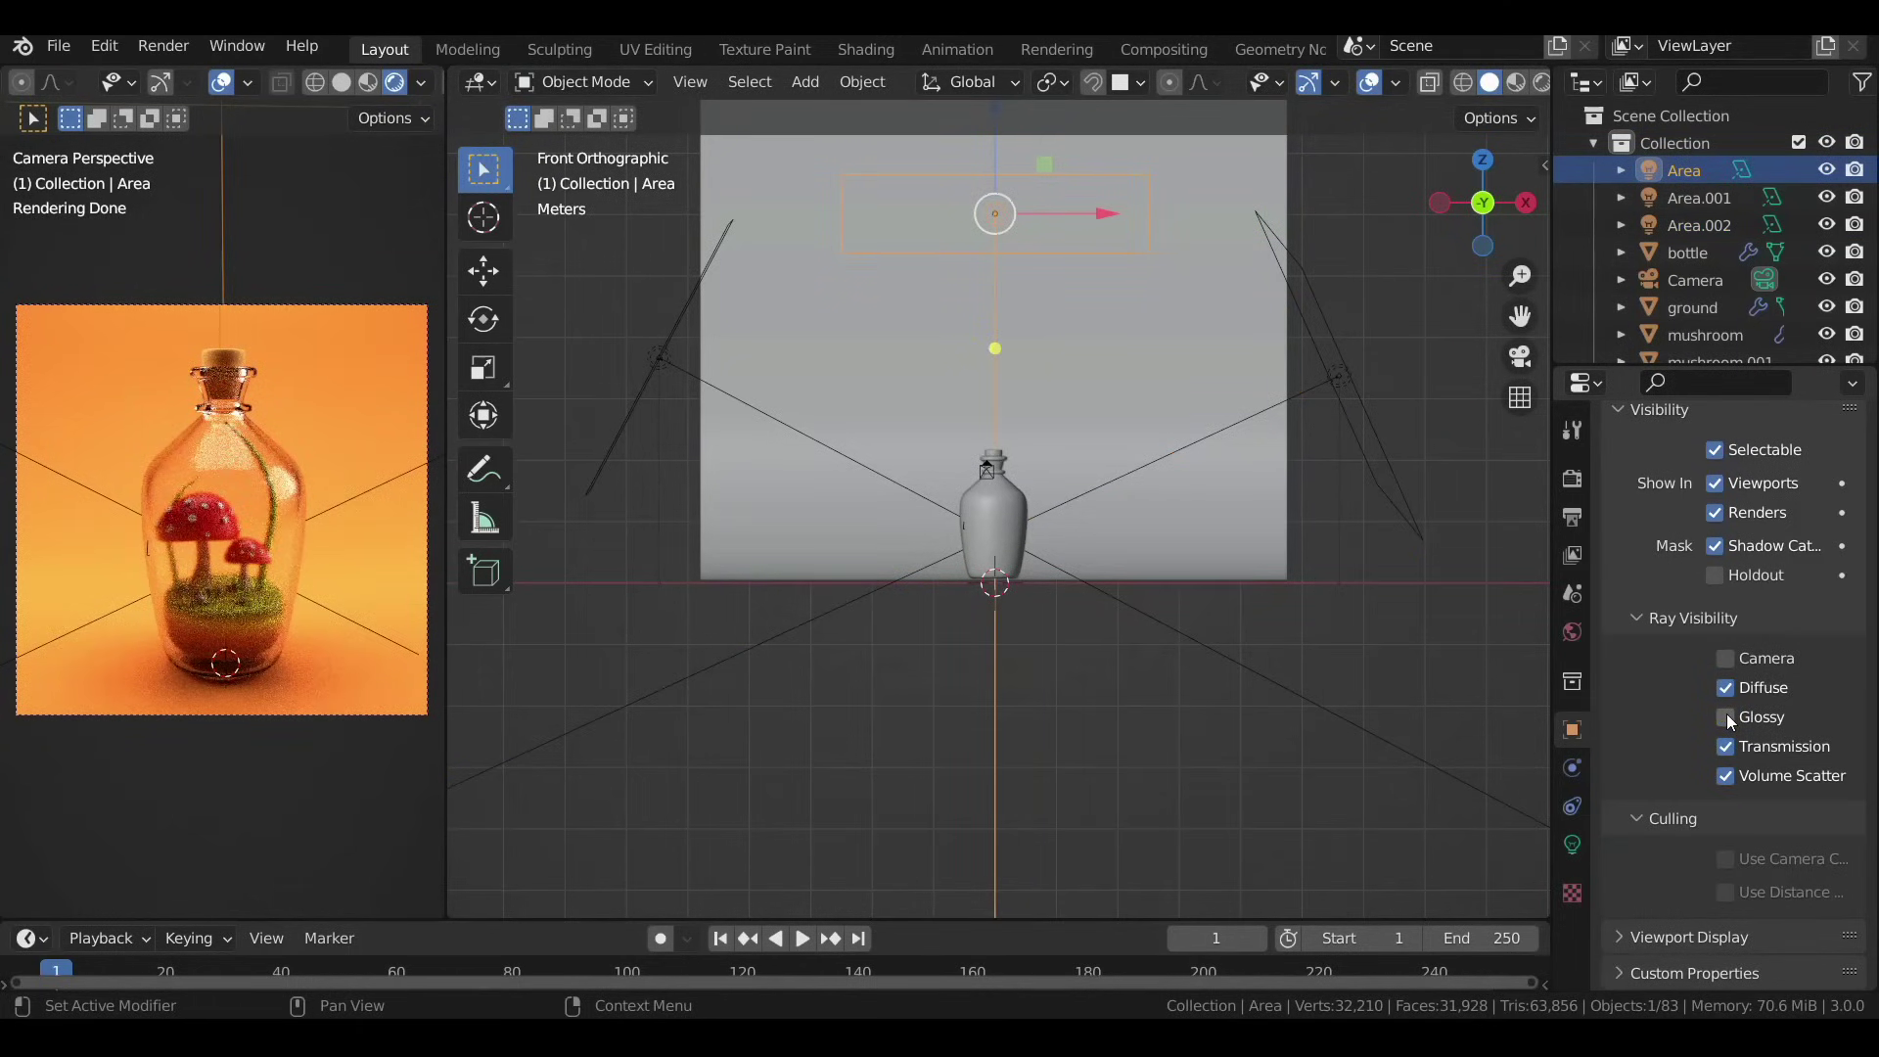
left_click(1734, 720)
left_click(1734, 722)
scroll("up", 3)
Add a new mesh plane next to the bottle from the Shift+A add menu.
right_click(1077, 401)
key("shift+a")
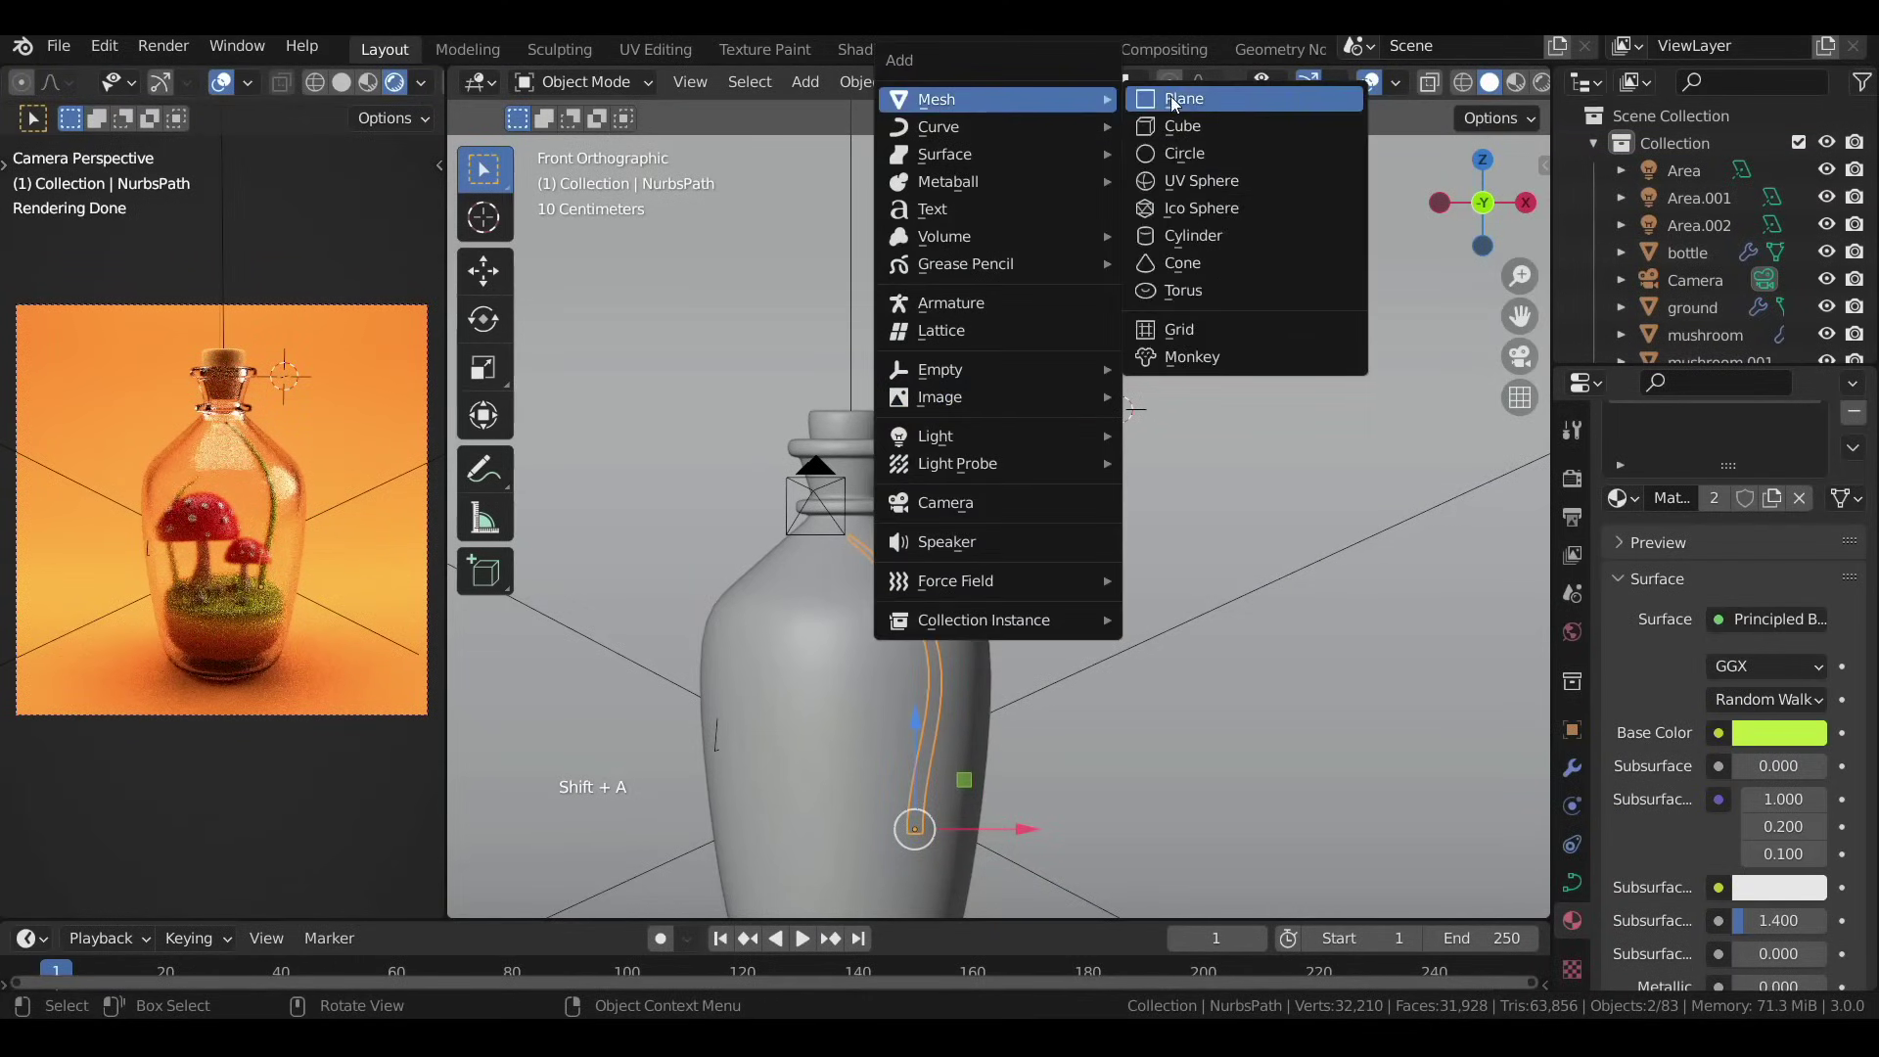
scroll("down", 3)
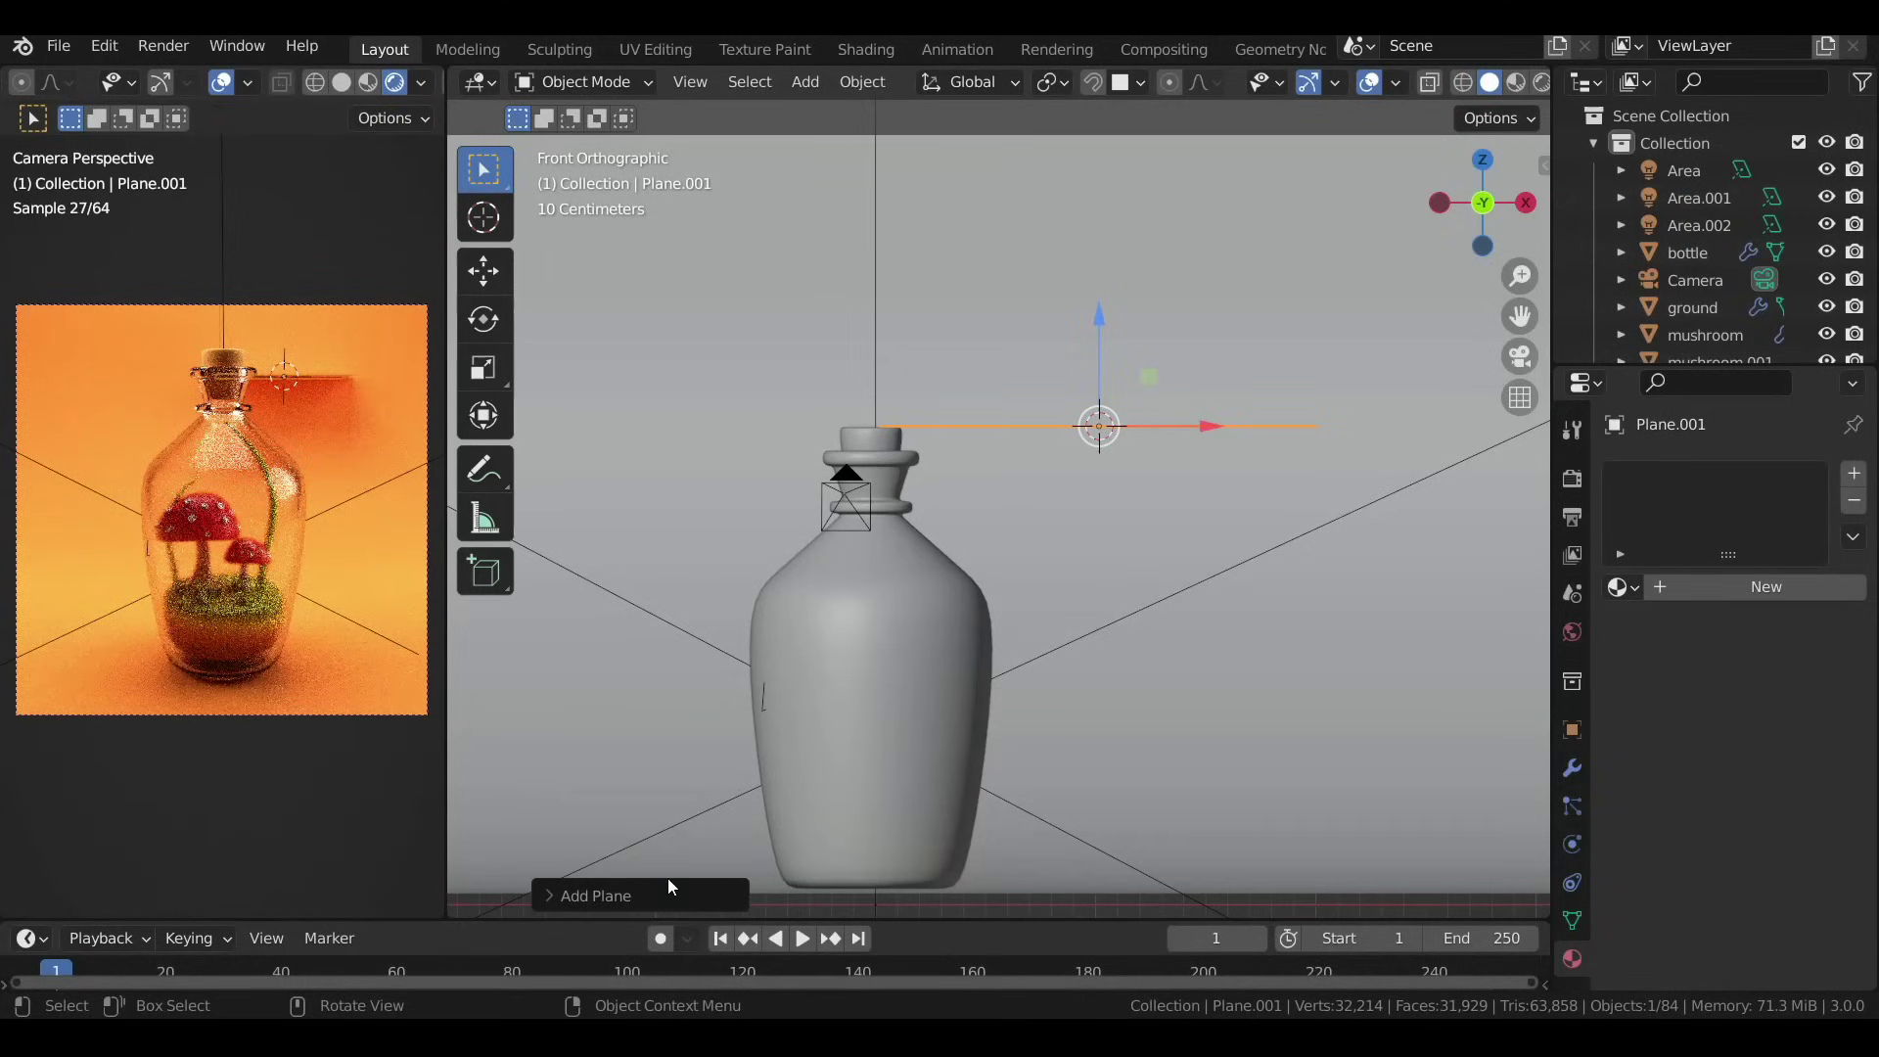
left_click(616, 903)
left_click(766, 721)
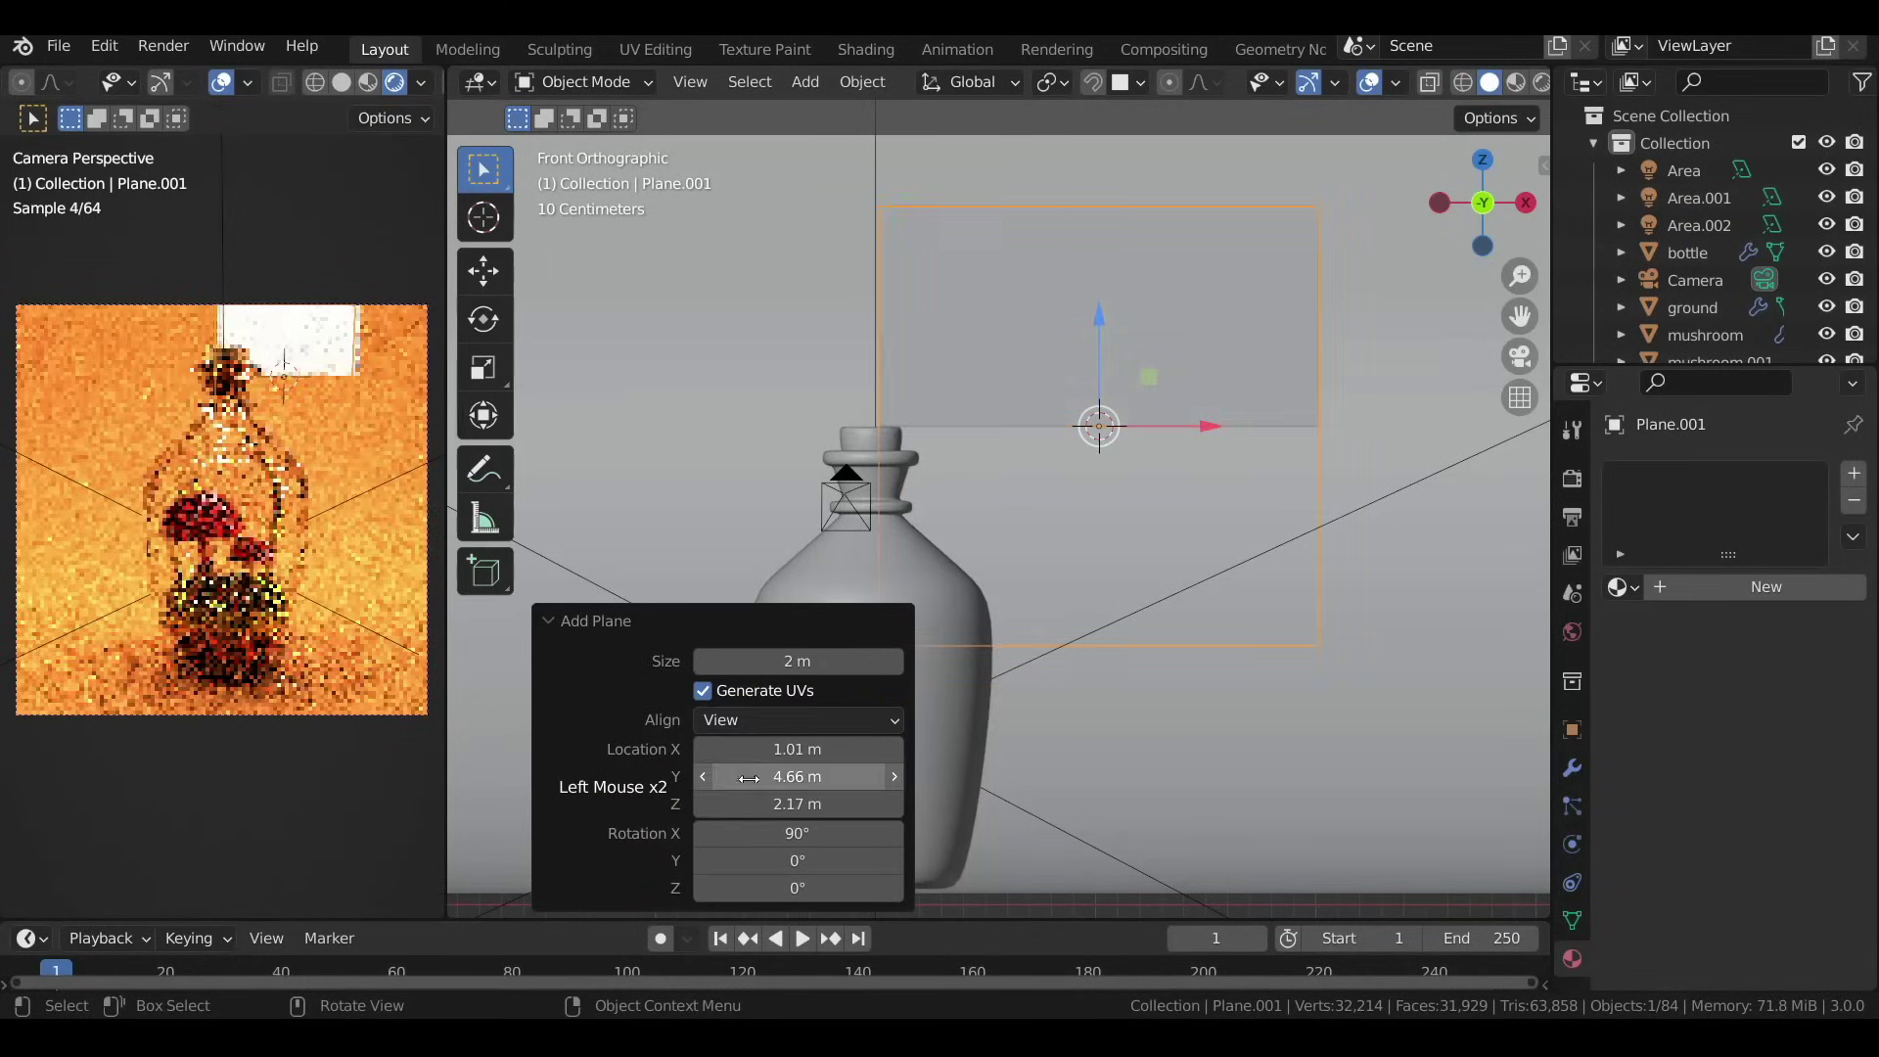
left_click(638, 642)
Scale the plane down and edit it into a white four-pointed star sparkle.
key("s")
scroll("down", 3)
middle_click(737, 391)
key("Tab")
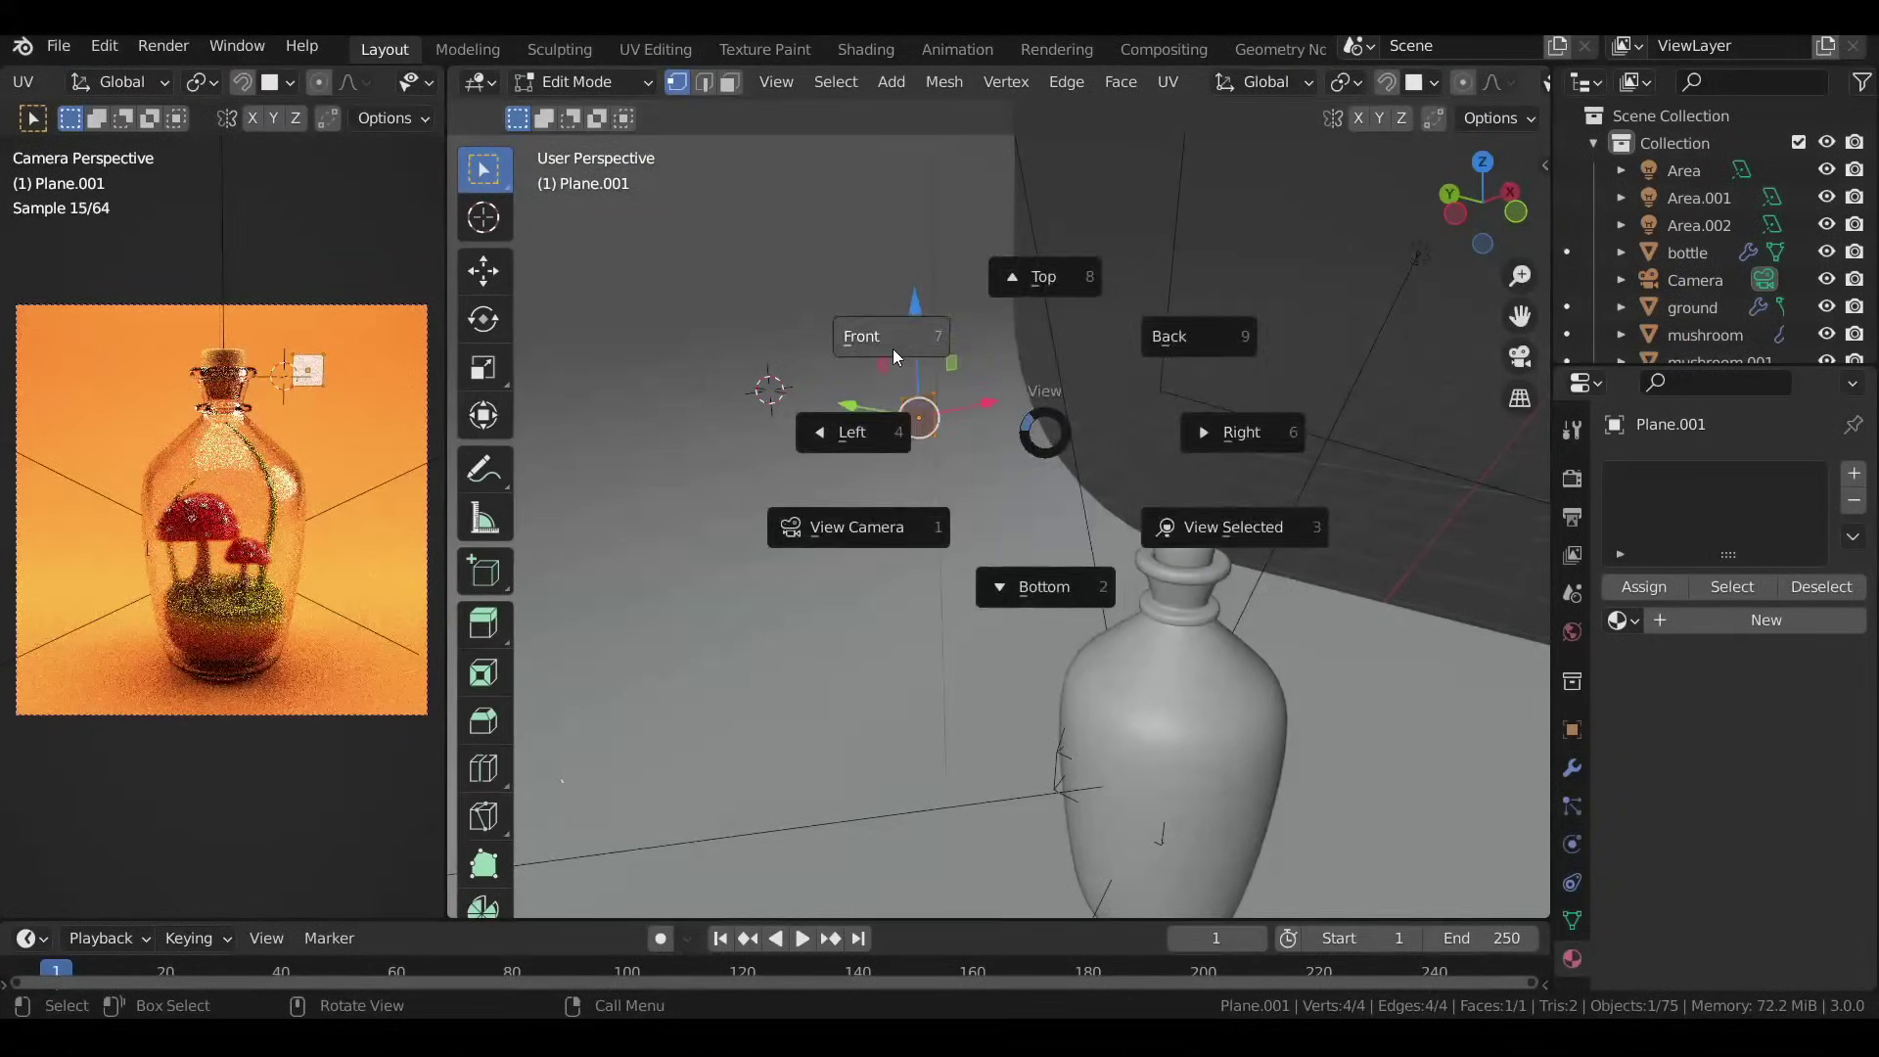
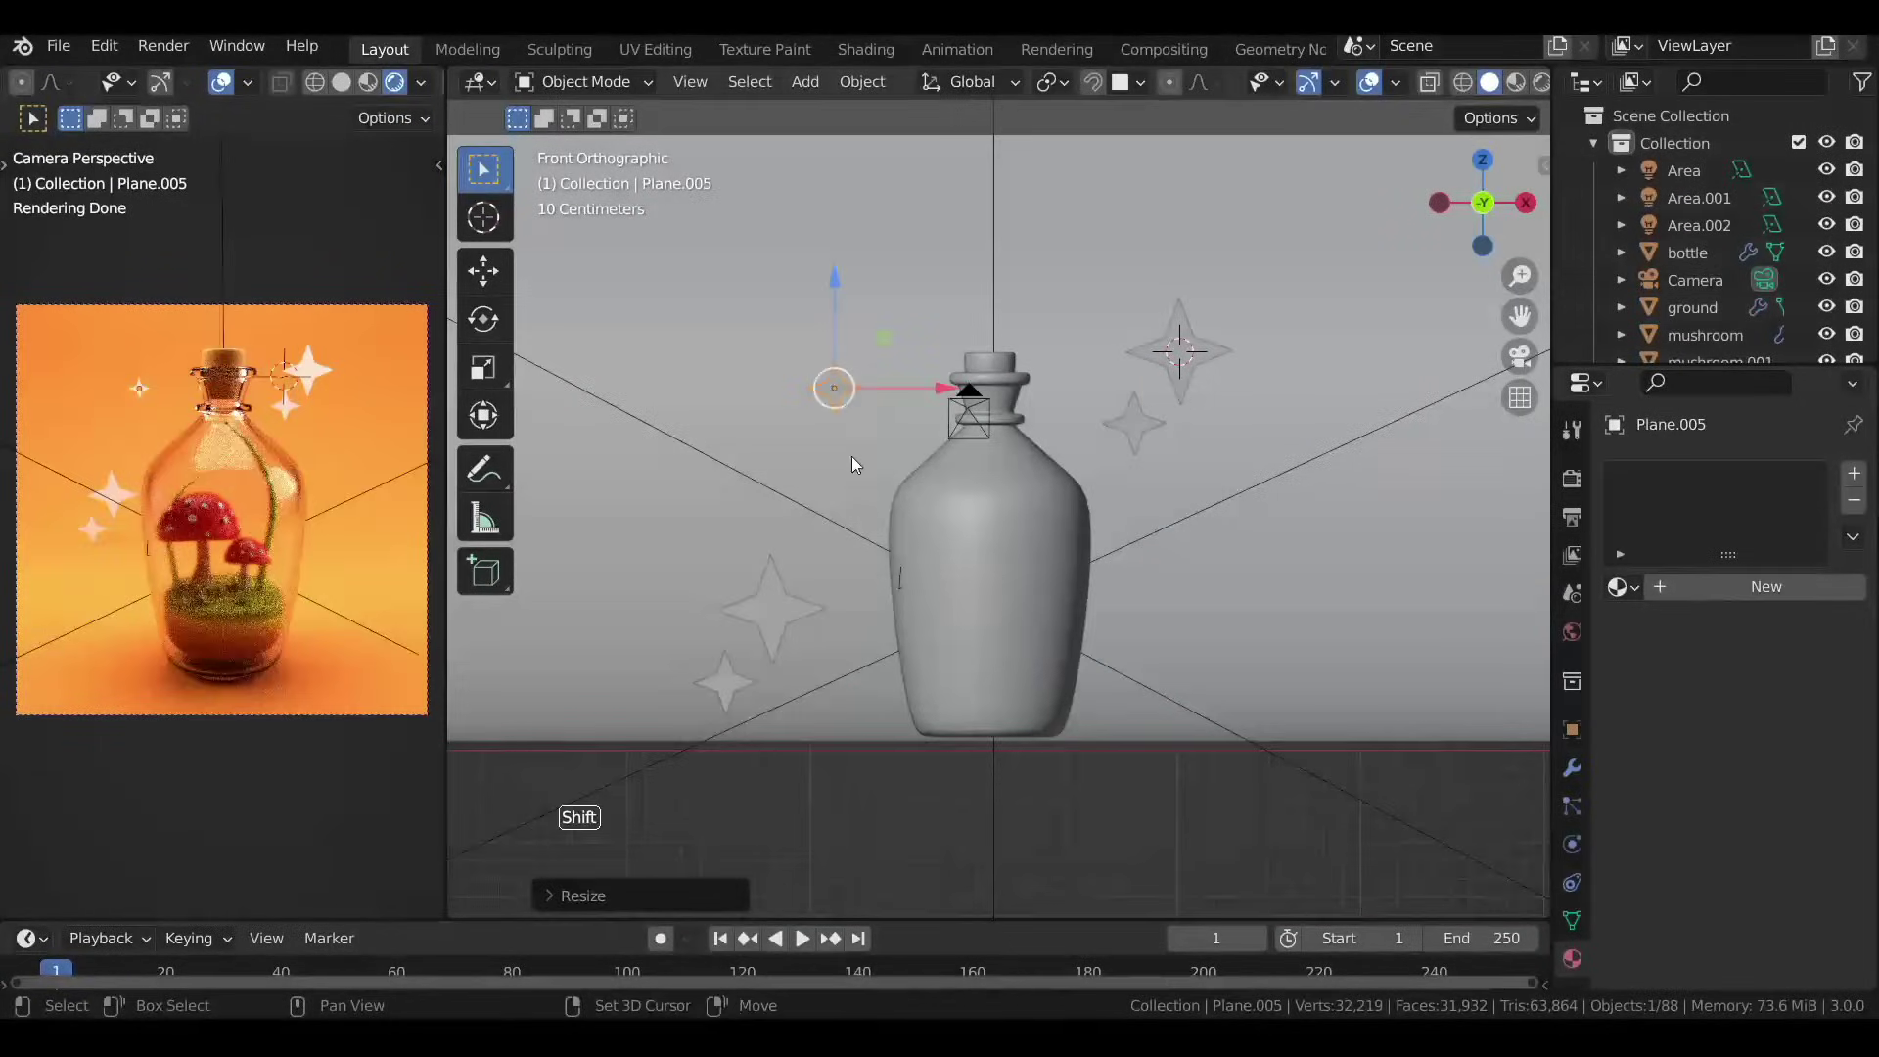
right_click(843, 392)
Add glowing circles with white strength-3 emission inside the bottle, then an empty near its base.
key("shift+a")
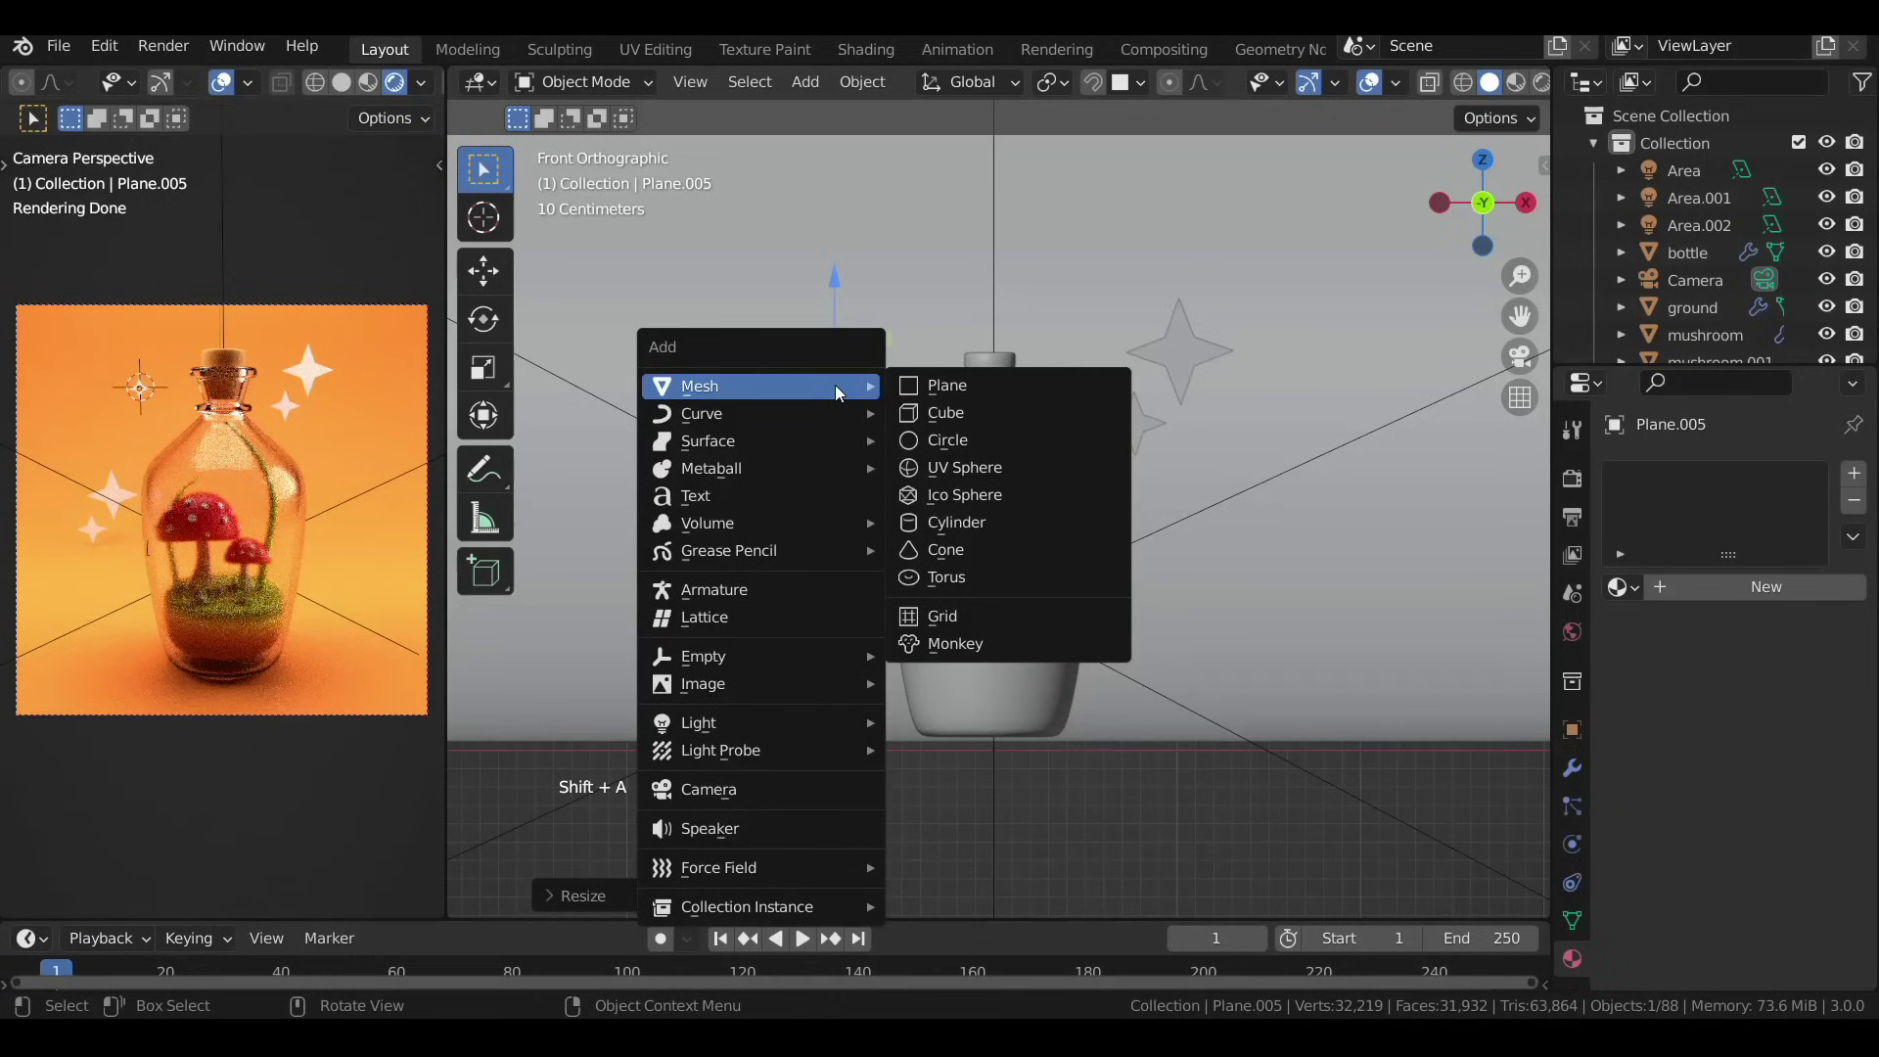
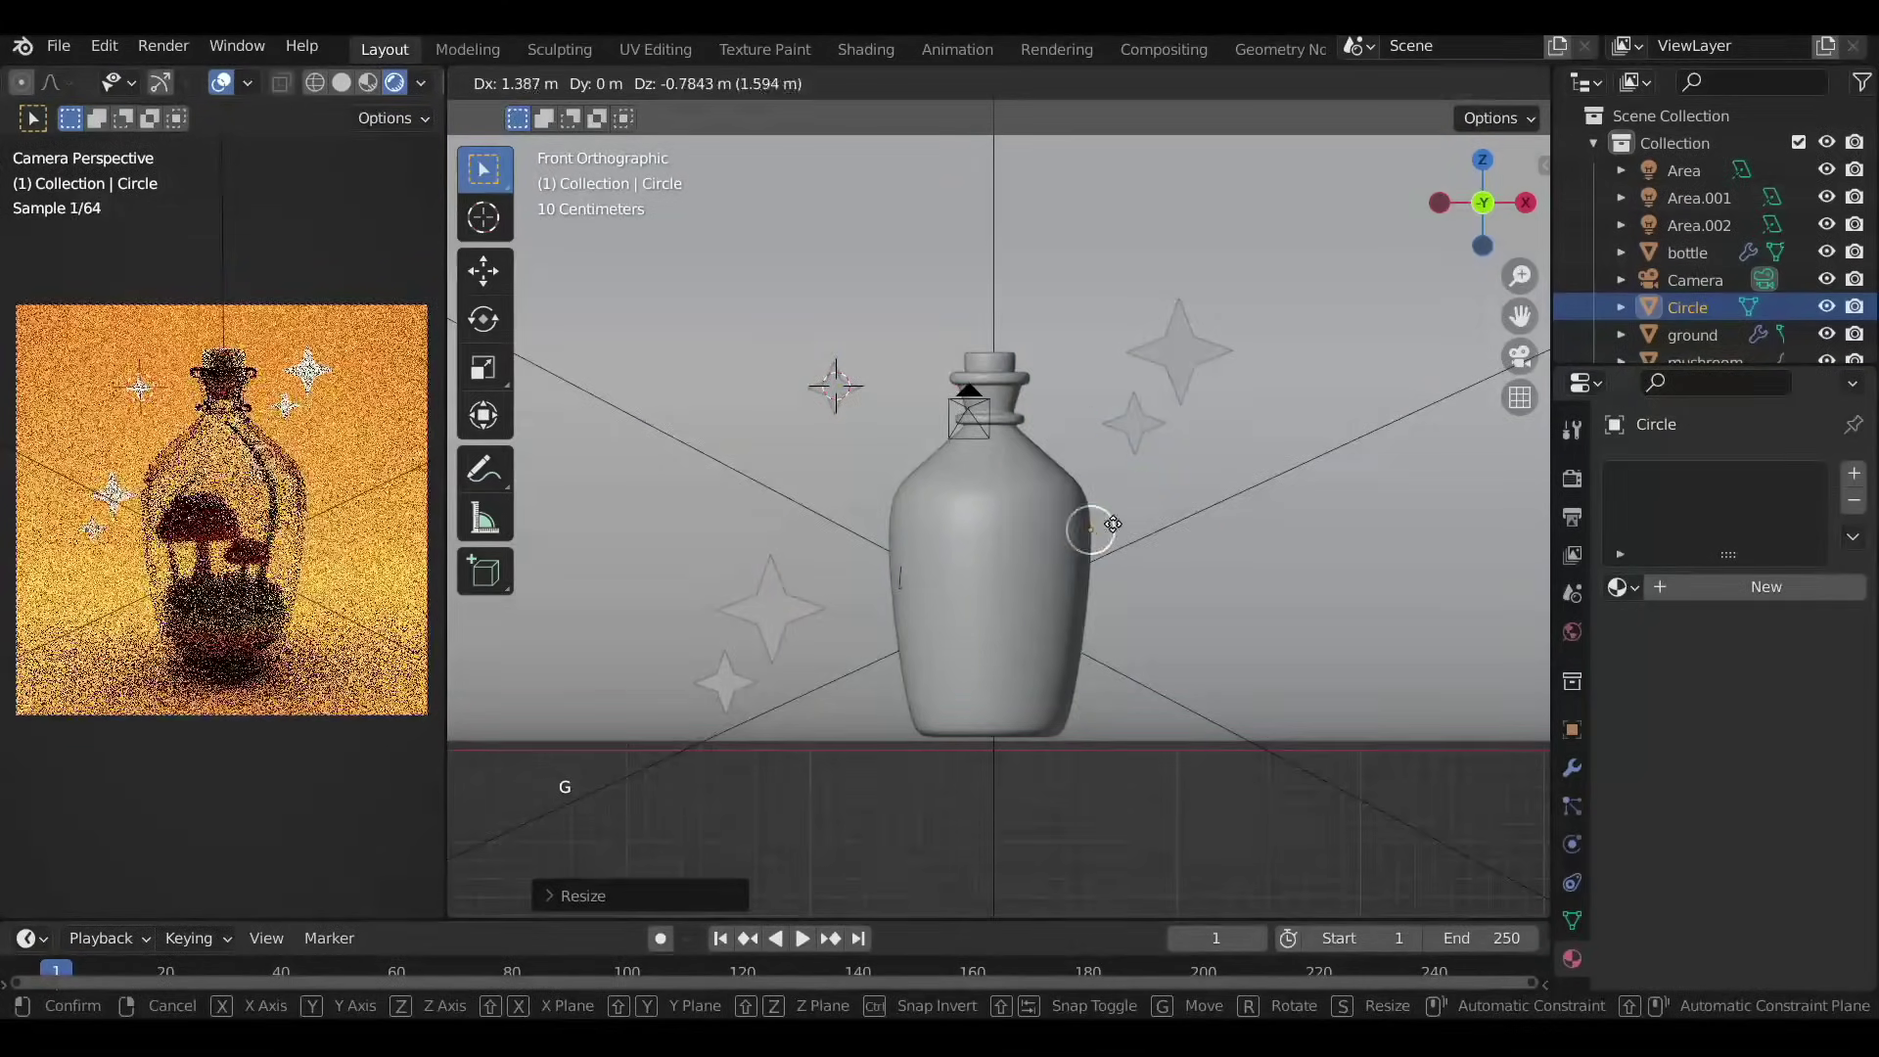
middle_click(1209, 524)
left_click(849, 481)
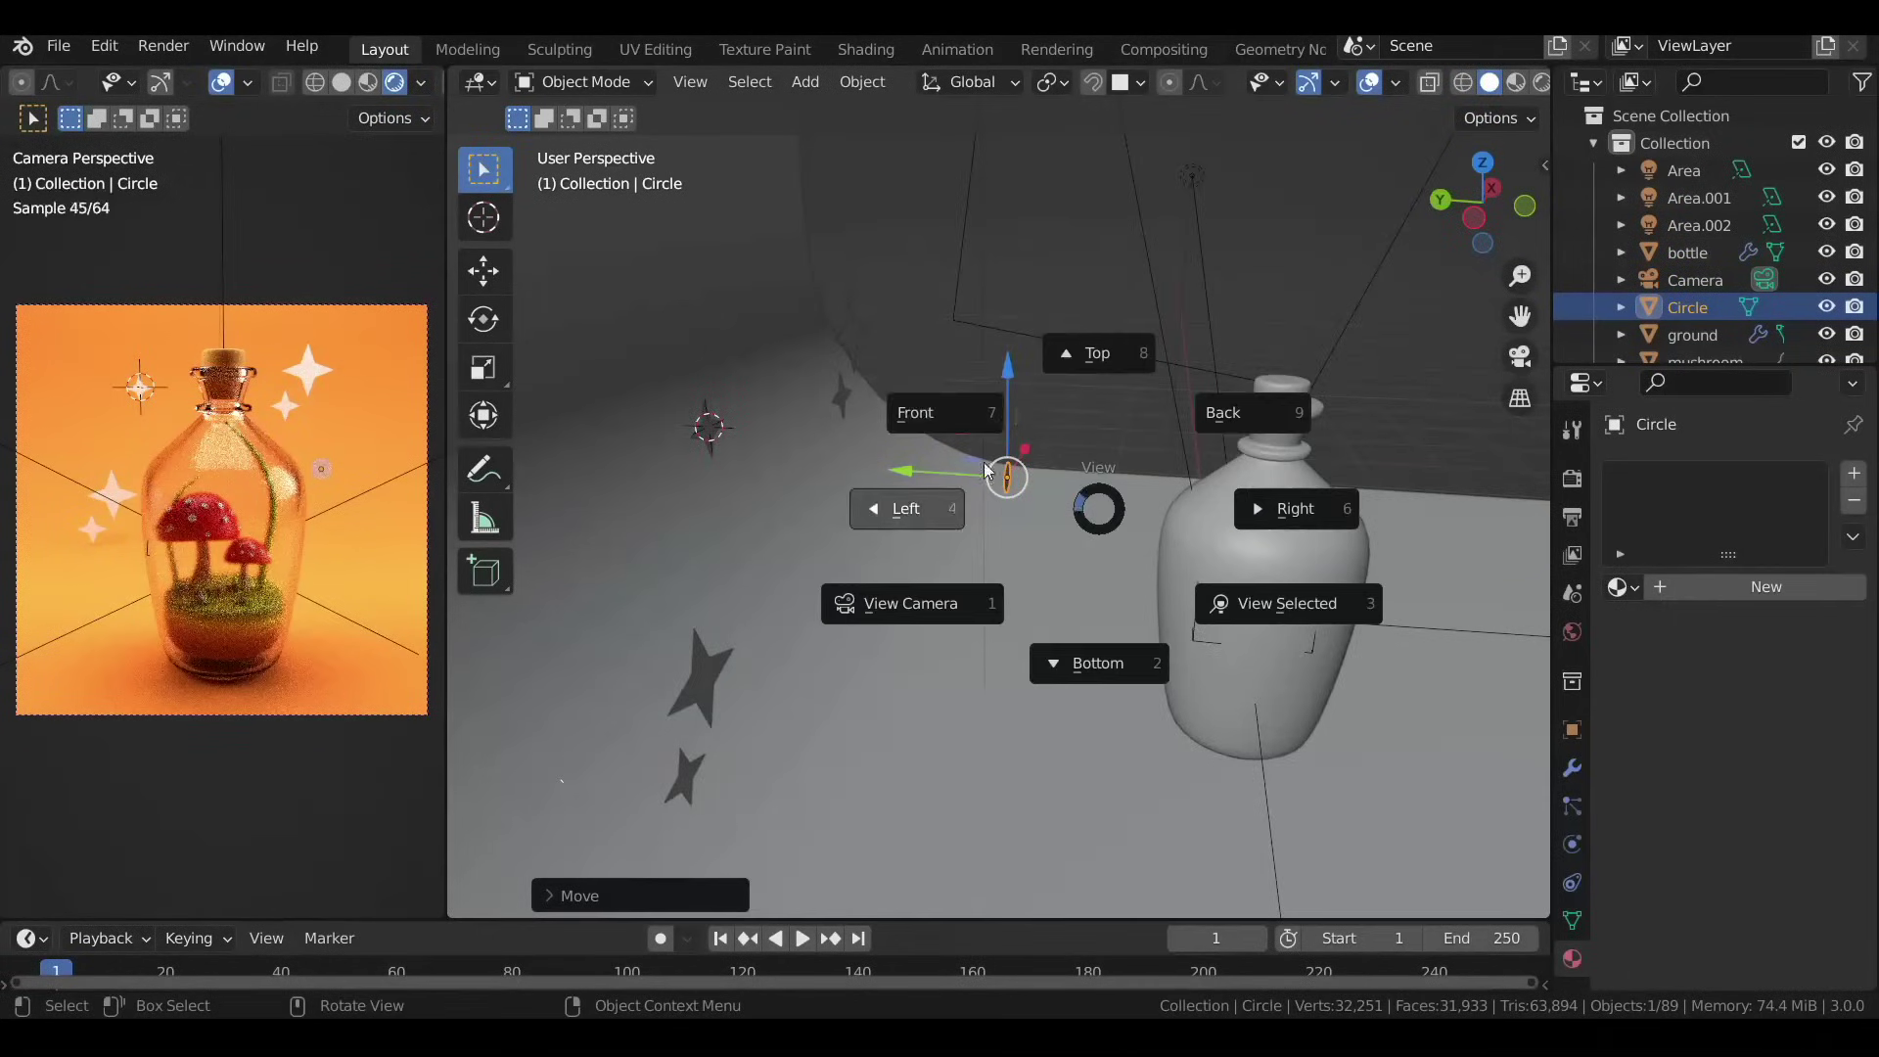
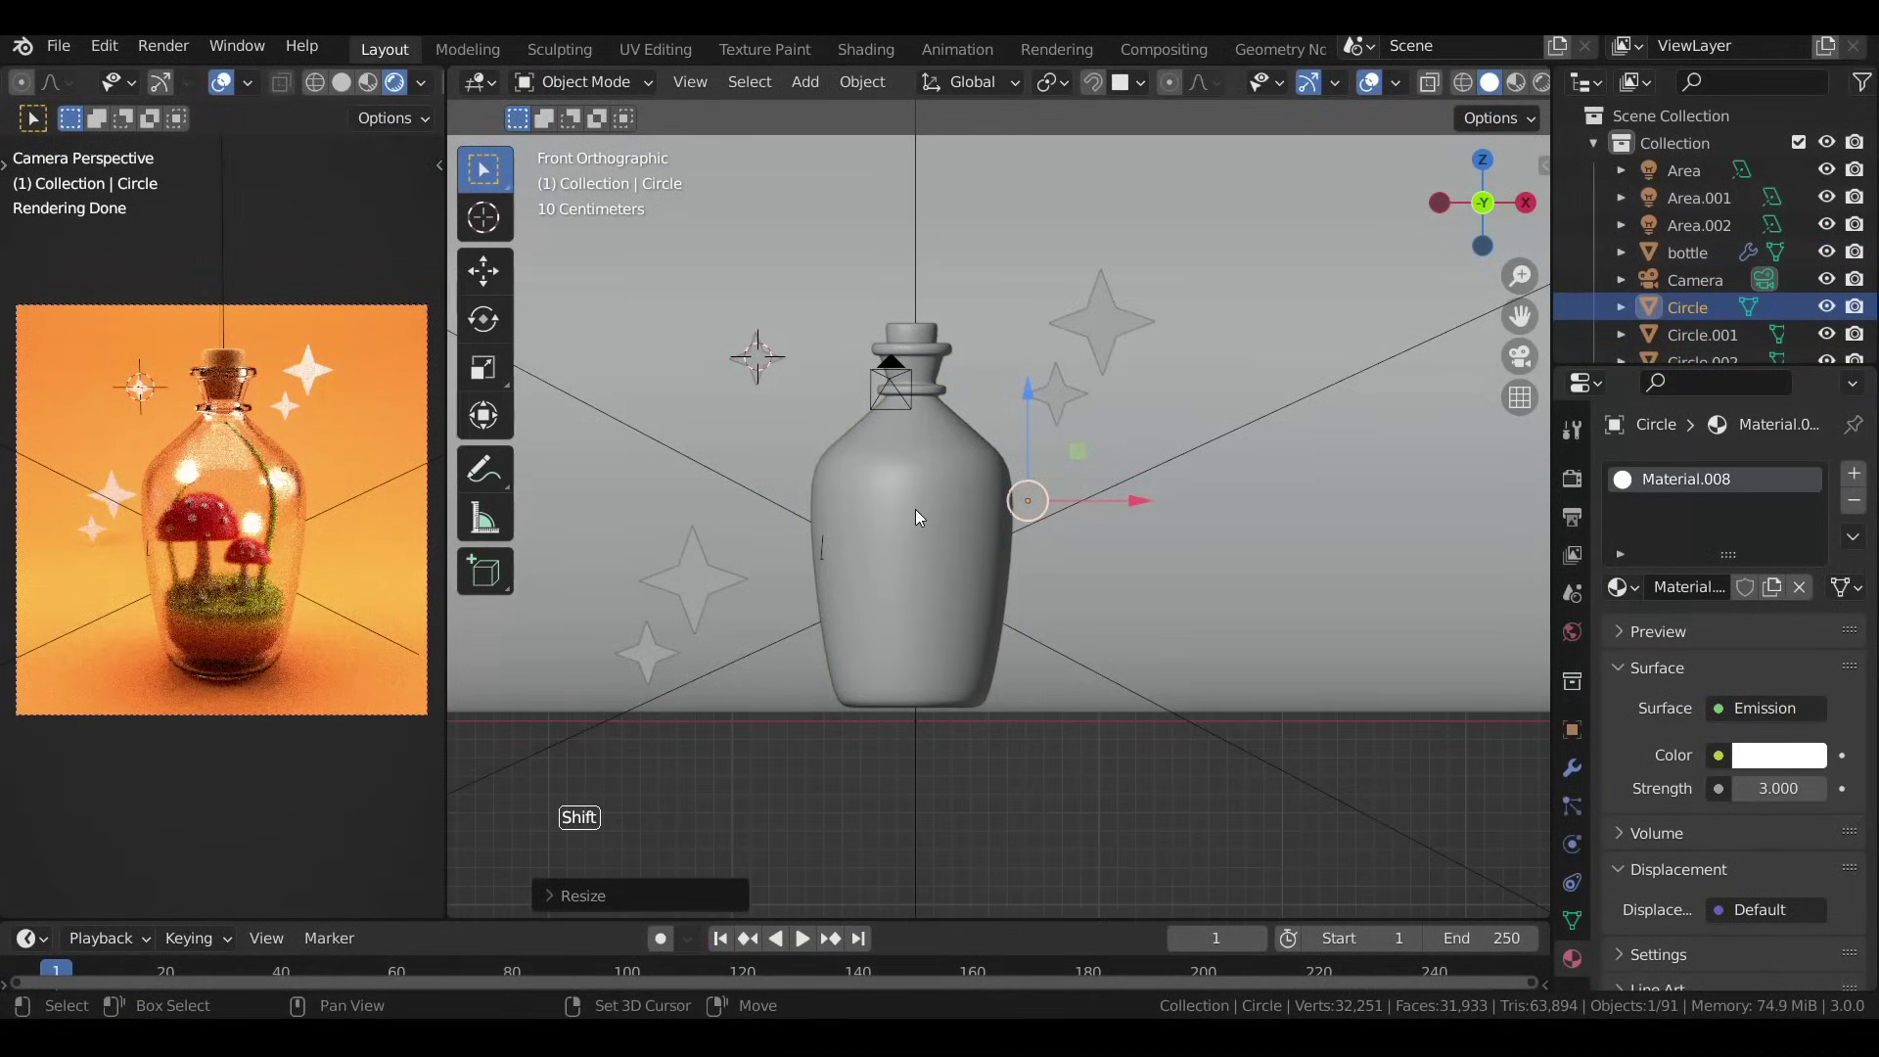
key("shift+s")
key("shift+a")
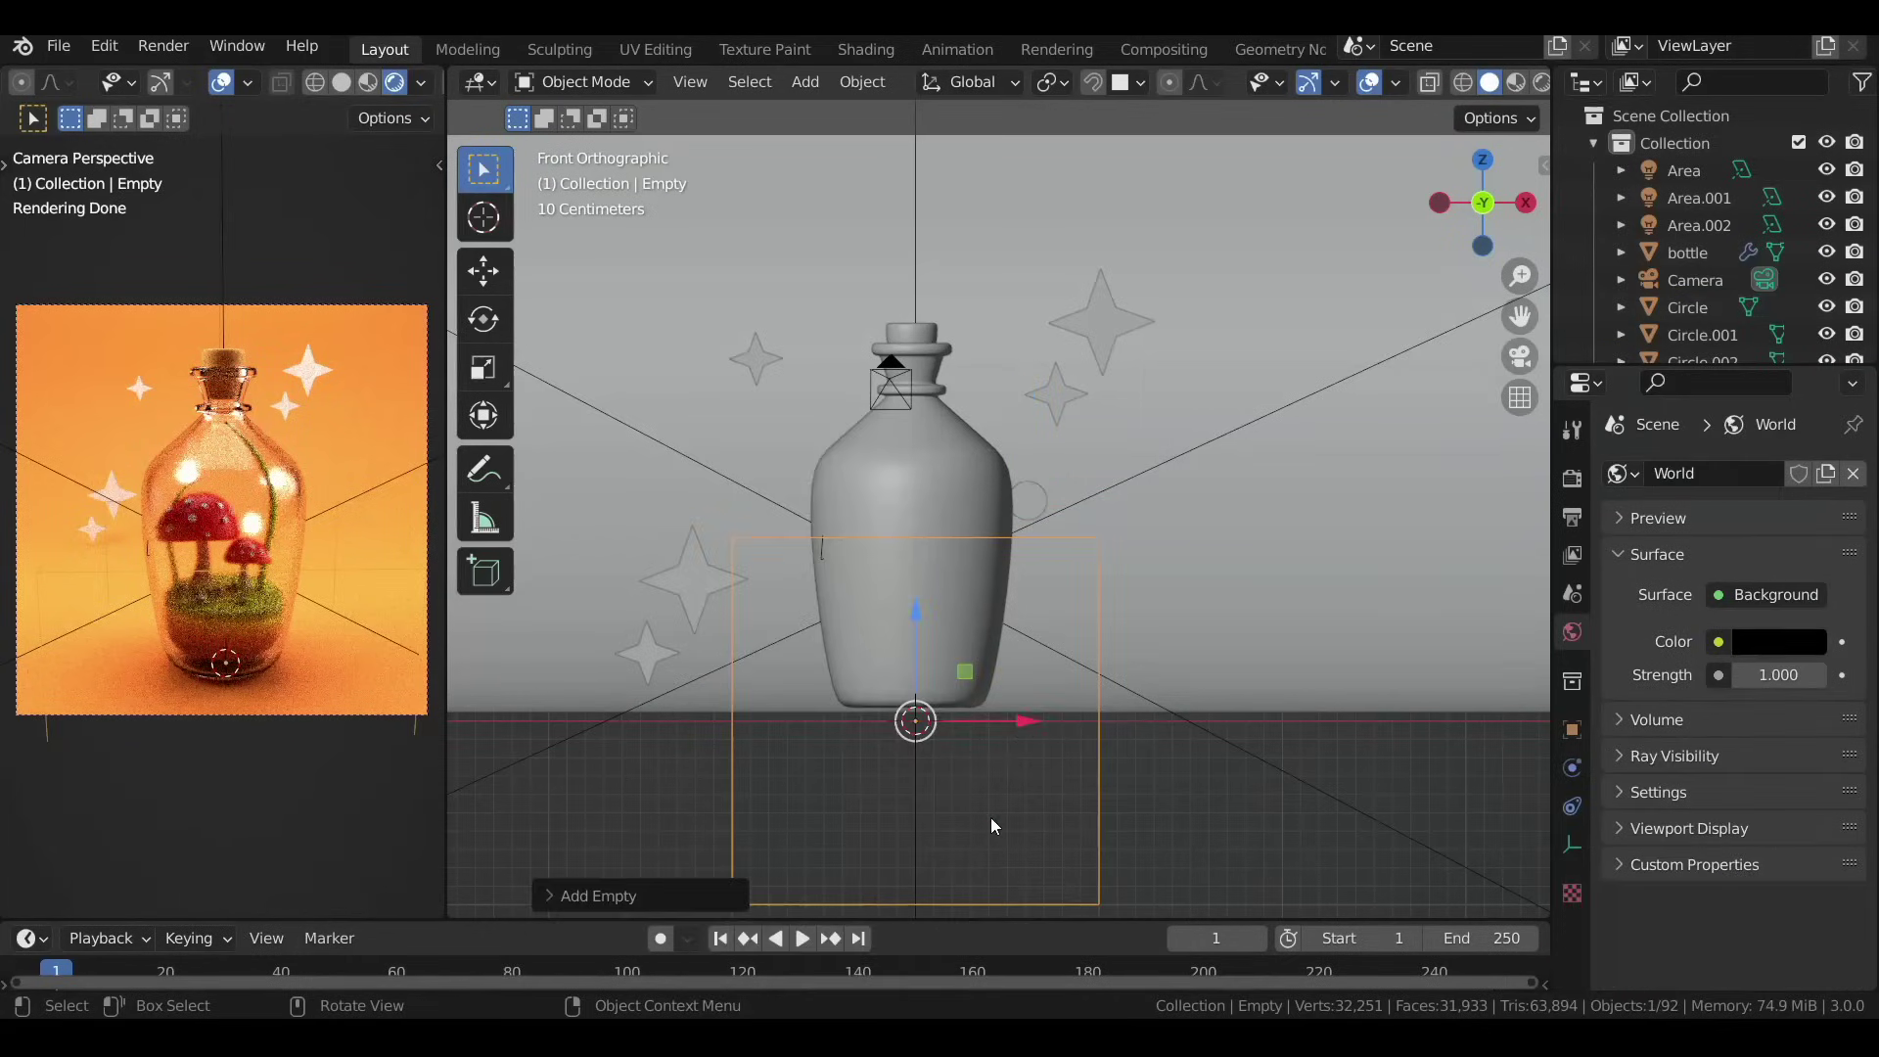
Scale and position the empty inside the bottle as a focus target.
key("s")
left_click(913, 666)
key("s")
scroll("down", 3)
middle_click(1078, 527)
scroll("up", 3)
middle_click(1059, 533)
Enable depth of field on the camera and pick the empty as its focus object.
left_click(1463, 514)
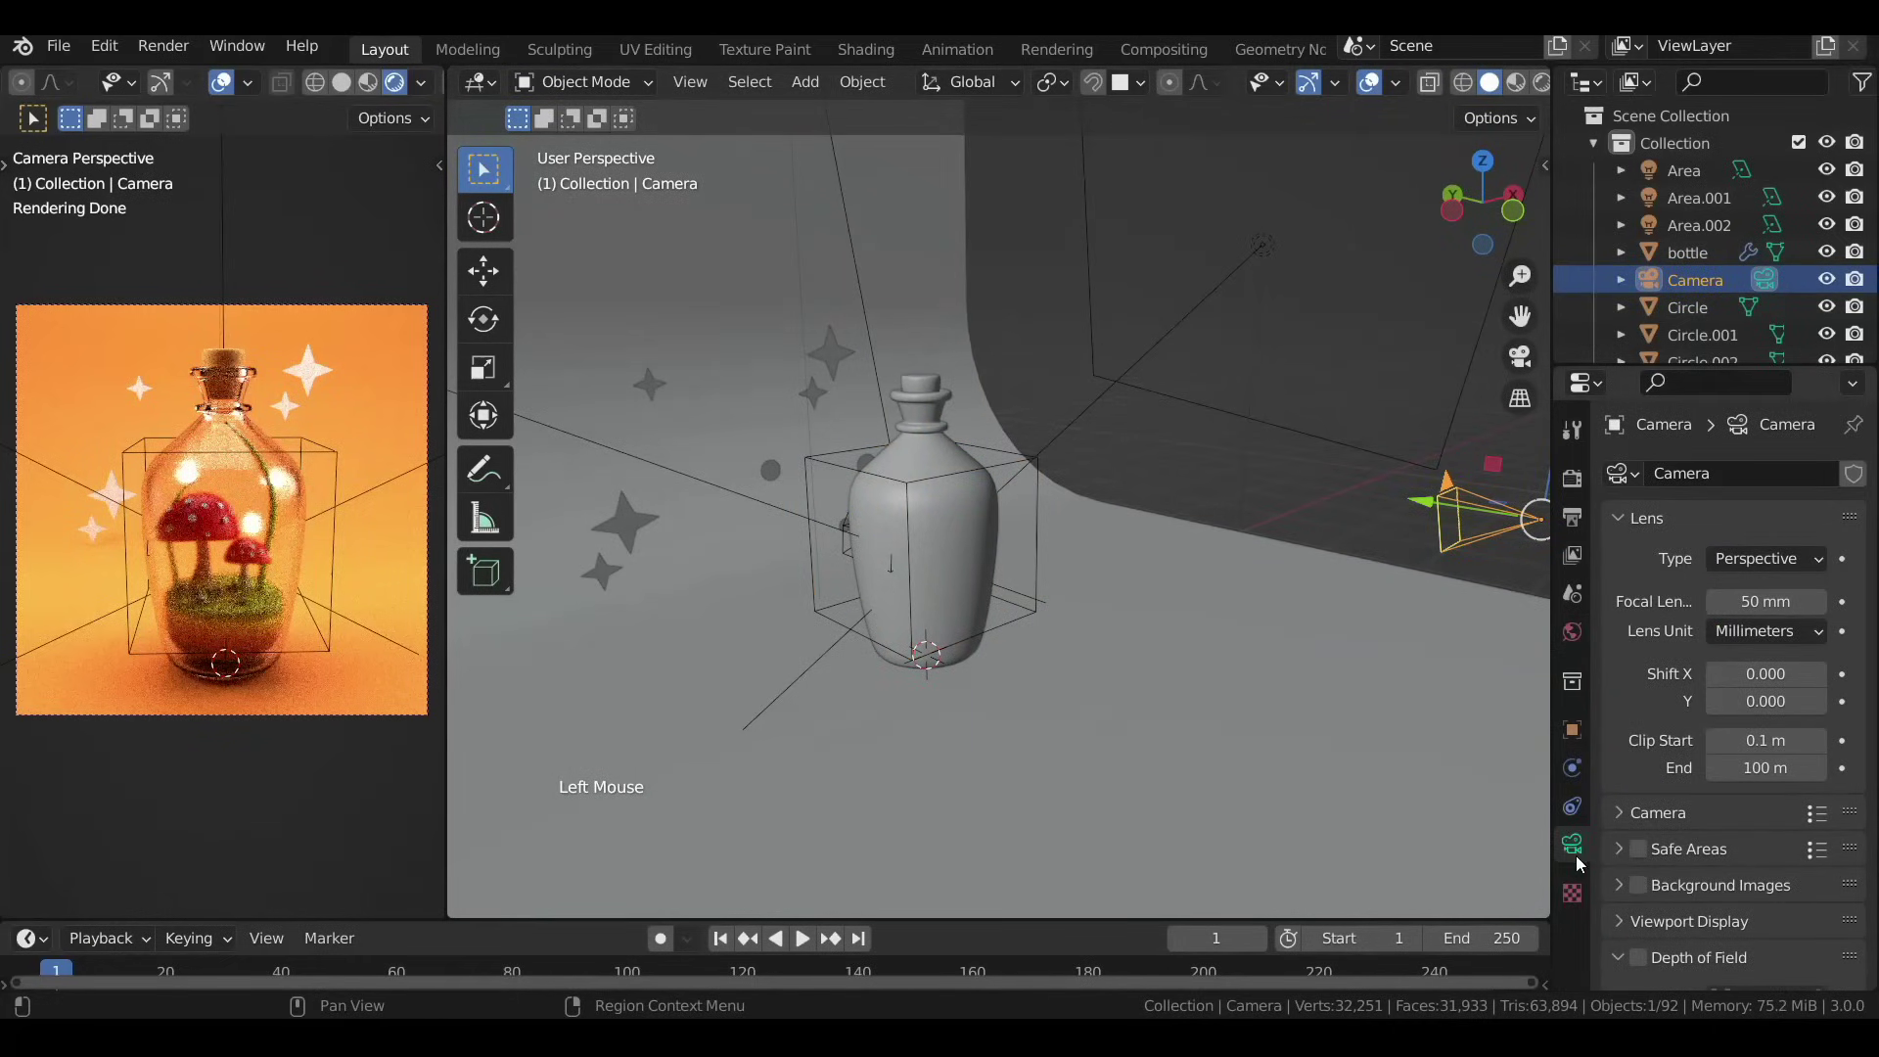
scroll("down", 3)
left_click(1642, 696)
left_click(1819, 730)
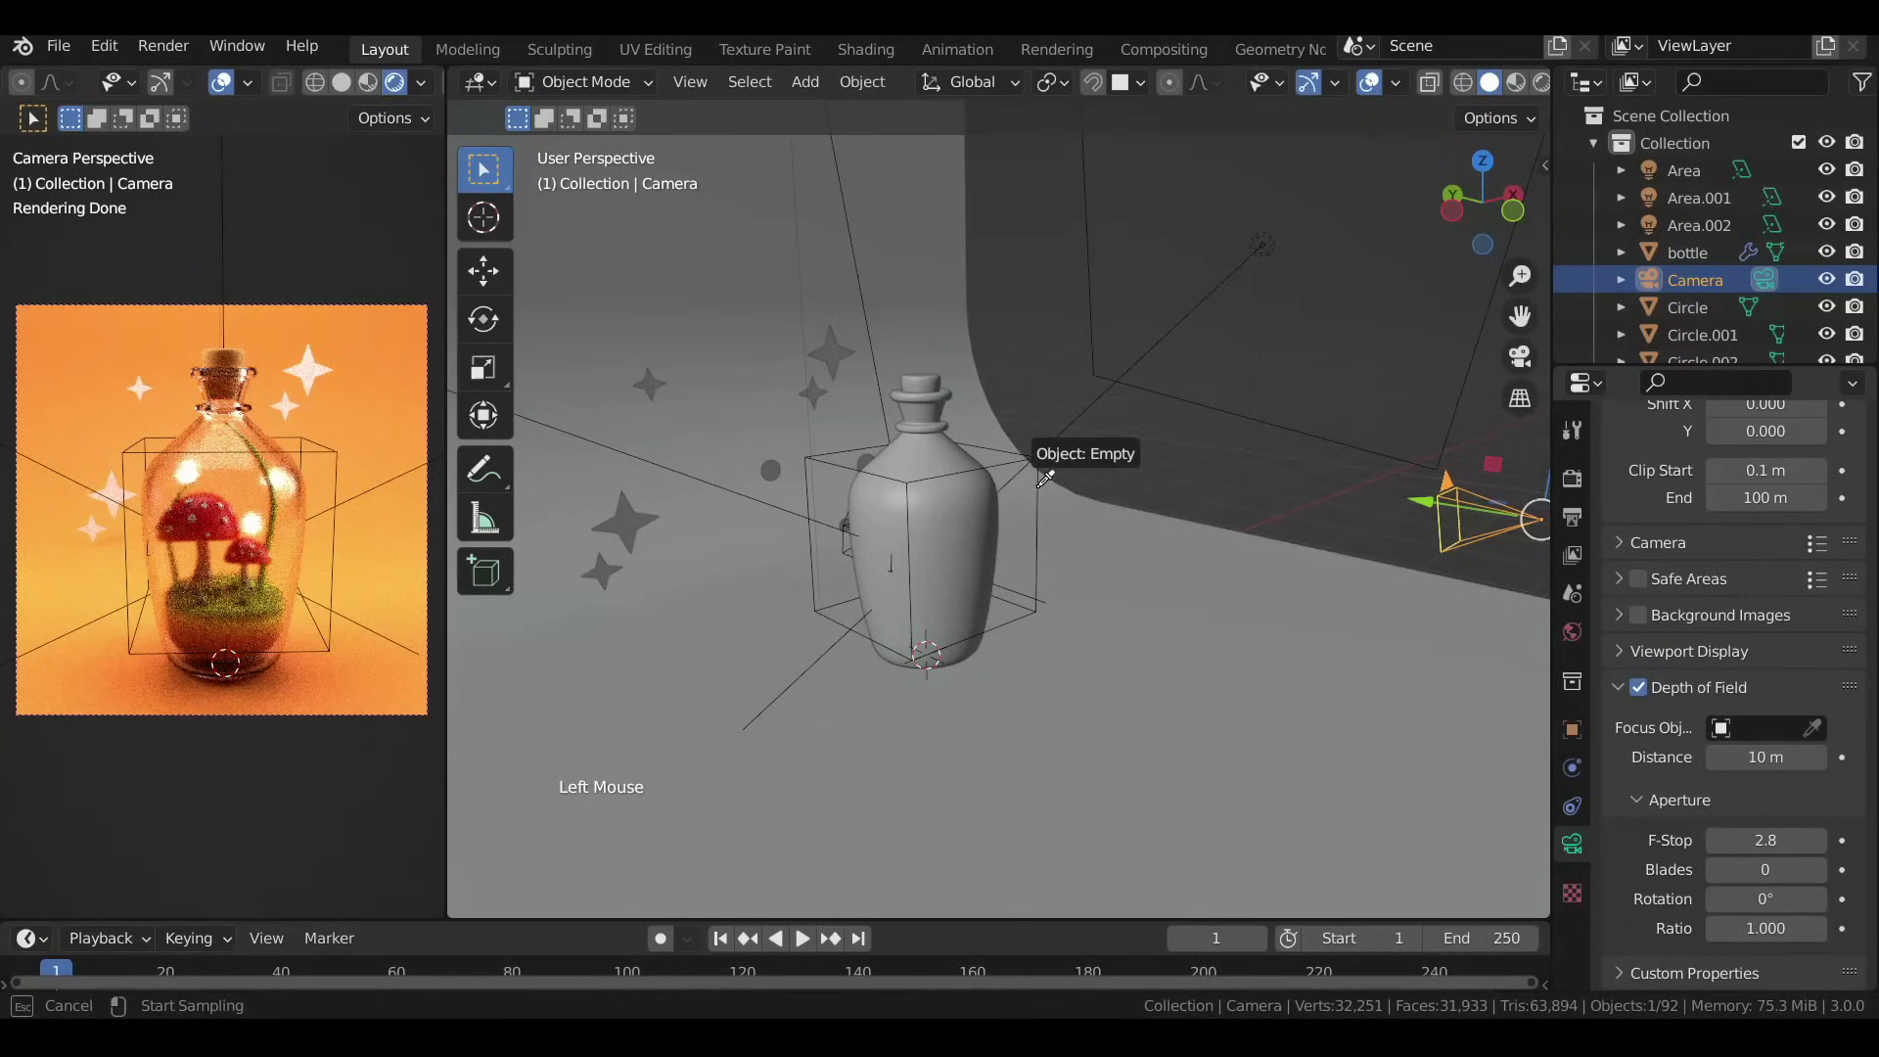
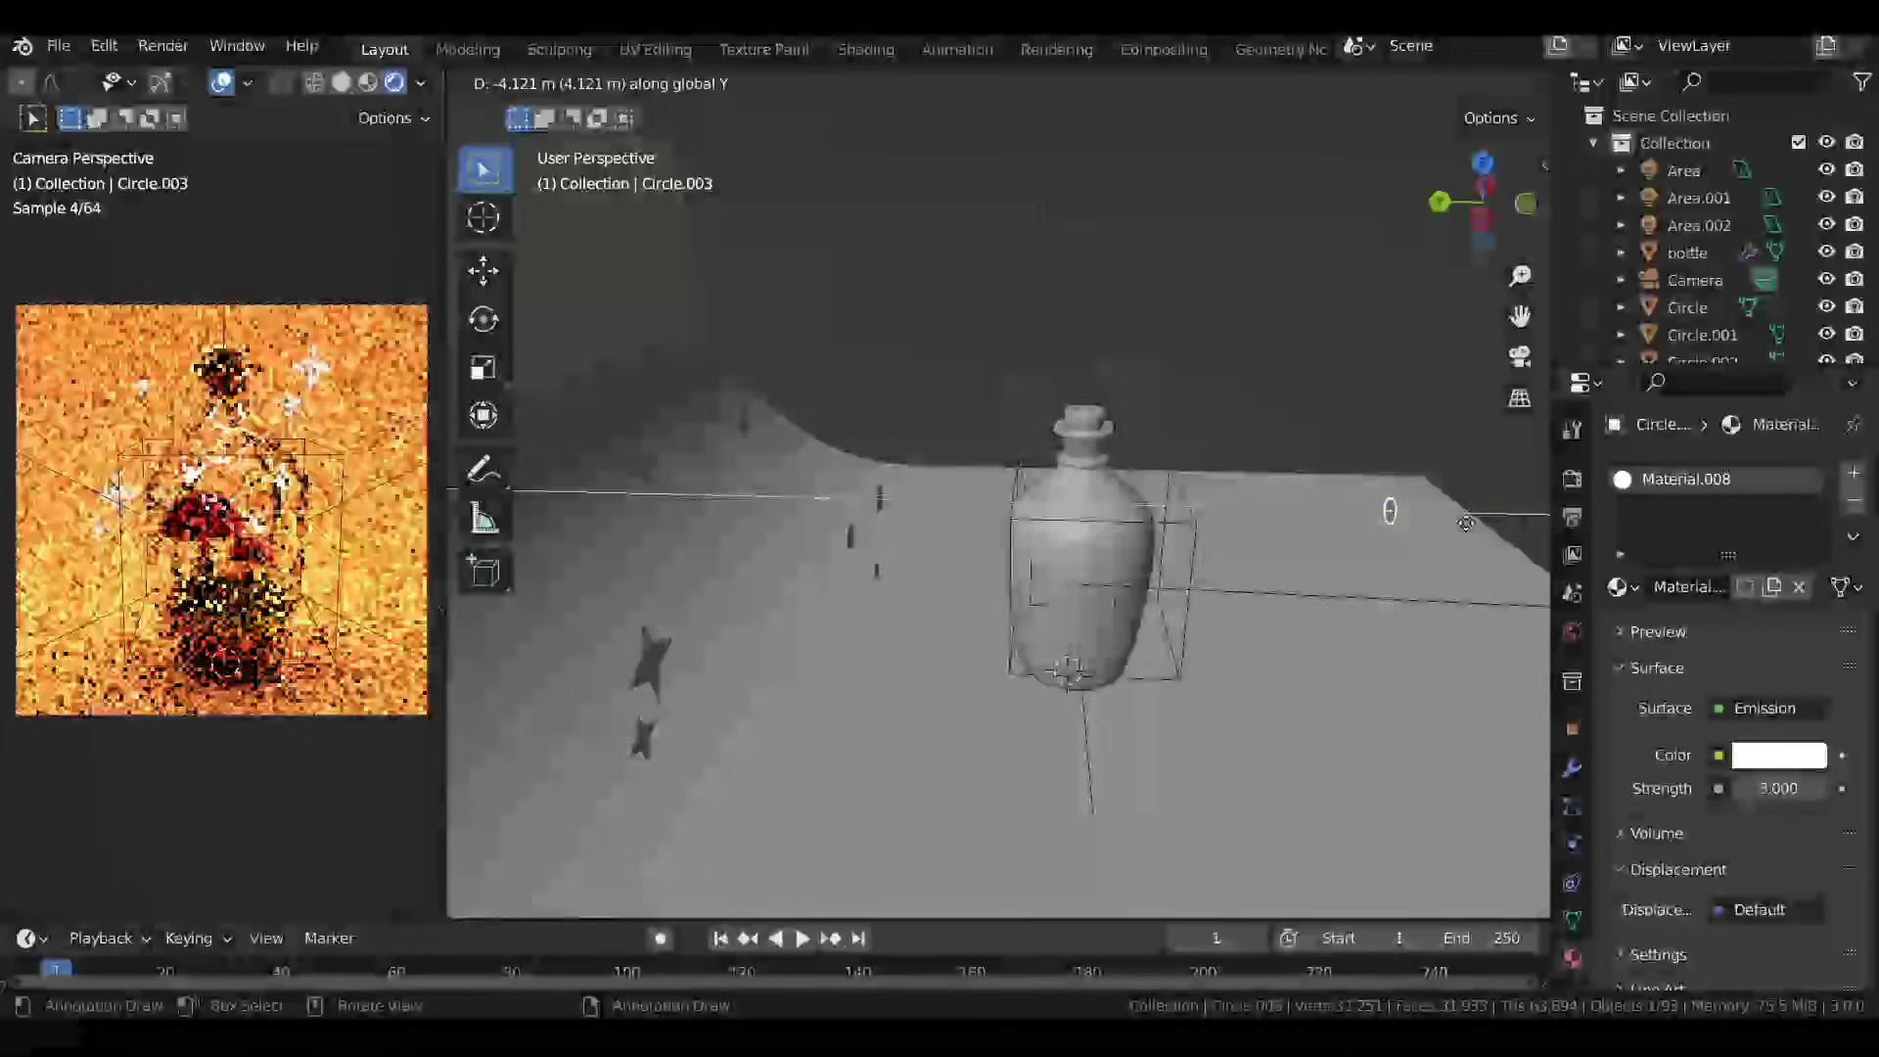
Duplicate the emission circle and enlarge it into a large soft bokeh orb.
middle_click(1139, 518)
scroll("up", 3)
key("g")
key("s")
scroll("up", 3)
key("s")
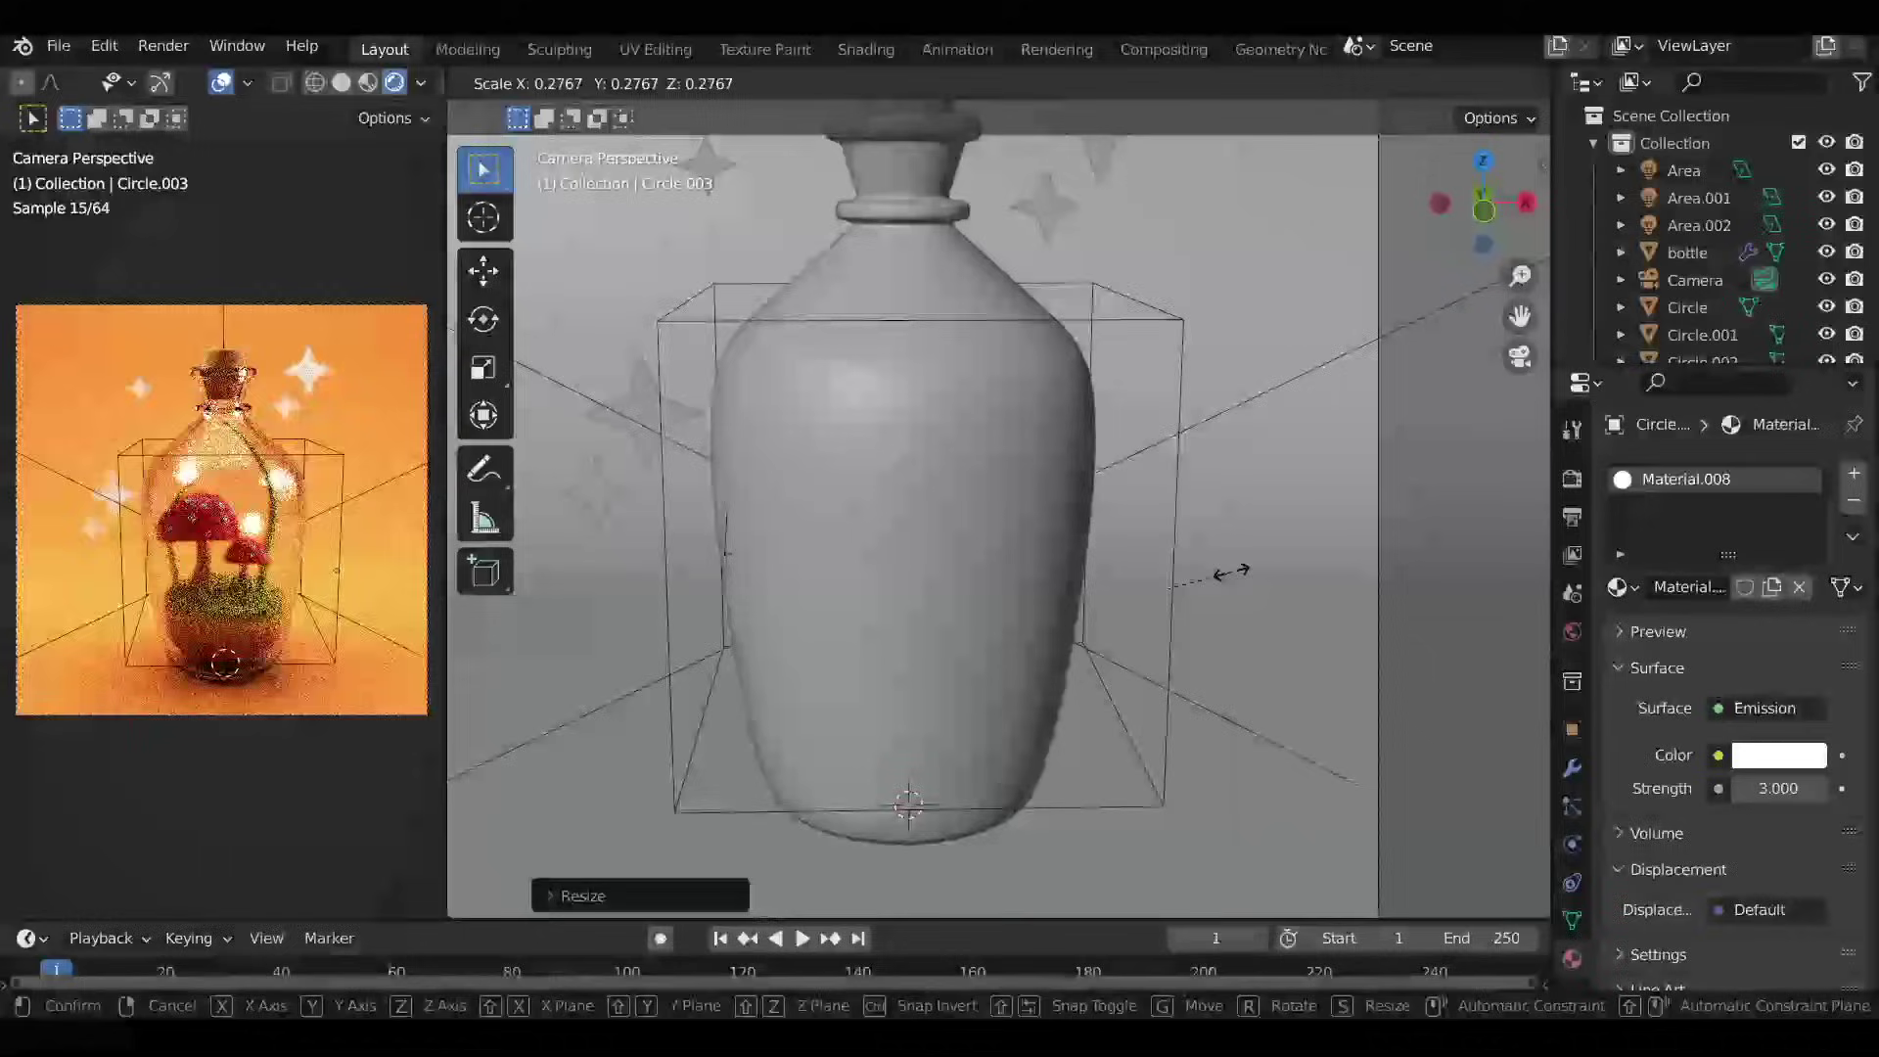
scroll("down", 3)
middle_click(1122, 542)
middle_click(1139, 530)
left_click(1107, 497)
Duplicate more orbs and place them in the background behind the bottle.
key("g")
left_click(1151, 656)
double_click(1216, 663)
left_click(1166, 521)
left_click(1294, 561)
key("s")
key("s")
left_click(742, 591)
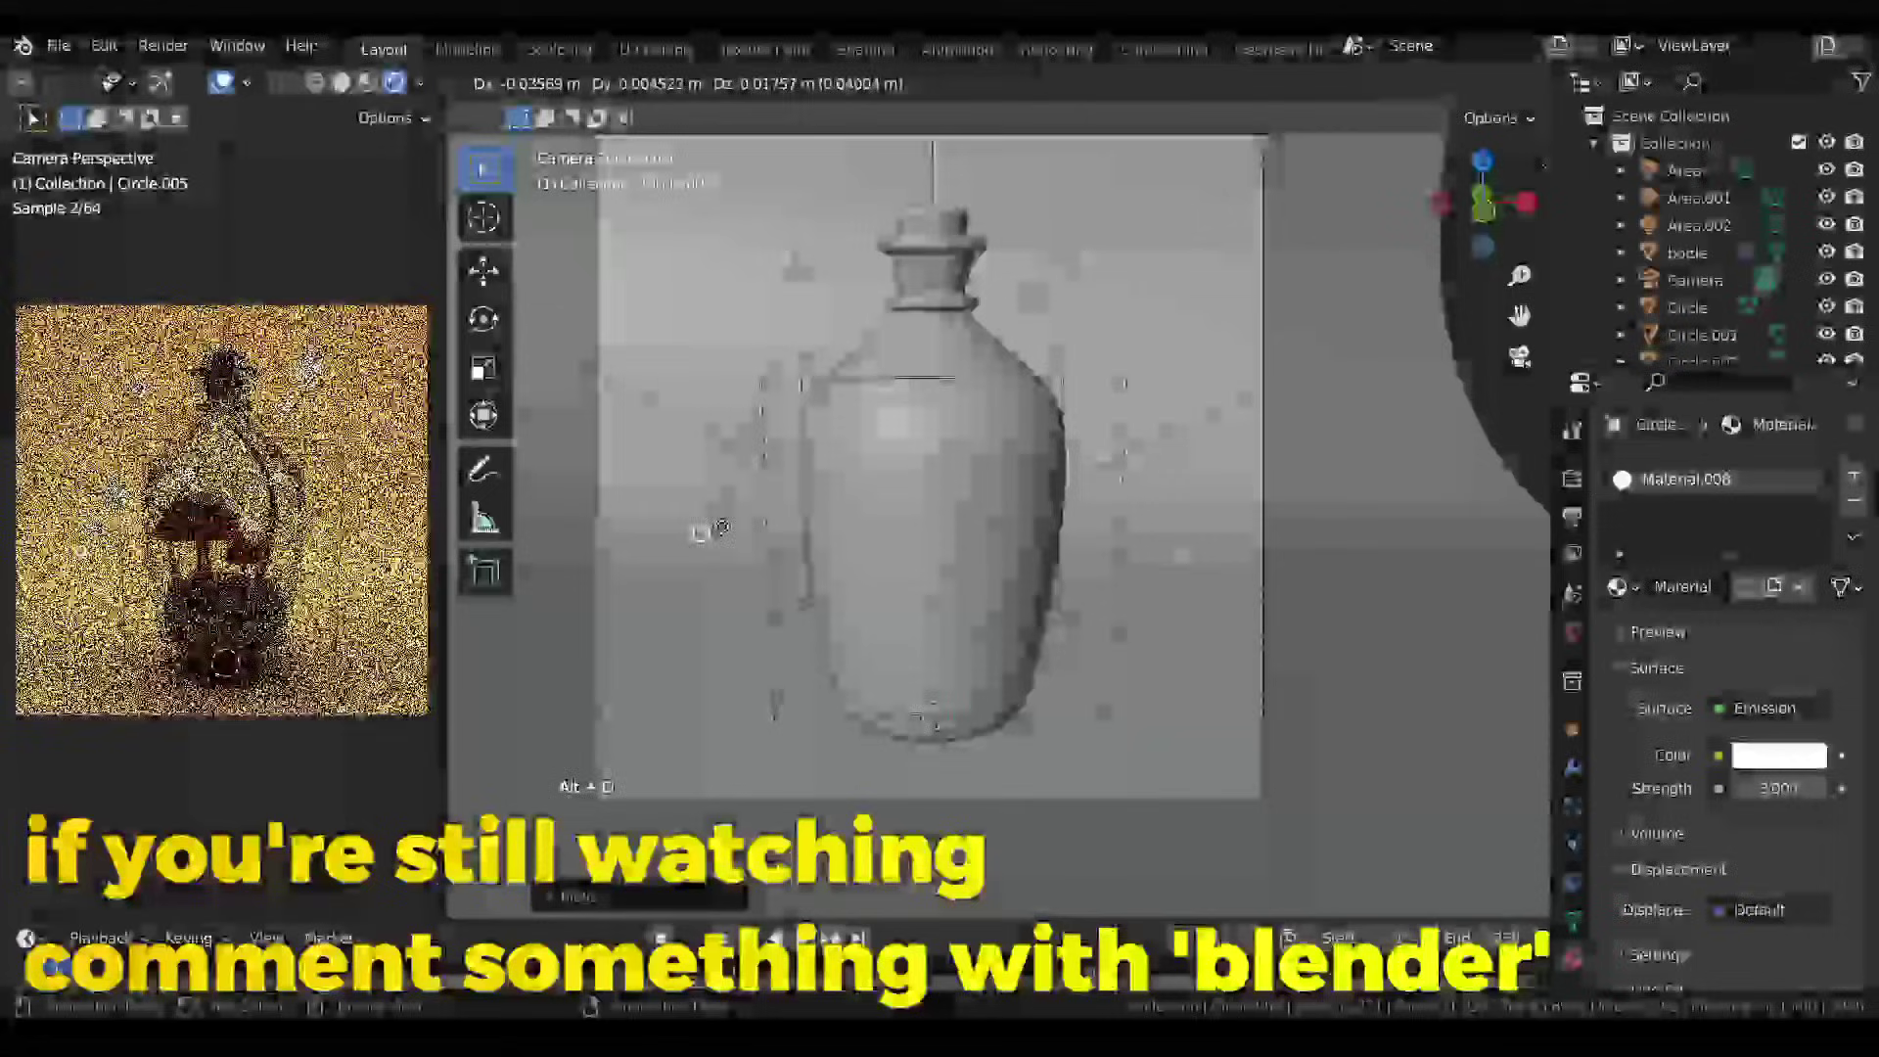
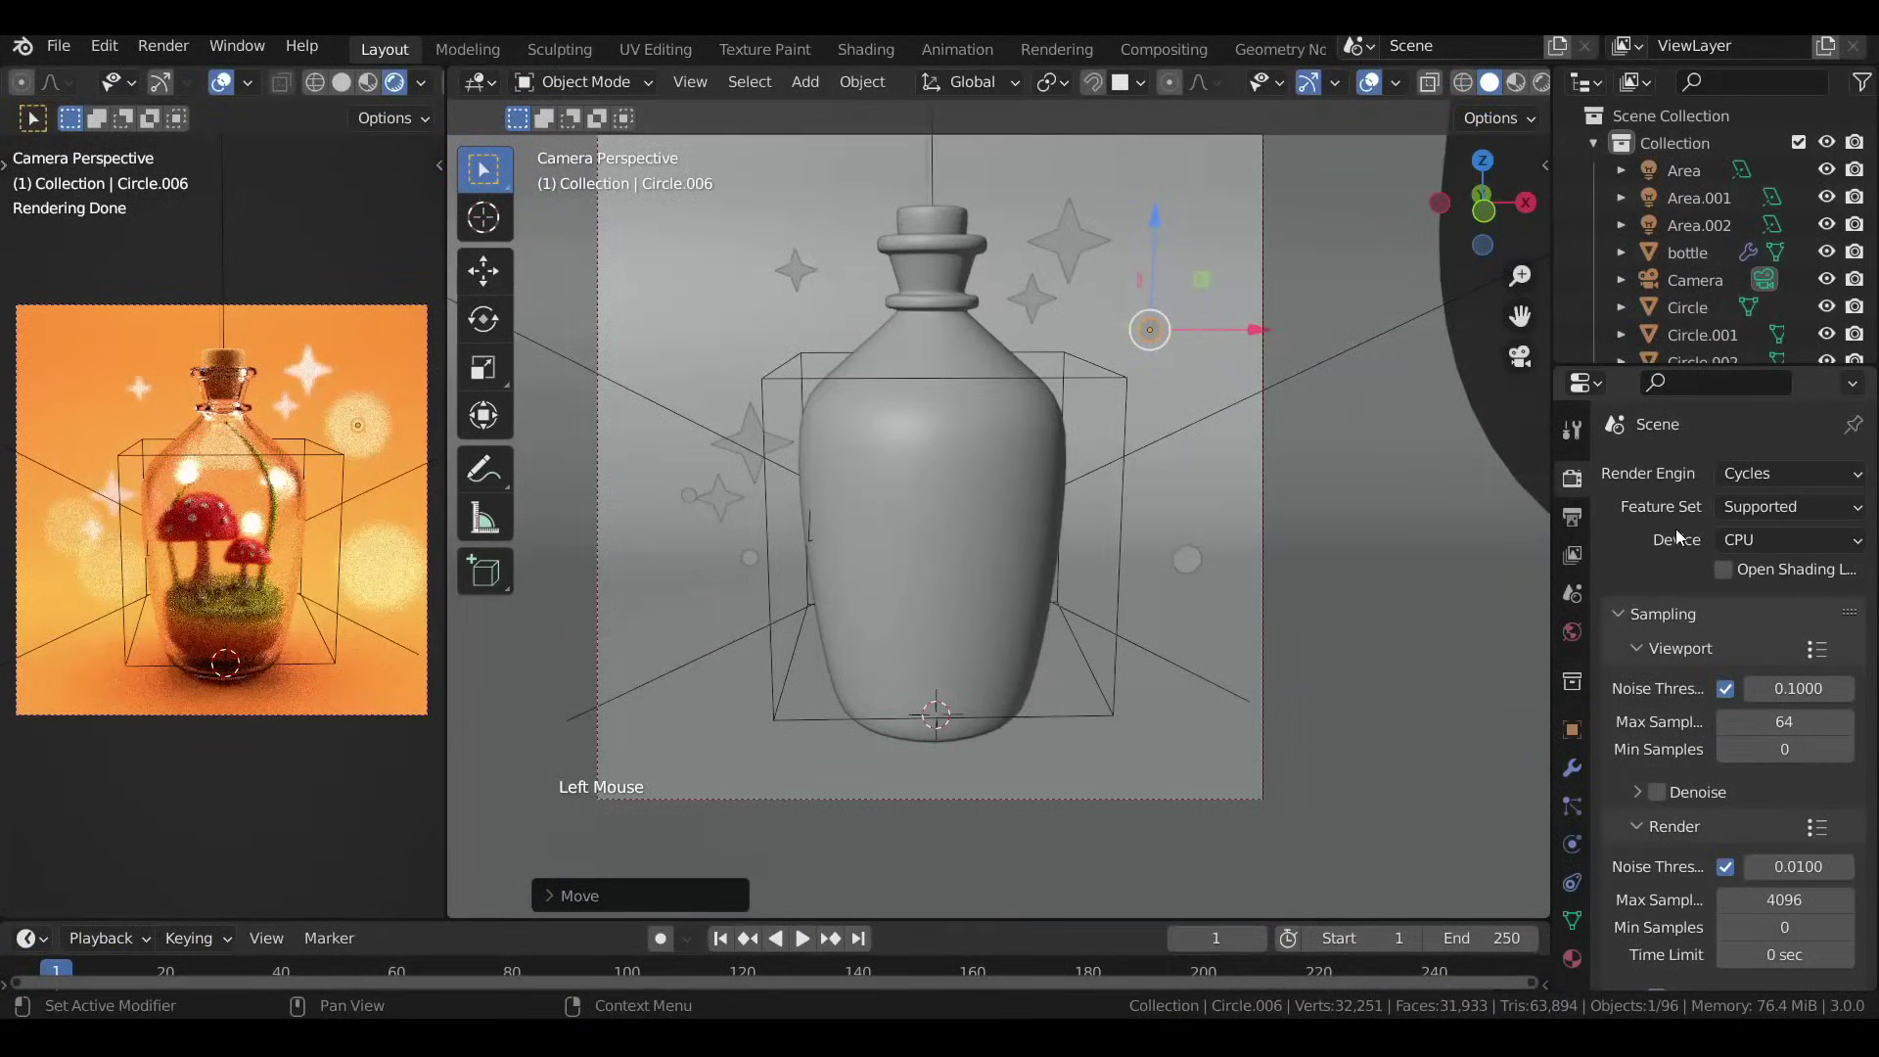
Switch Cycles to GPU Compute with CUDA on the GeForce GTX 1650.
left_click(1759, 543)
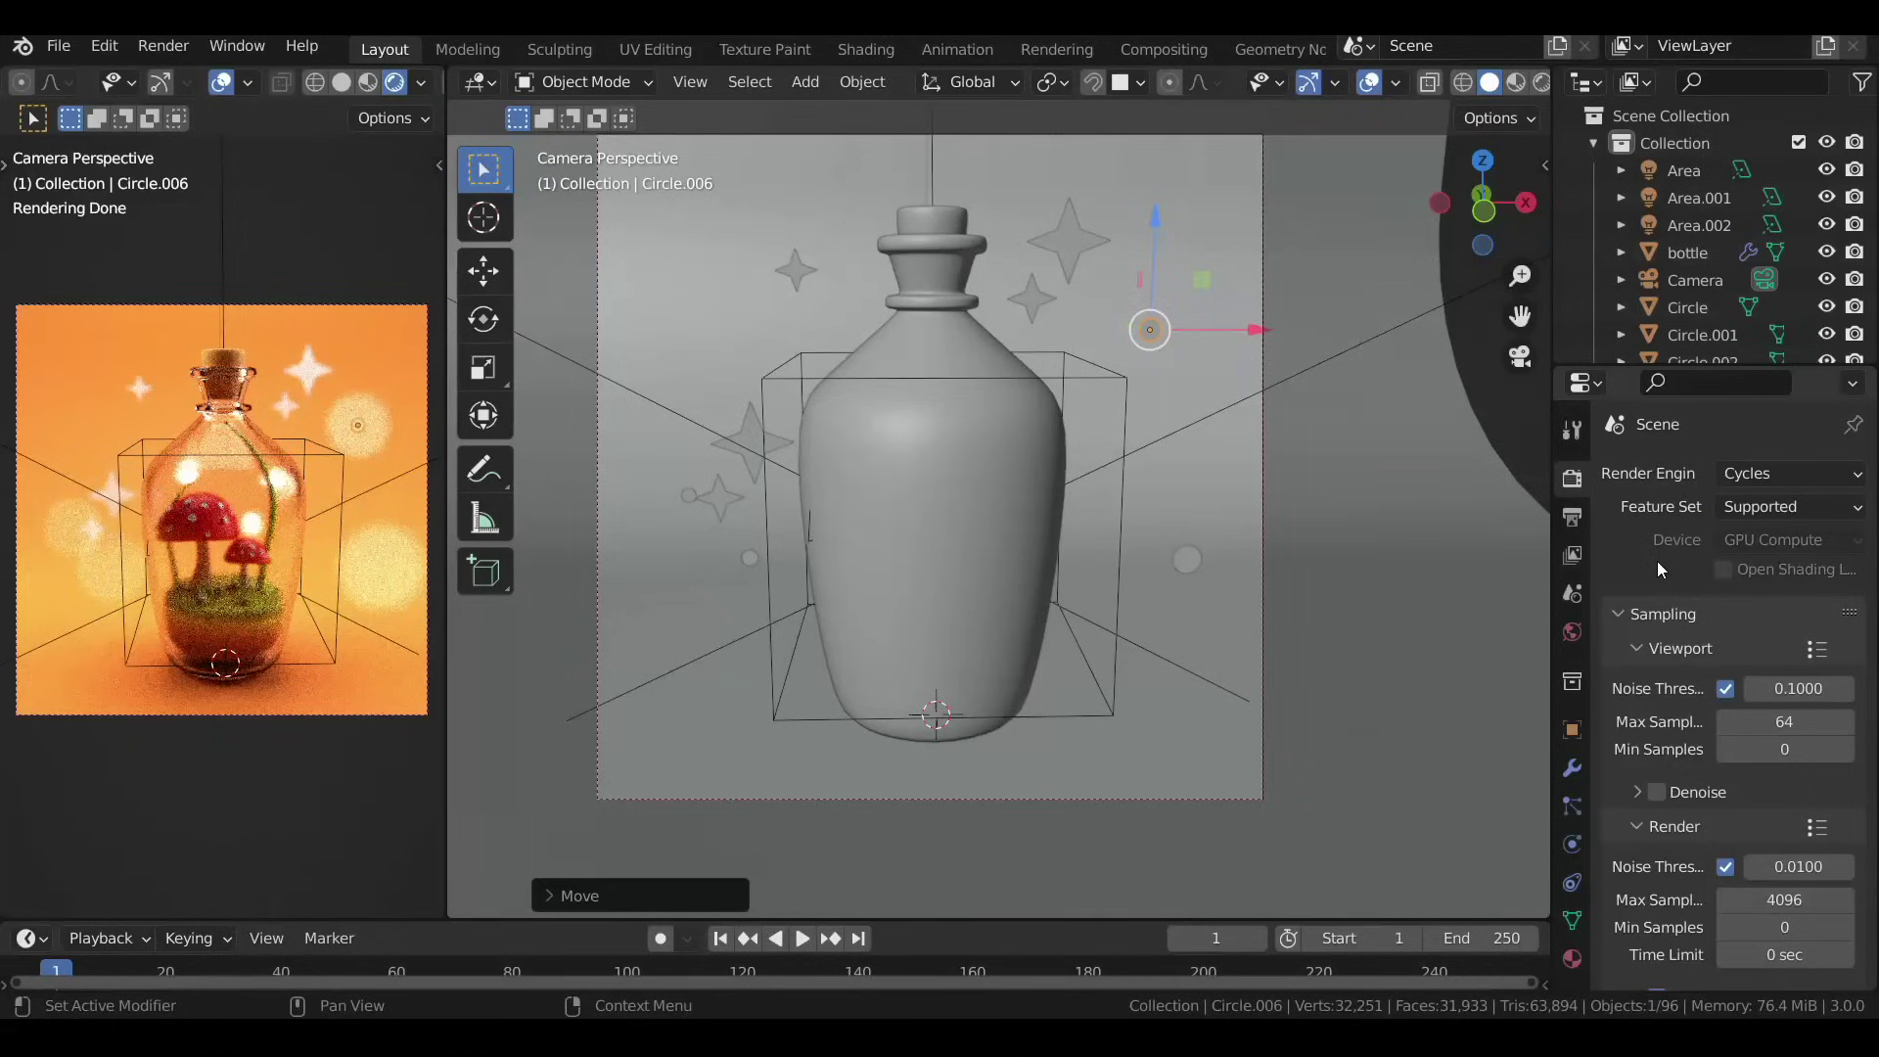
left_click(112, 58)
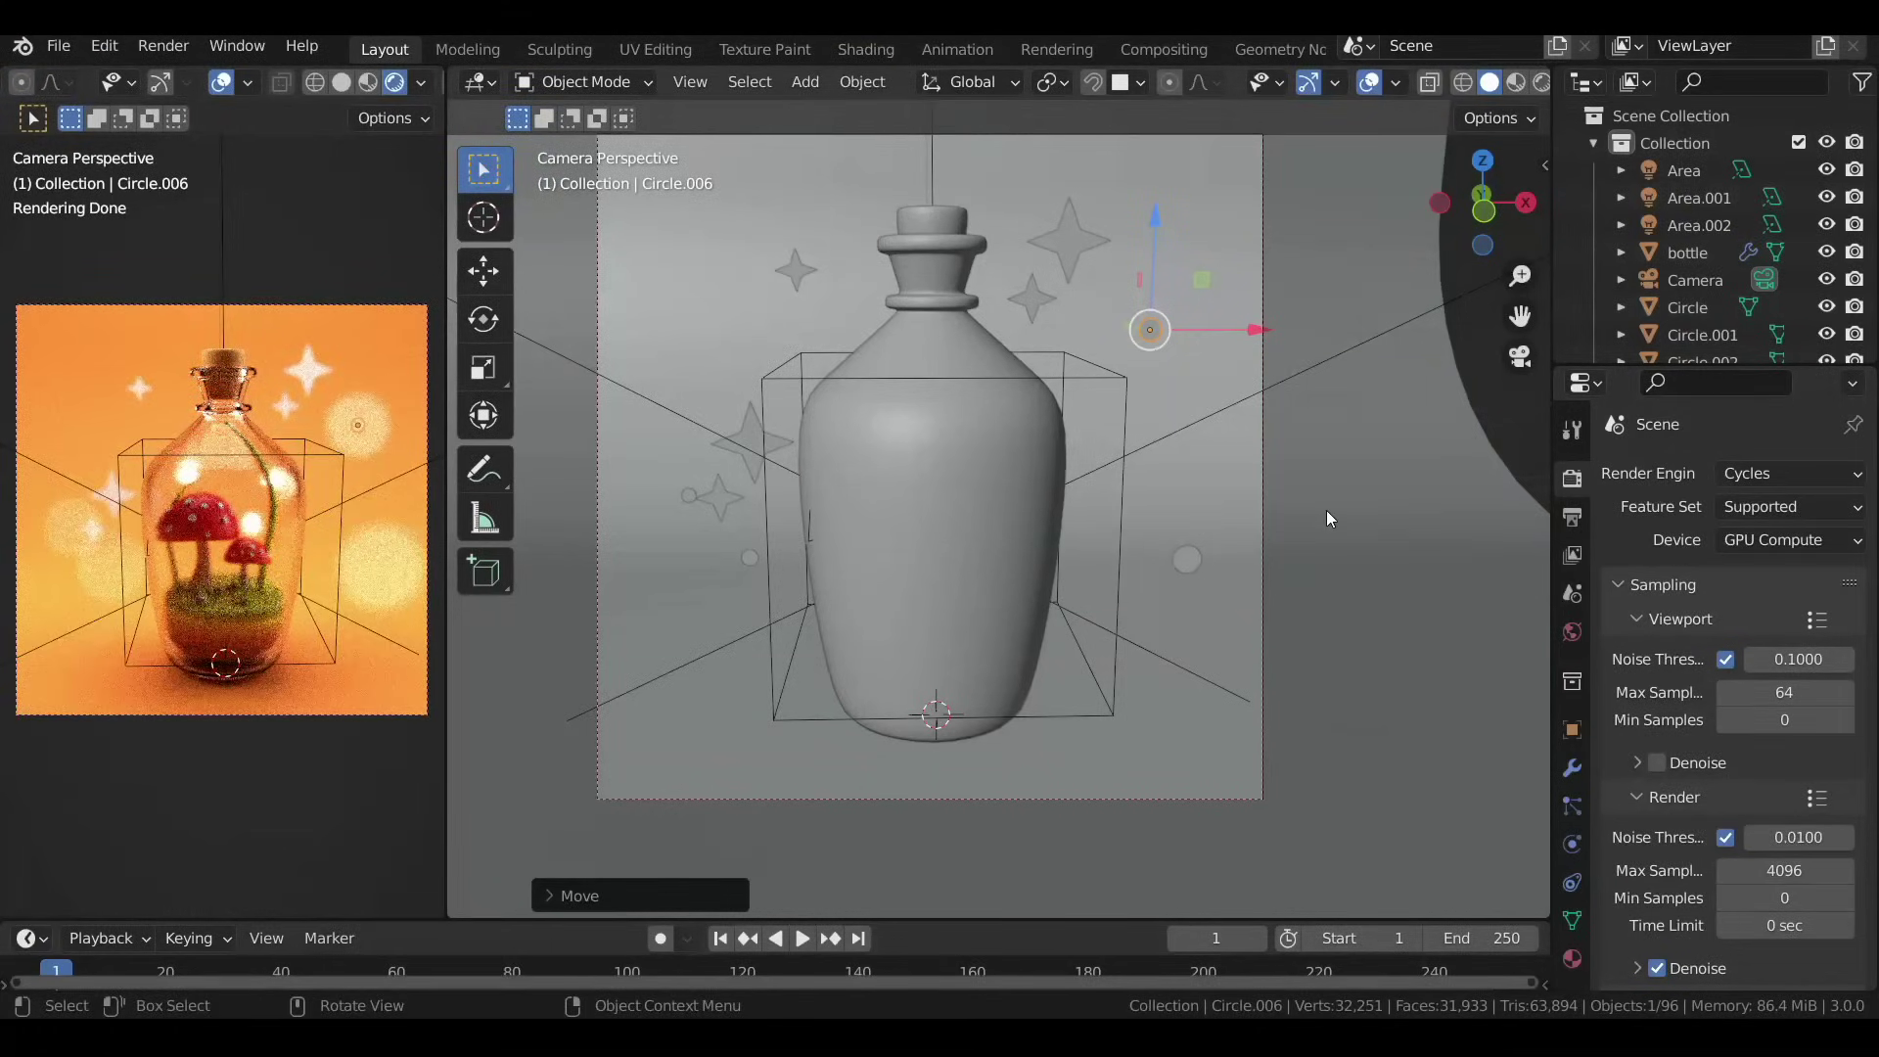
scroll("down", 3)
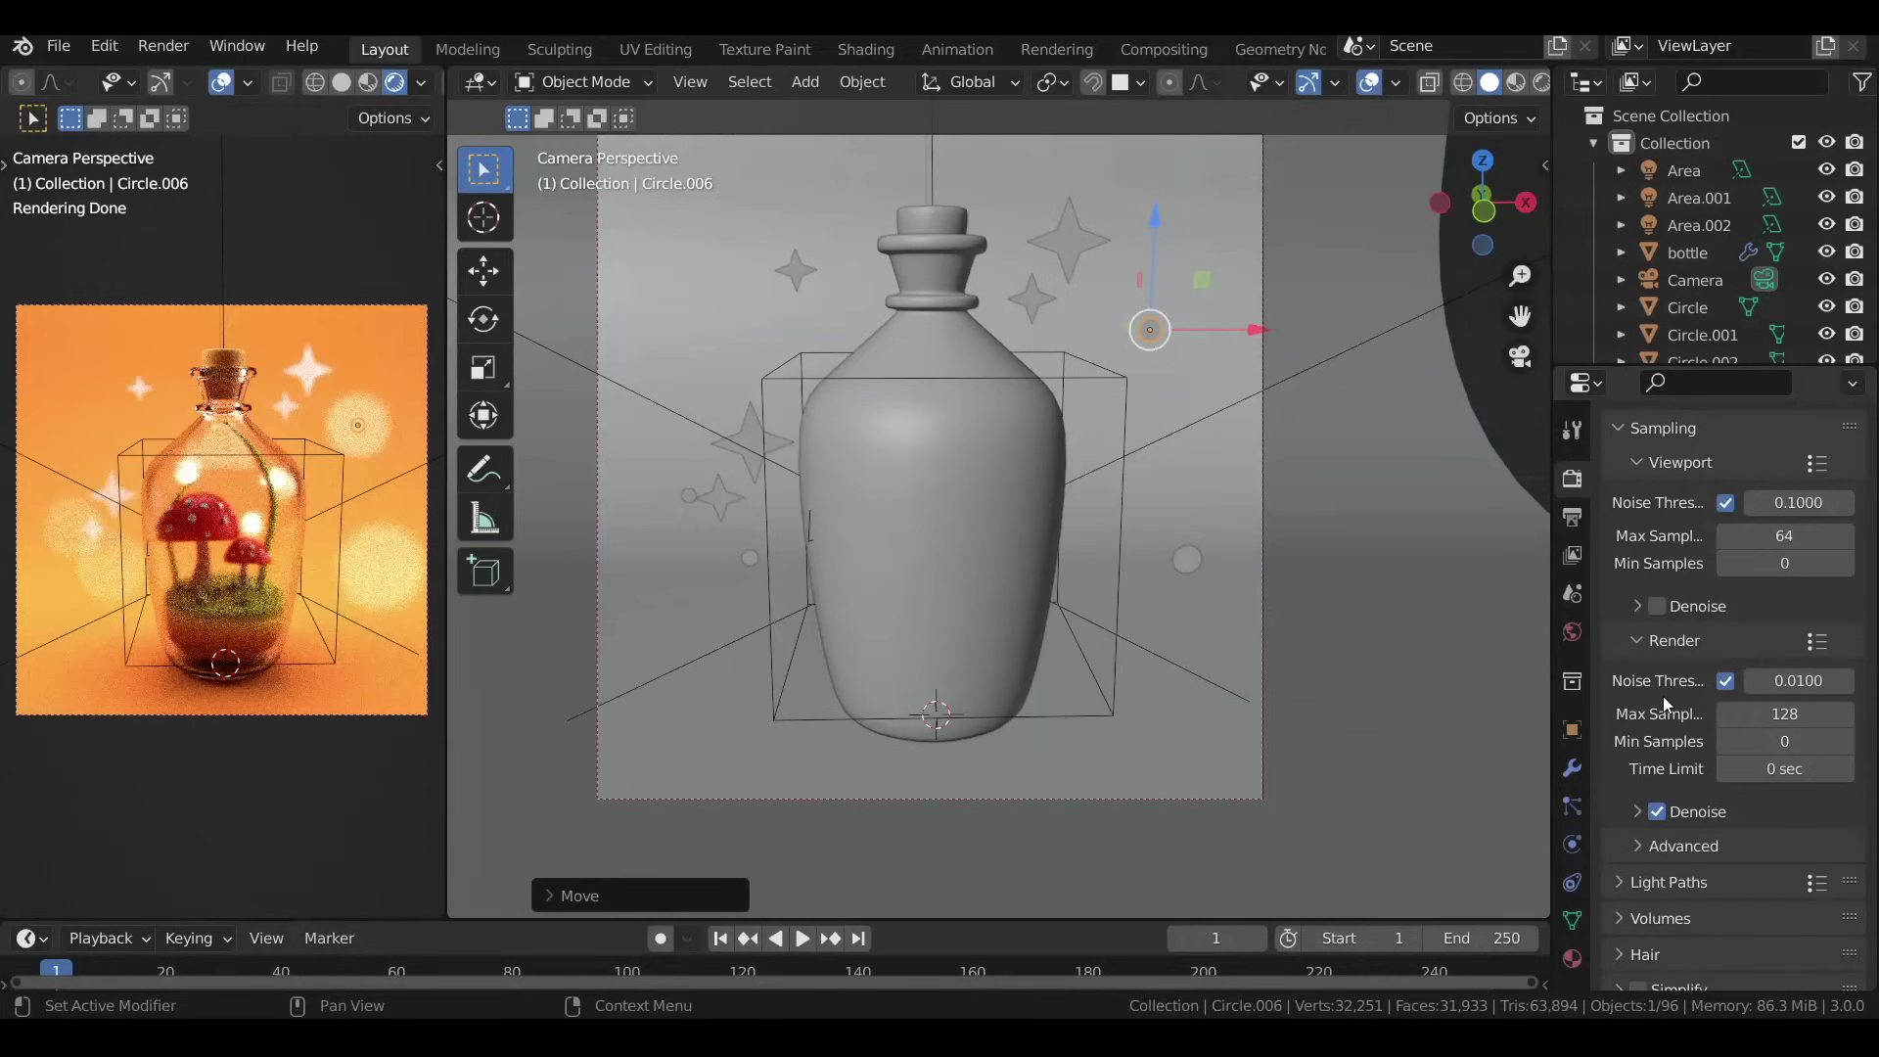
Save the finished render as bottle.png and close the render window.
left_click(167, 56)
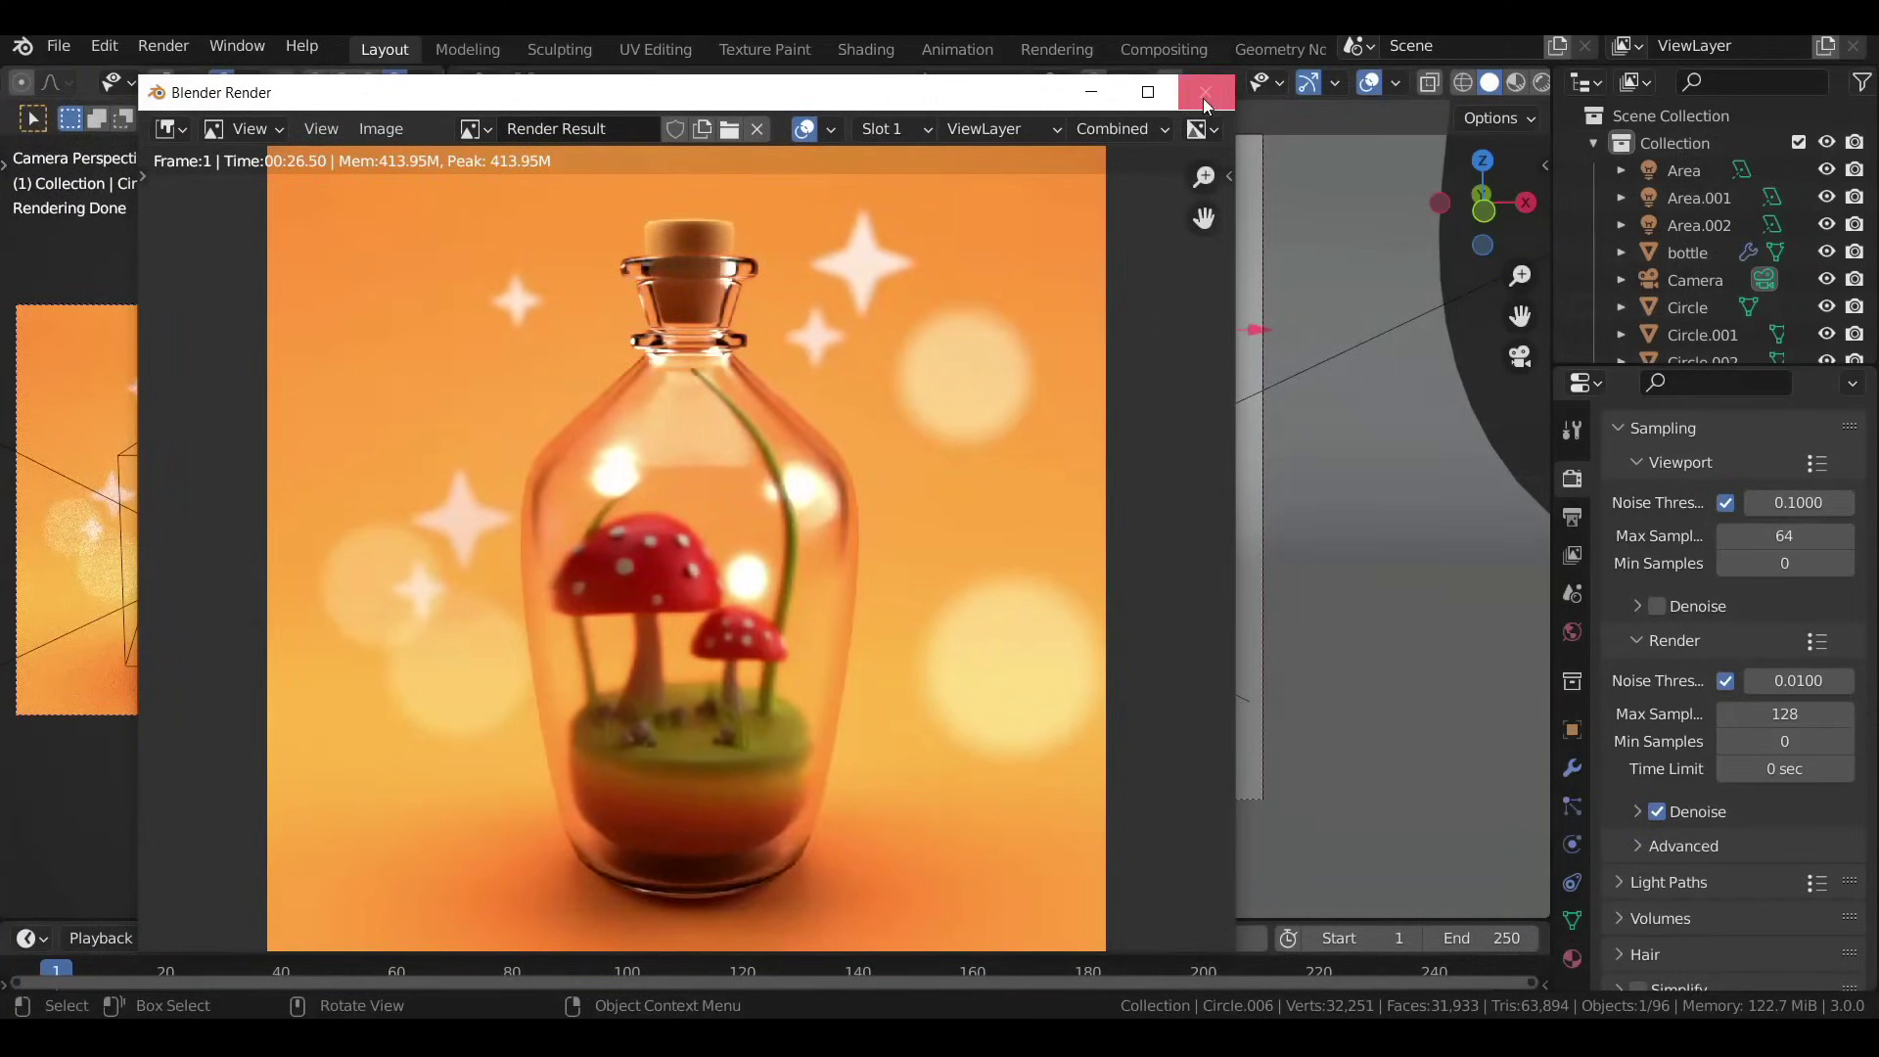
left_click(59, 53)
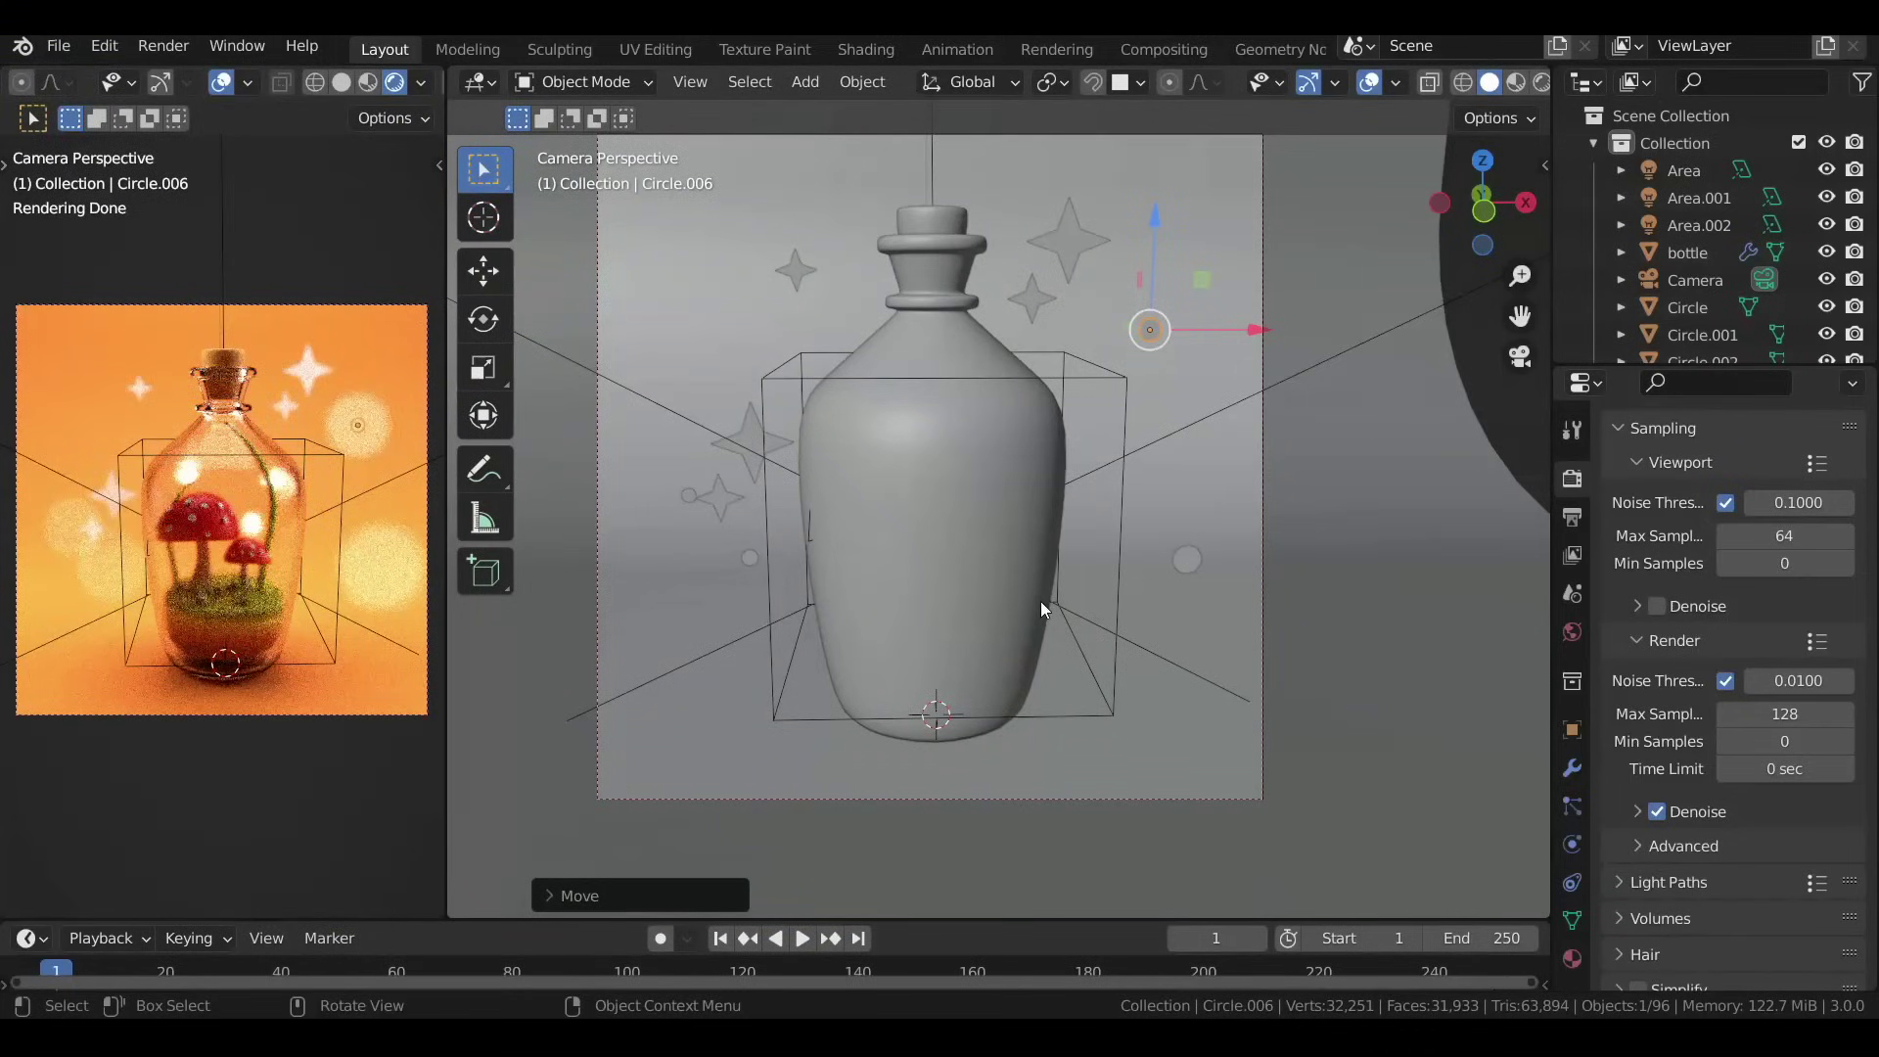